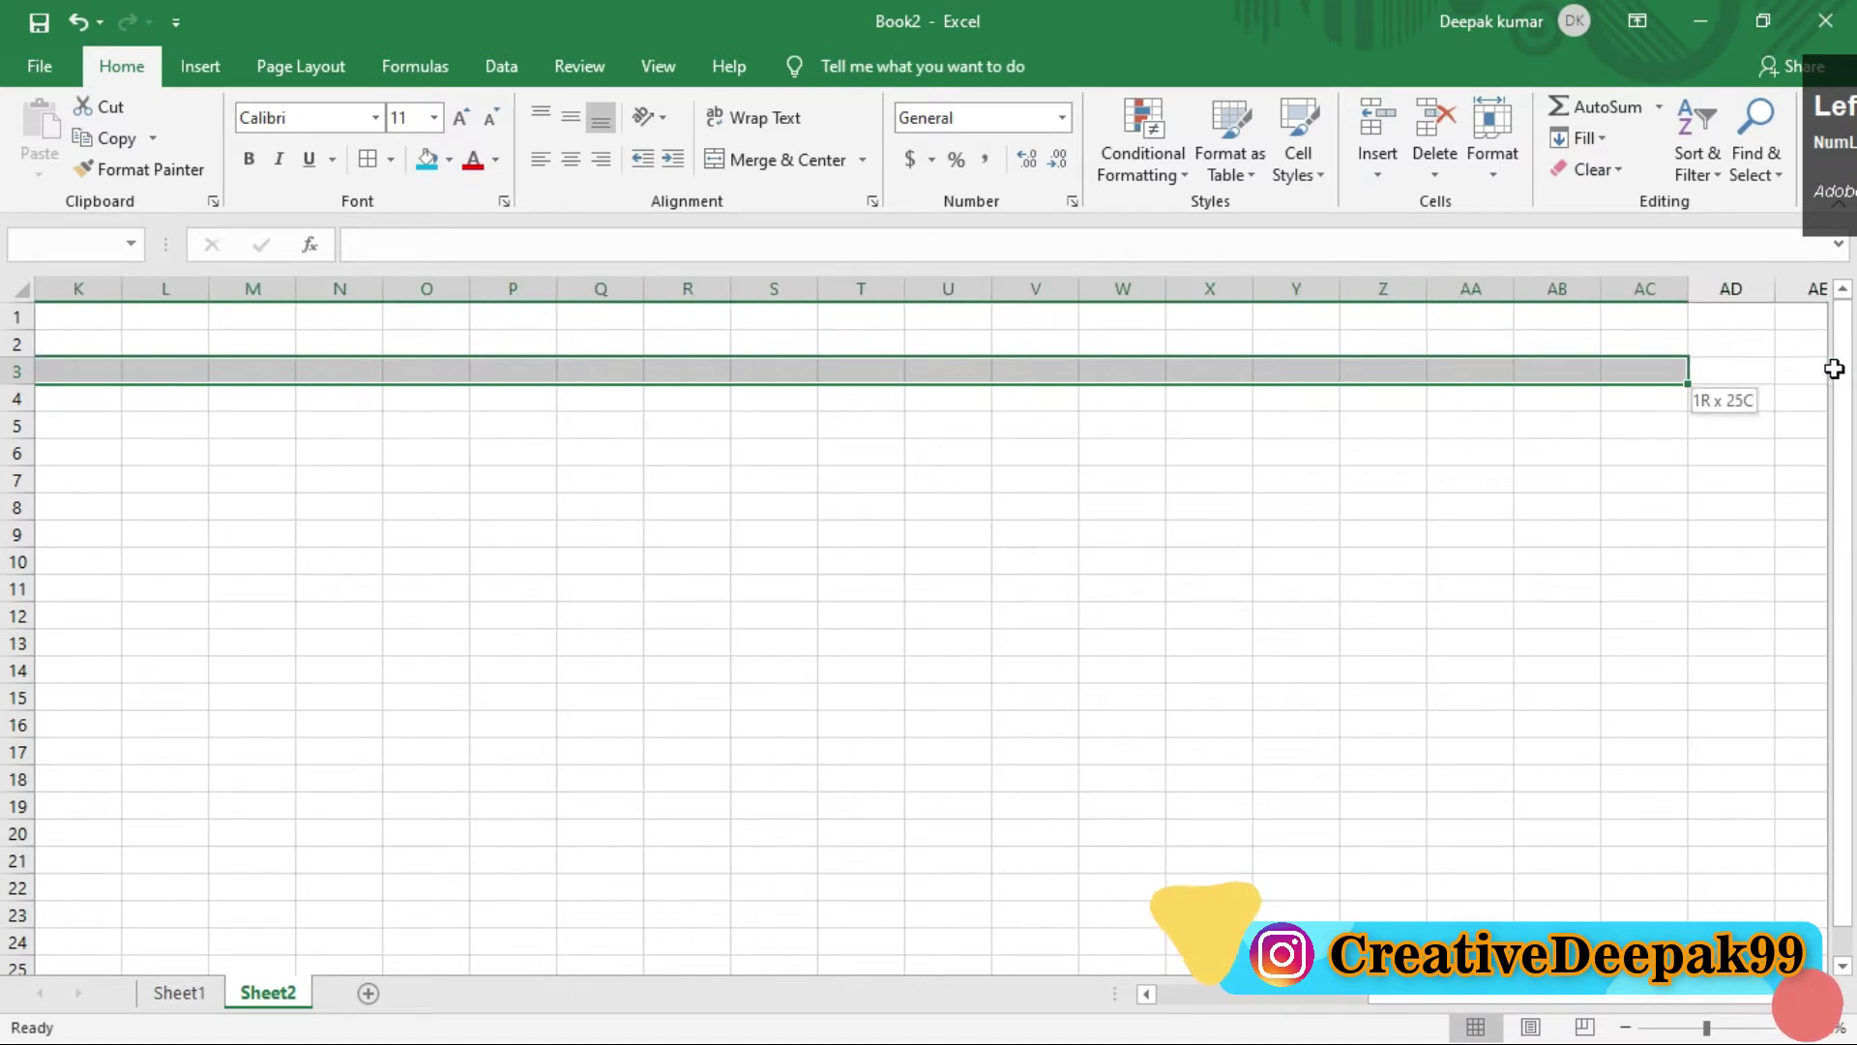
Step: Fill the DATE row with the numbers 1 to 31 using the fill handle
click(1842, 366)
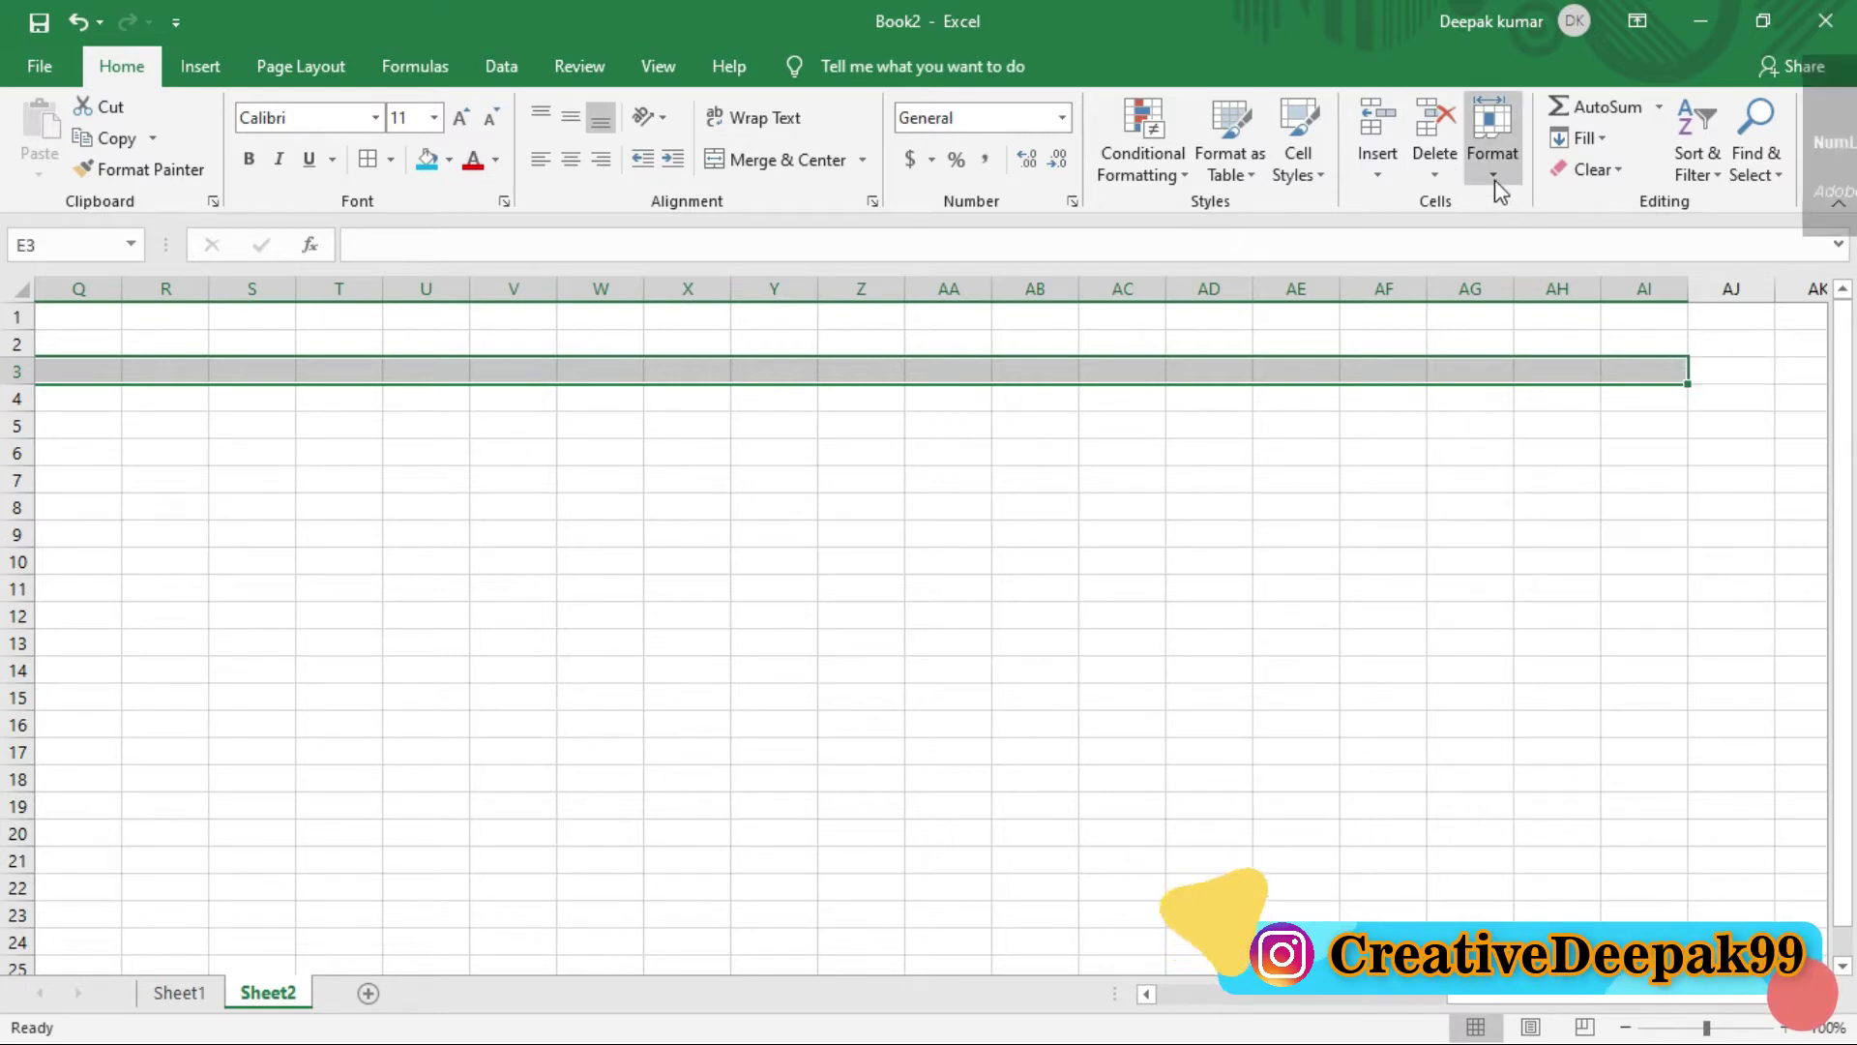
double_click(1502, 187)
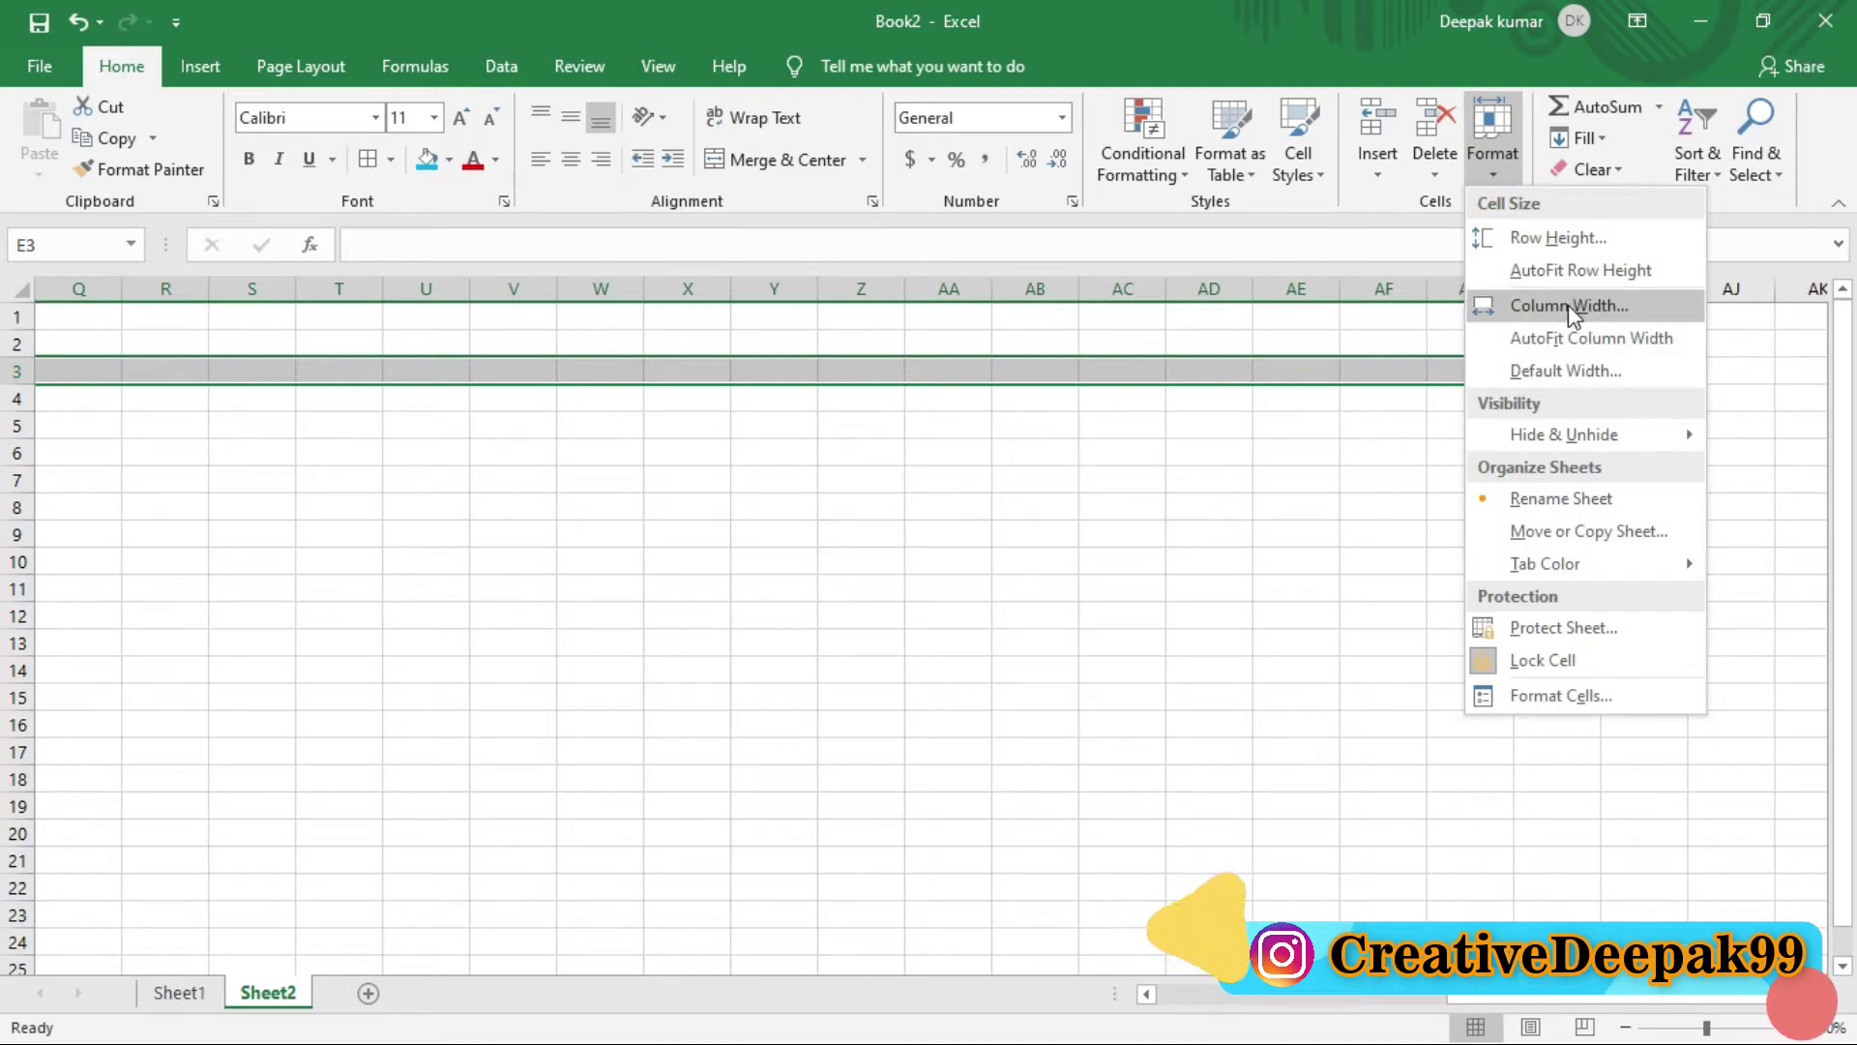
click(1570, 302)
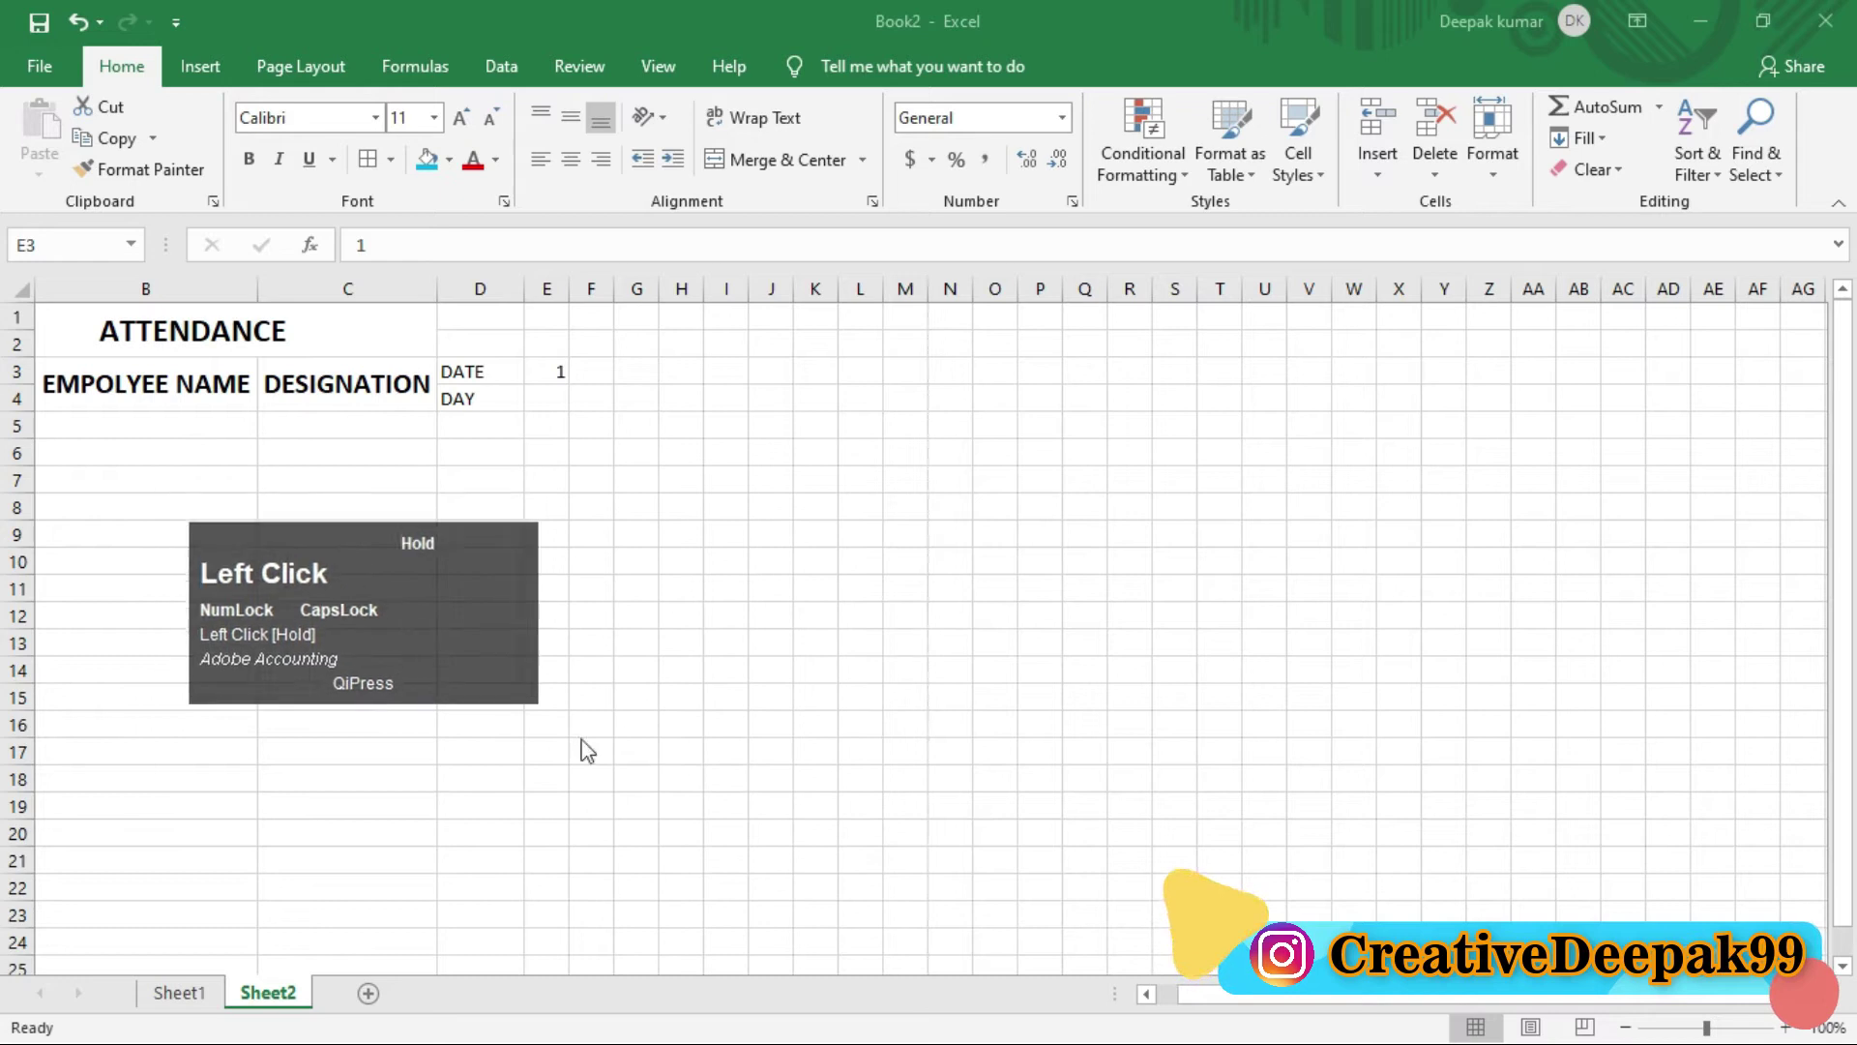
drag(1595, 774, 537, 368)
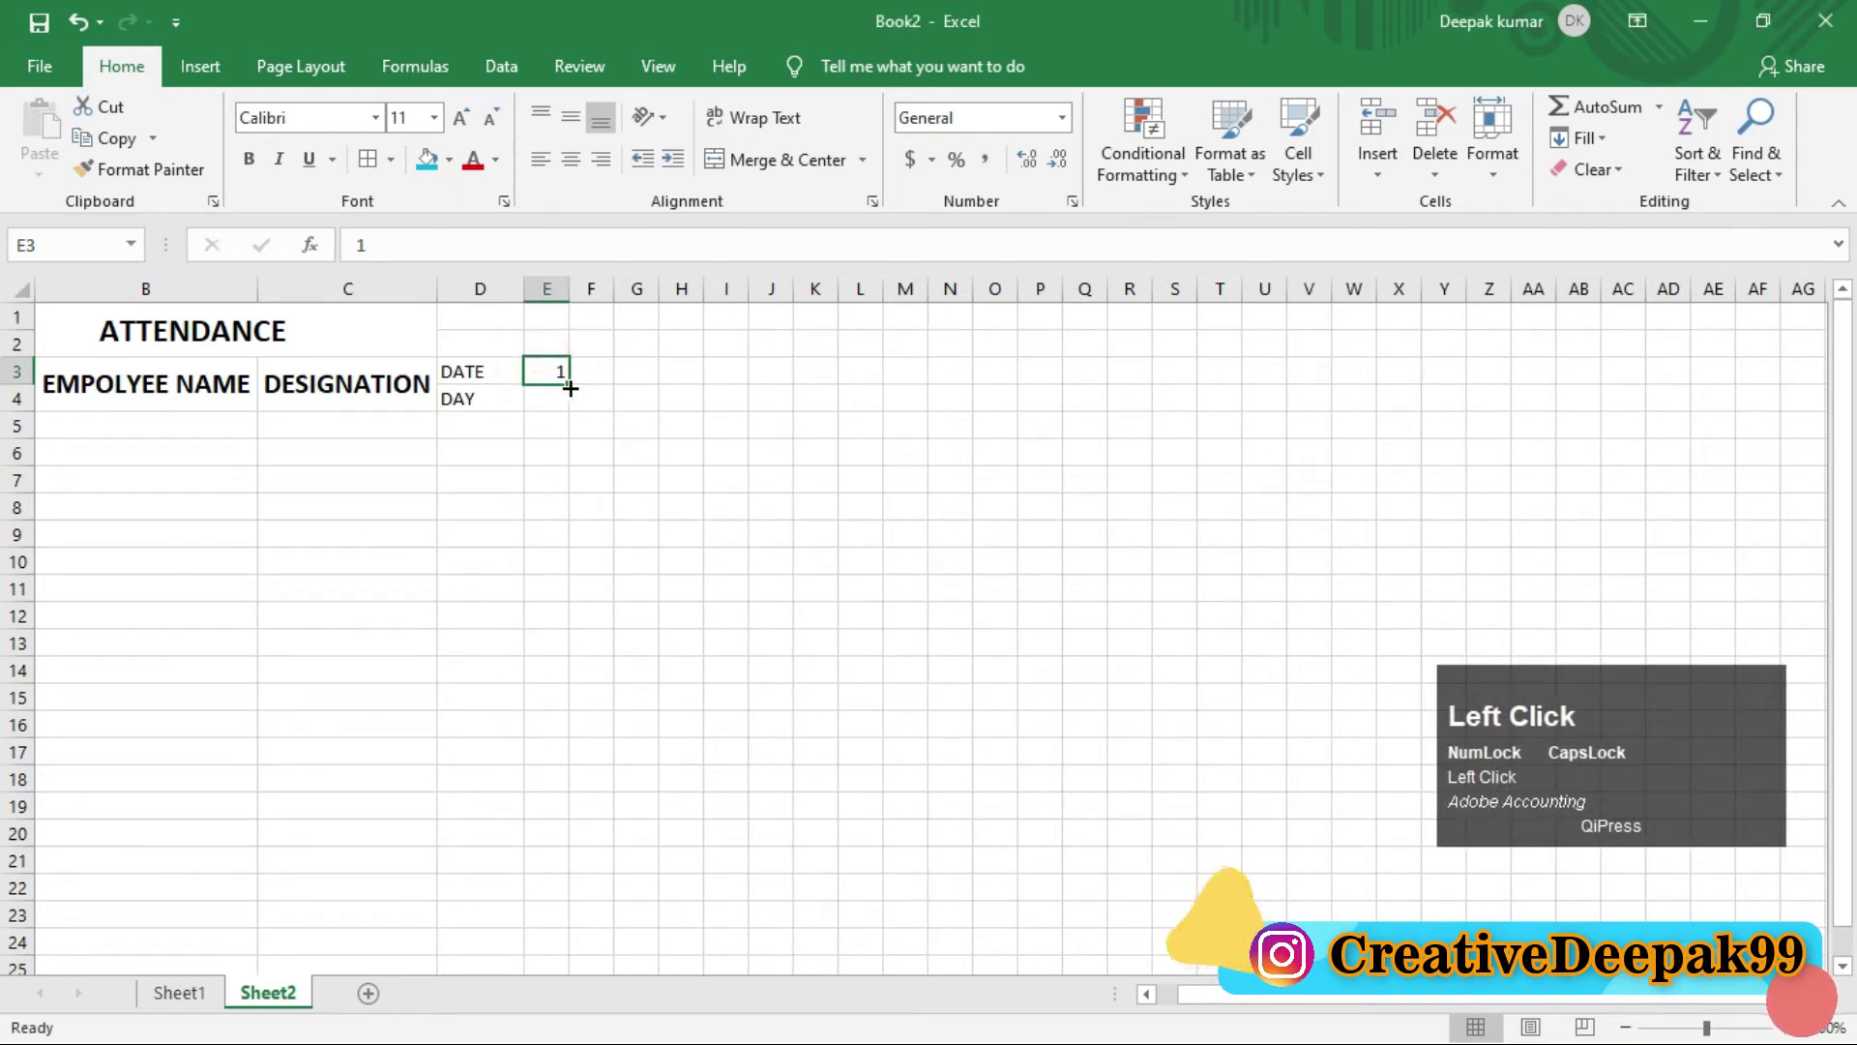
drag(784, 408, 1438, 410)
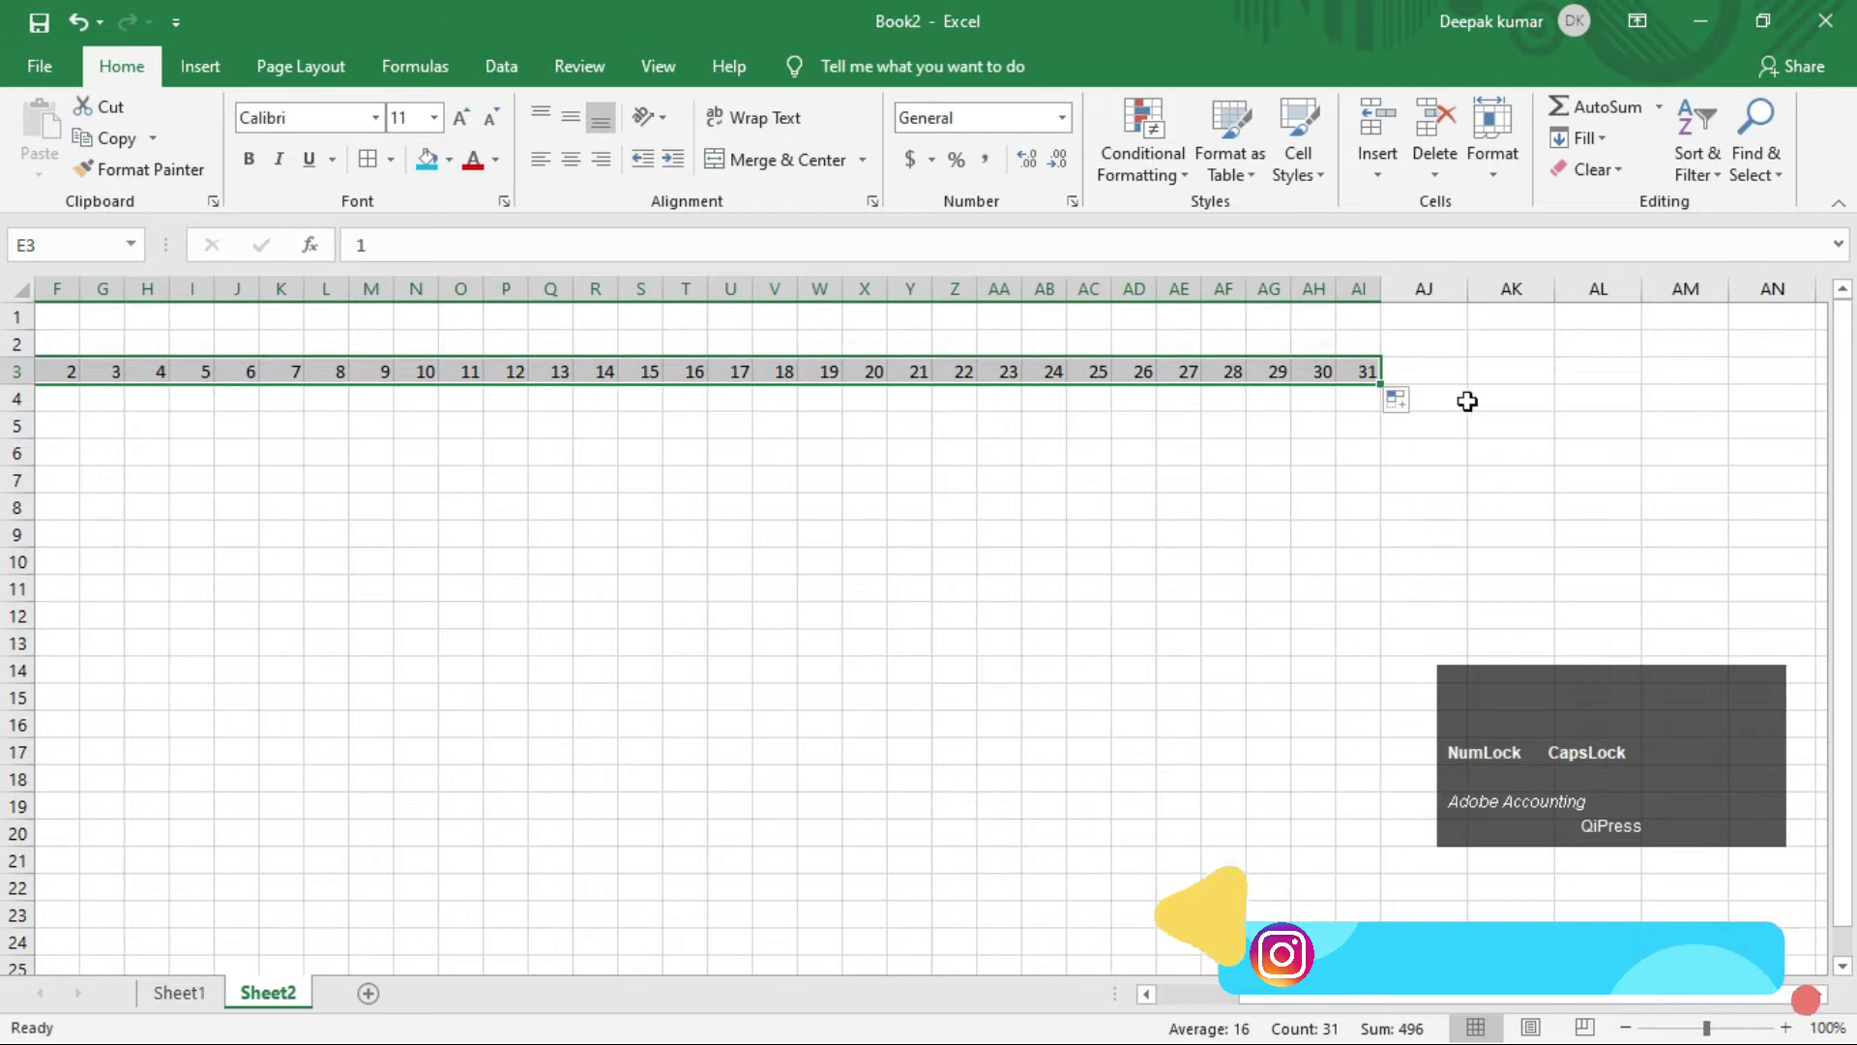
Step: Add ABSENT and PERSENT headings after the last date and return to the sheet start
drag(1419, 371, 1484, 329)
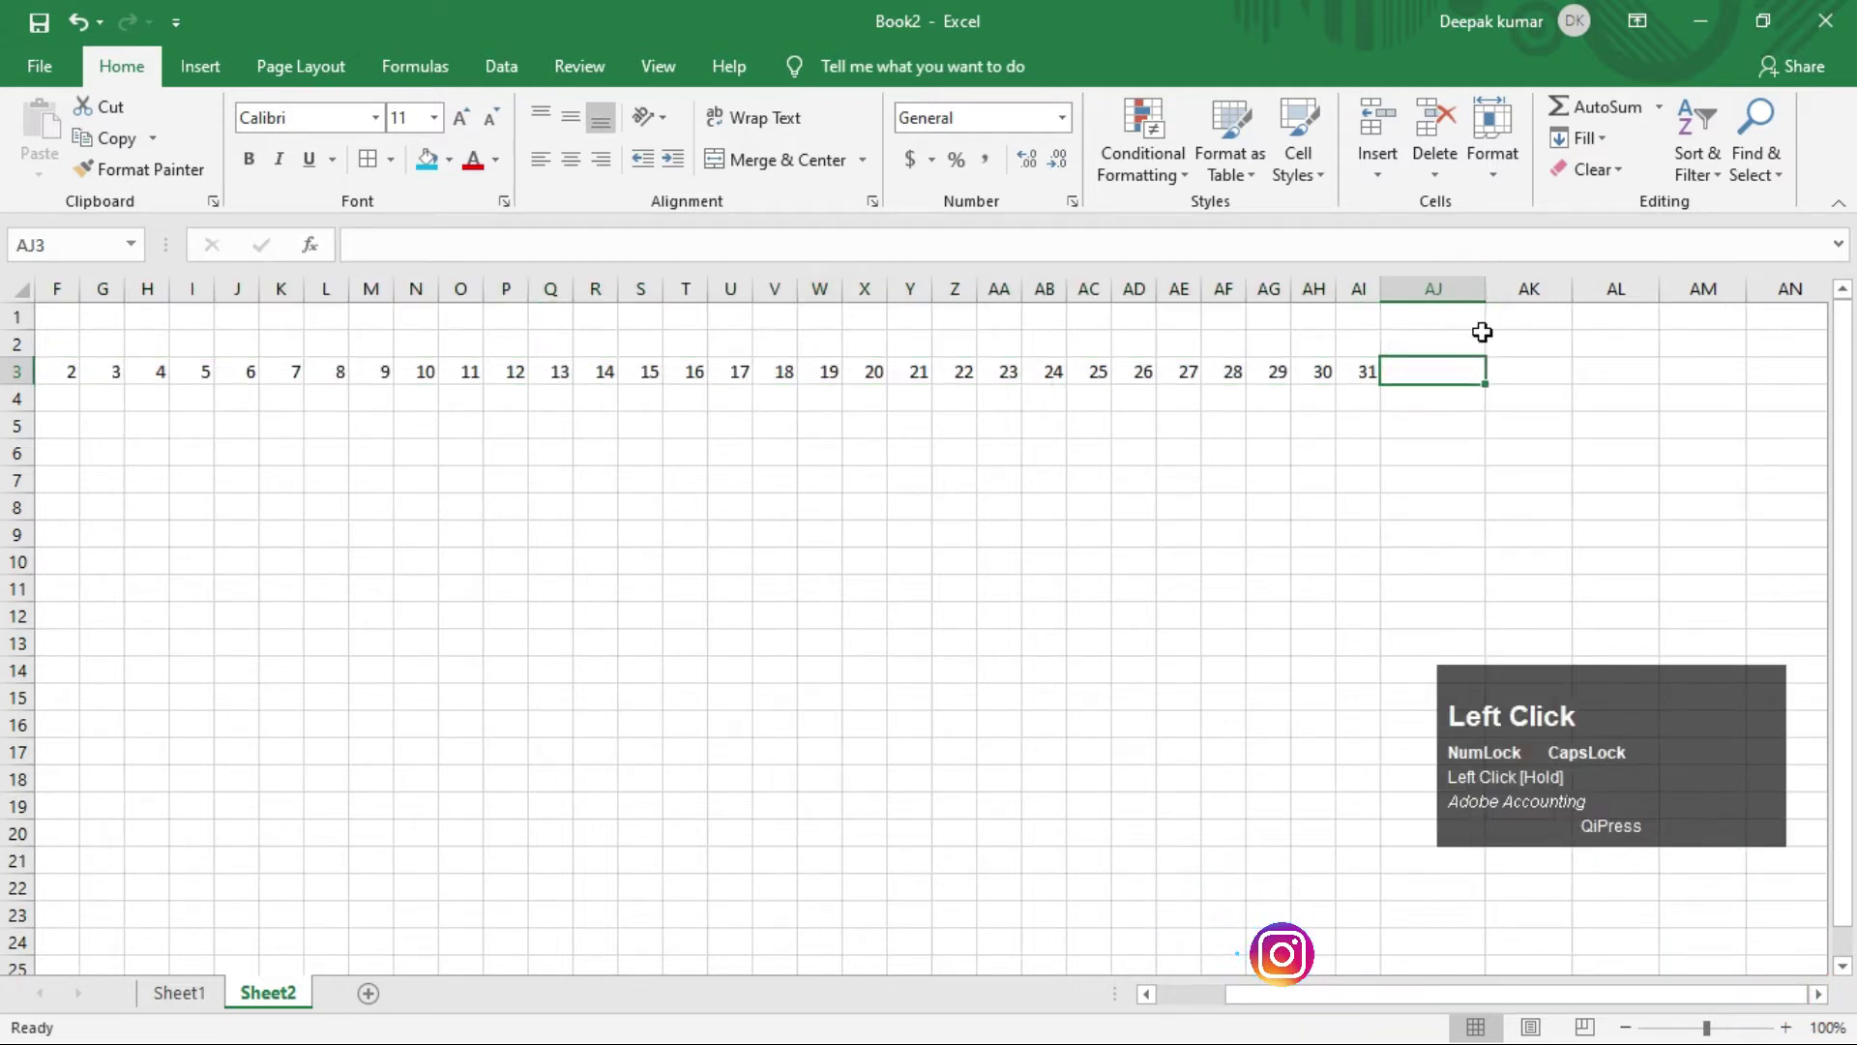
text(abseABSENT)
key(Tab)
text(persent)
key(Return)
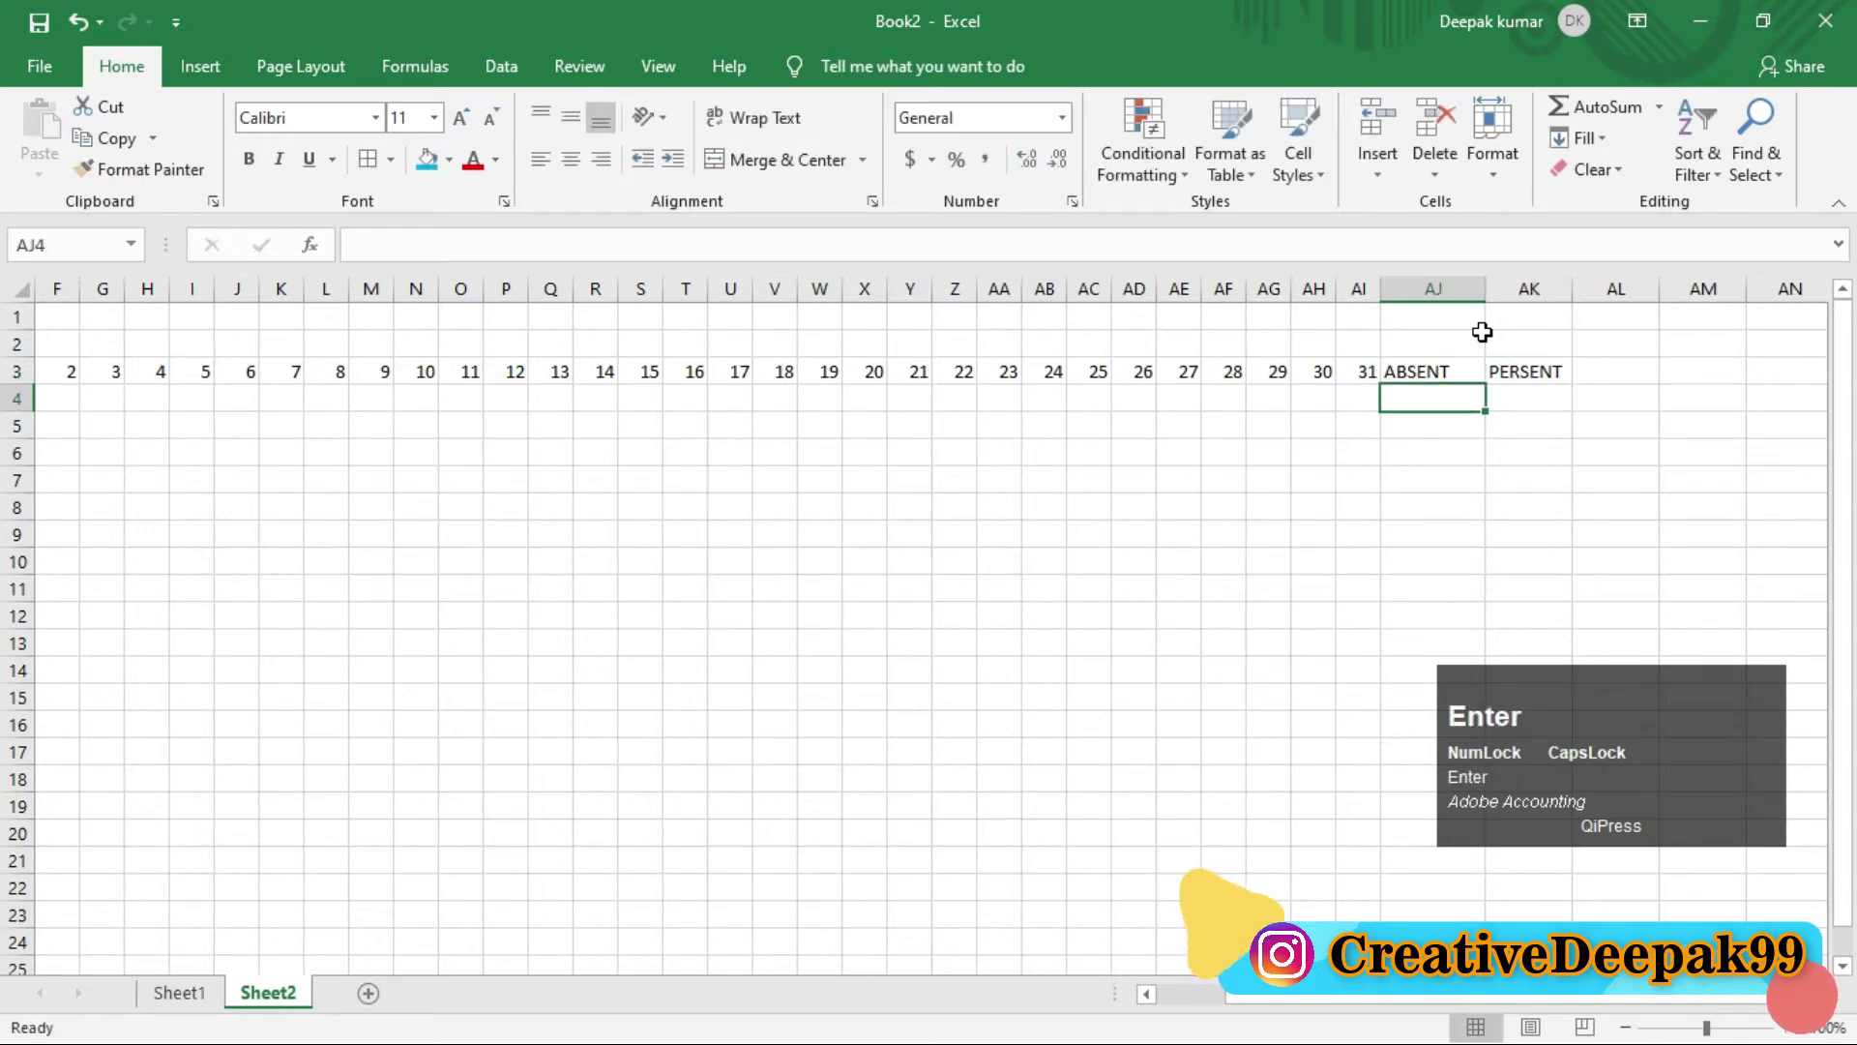
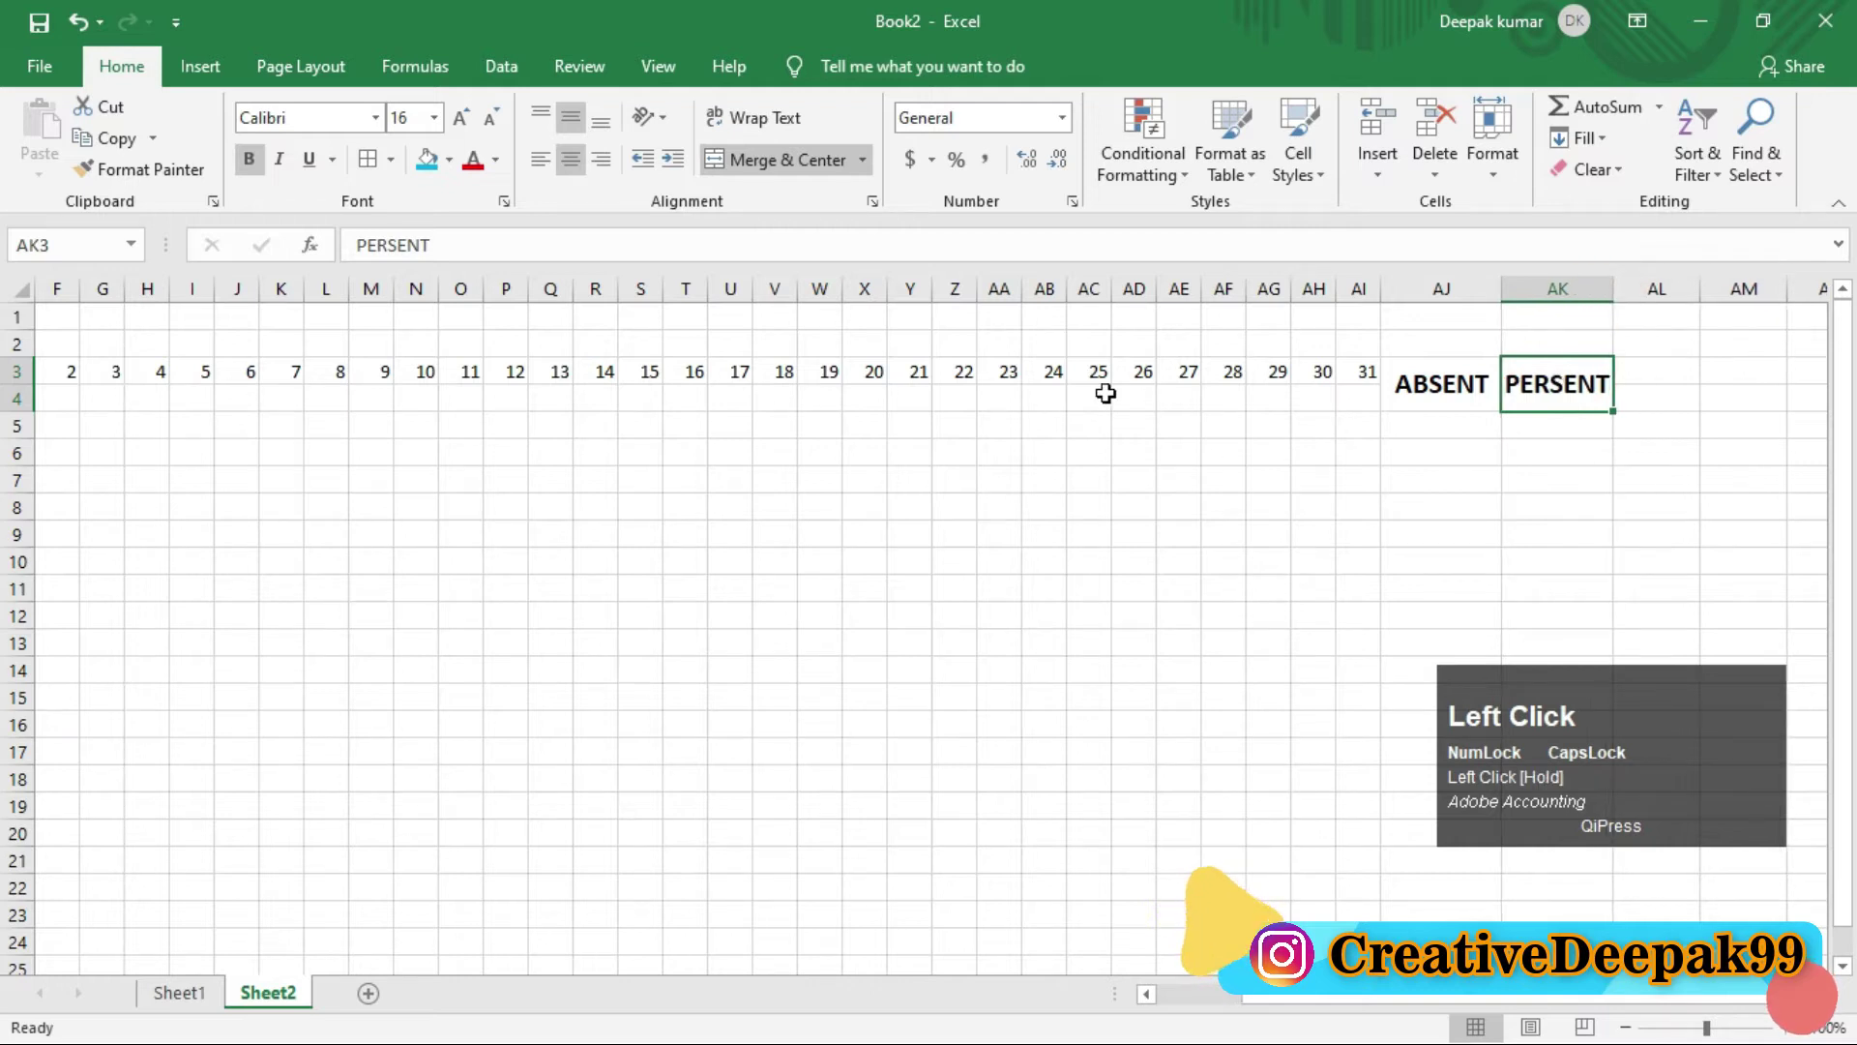
key(Left)
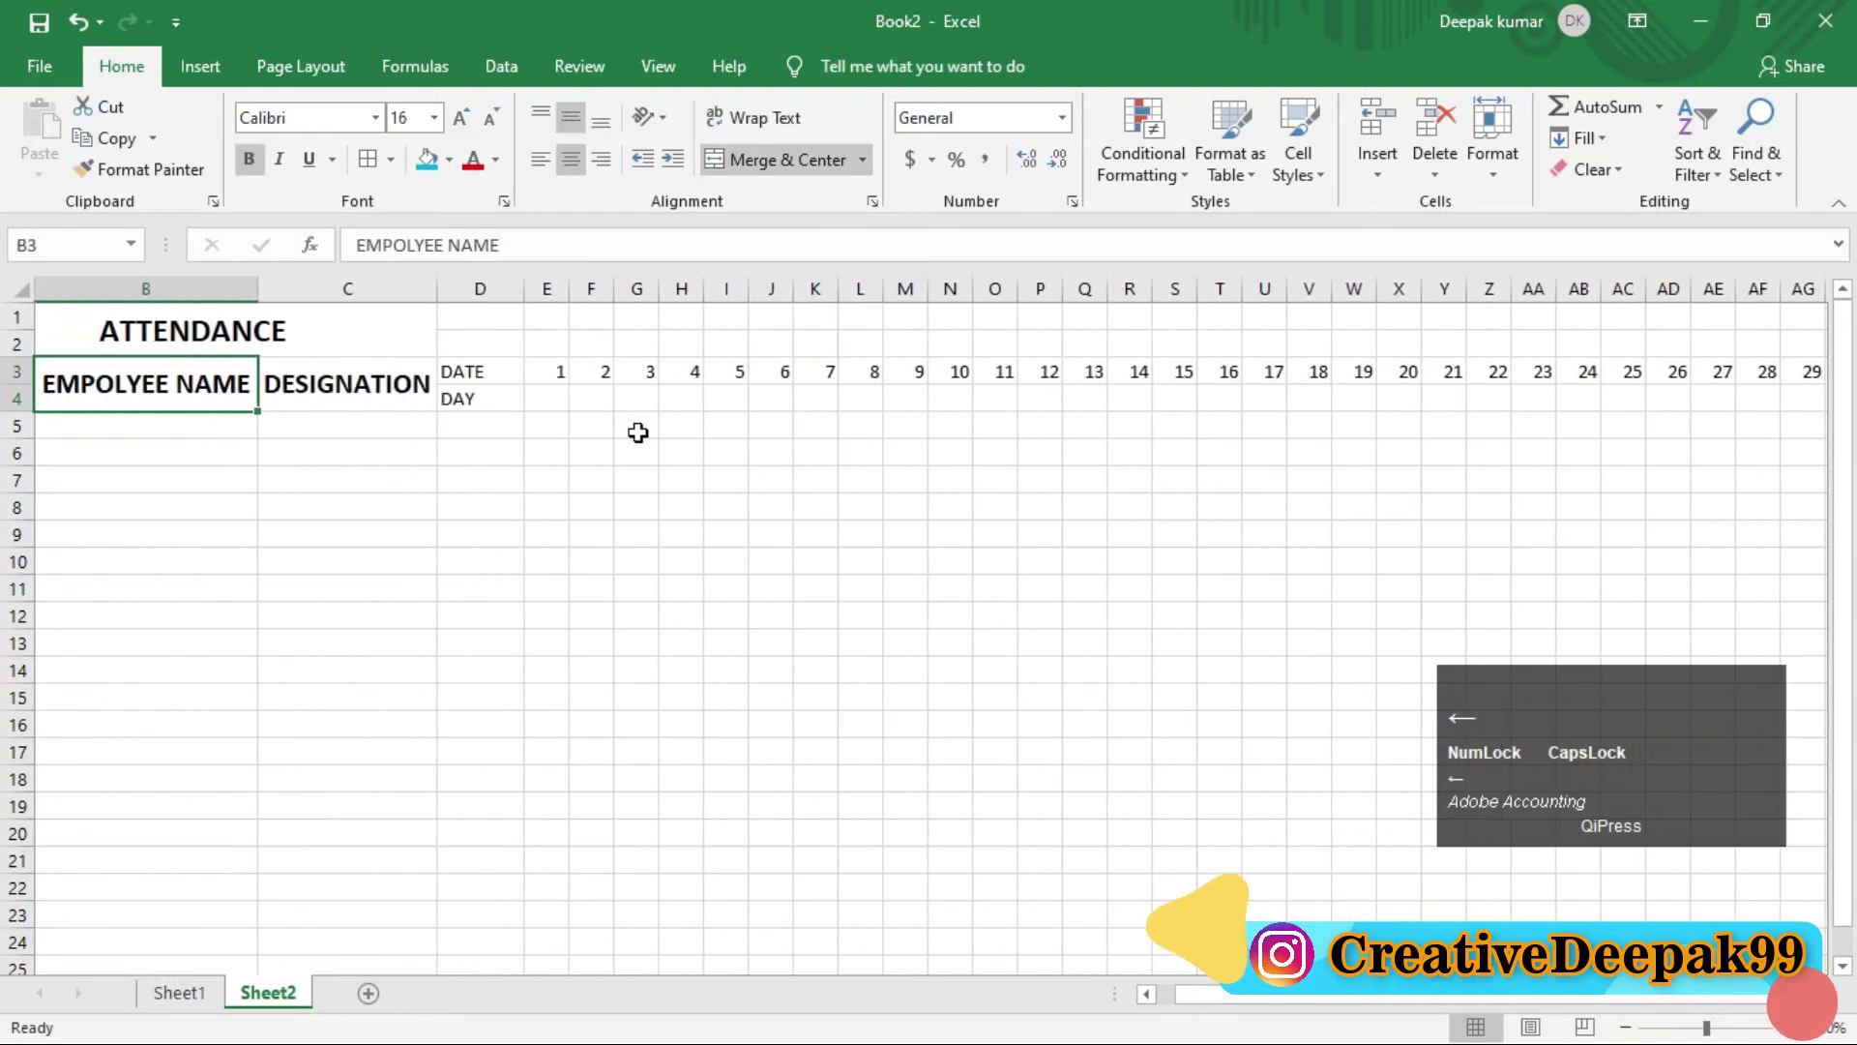
Step: Enter weekday initials S, M, T, W, T, F, S in the DAY row under dates 1 to 7
click(541, 403)
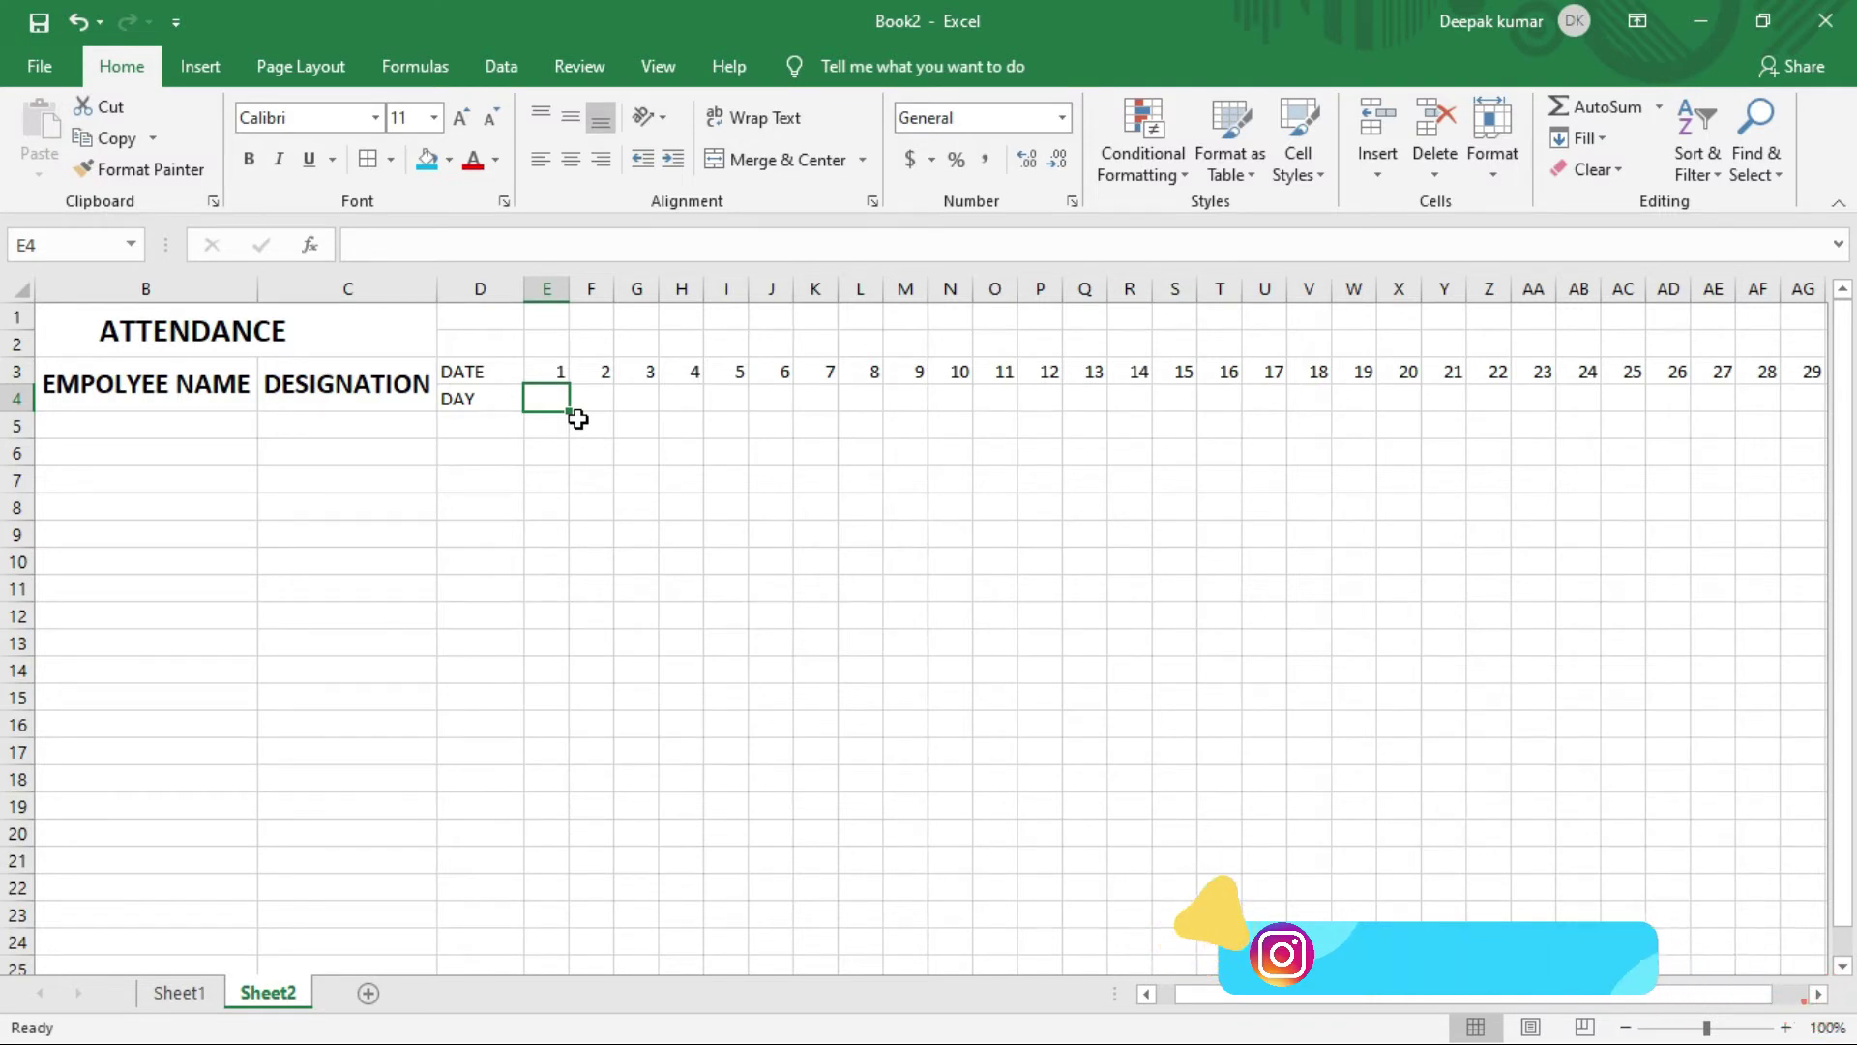
key(s)
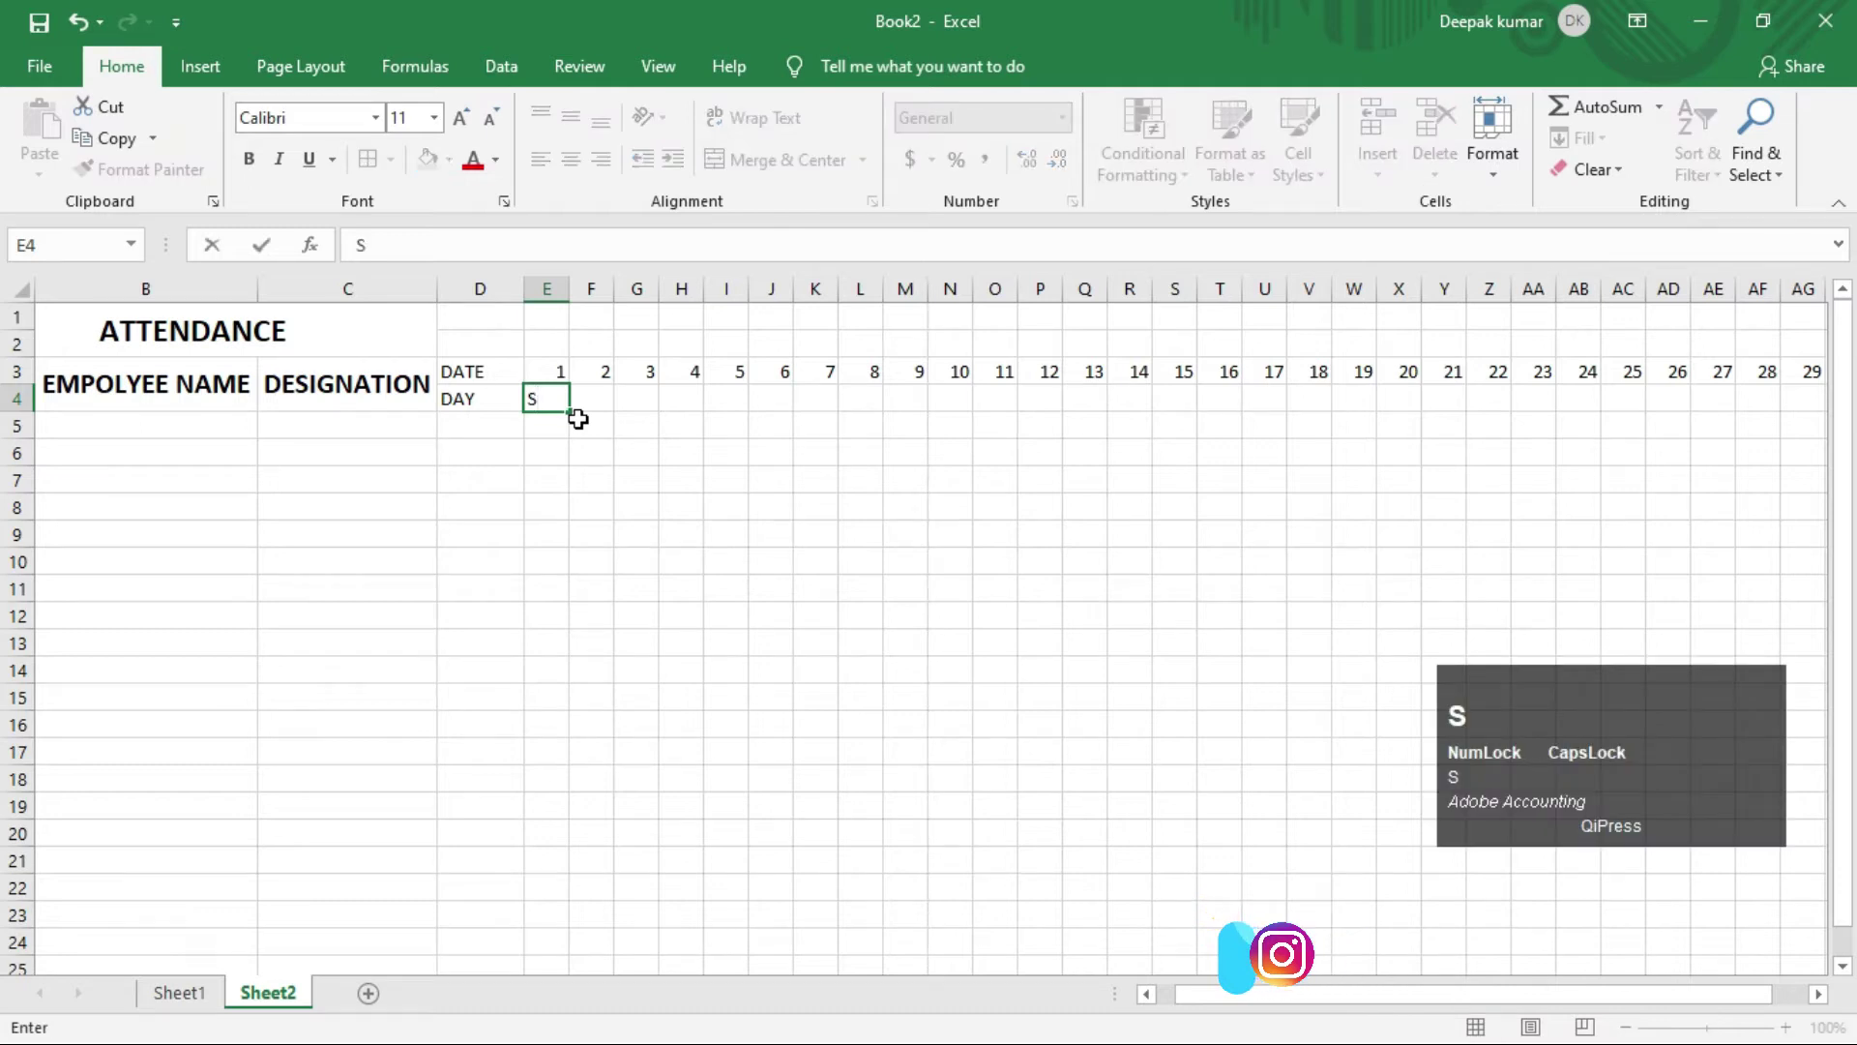
key(Right)
key(m)
key(Right)
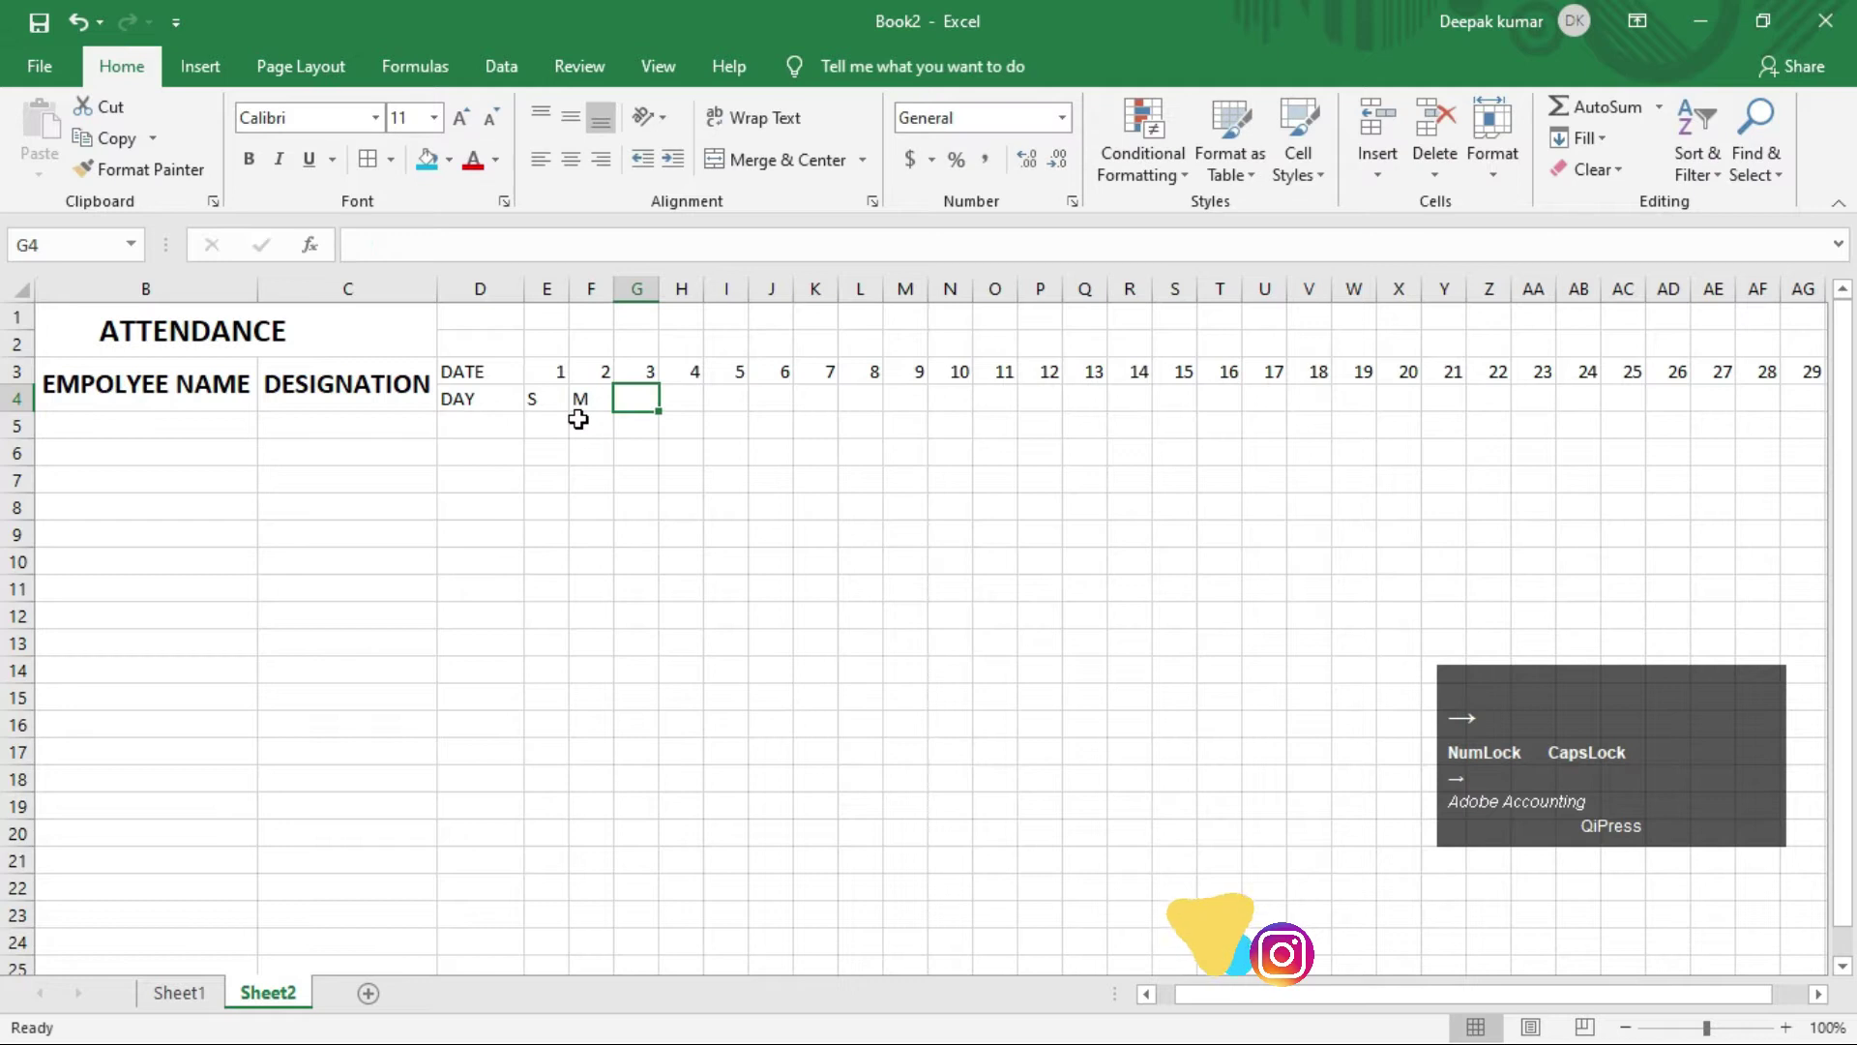
key(t)
key(Right)
key(w)
key(Right)
key(t)
key(Right)
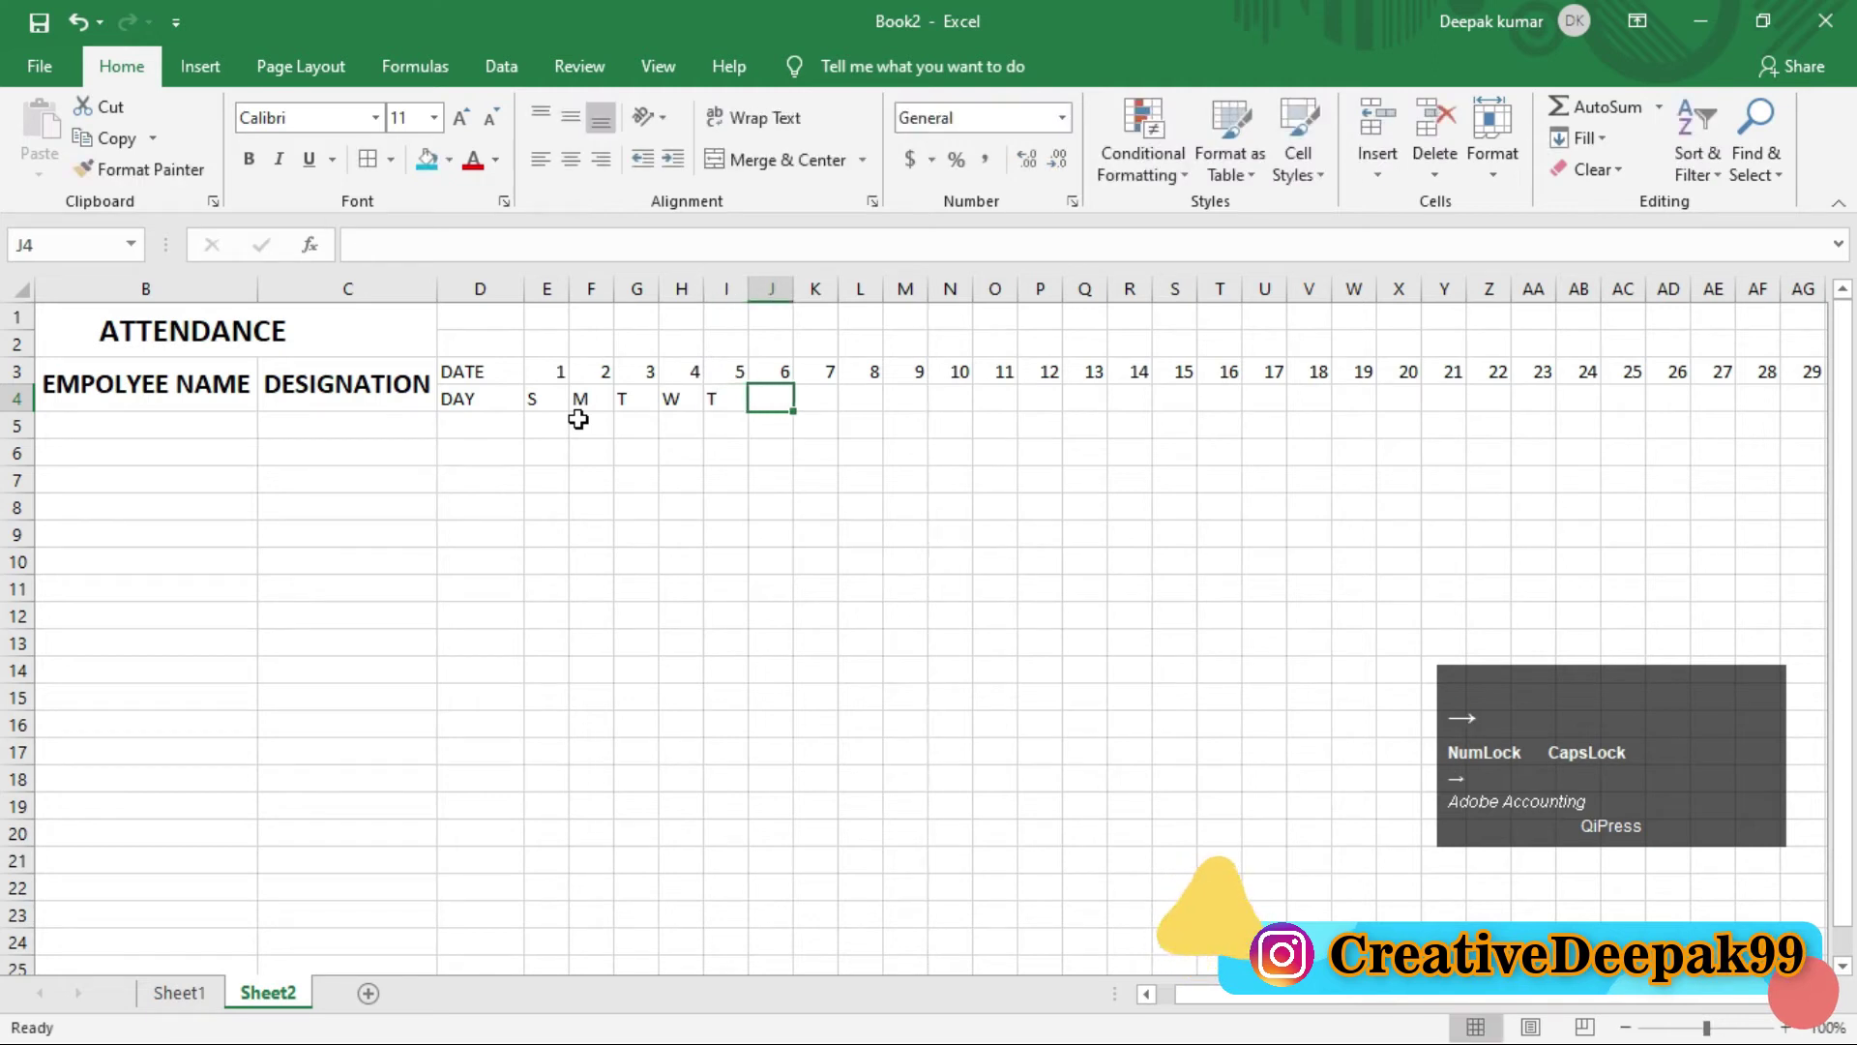
key(f)
key(Right)
key(s)
key(Right)
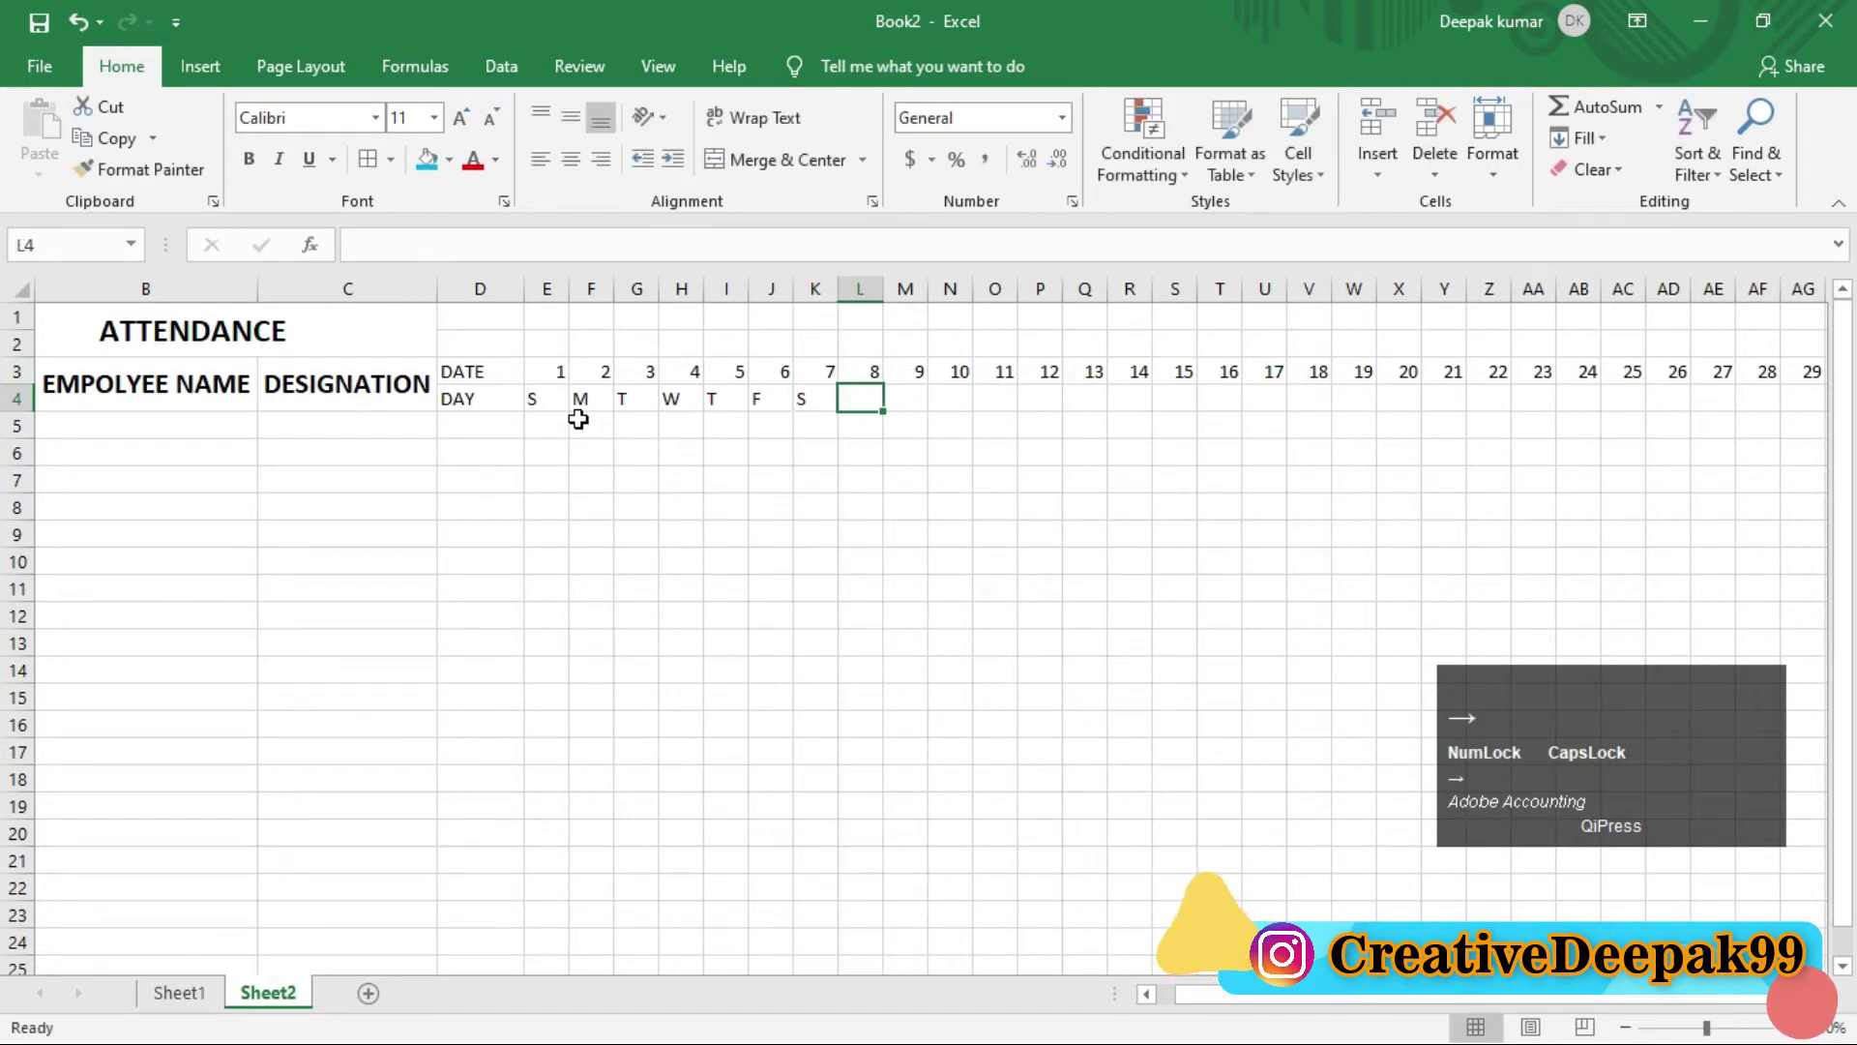
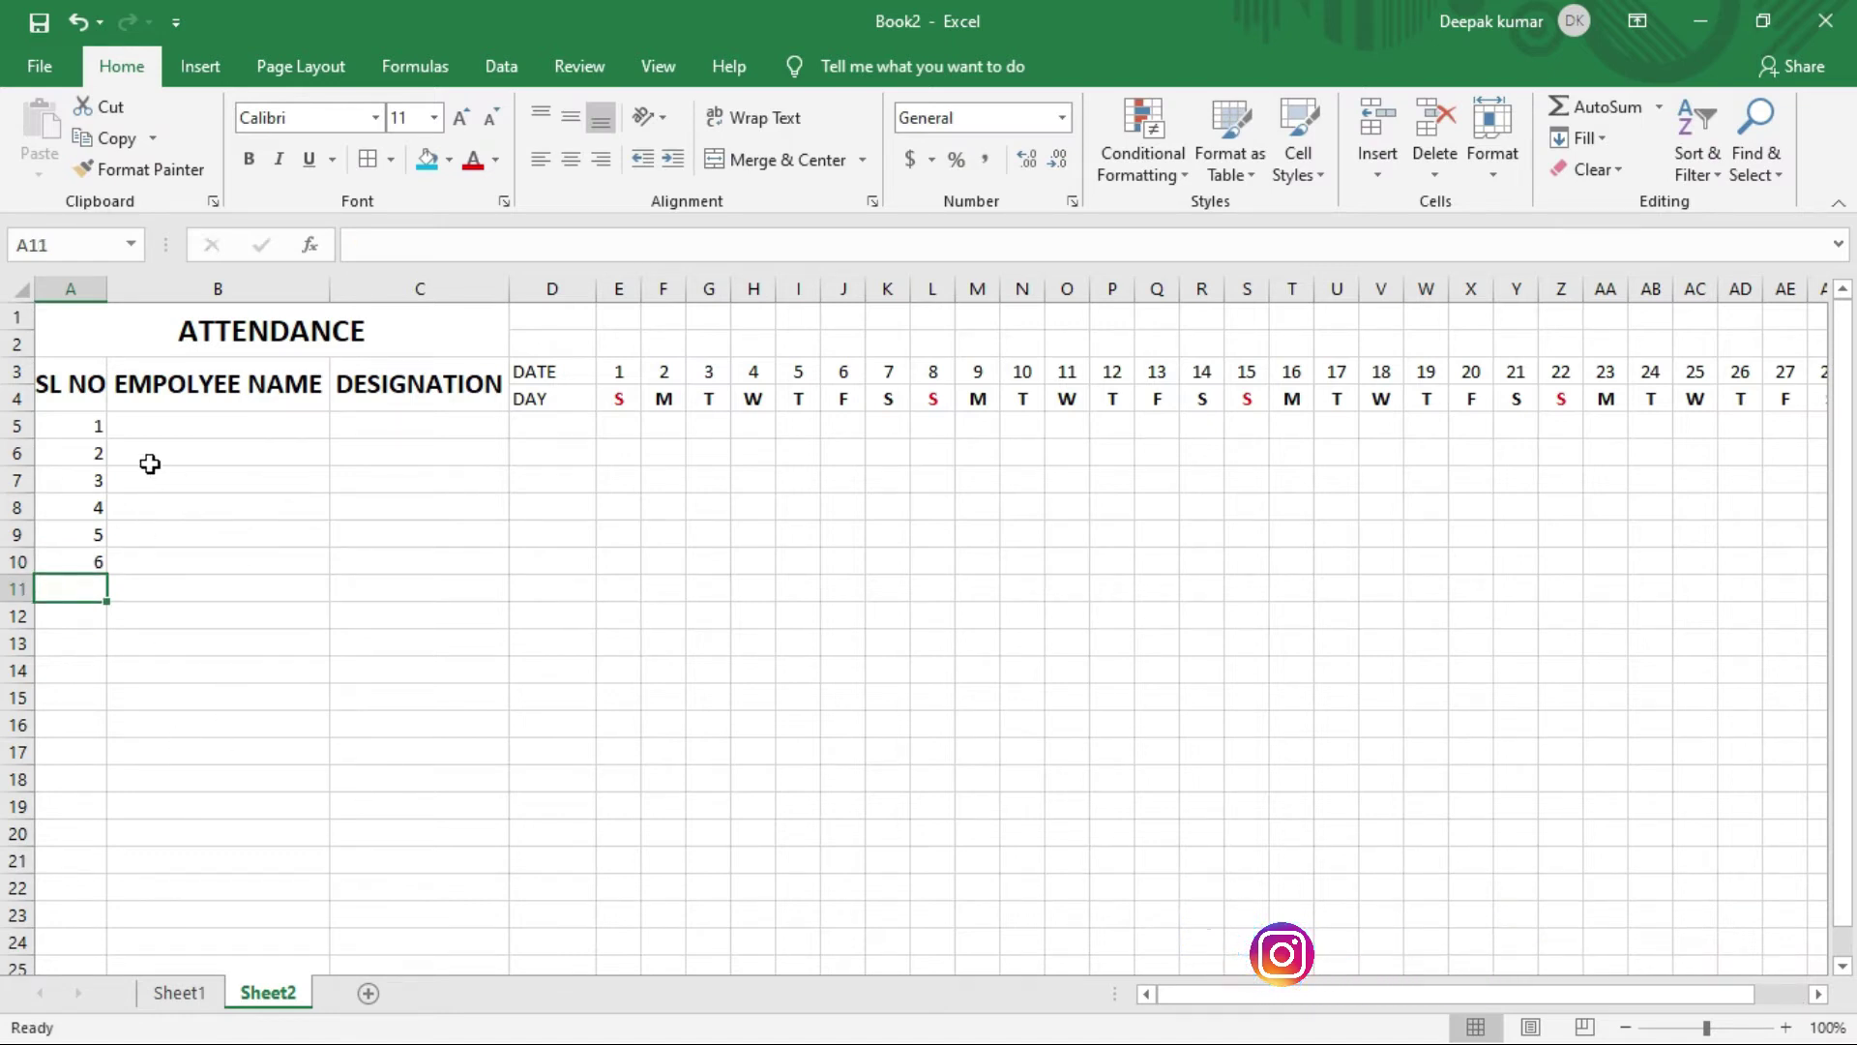
click(212, 427)
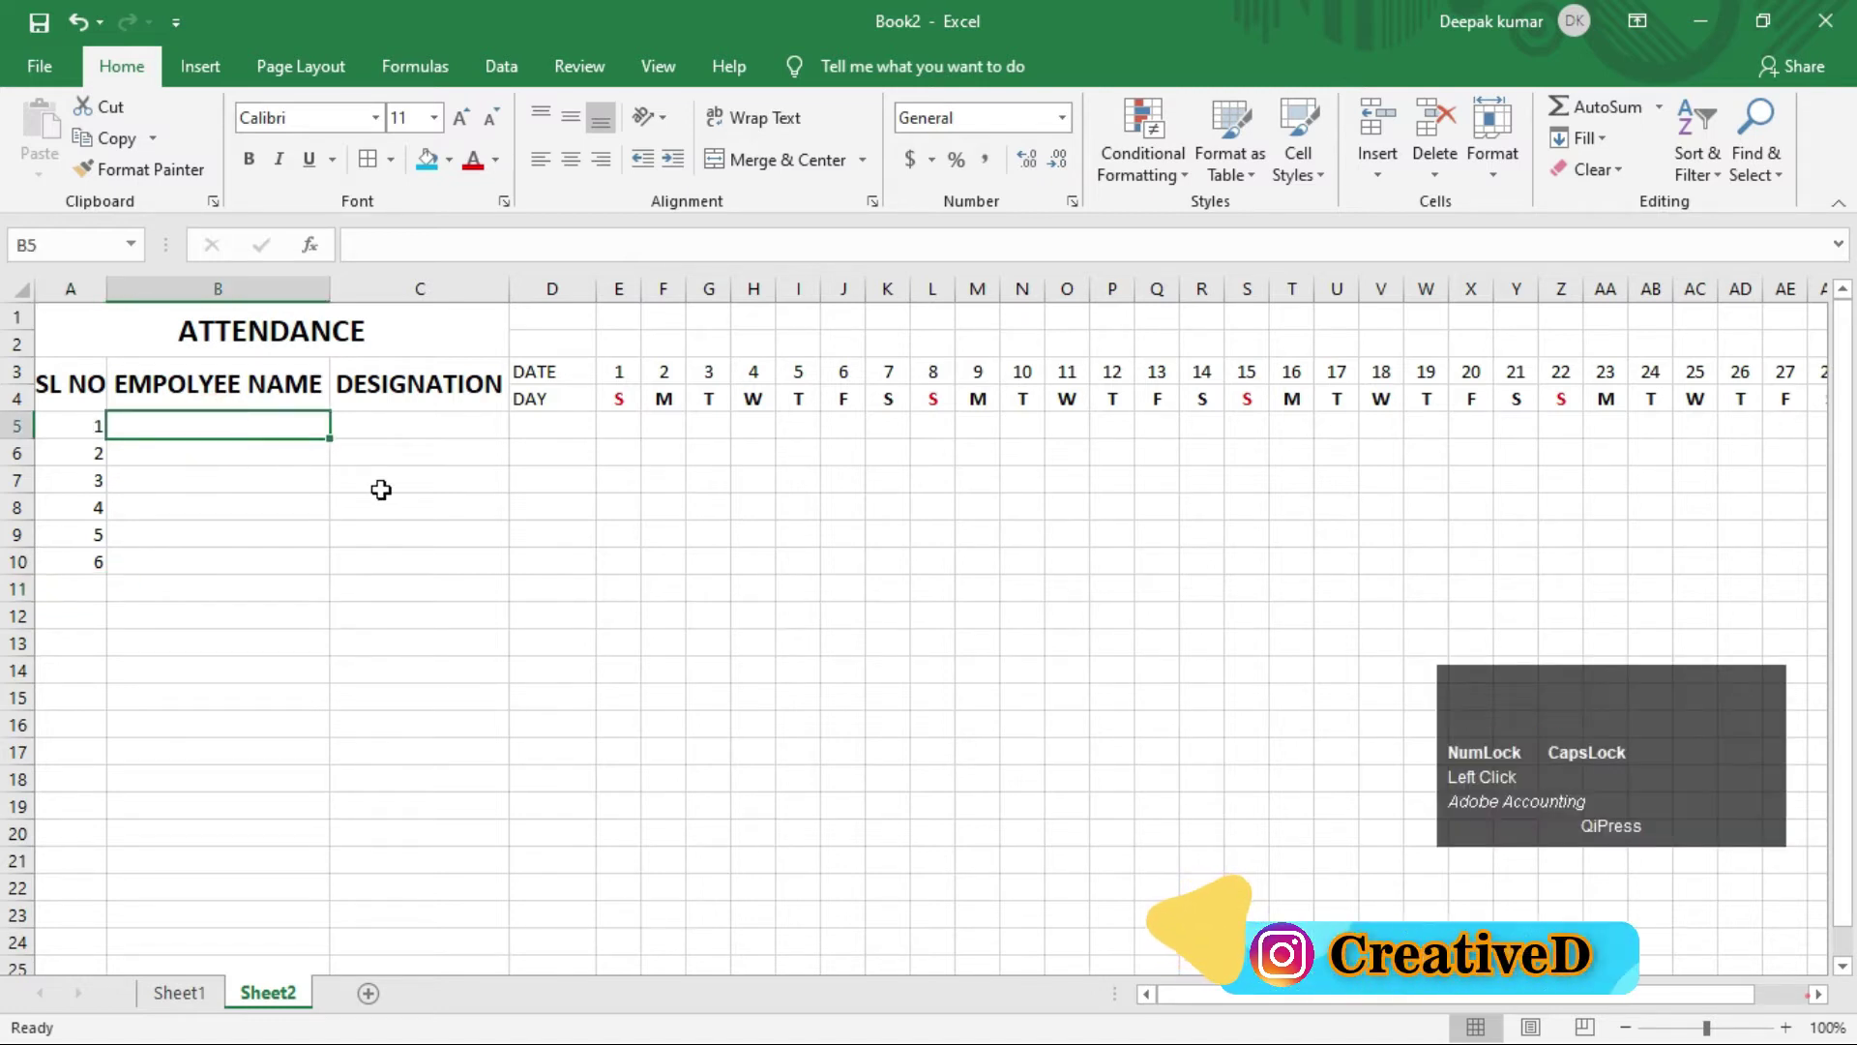
text(depak)
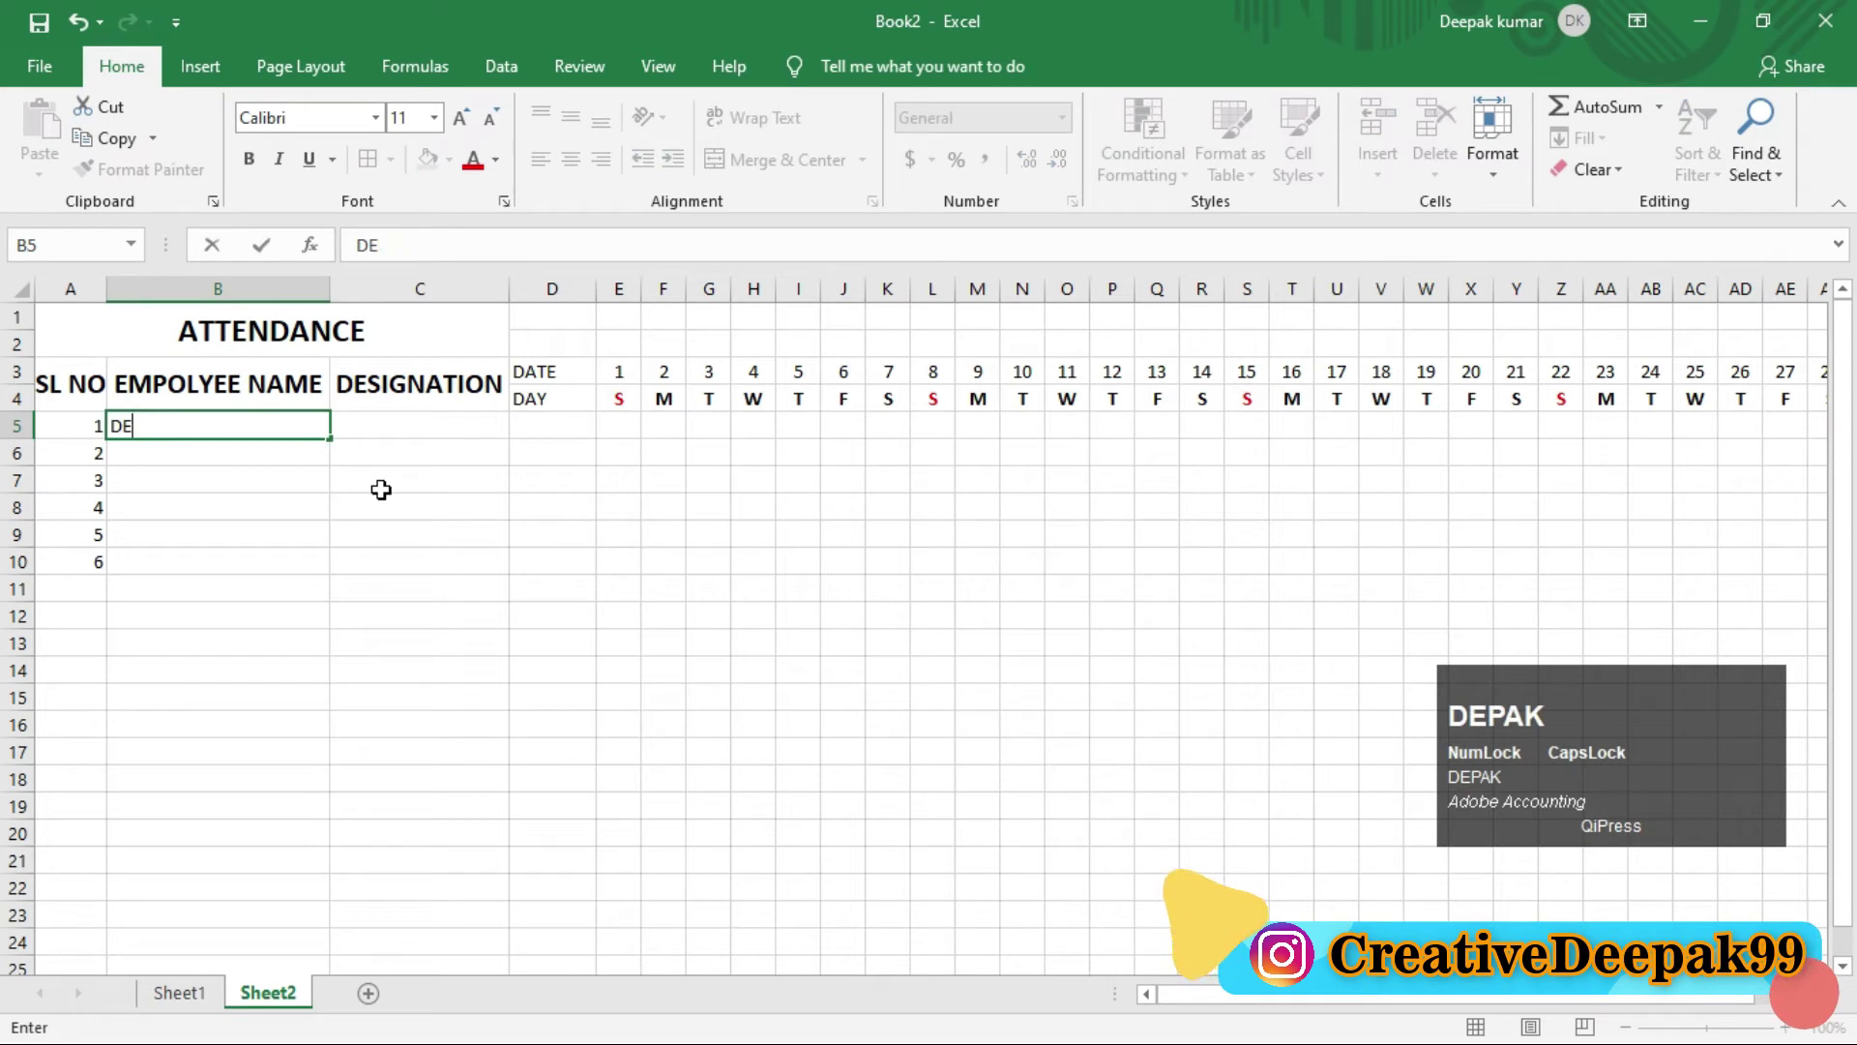
text(pak)
key(space)
text(kumar)
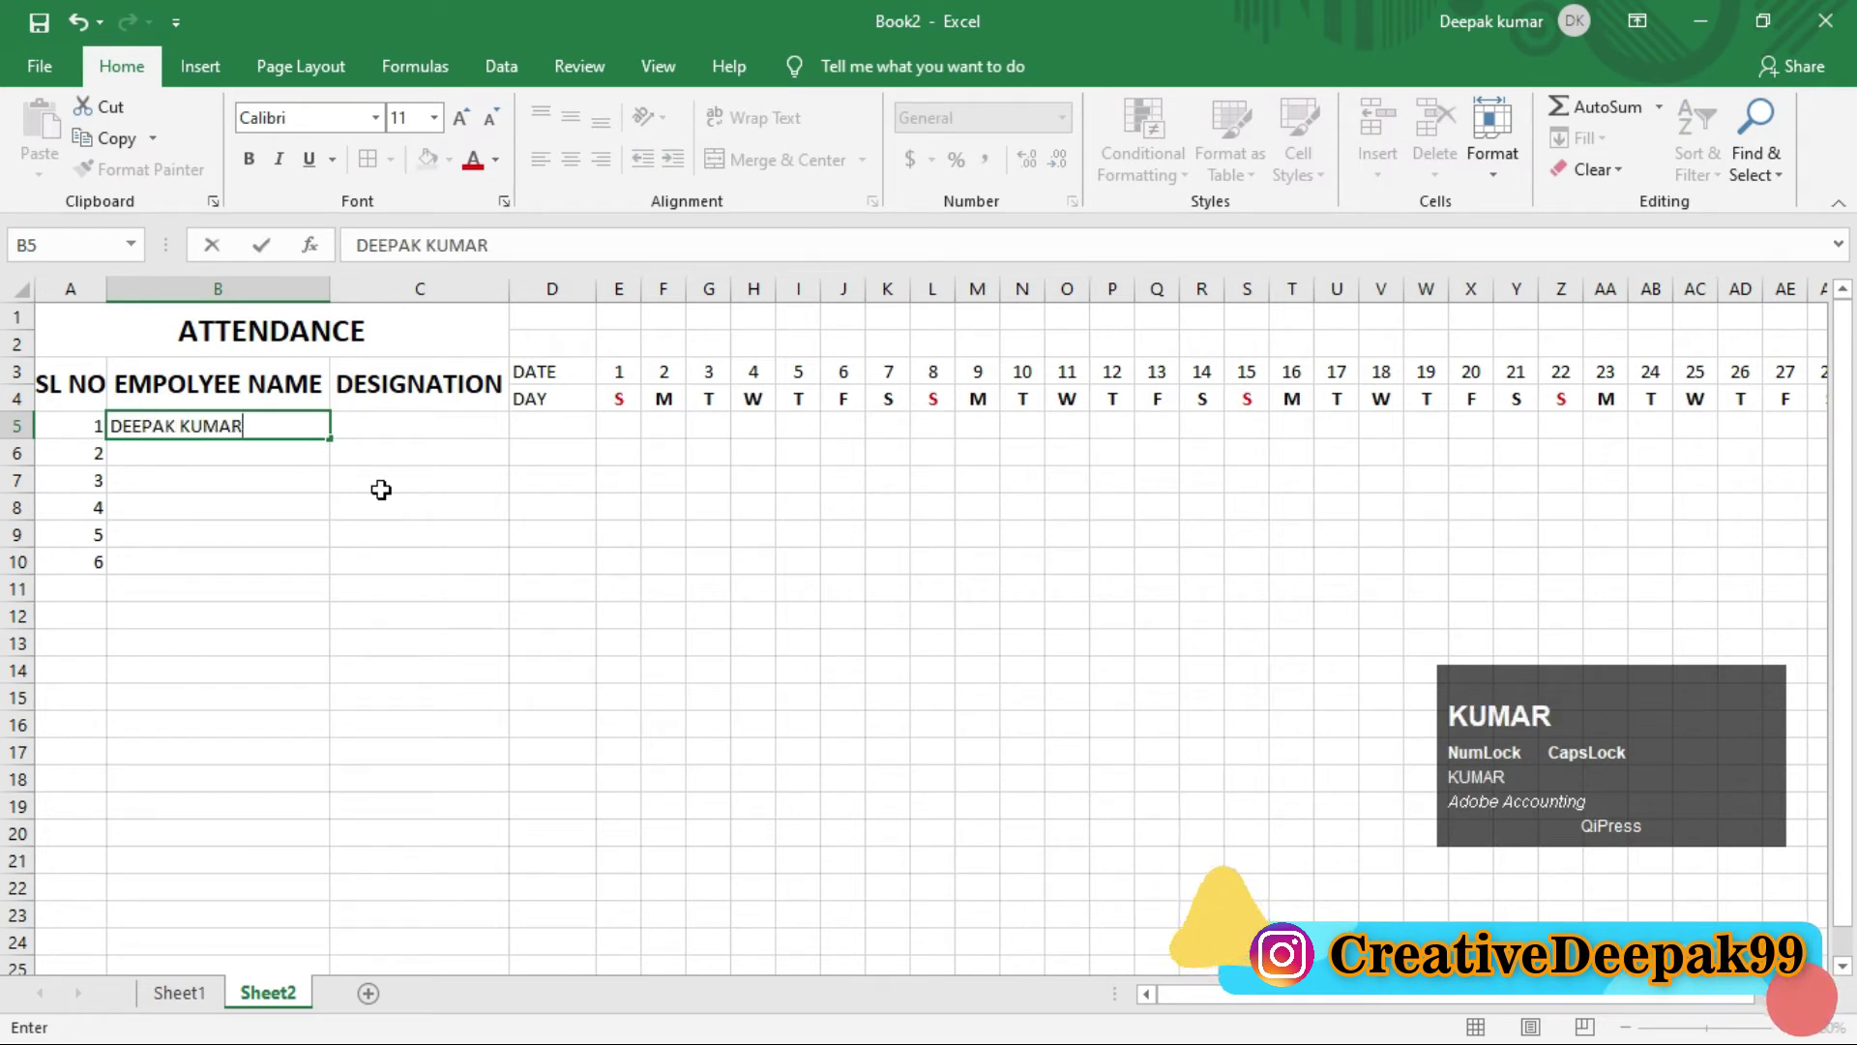
key(Return)
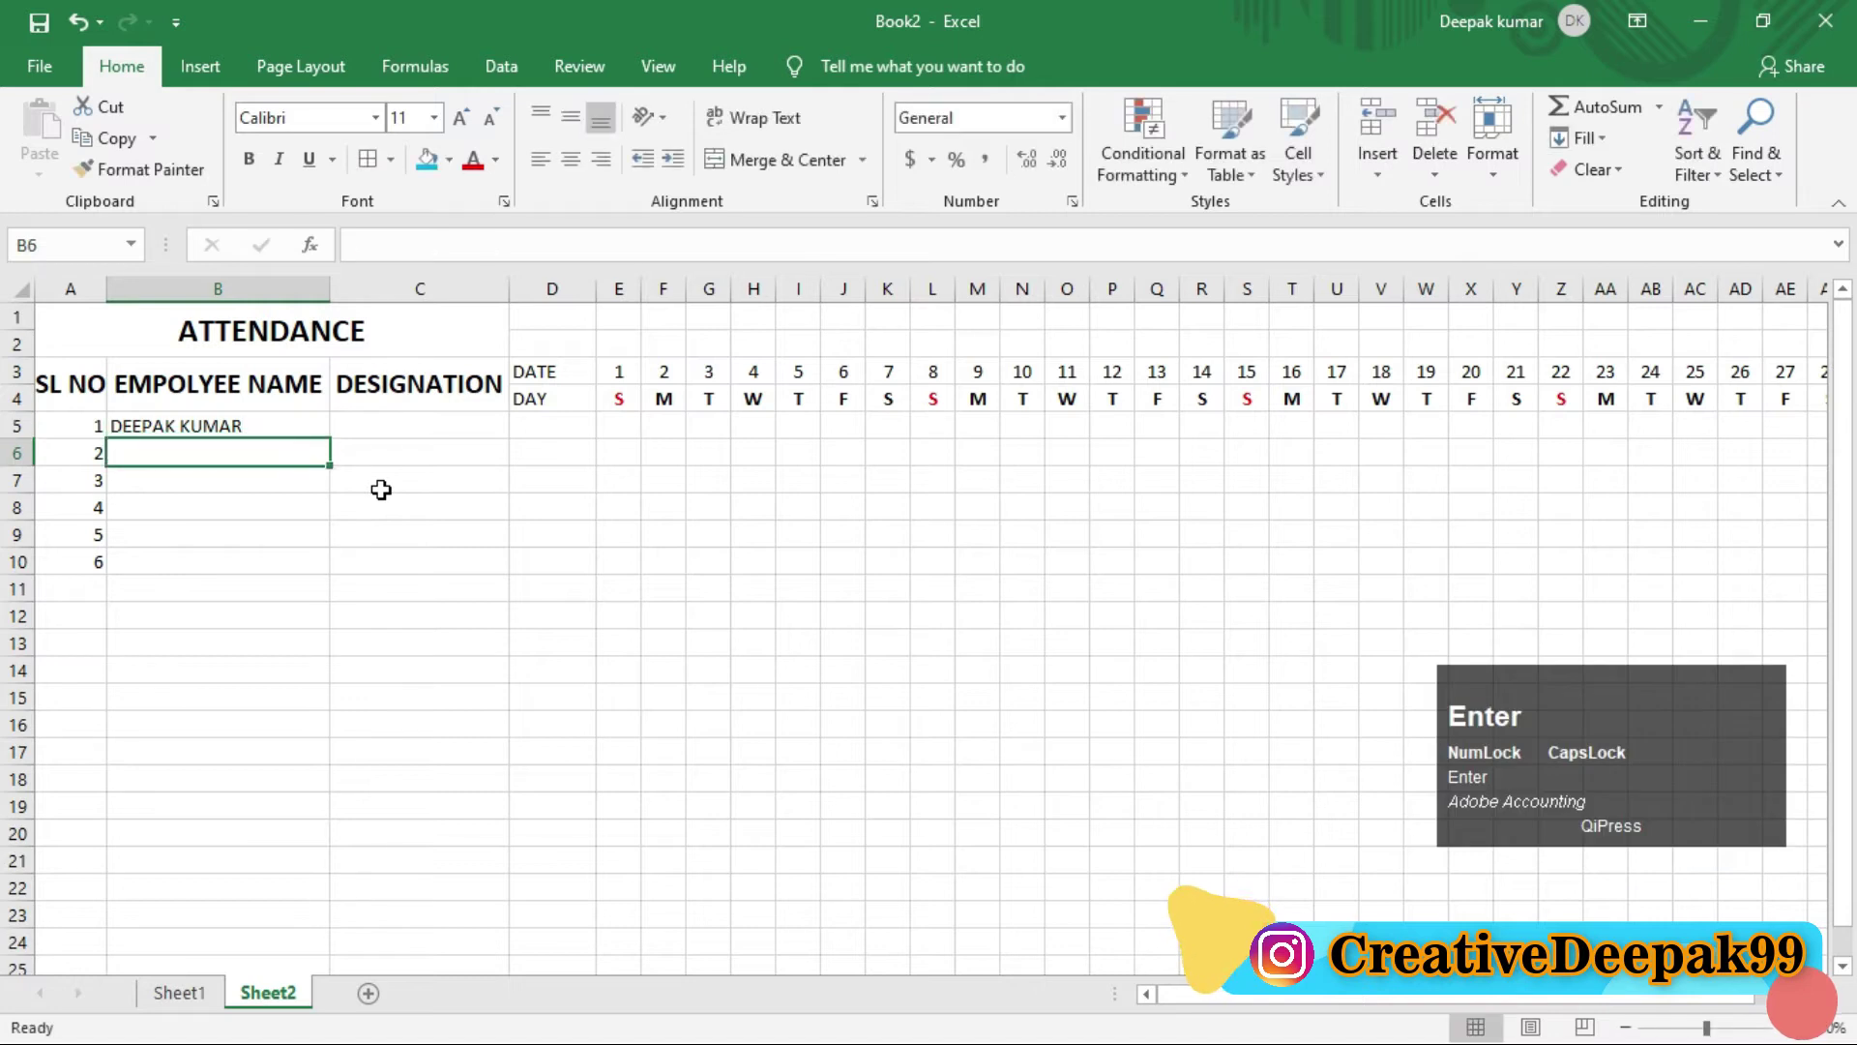
text(lab)
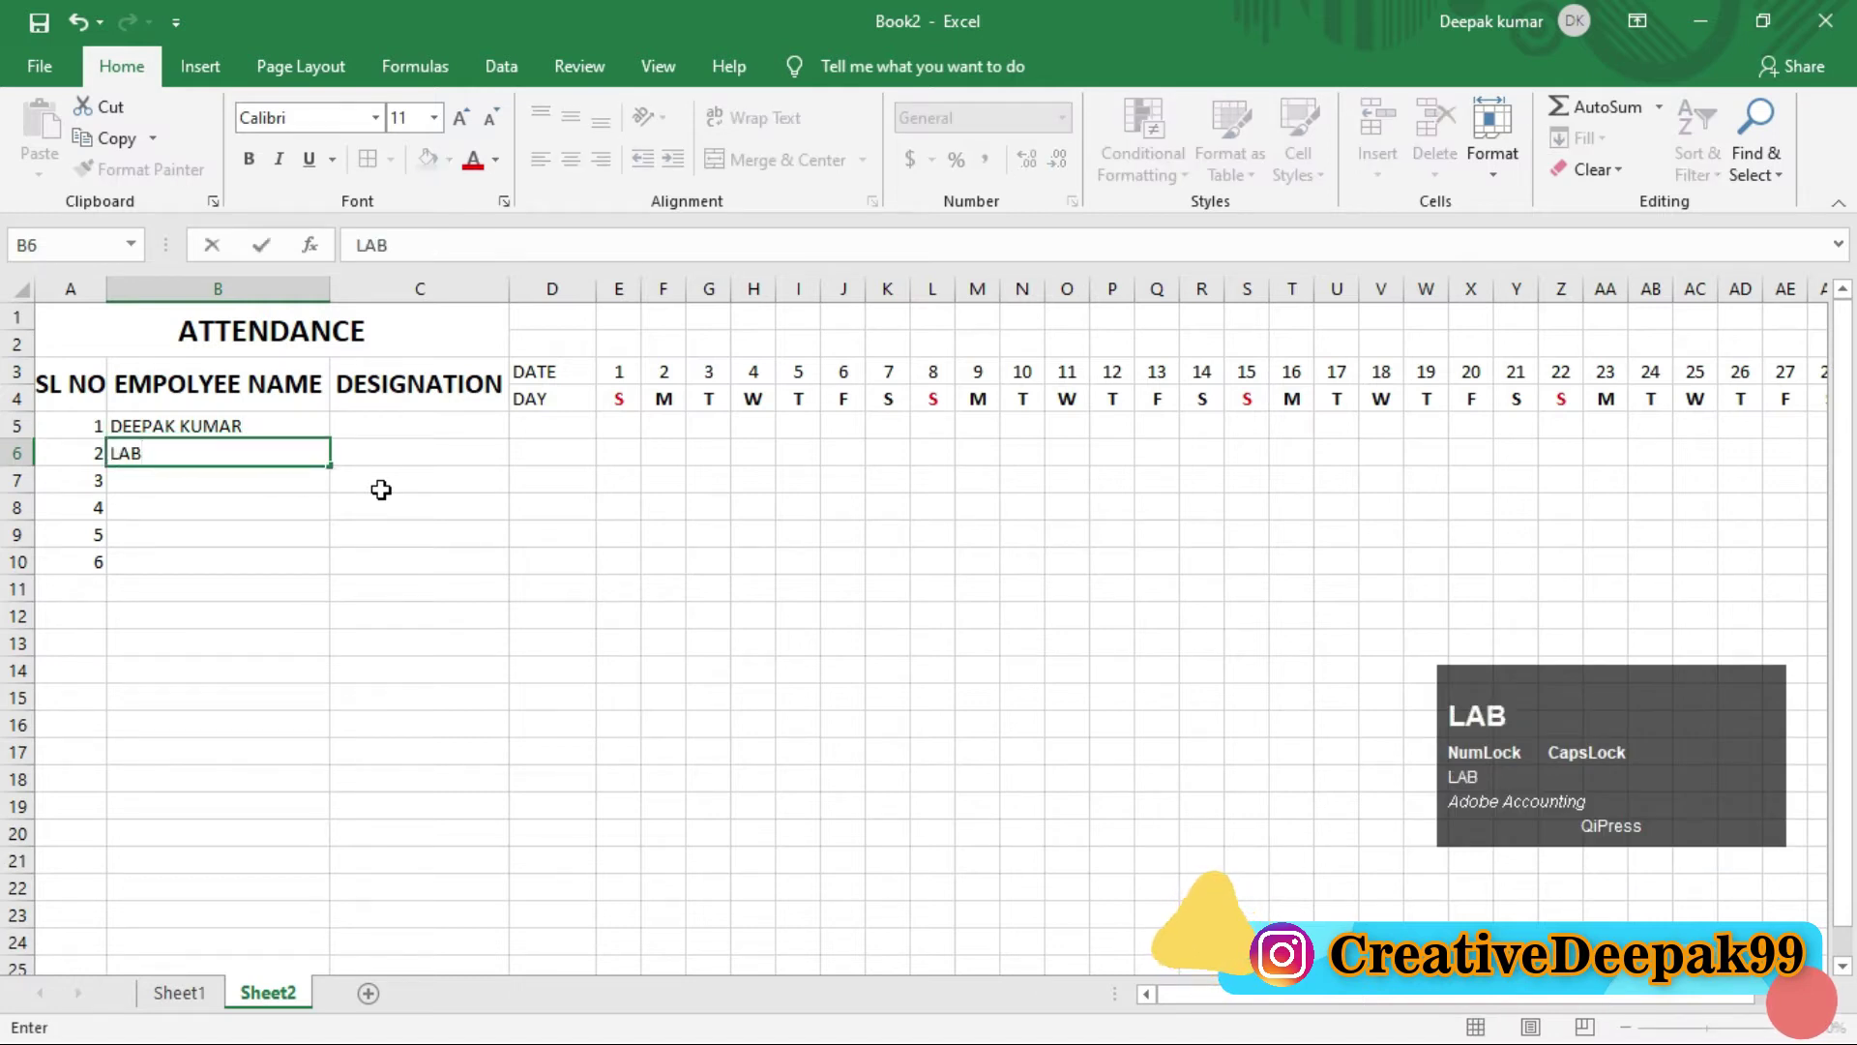
key(space)
text(kim)
text(mar)
key(Return)
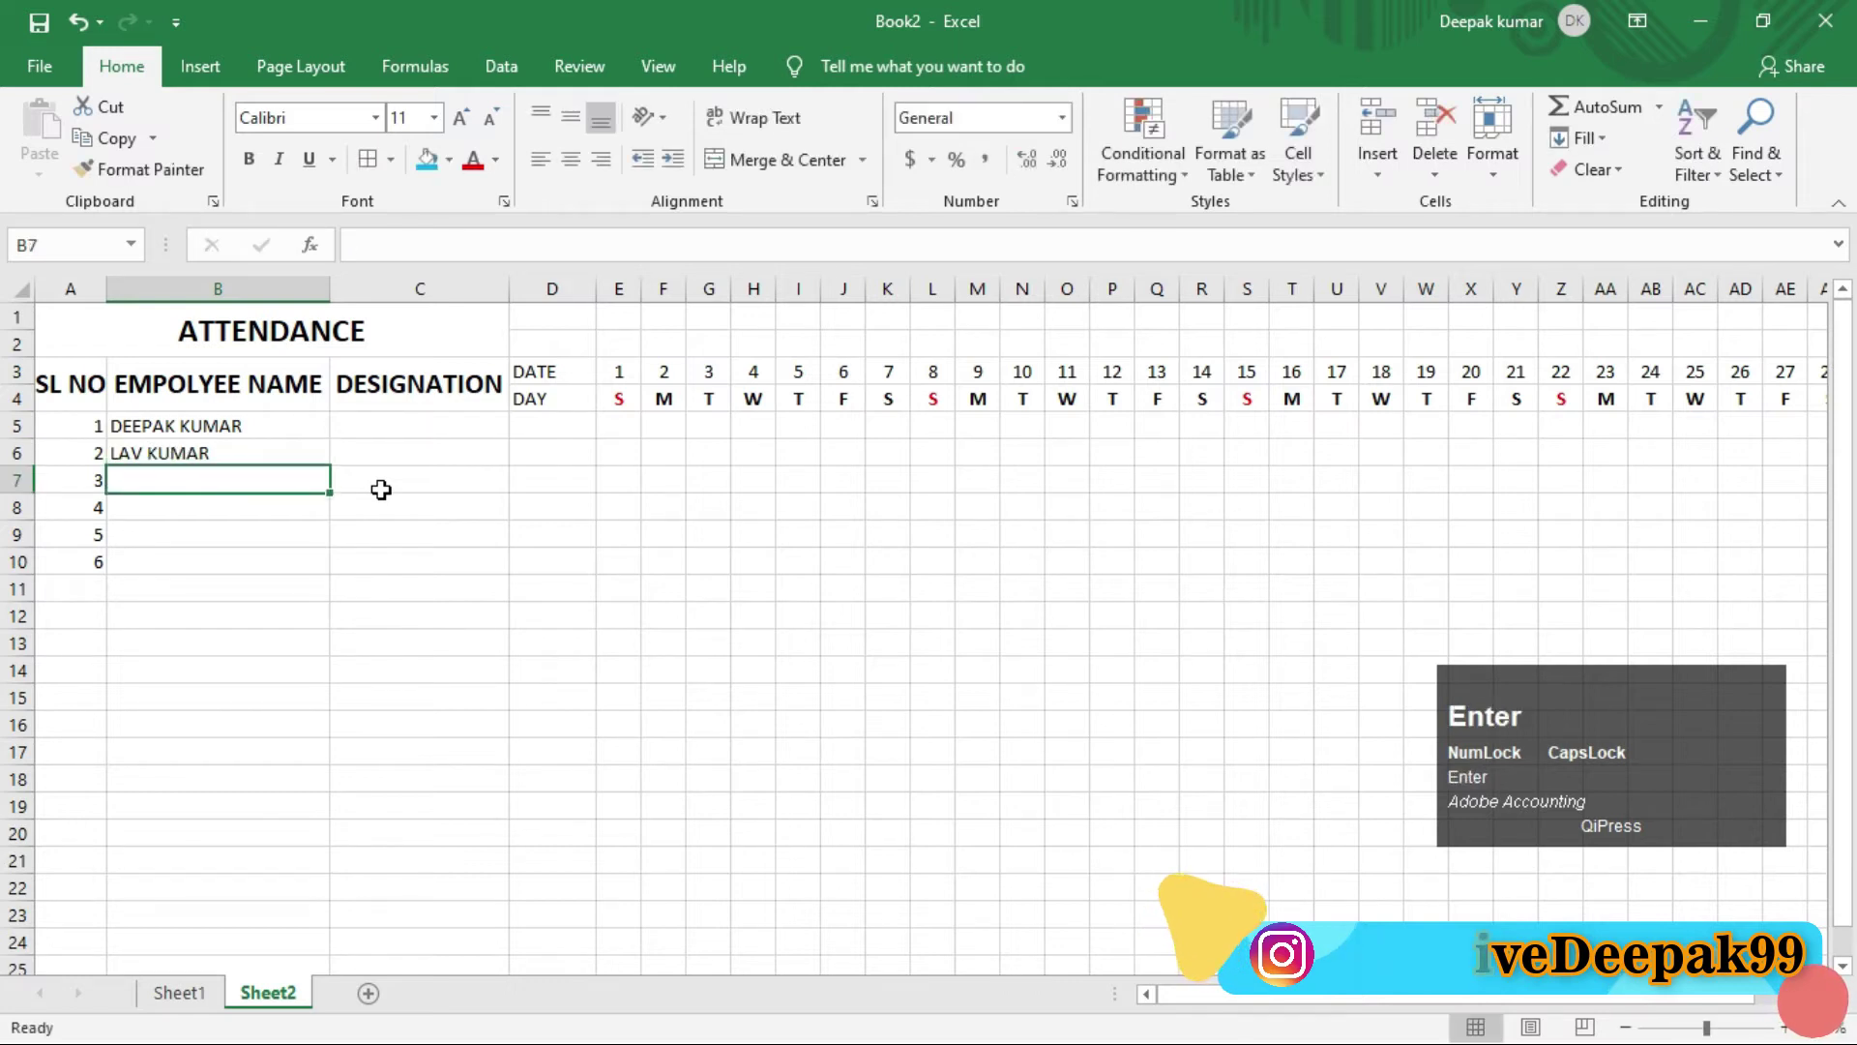
text(sana)
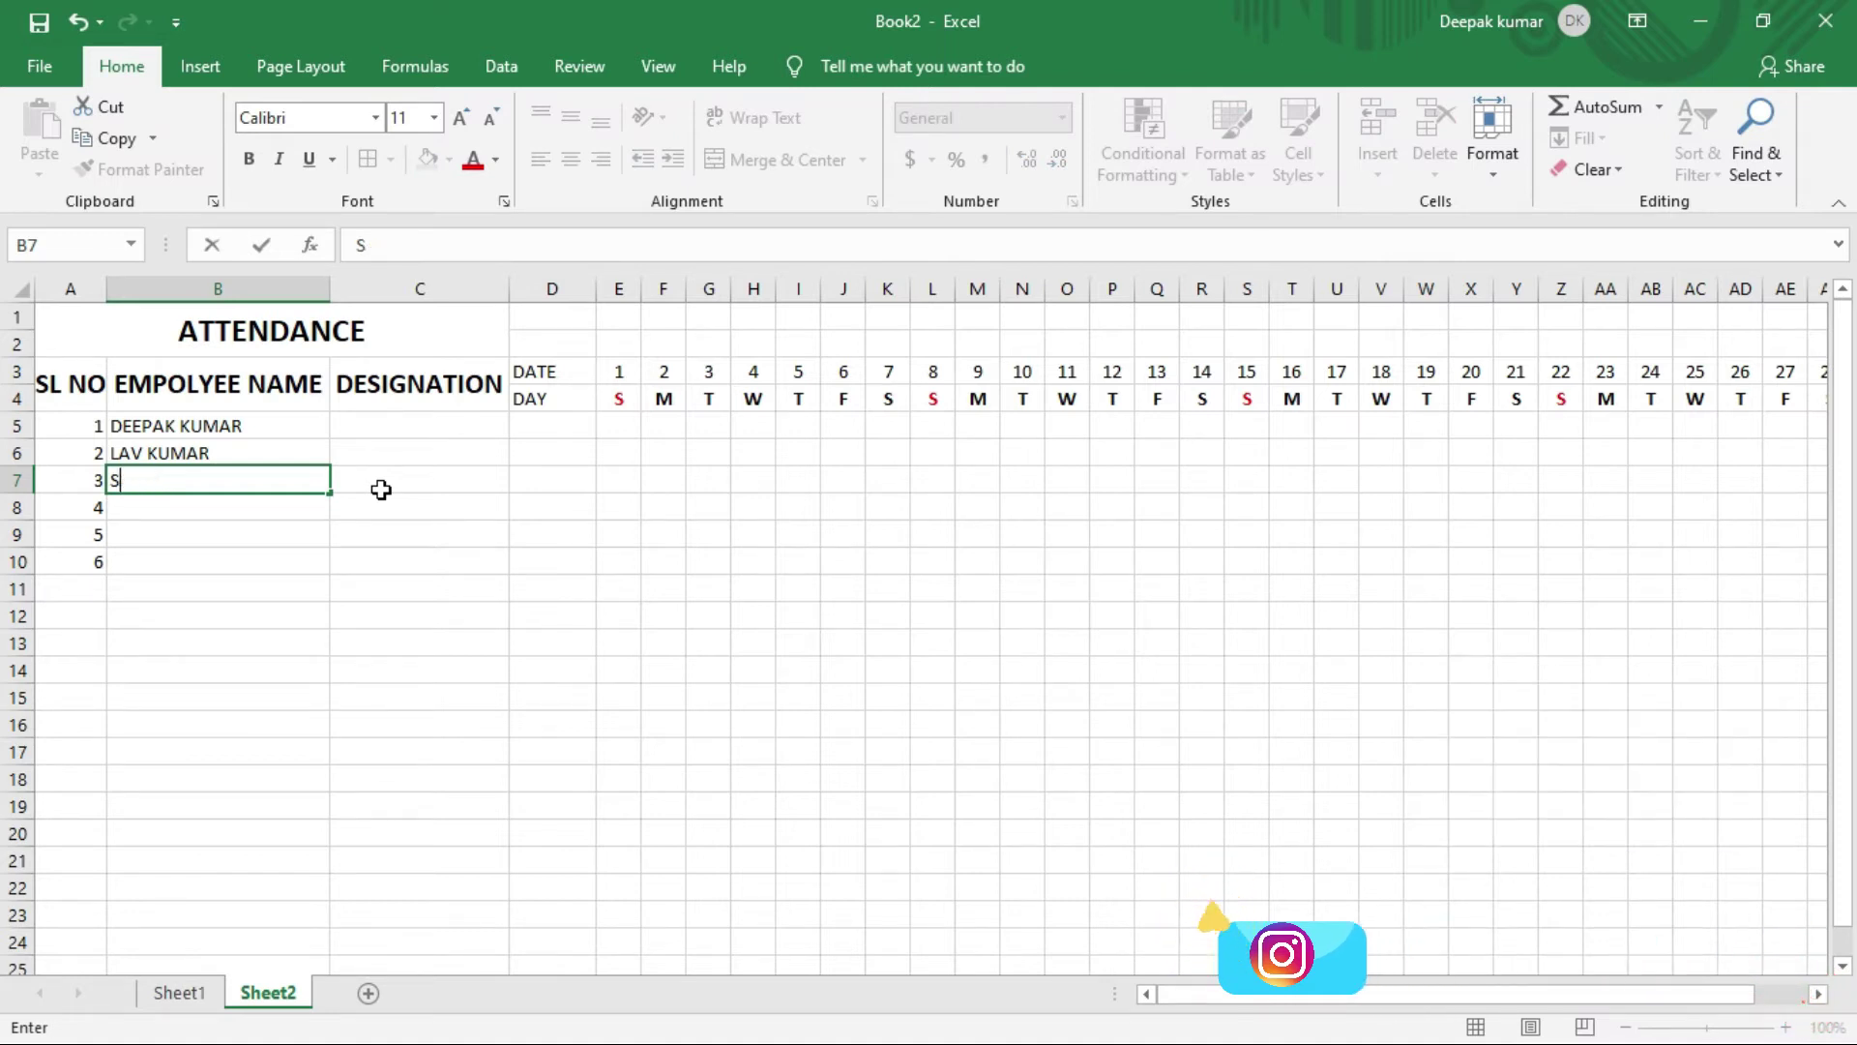
key(BackSpace)
text(ano)
key(space)
text(kumar)
key(Return)
text(man)
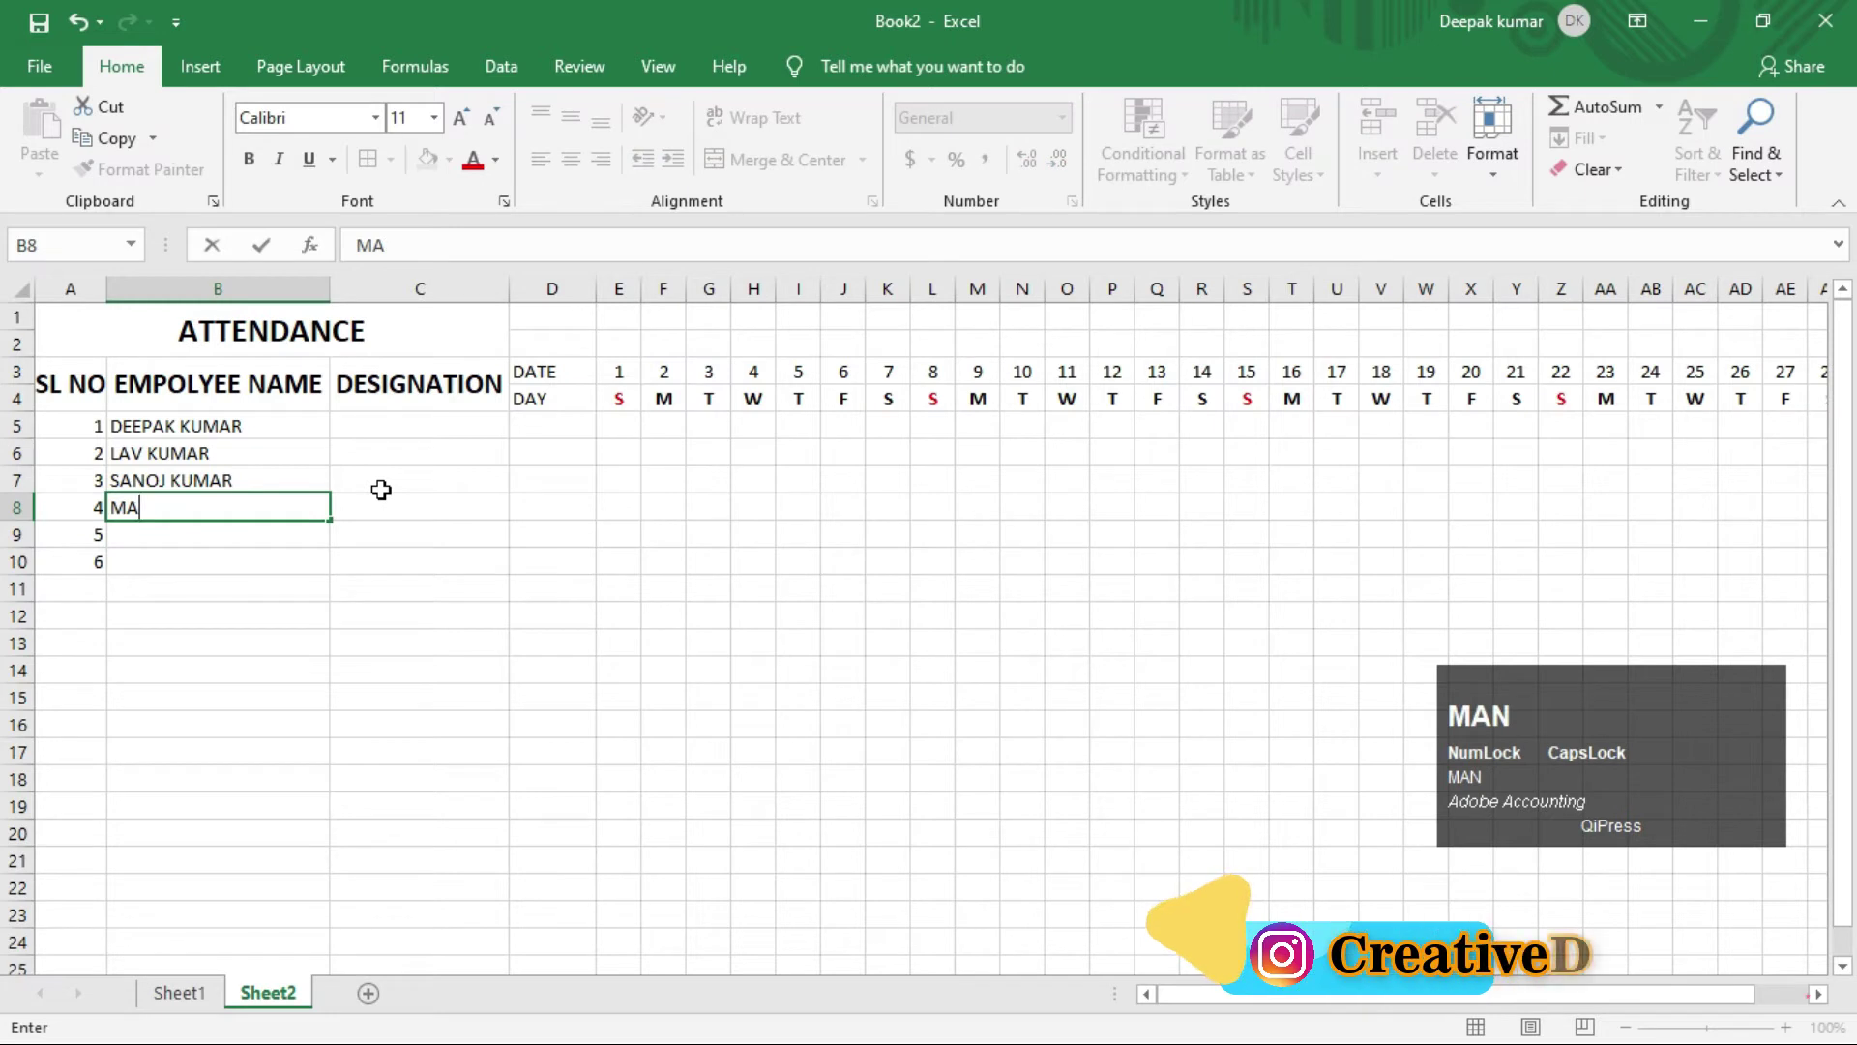
text(o)
key(space)
text(kumar)
key(Return)
text(mohit)
key(space)
text(sharama)
key(Return)
text(rohit)
key(space)
text(sharma)
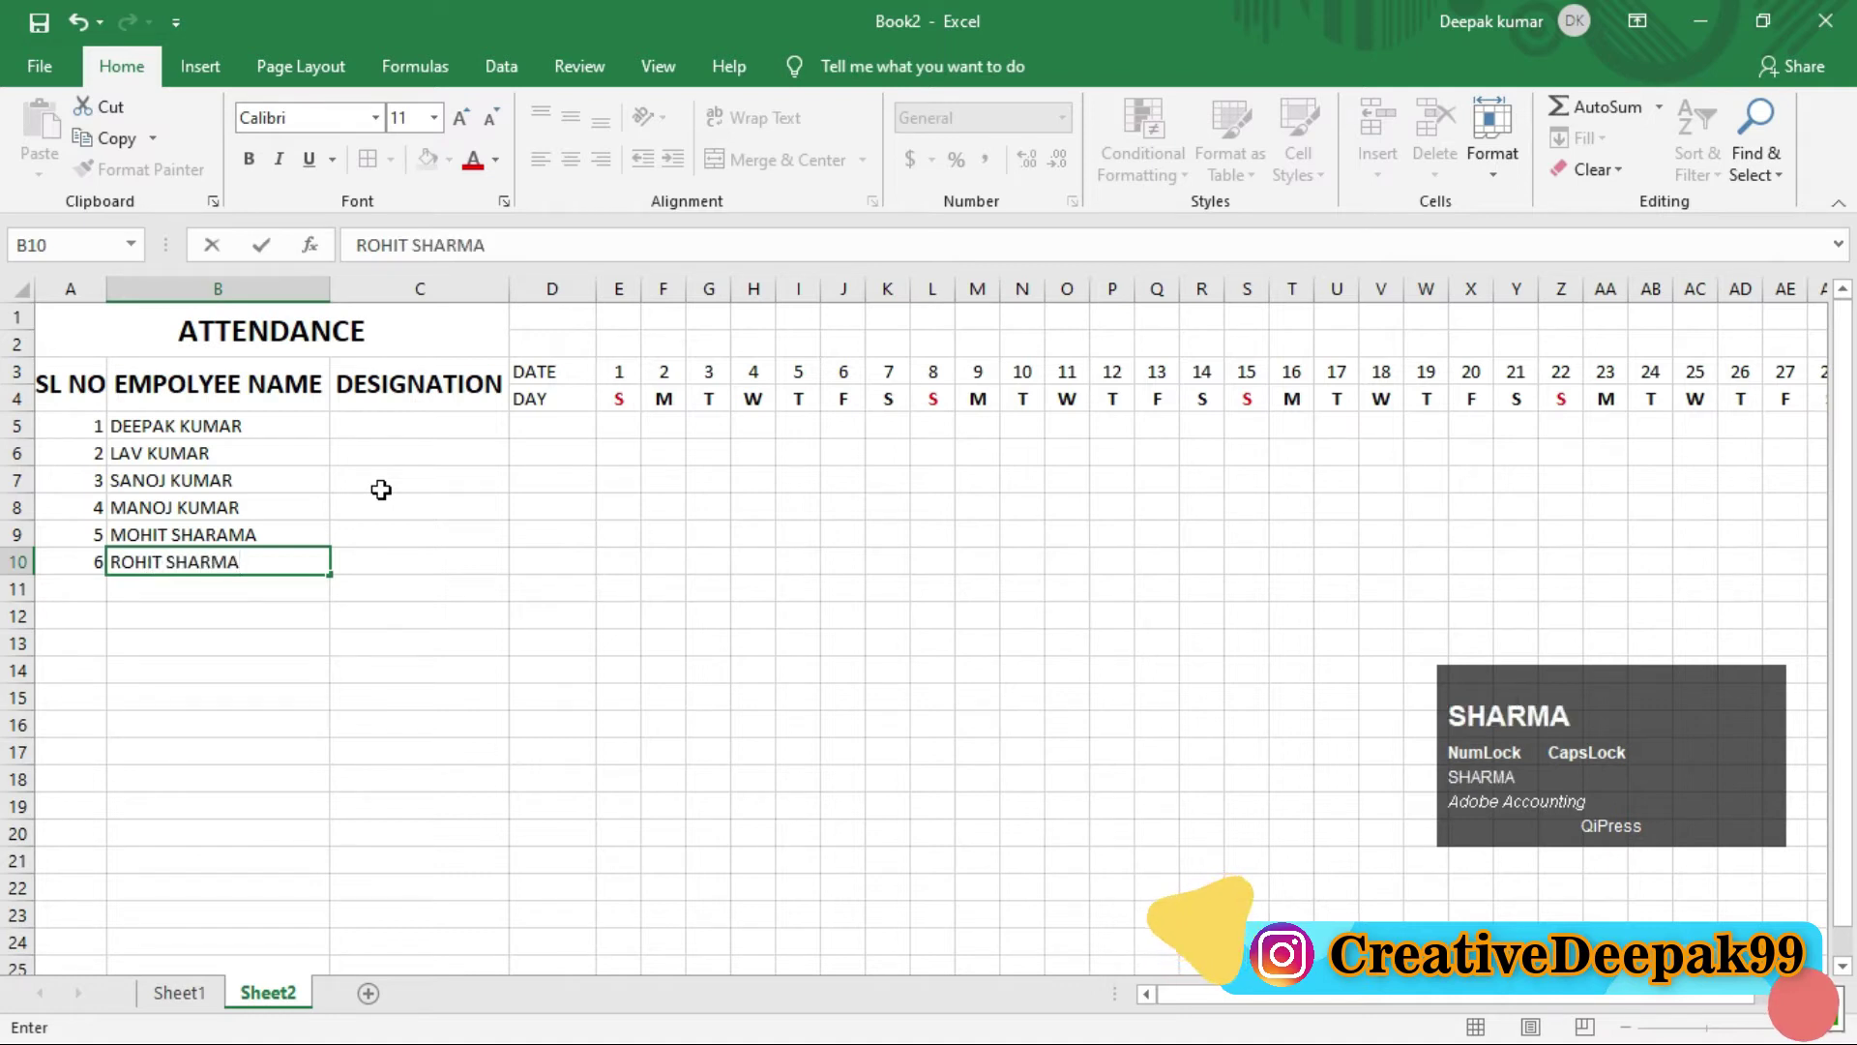
key(Return)
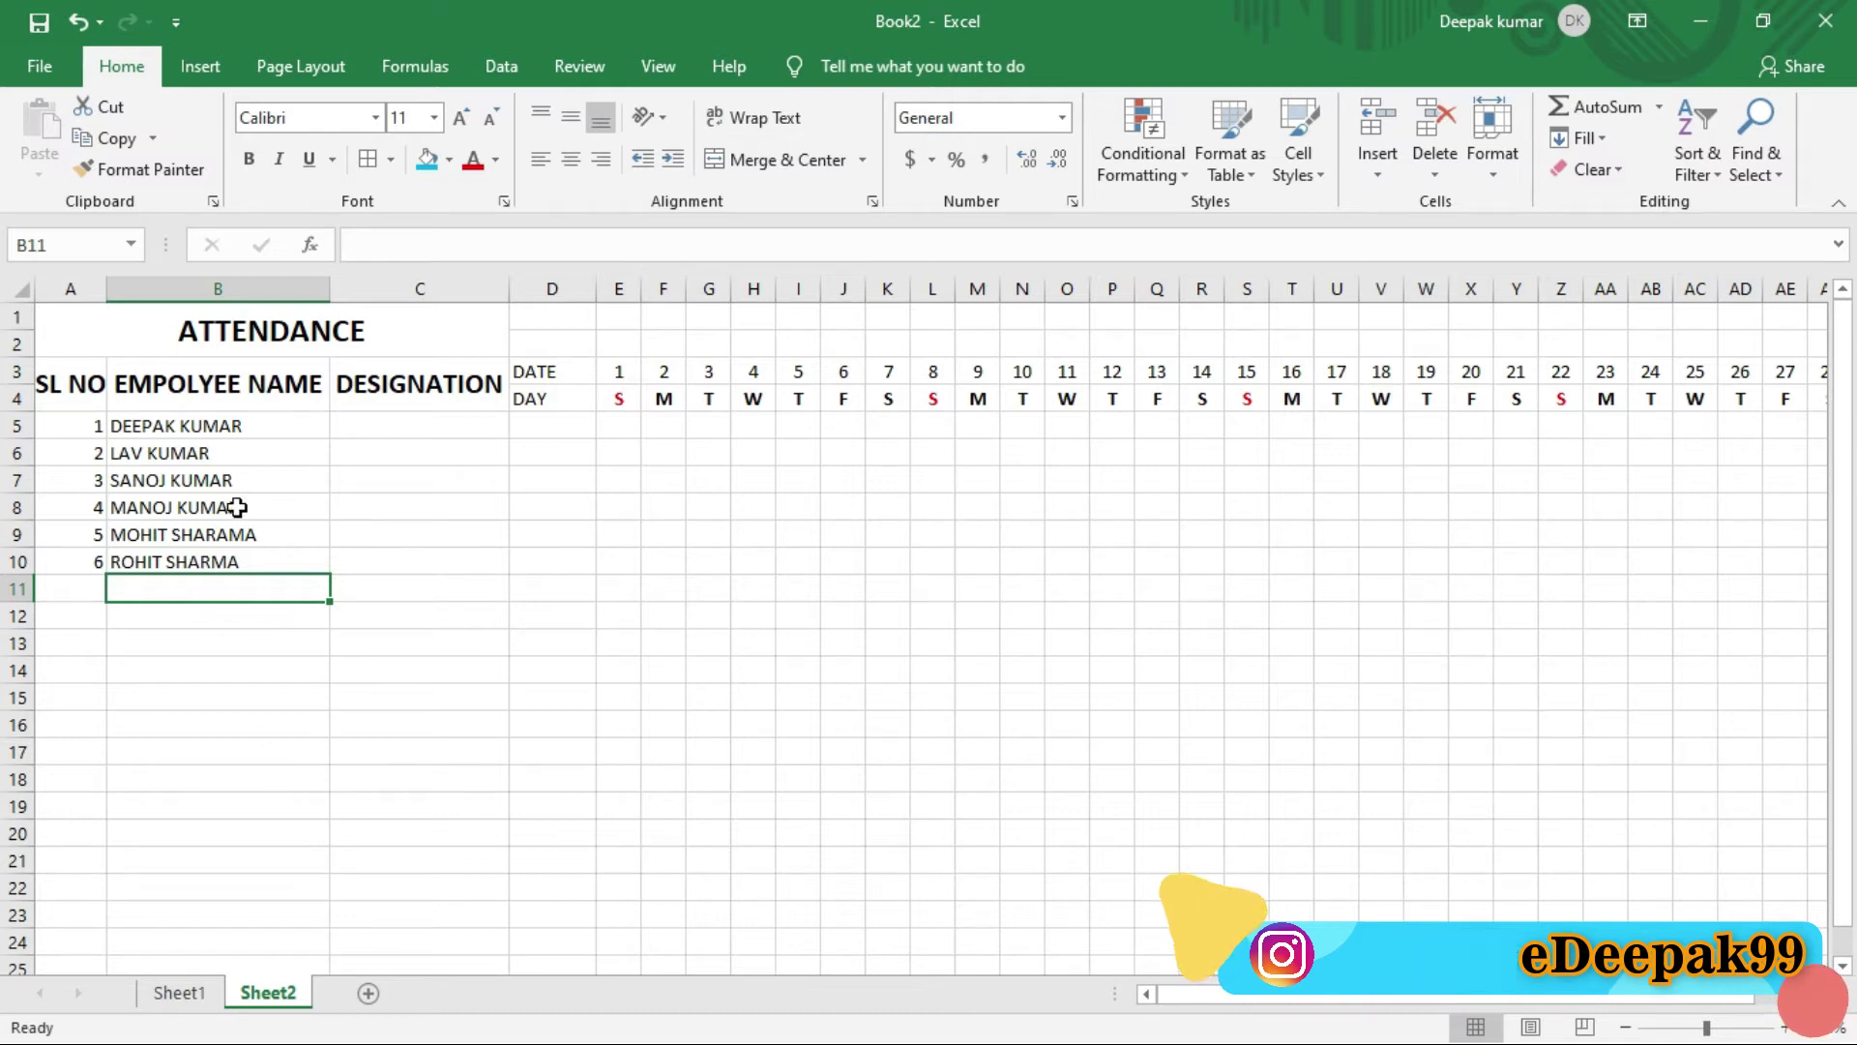
click(413, 428)
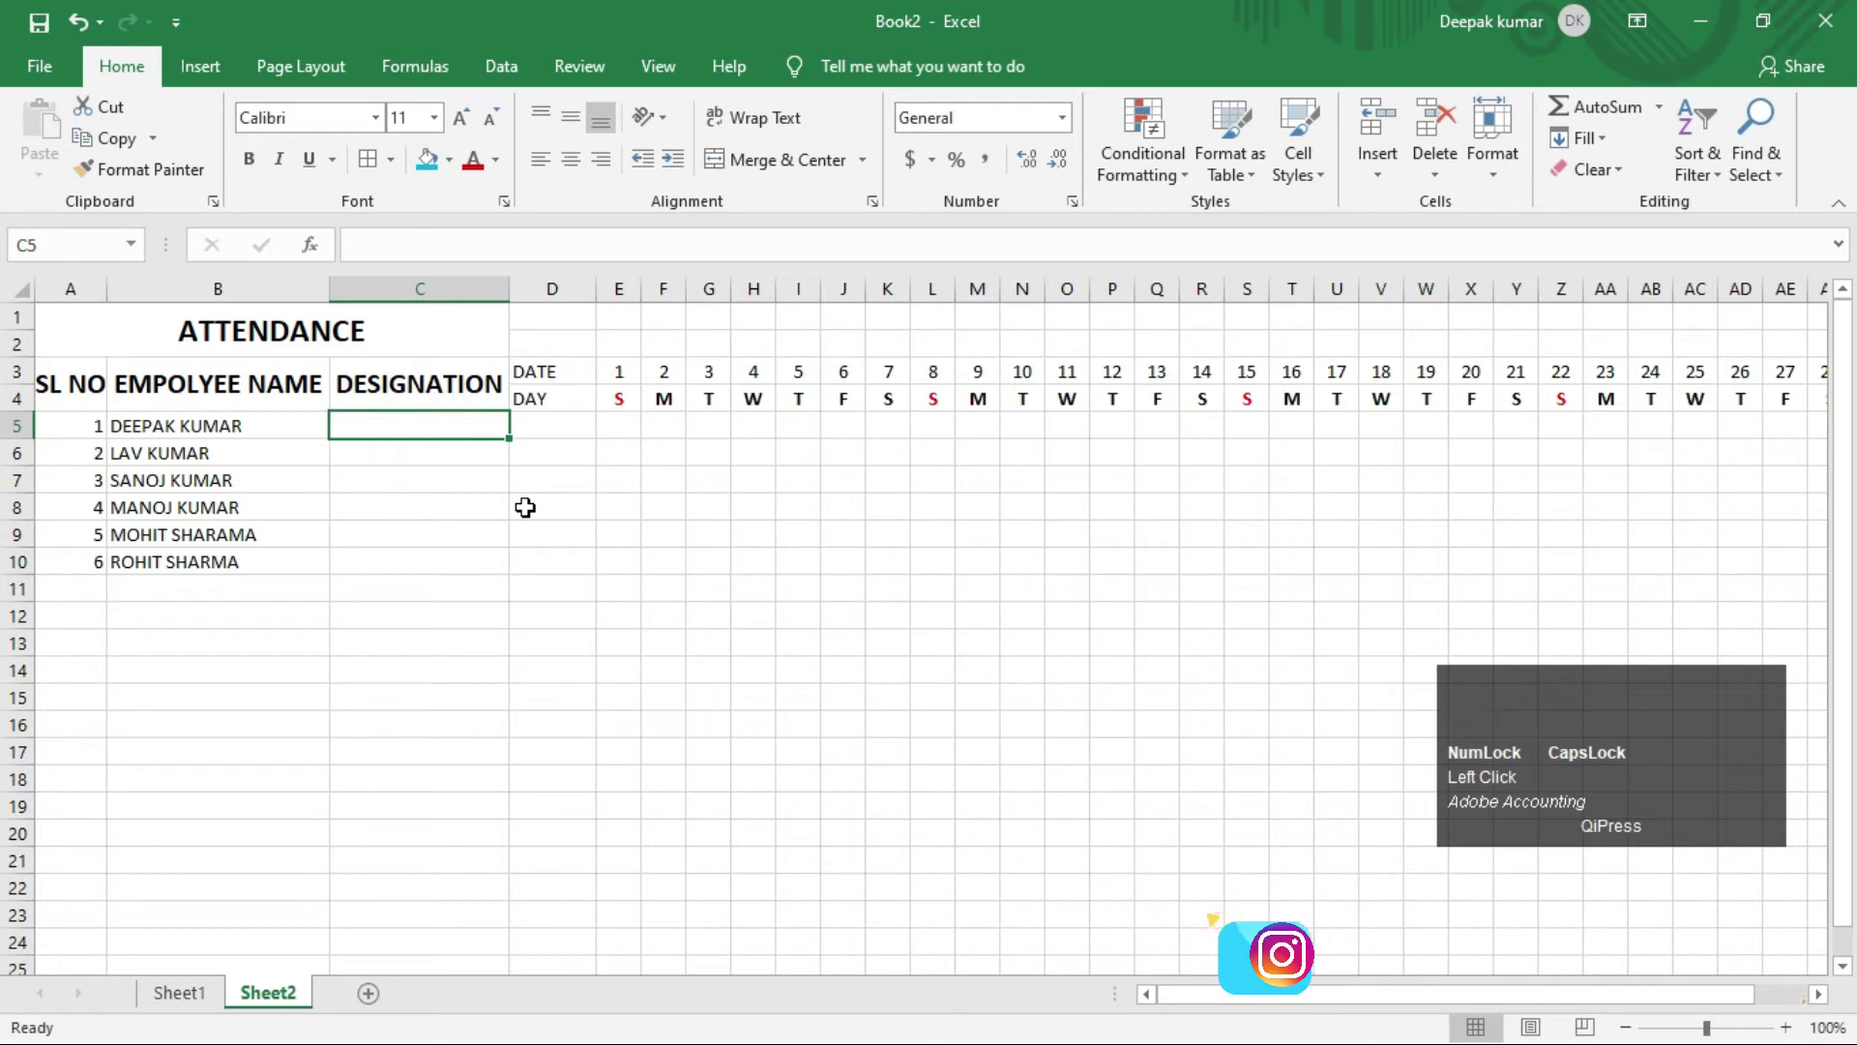
text(accounta)
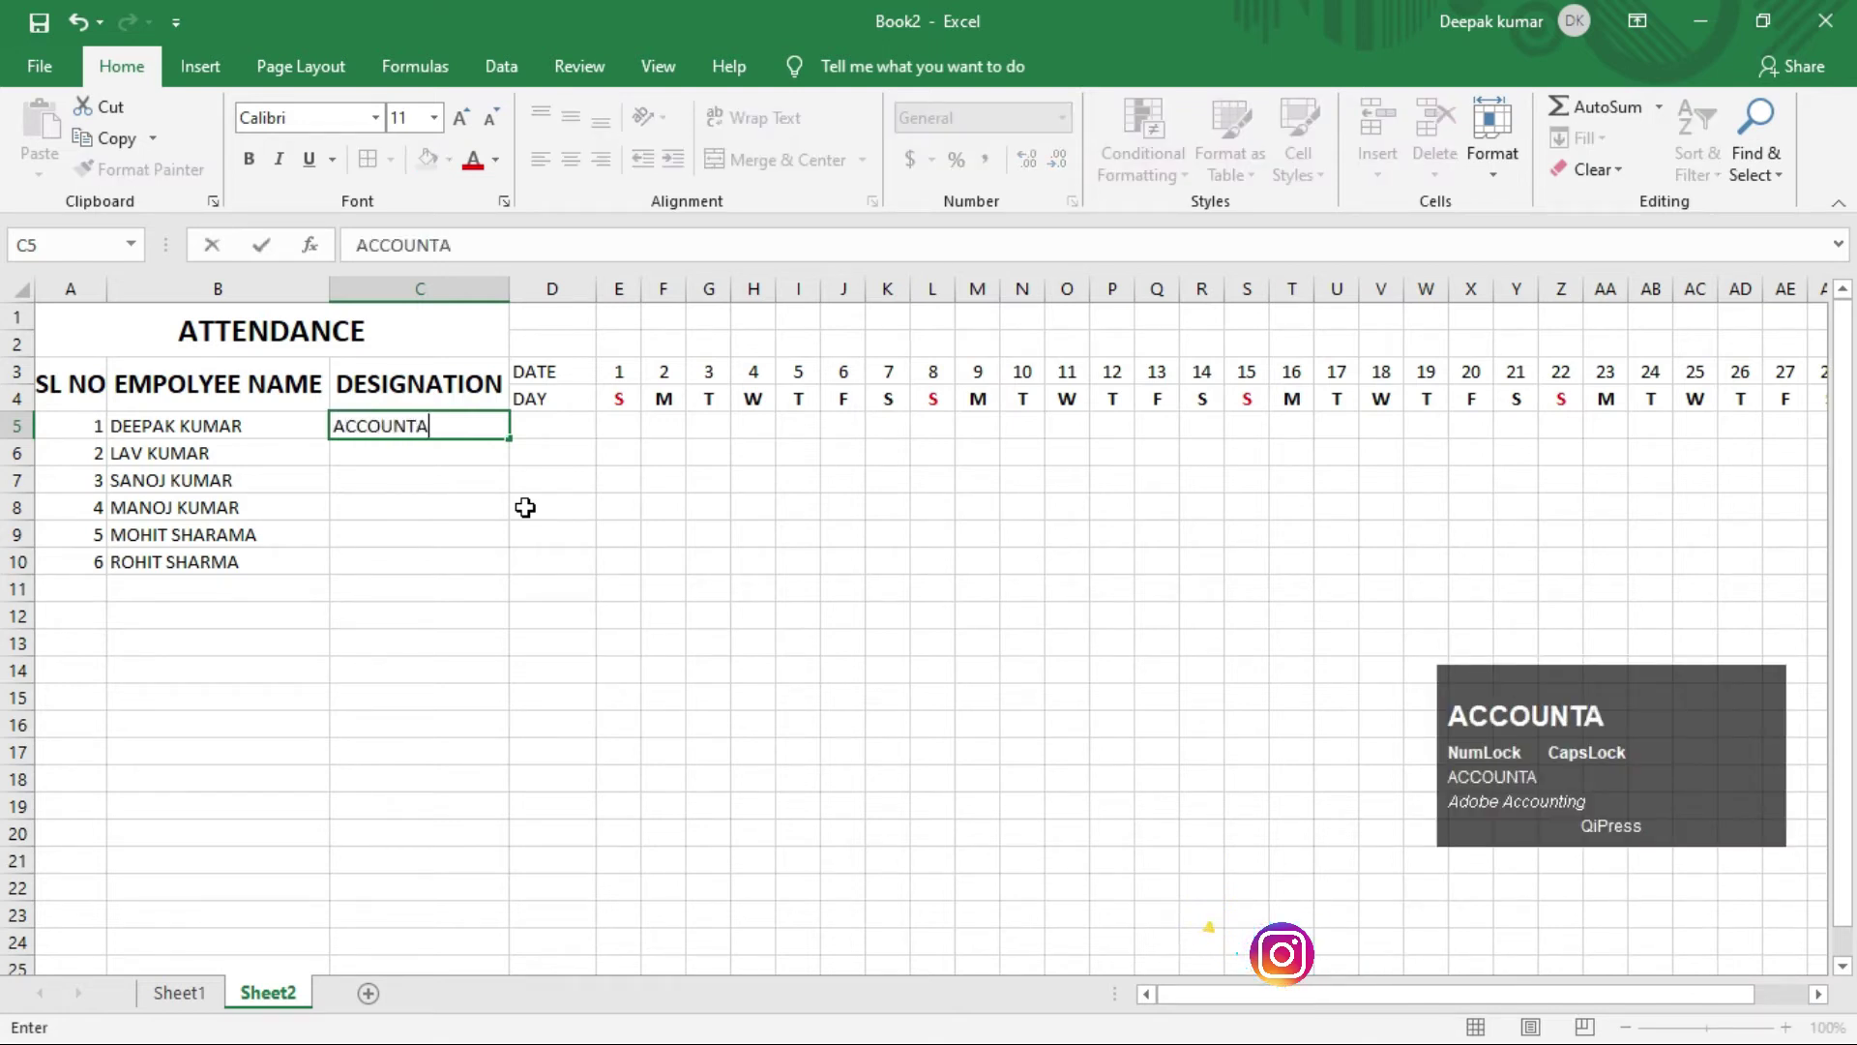
text(t)
key(Return)
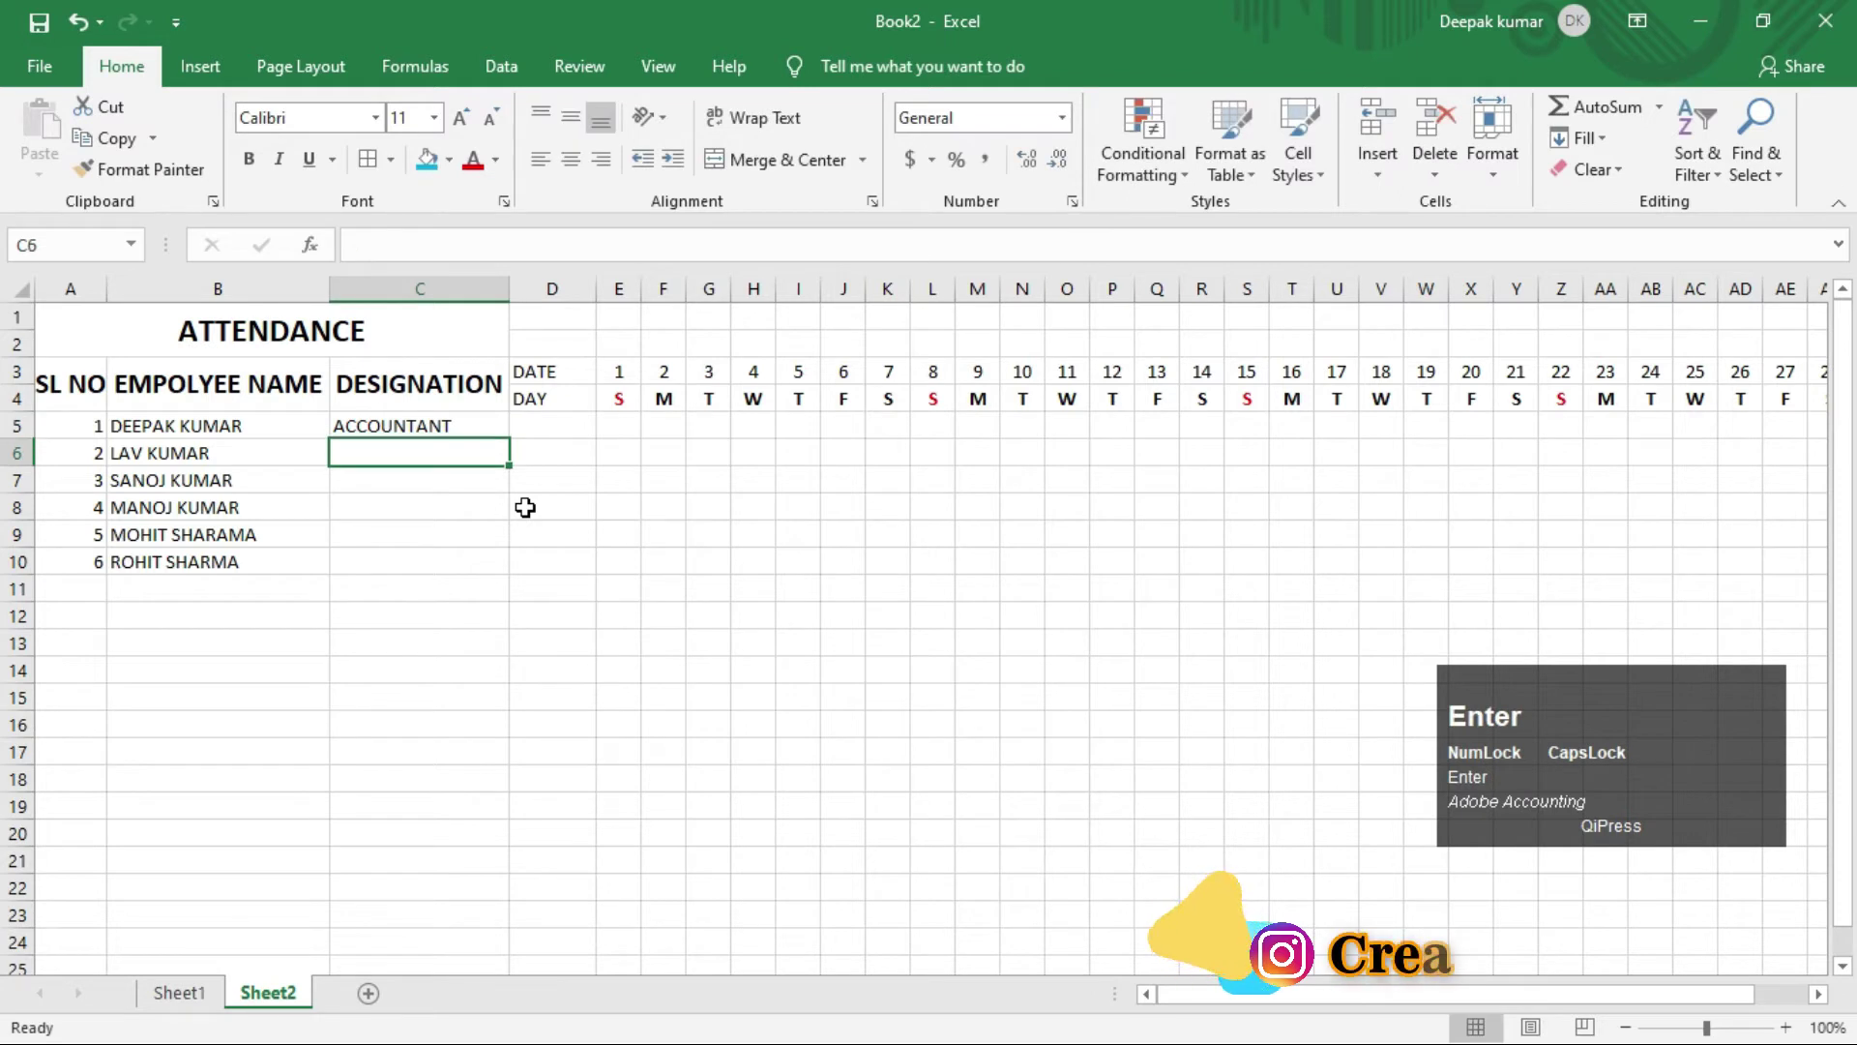
text(tea)
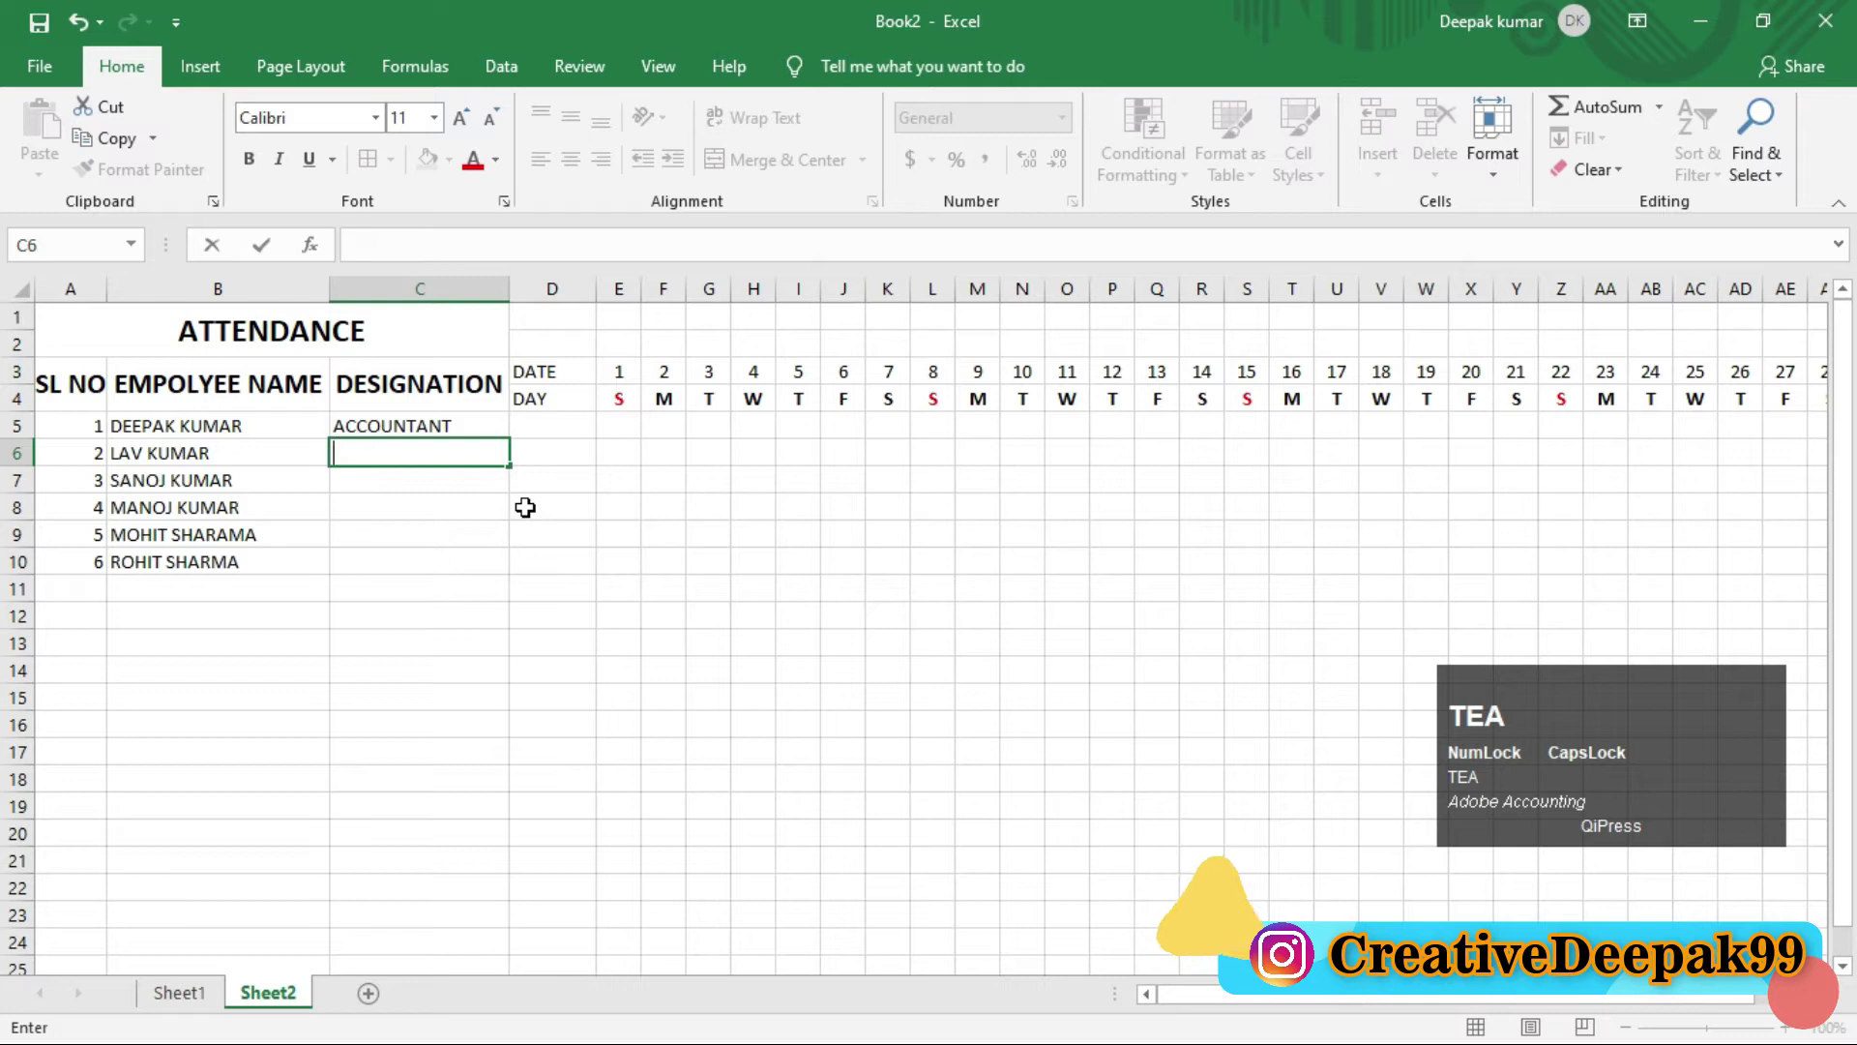
text(anager)
key(Return)
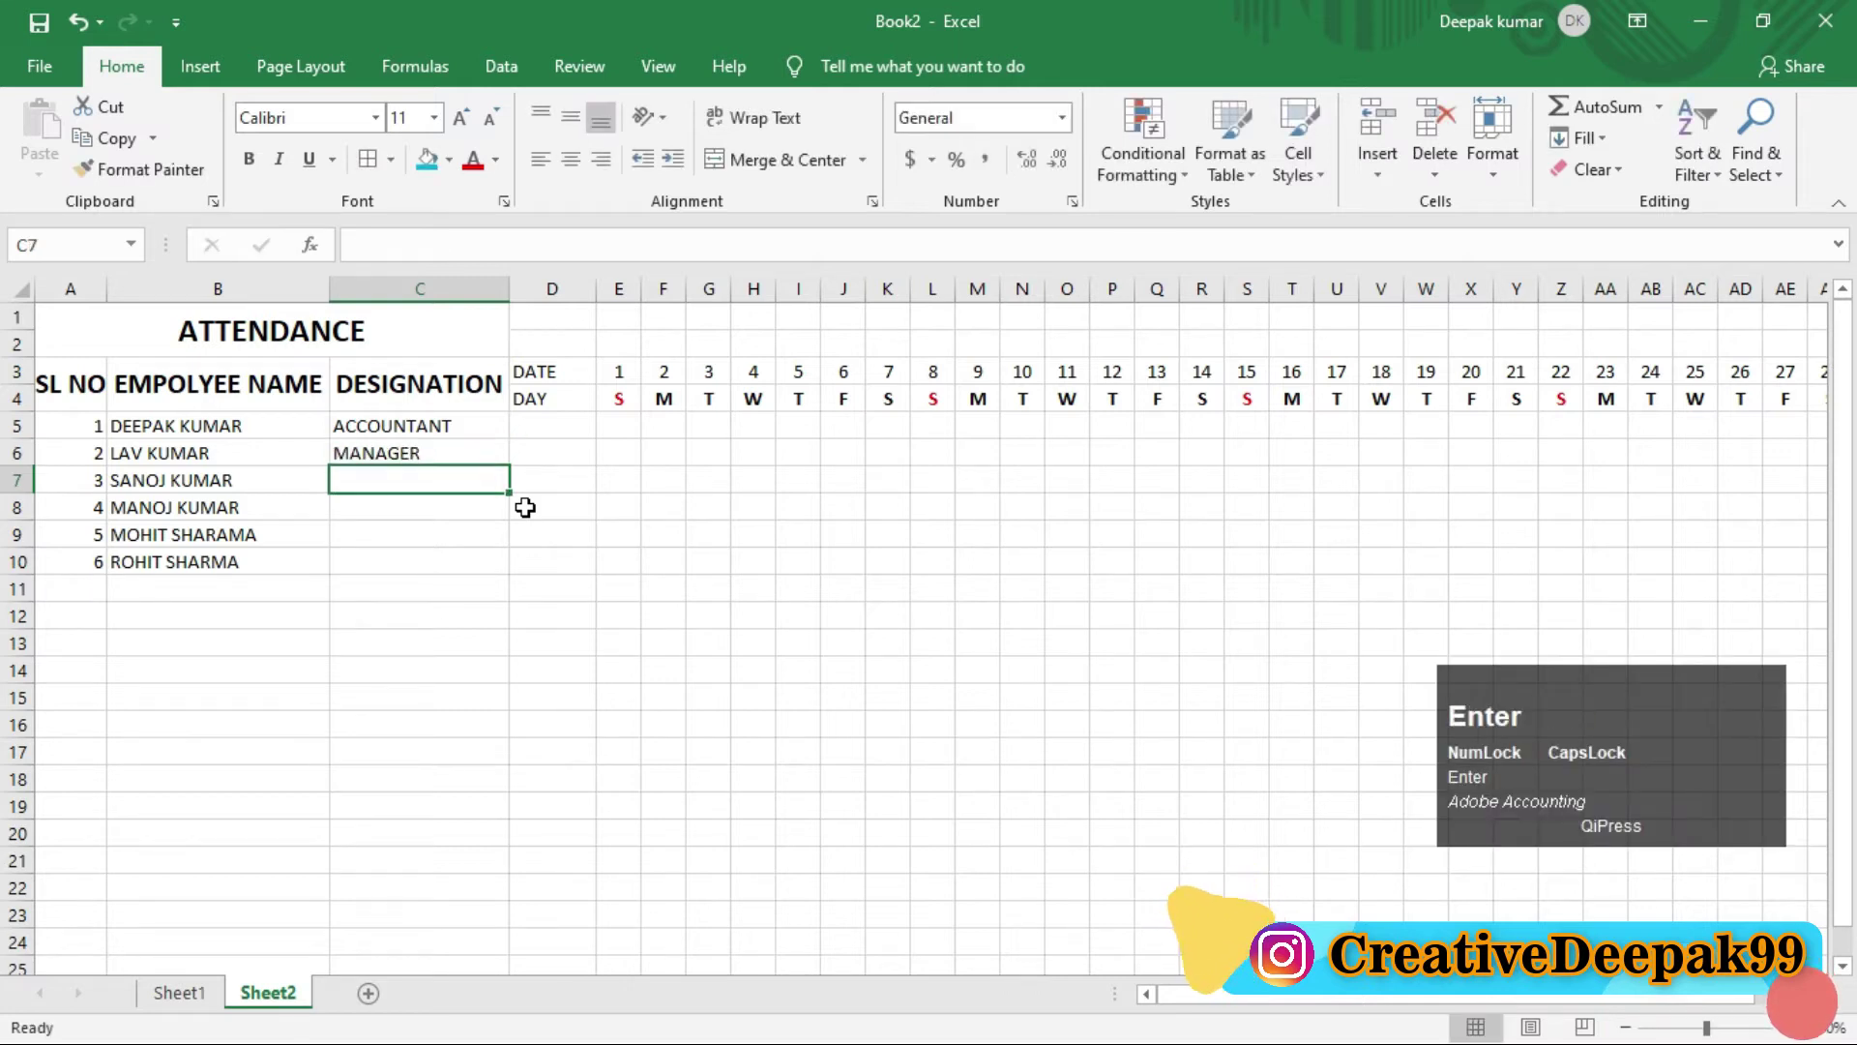
Step: Set WORKER as the designation of the last four employees using AutoComplete
text(worker)
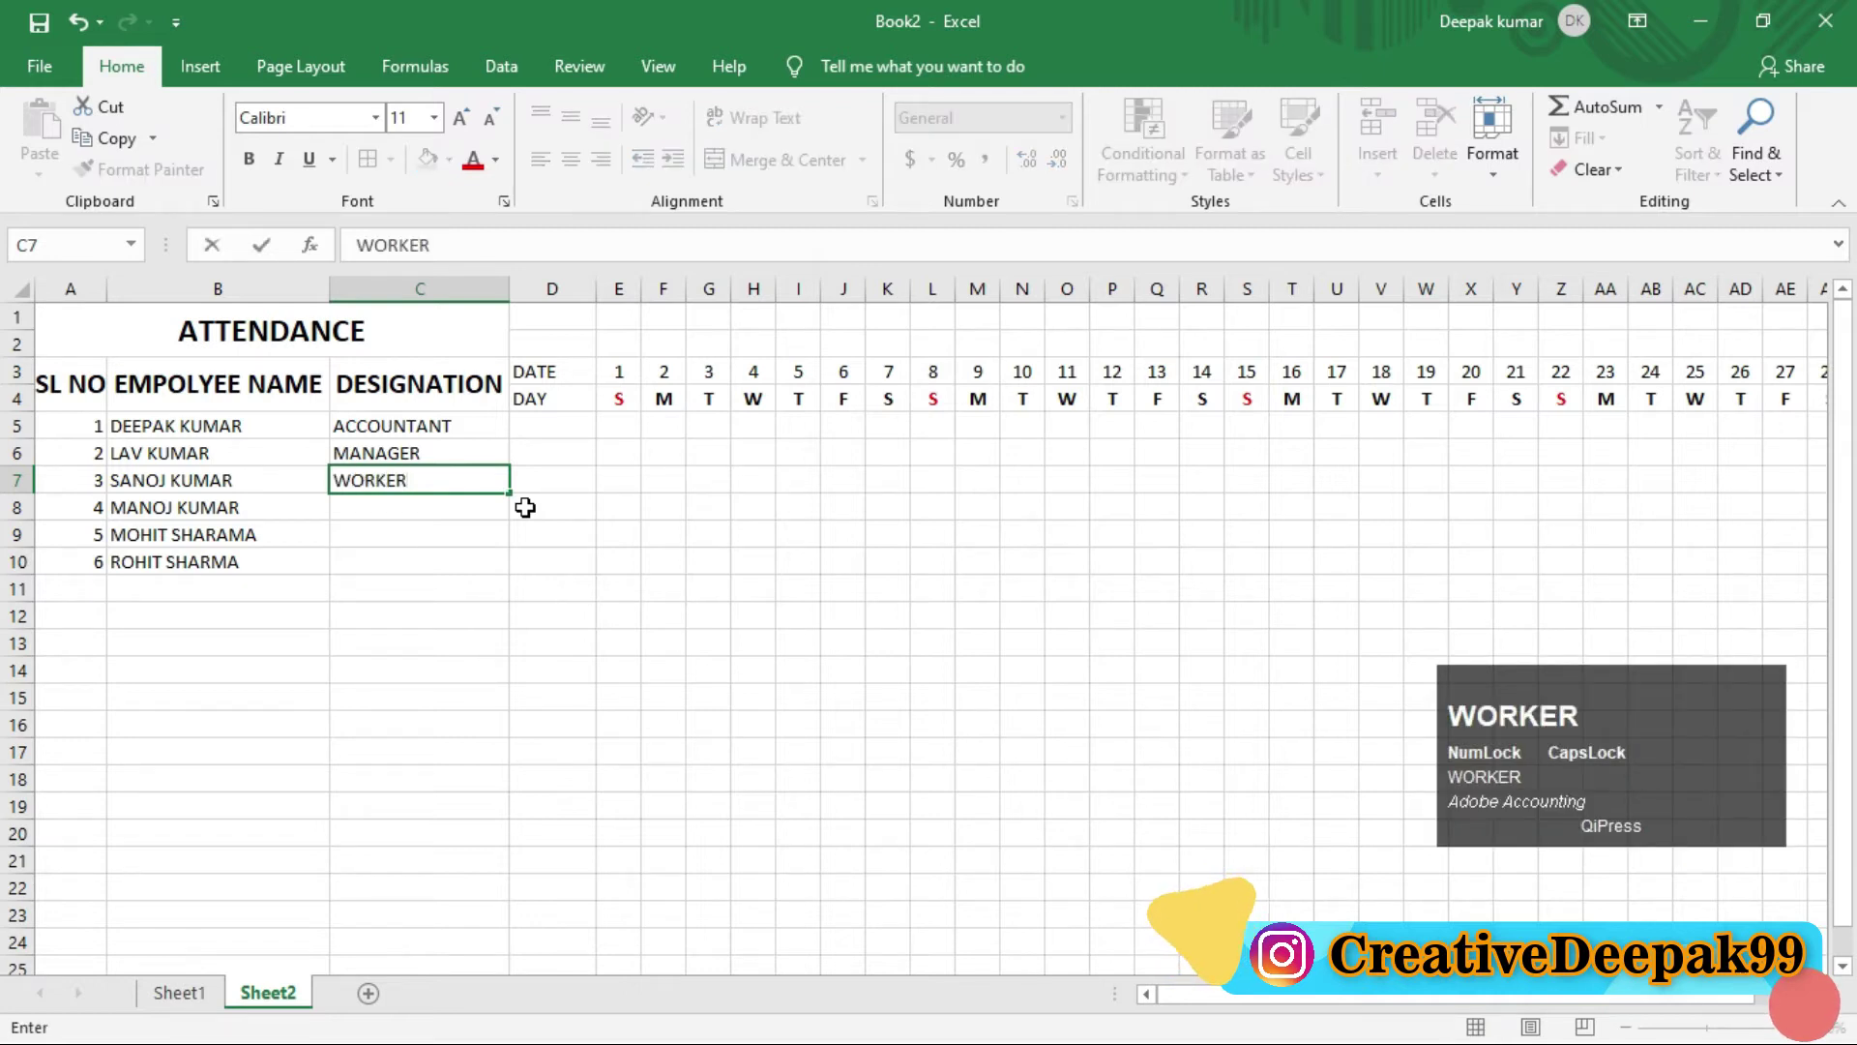
key(Return)
text(wor)
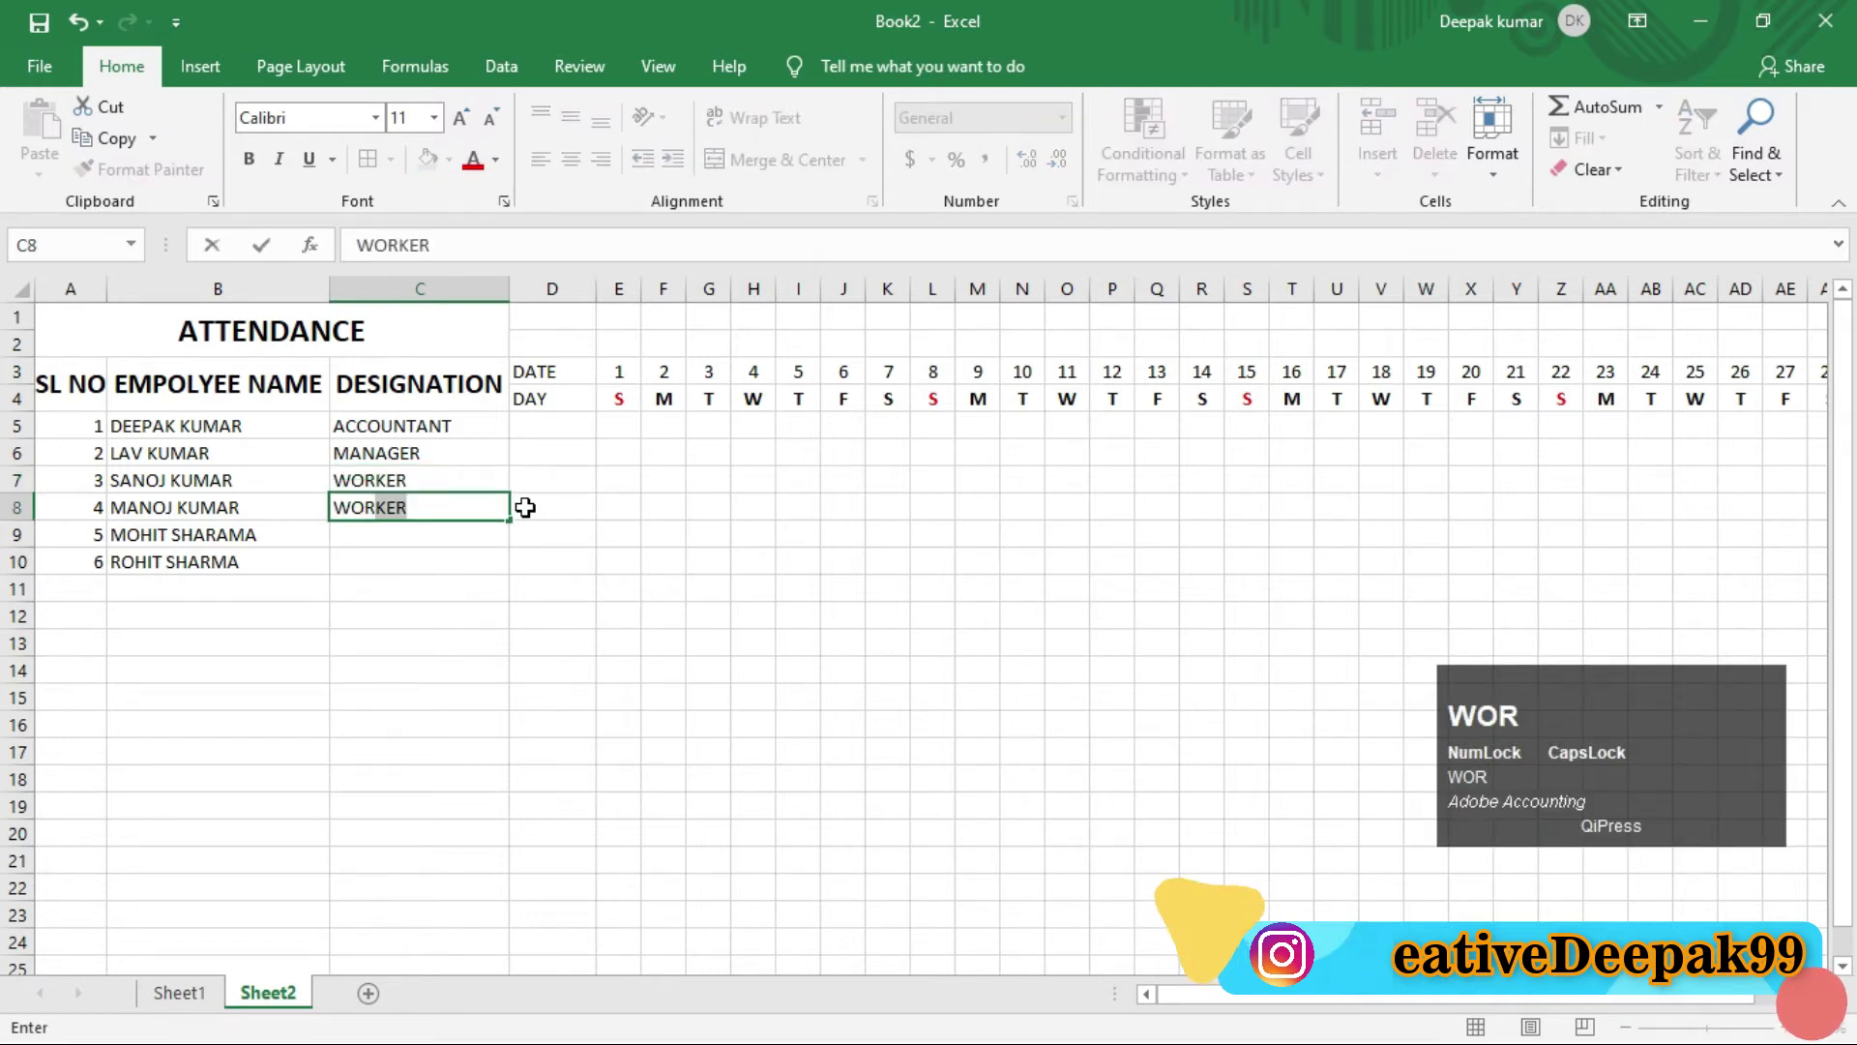
key(Down)
text(wo)
key(Down)
text(wp)
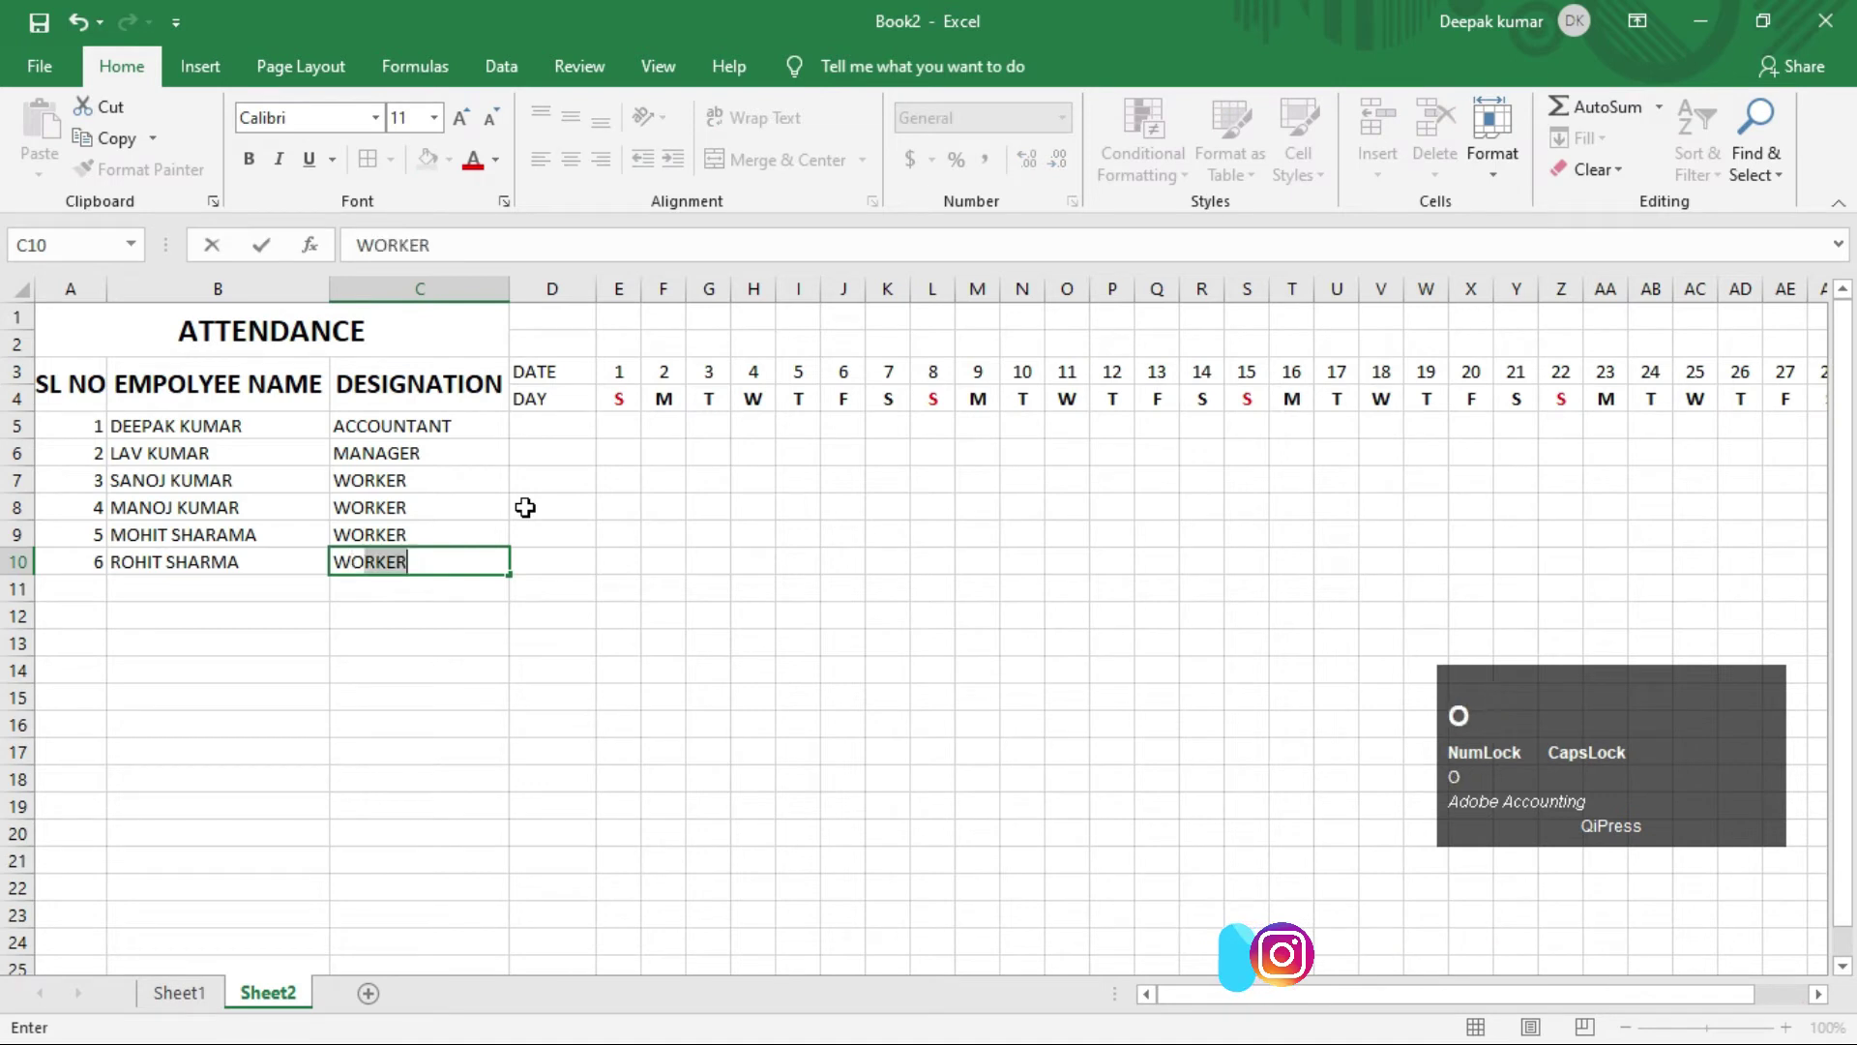
key(Return)
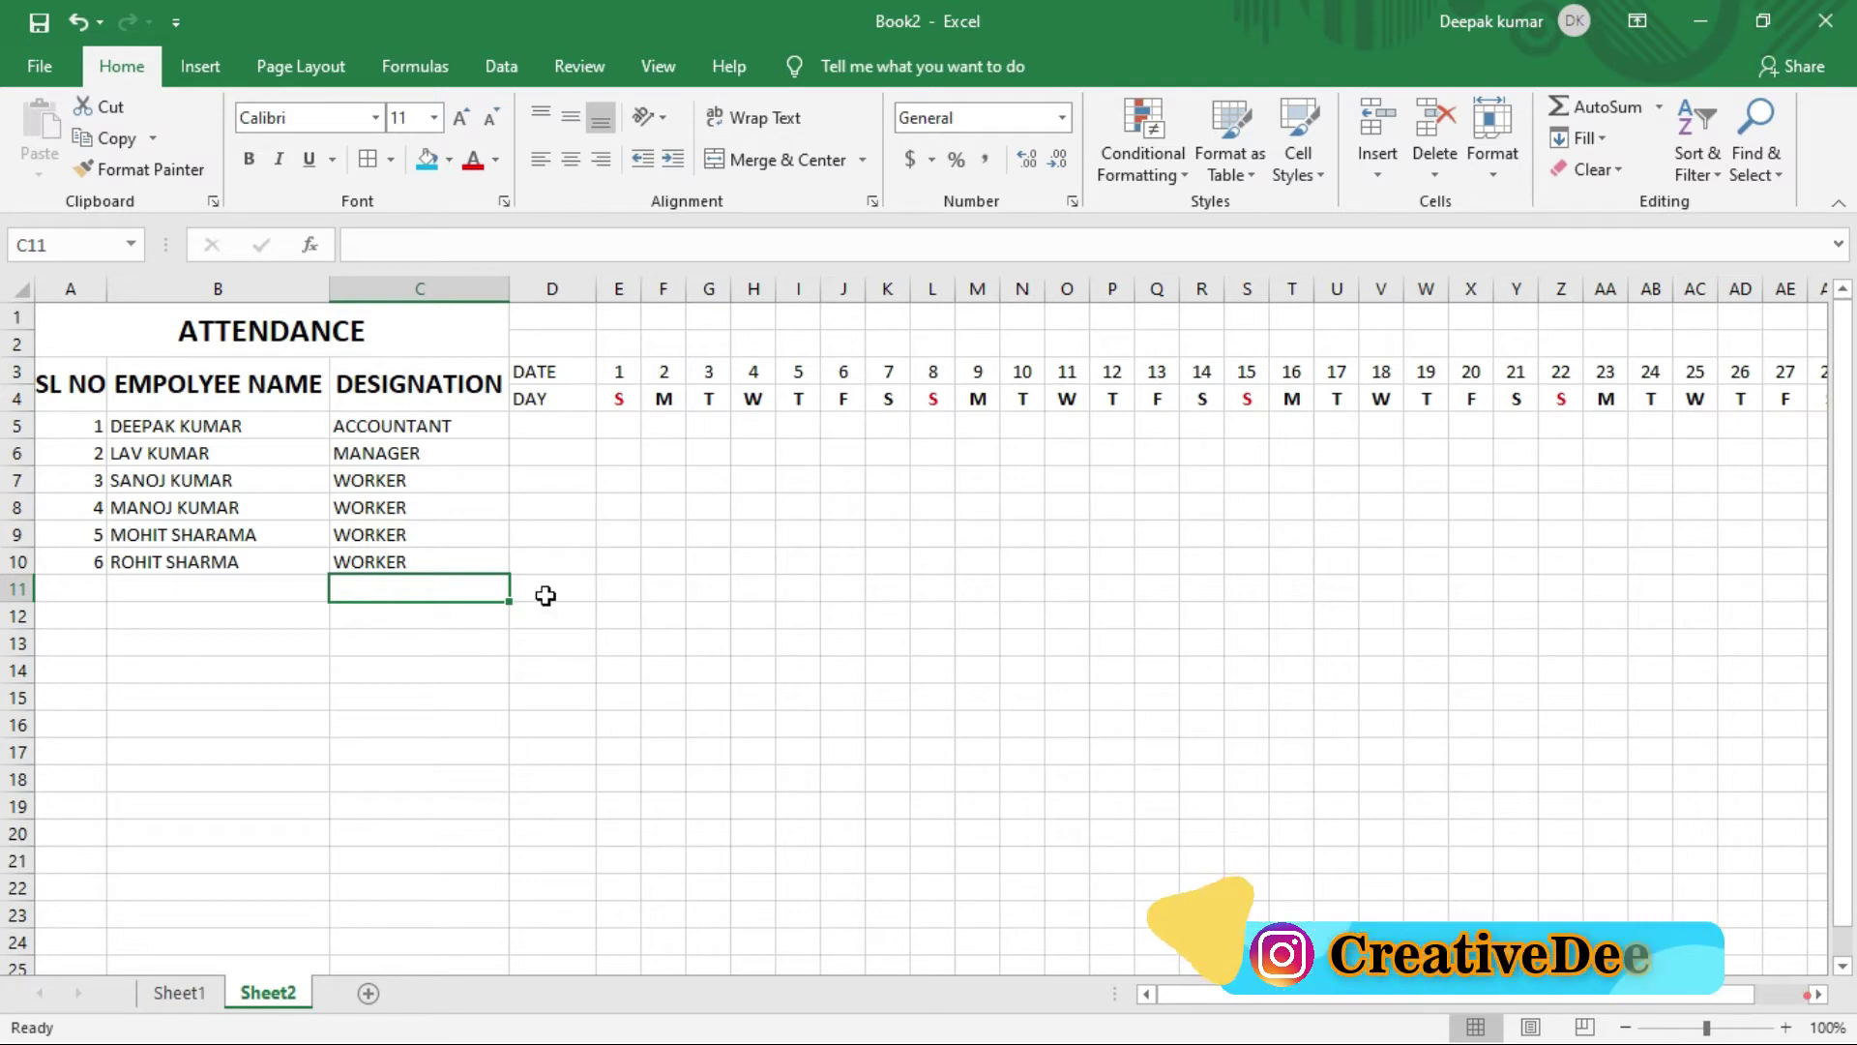
Step: Fill the first employee's row 5 with P and A marks across the dates, leaving Sundays blank
key(F1)
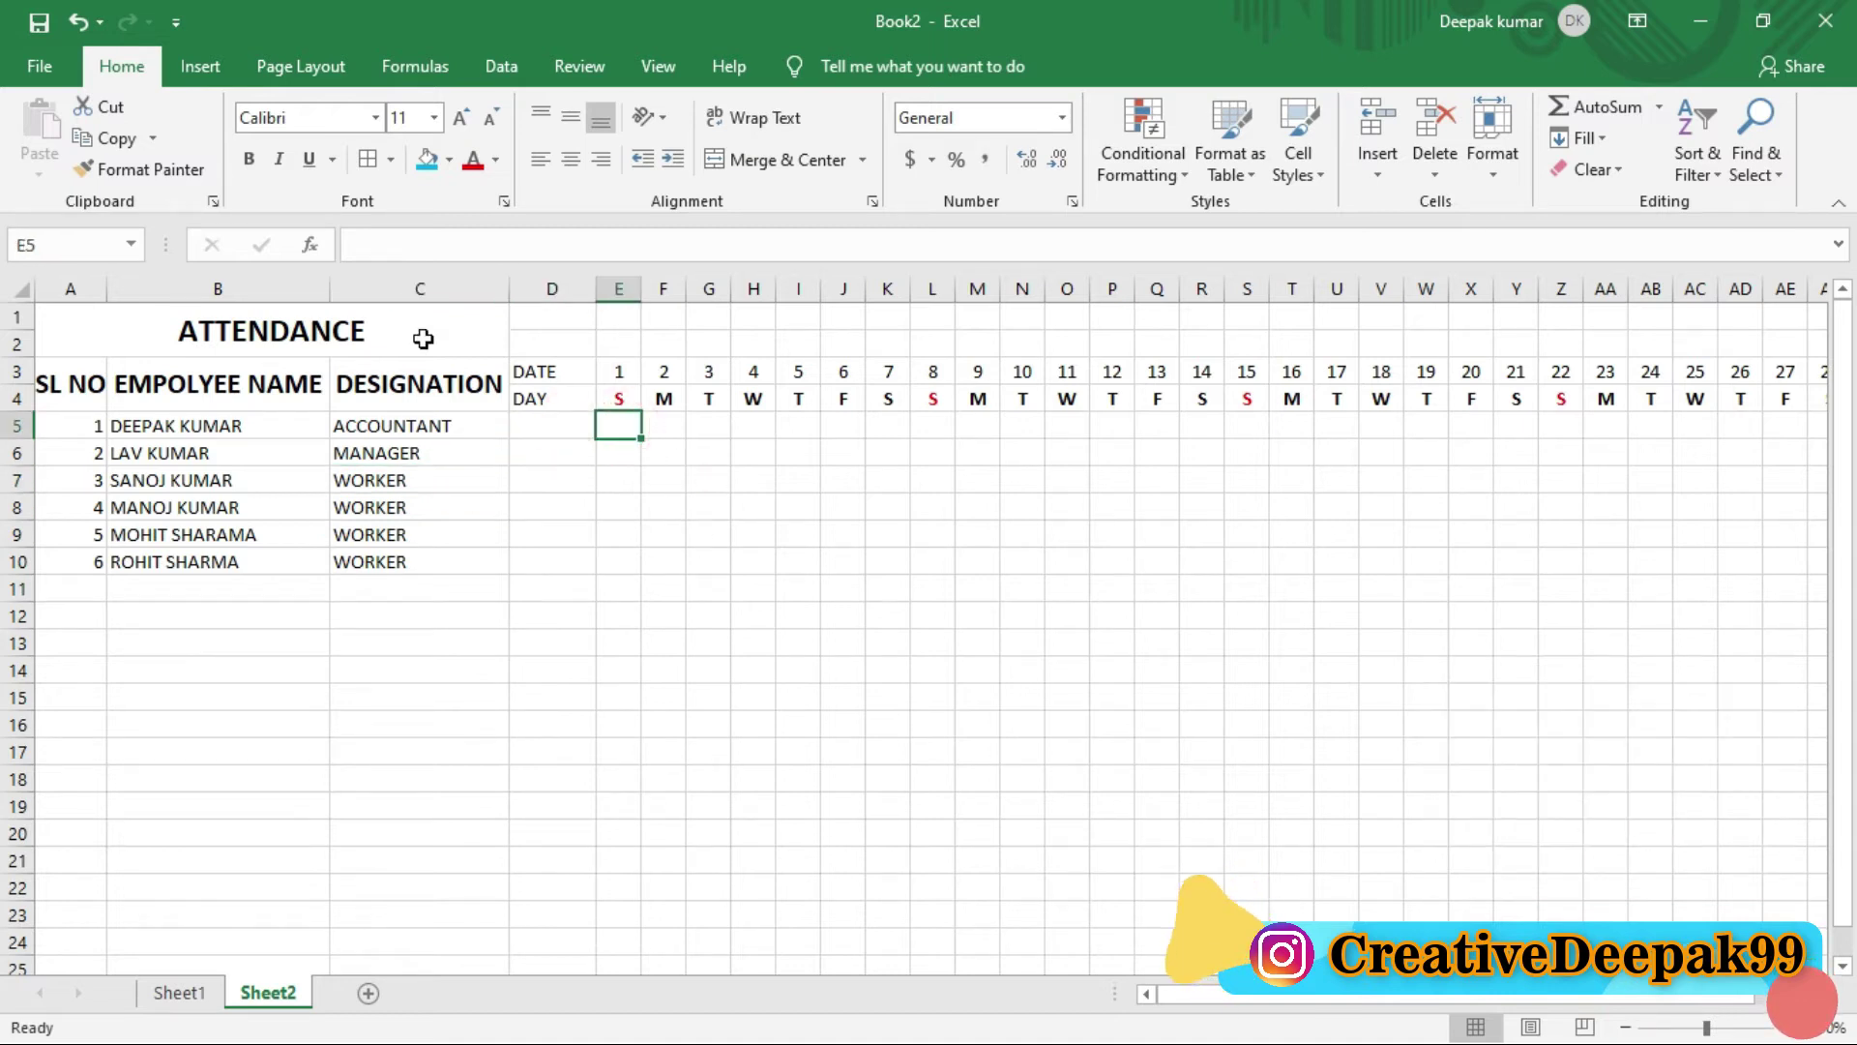
key(Right)
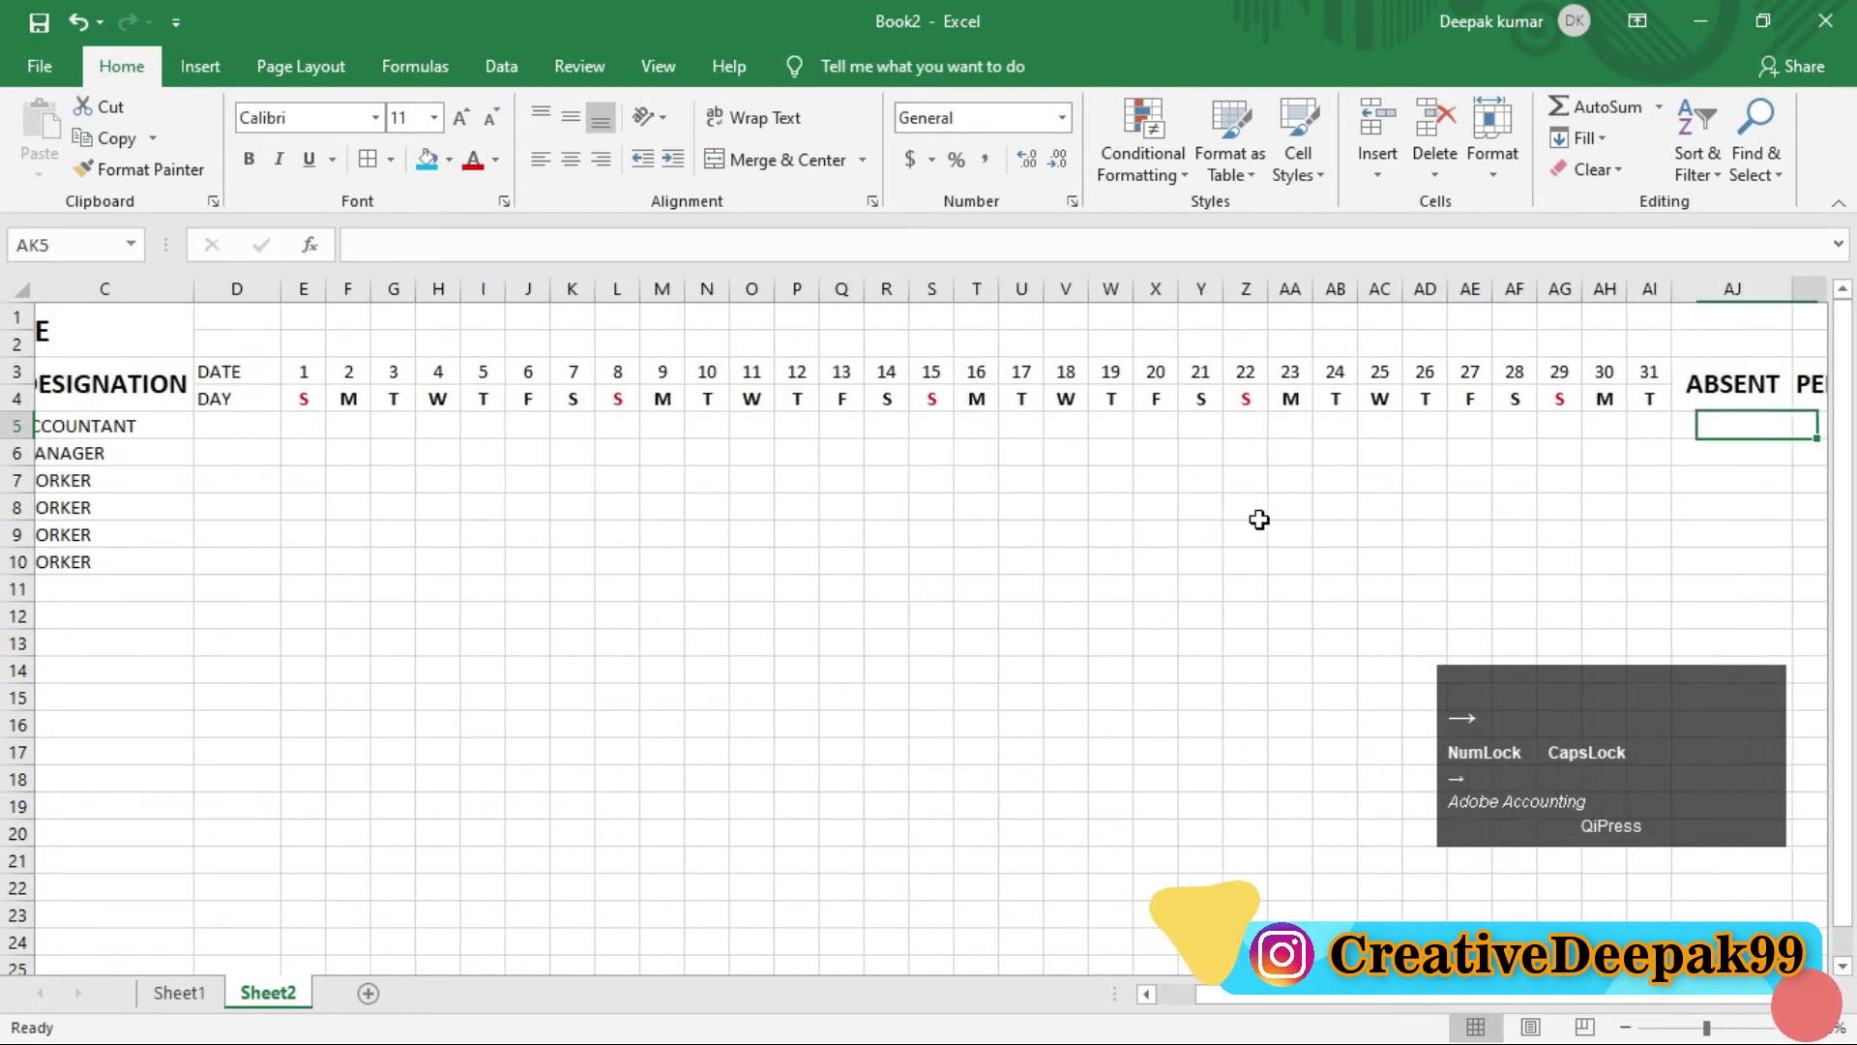
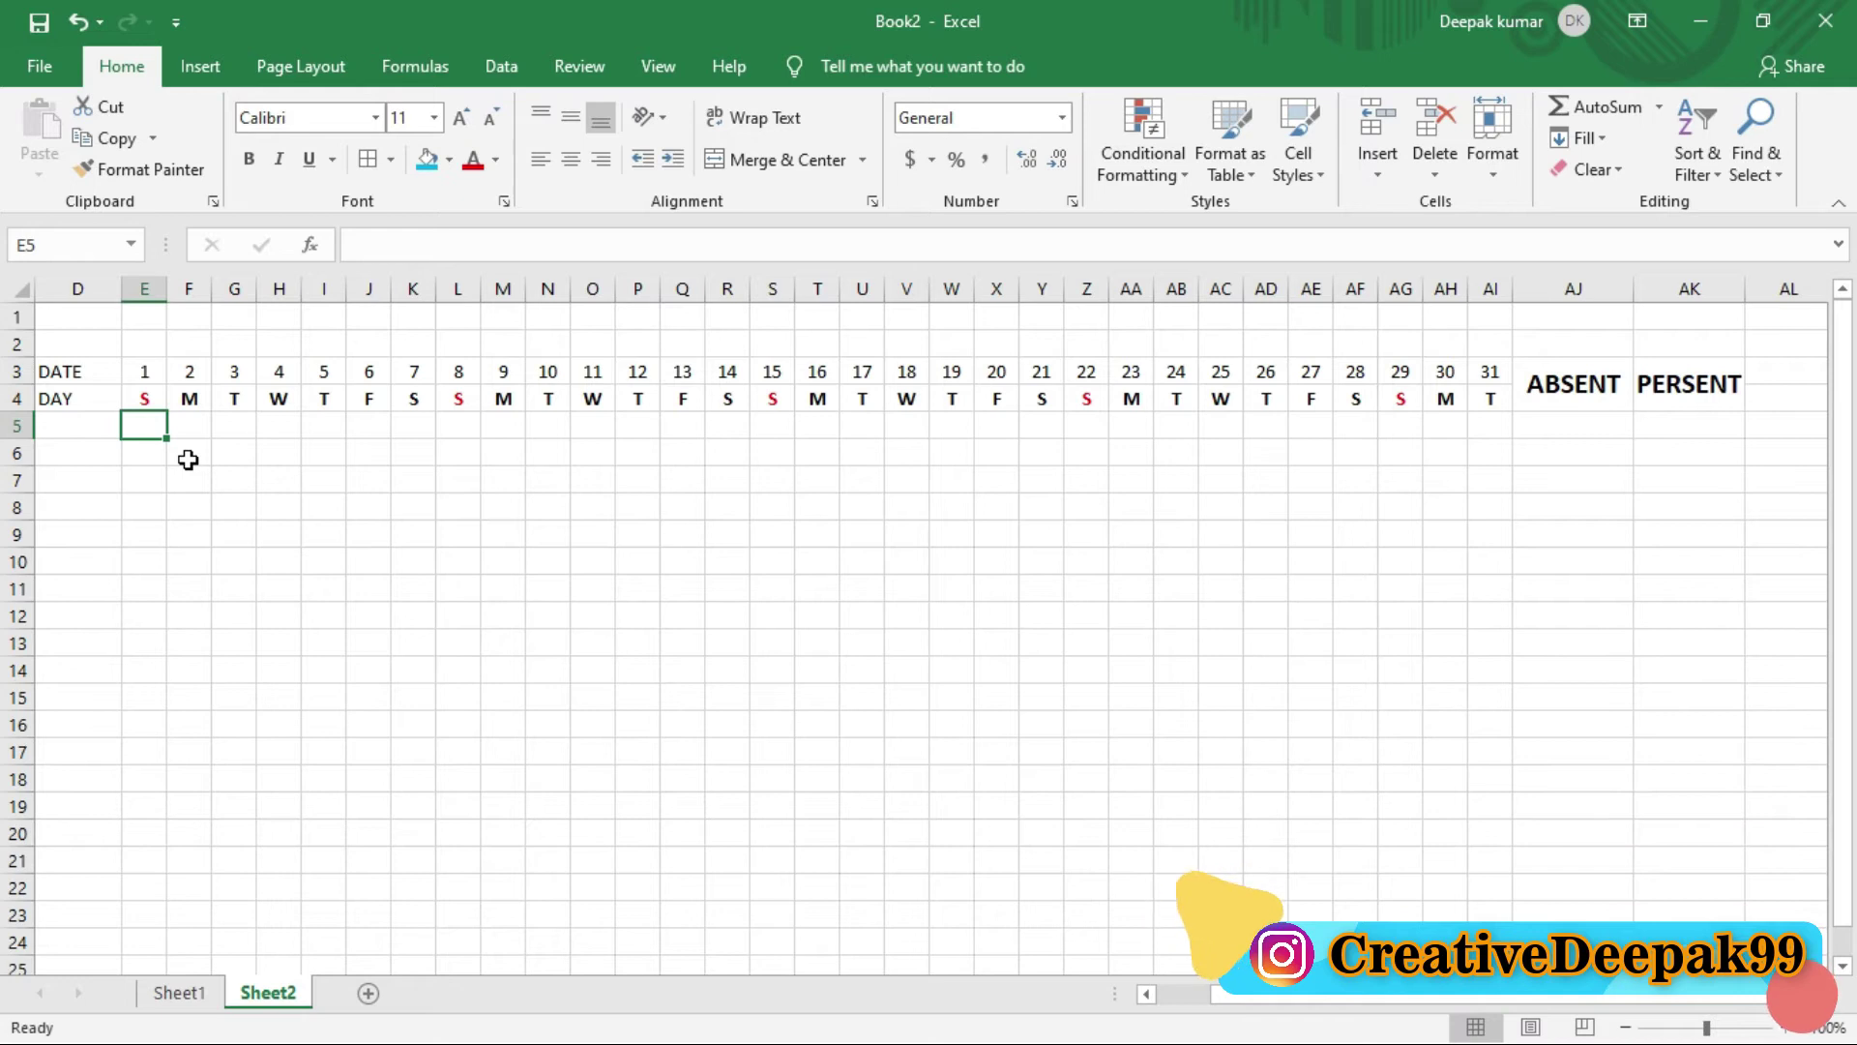
key(p)
key(Tab)
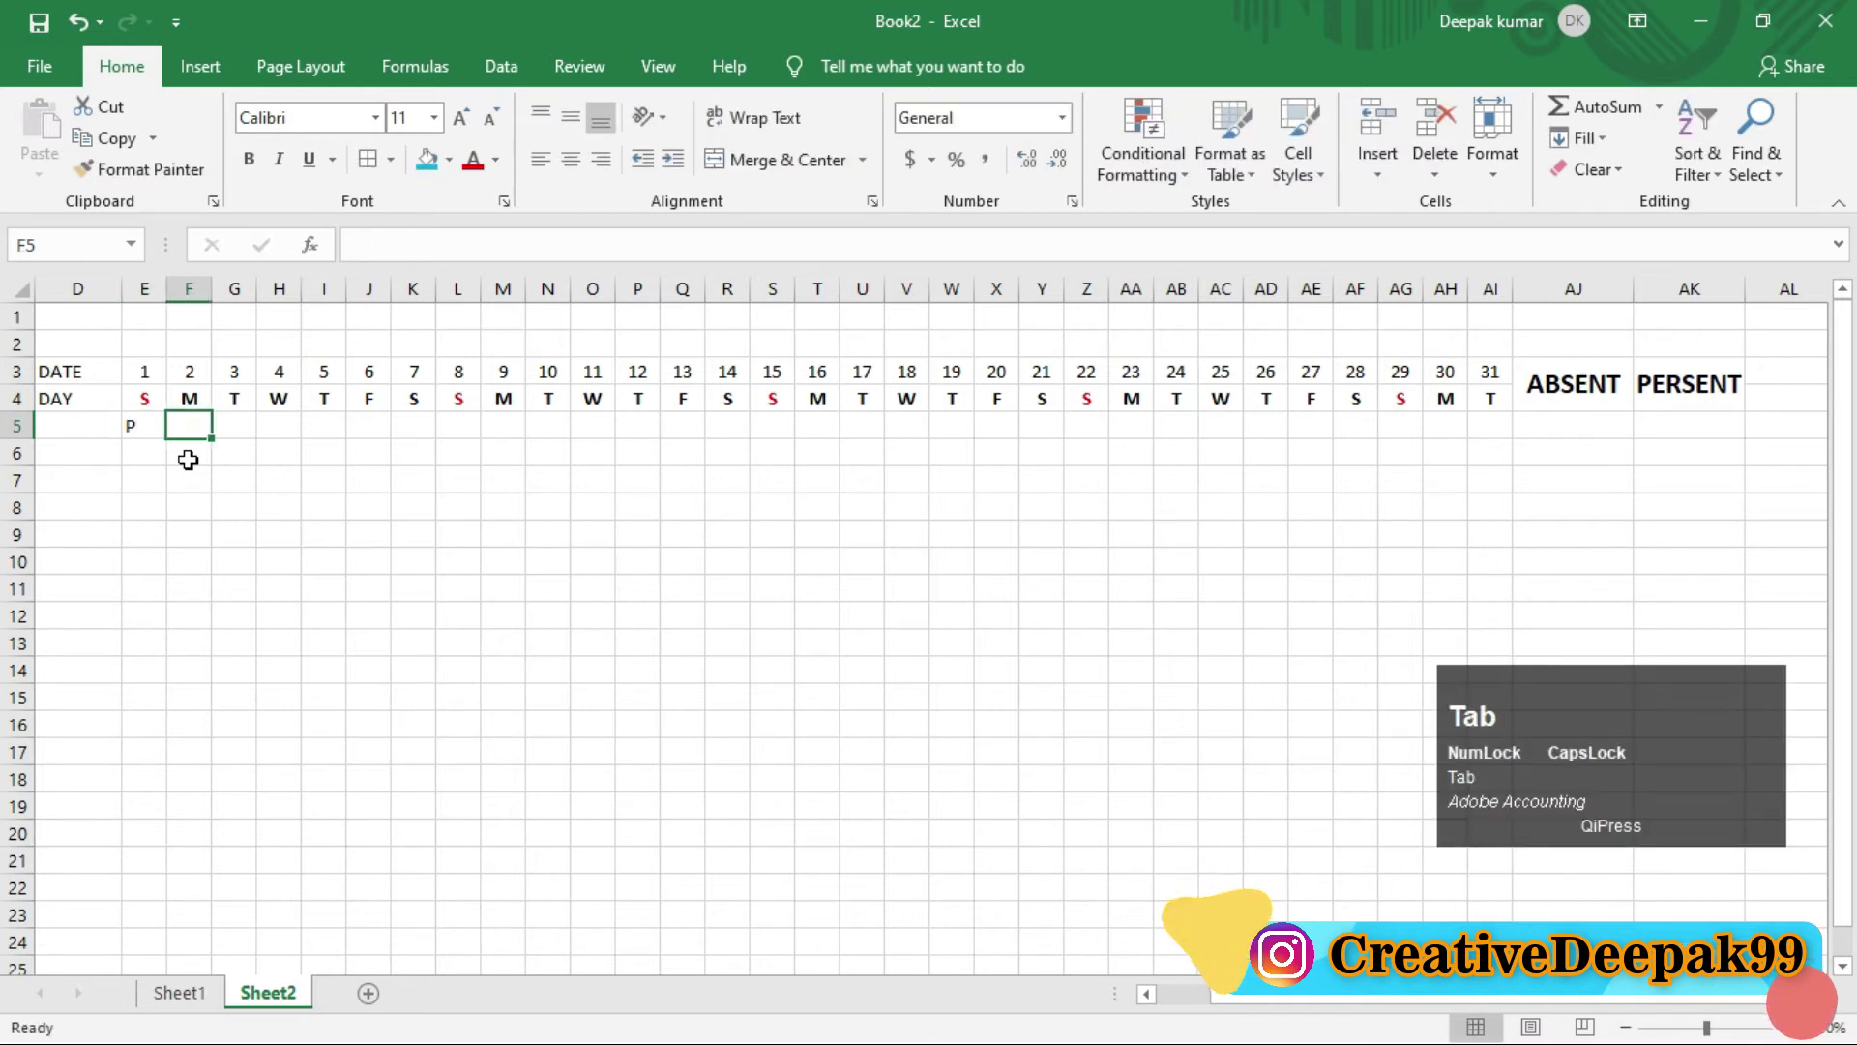
key(Left)
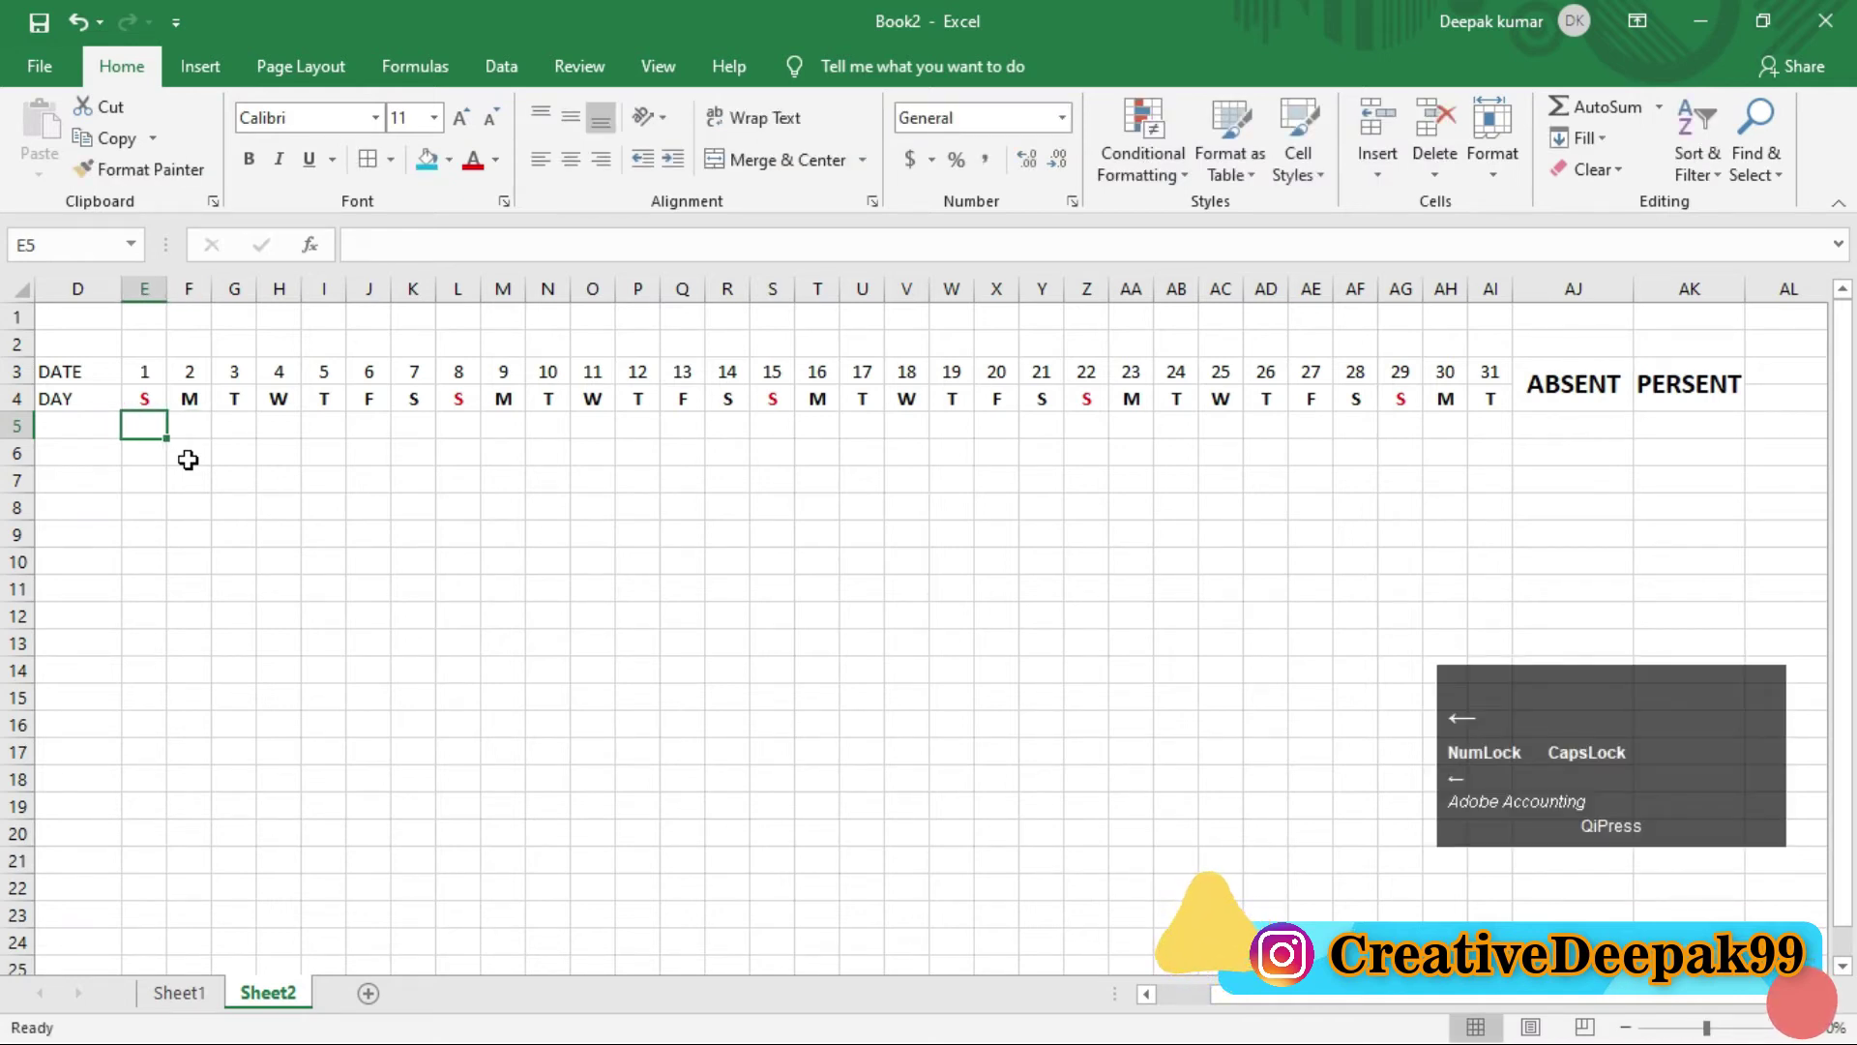
key(p)
key(Tab)
key(p)
key(Tab)
key(p)
key(Tab)
key(a)
key(Tab)
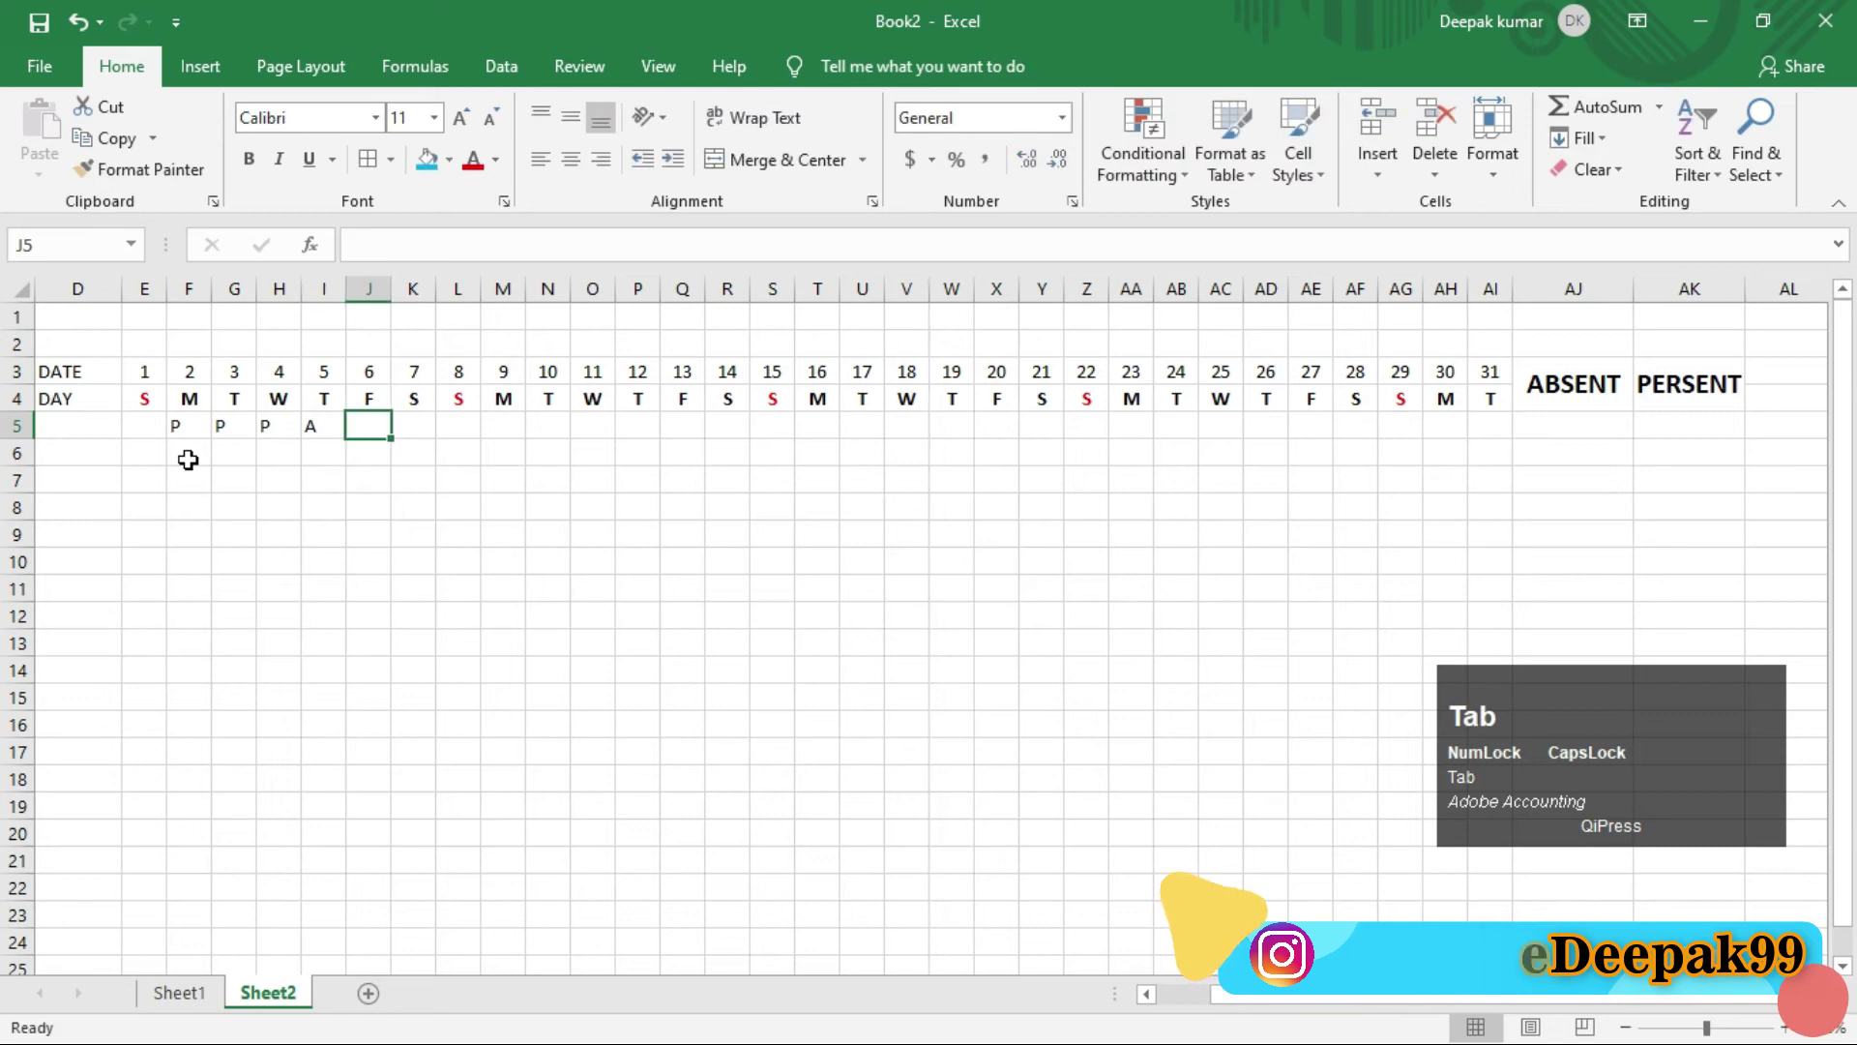
key(p)
key(Tab)
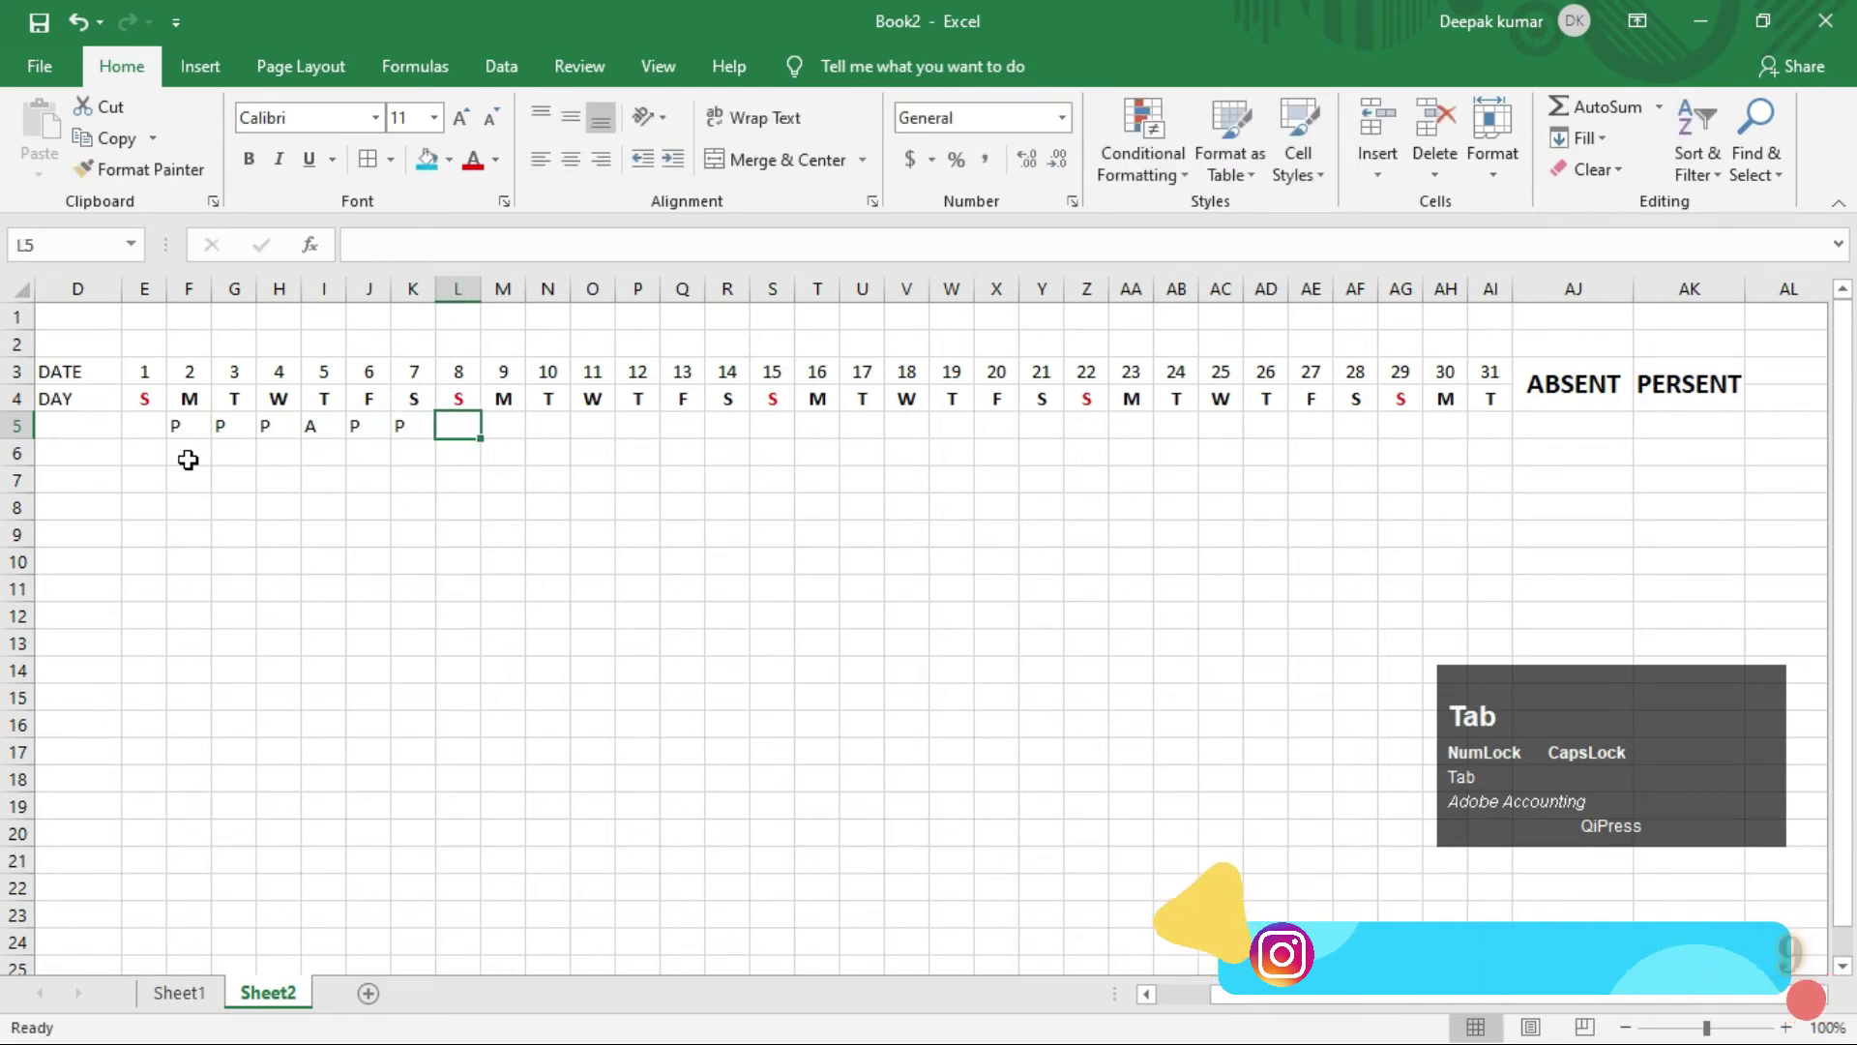
key(p)
key(Tab)
key(p)
key(Tab)
key(p)
key(Tab)
key(p)
key(Tab)
key(p)
key(Tab)
key(a)
key(Tab)
key(a)
key(Tab)
key(p)
key(Tab)
key(p)
key(Tab)
key(p)
key(Tab)
key(p)
key(Tab)
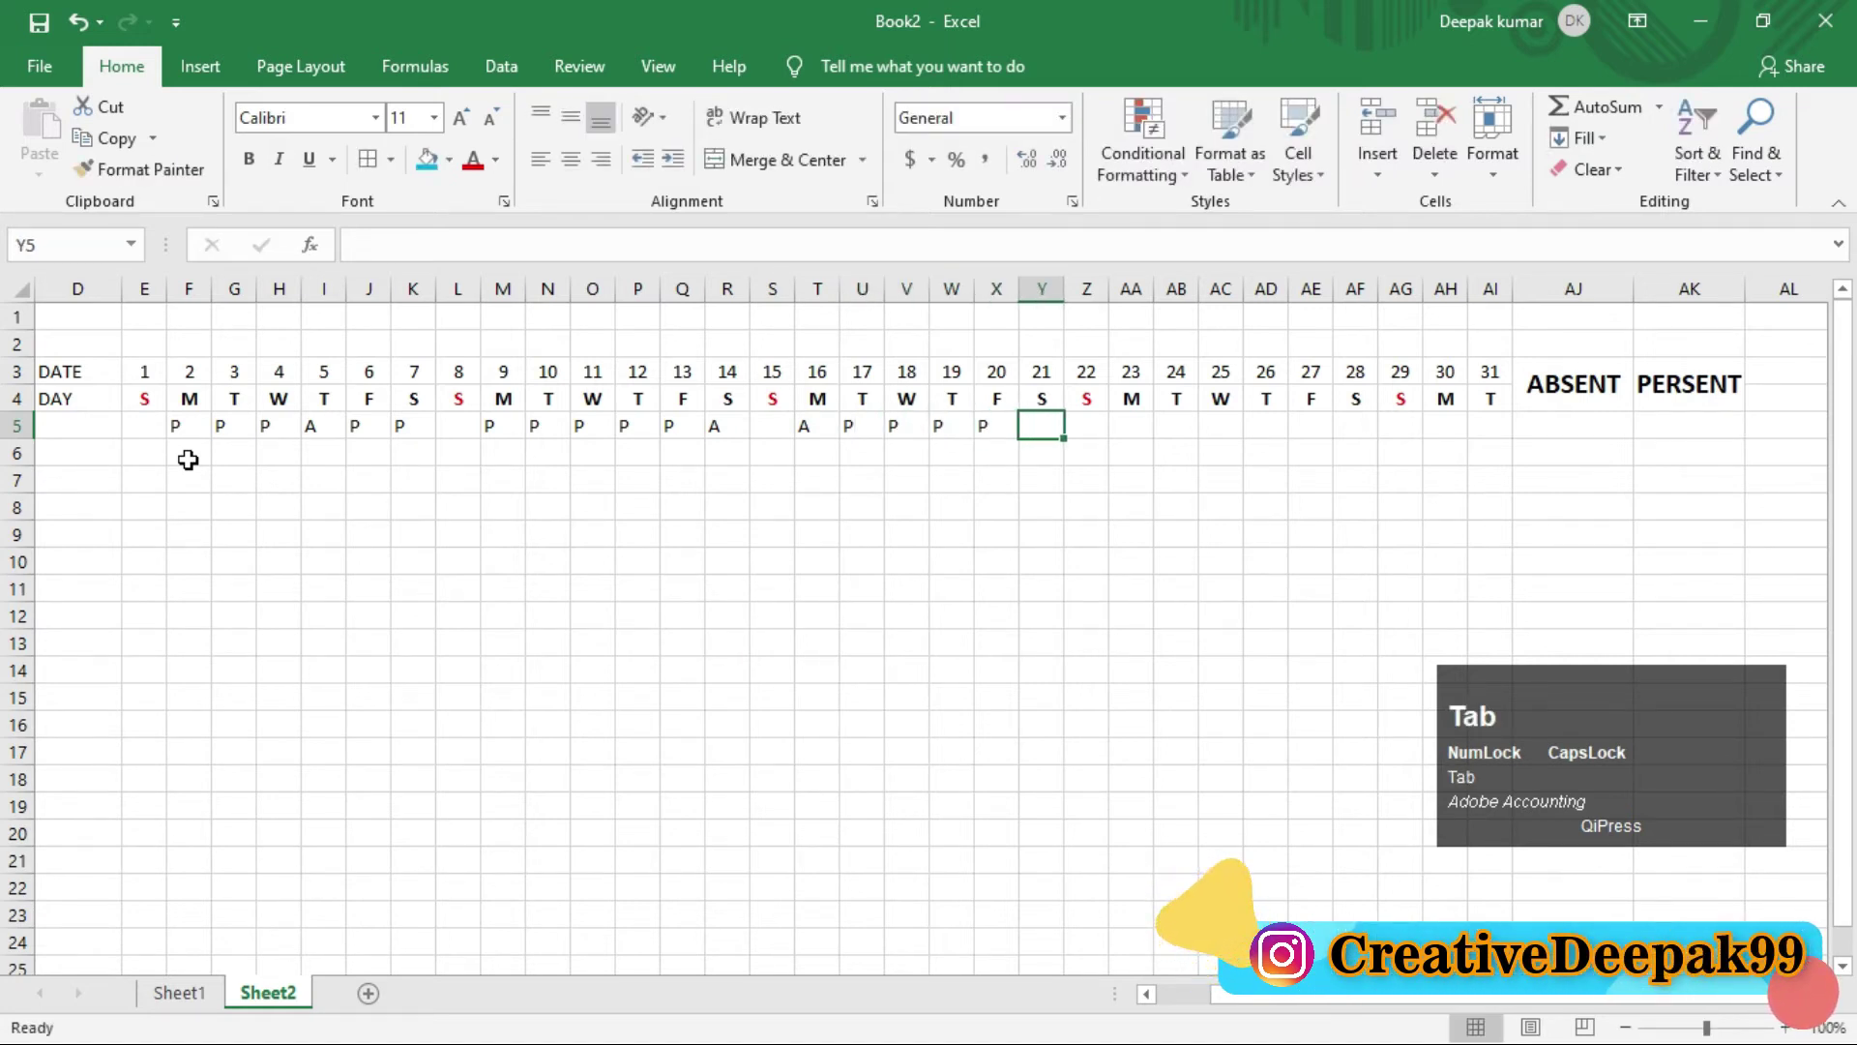
key(a)
key(Tab)
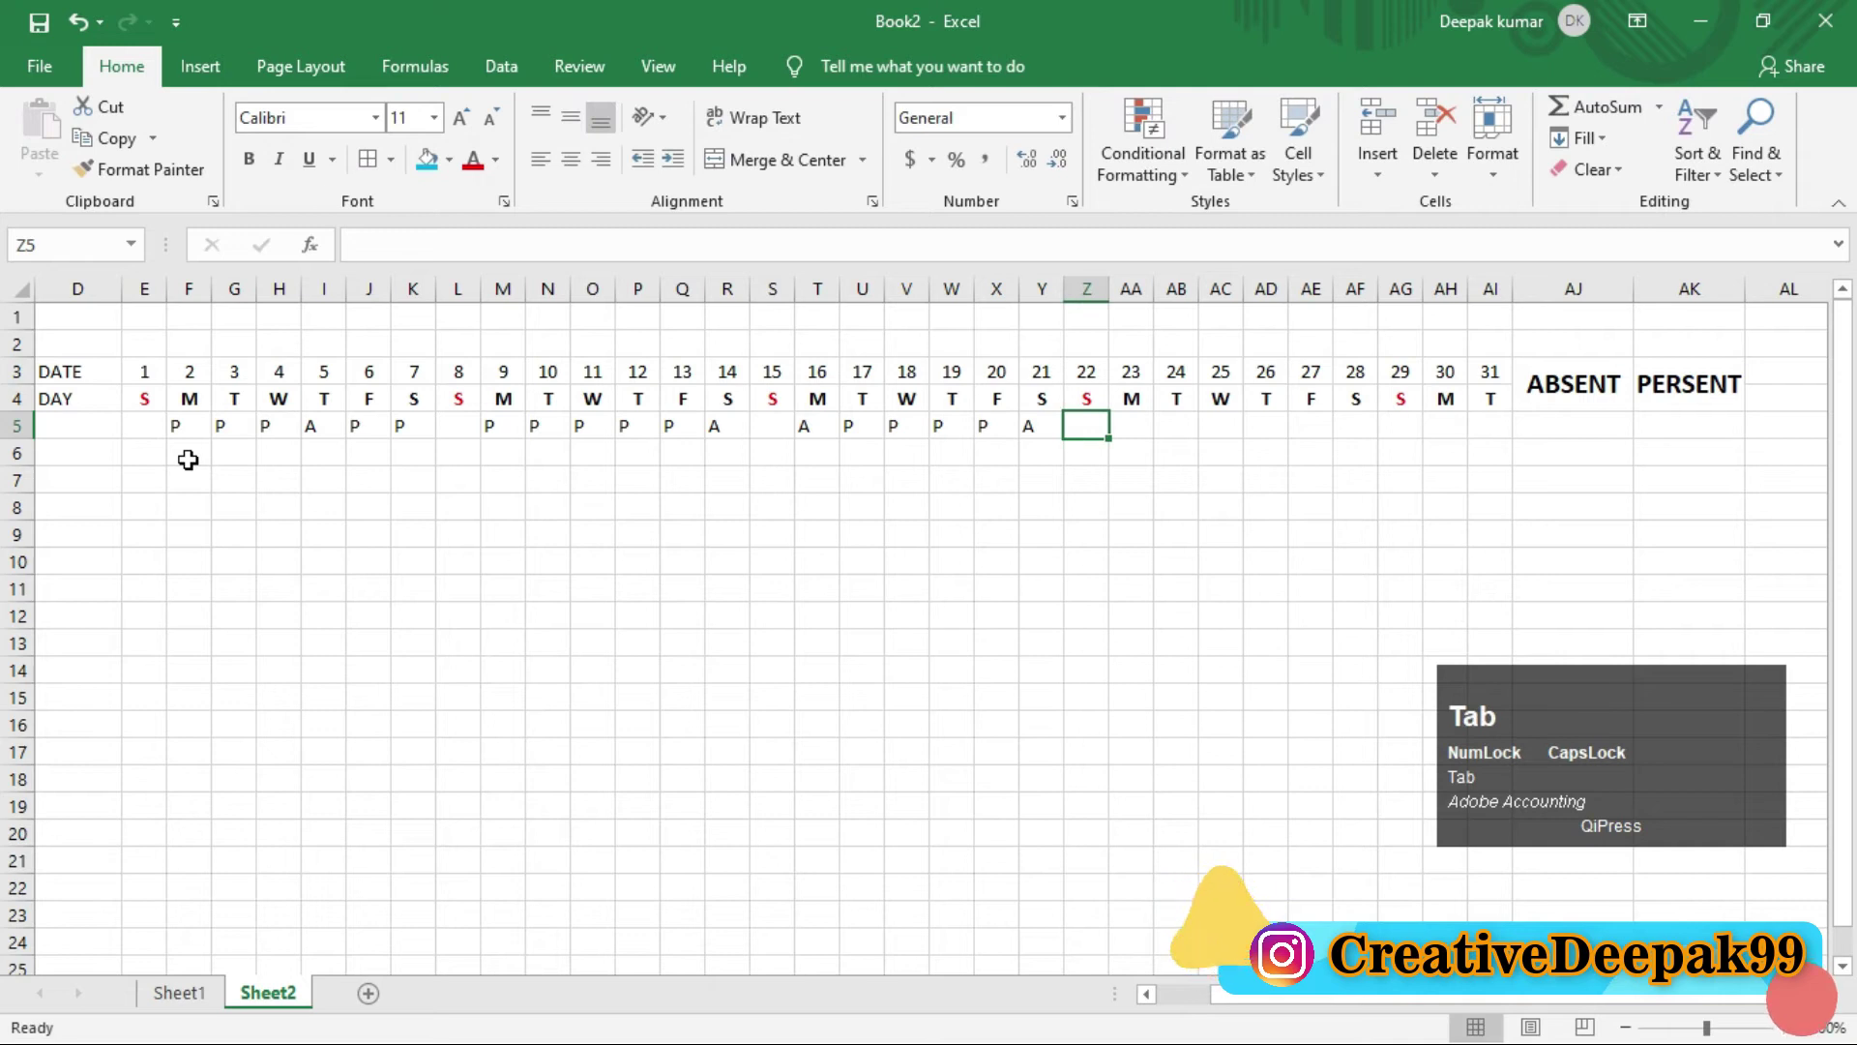
key(p)
key(Tab)
key(p)
key(Tab)
key(p)
key(Tab)
key(p)
key(Tab)
key(p)
key(Tab)
key(p)
key(Tab)
key(p)
key(Tab)
key(p)
key(Return)
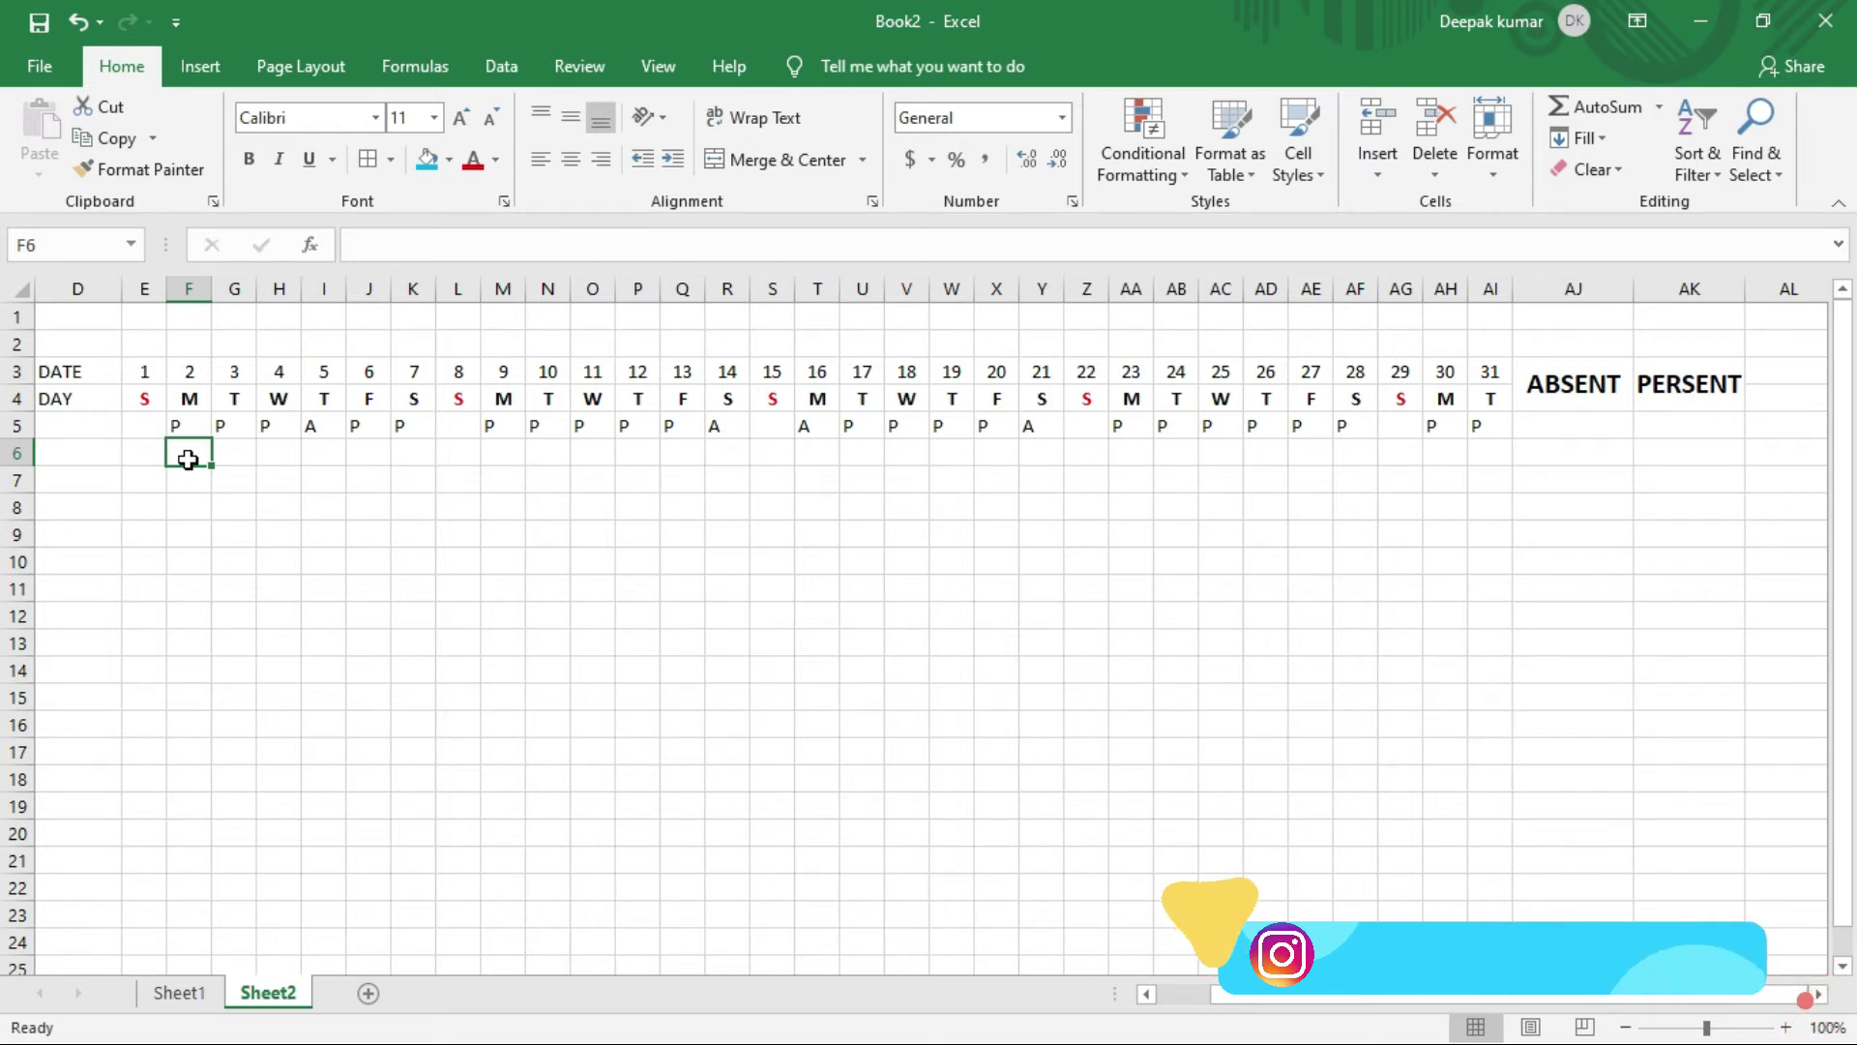
Step: Fill the second employee's row 6 with P and A marks across the dates, skipping Sundays
key(p)
key(Tab)
key(p)
key(Tab)
key(p)
key(p)
key(Tab)
key(p)
key(Tab)
key(a)
key(Tab)
key(p)
key(Tab)
key(a)
key(Tab)
key(p)
key(Tab)
key(p)
key(Tab)
key(p)
key(Tab)
key(p)
key(Tab)
key(p)
key(Tab)
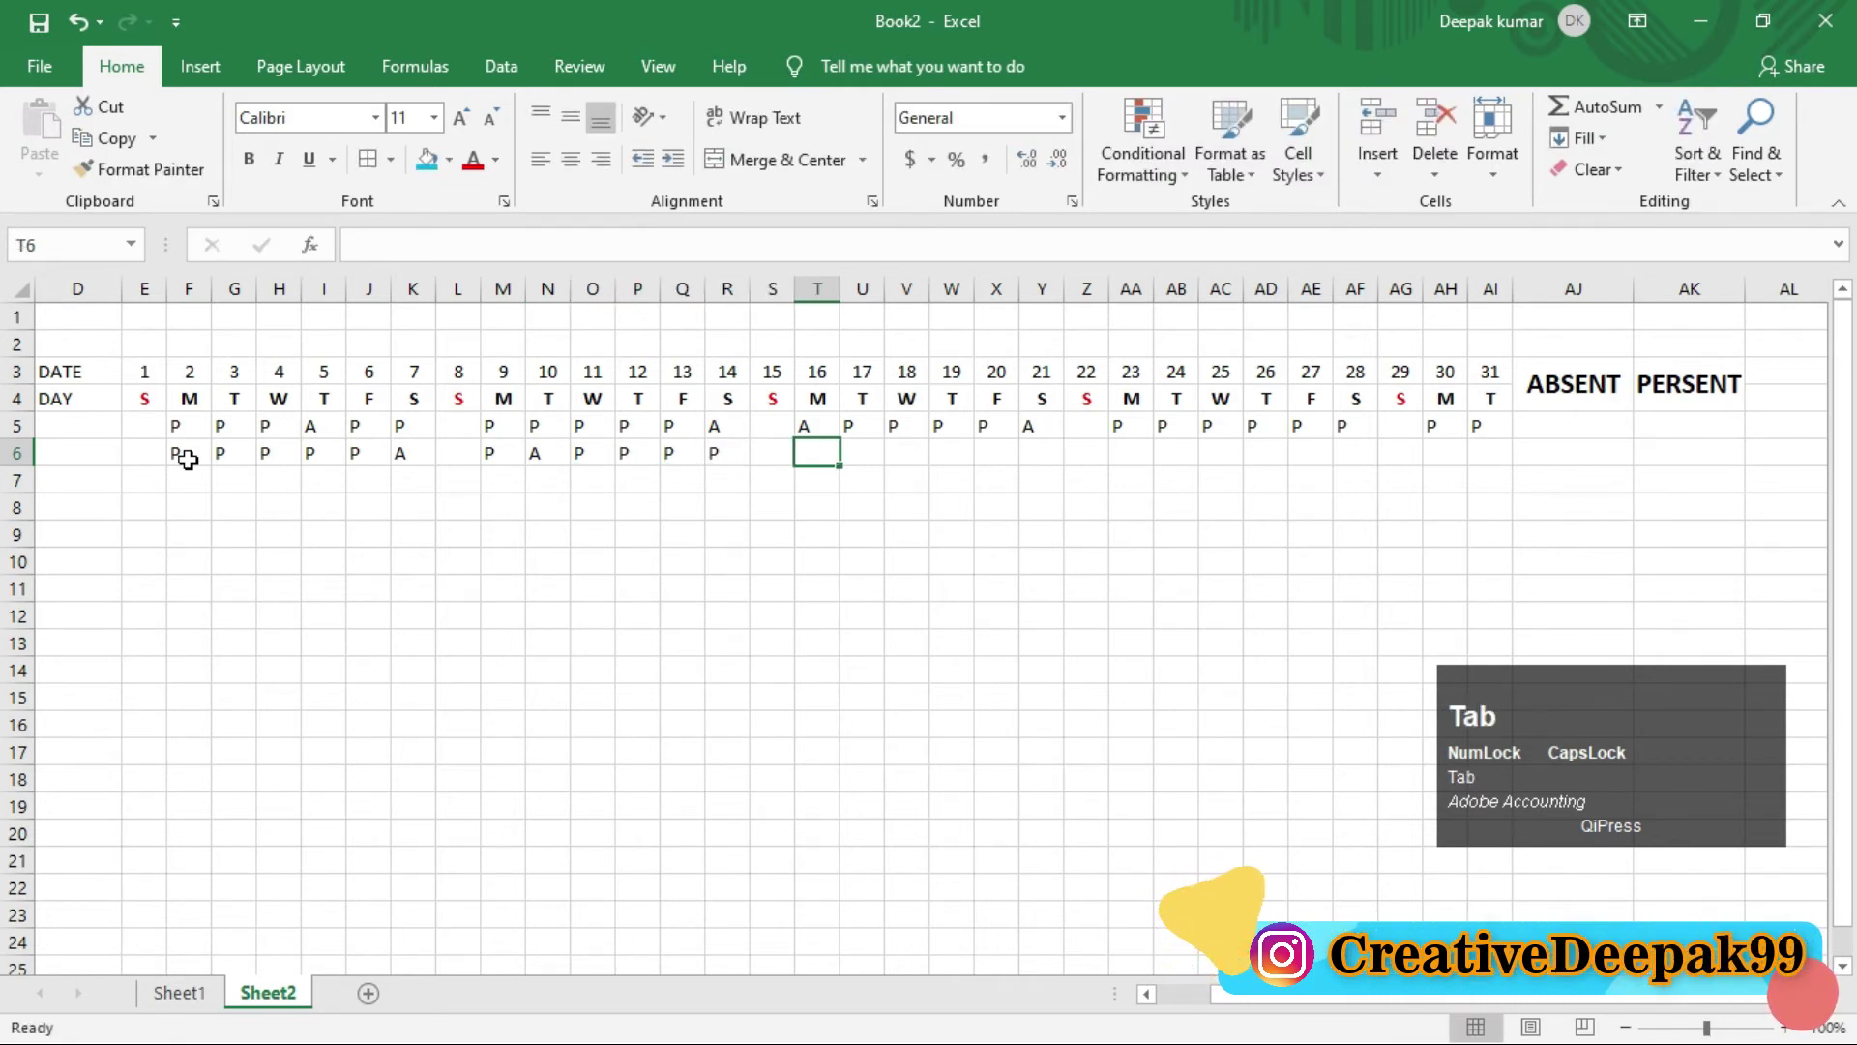
key(p)
key(Tab)
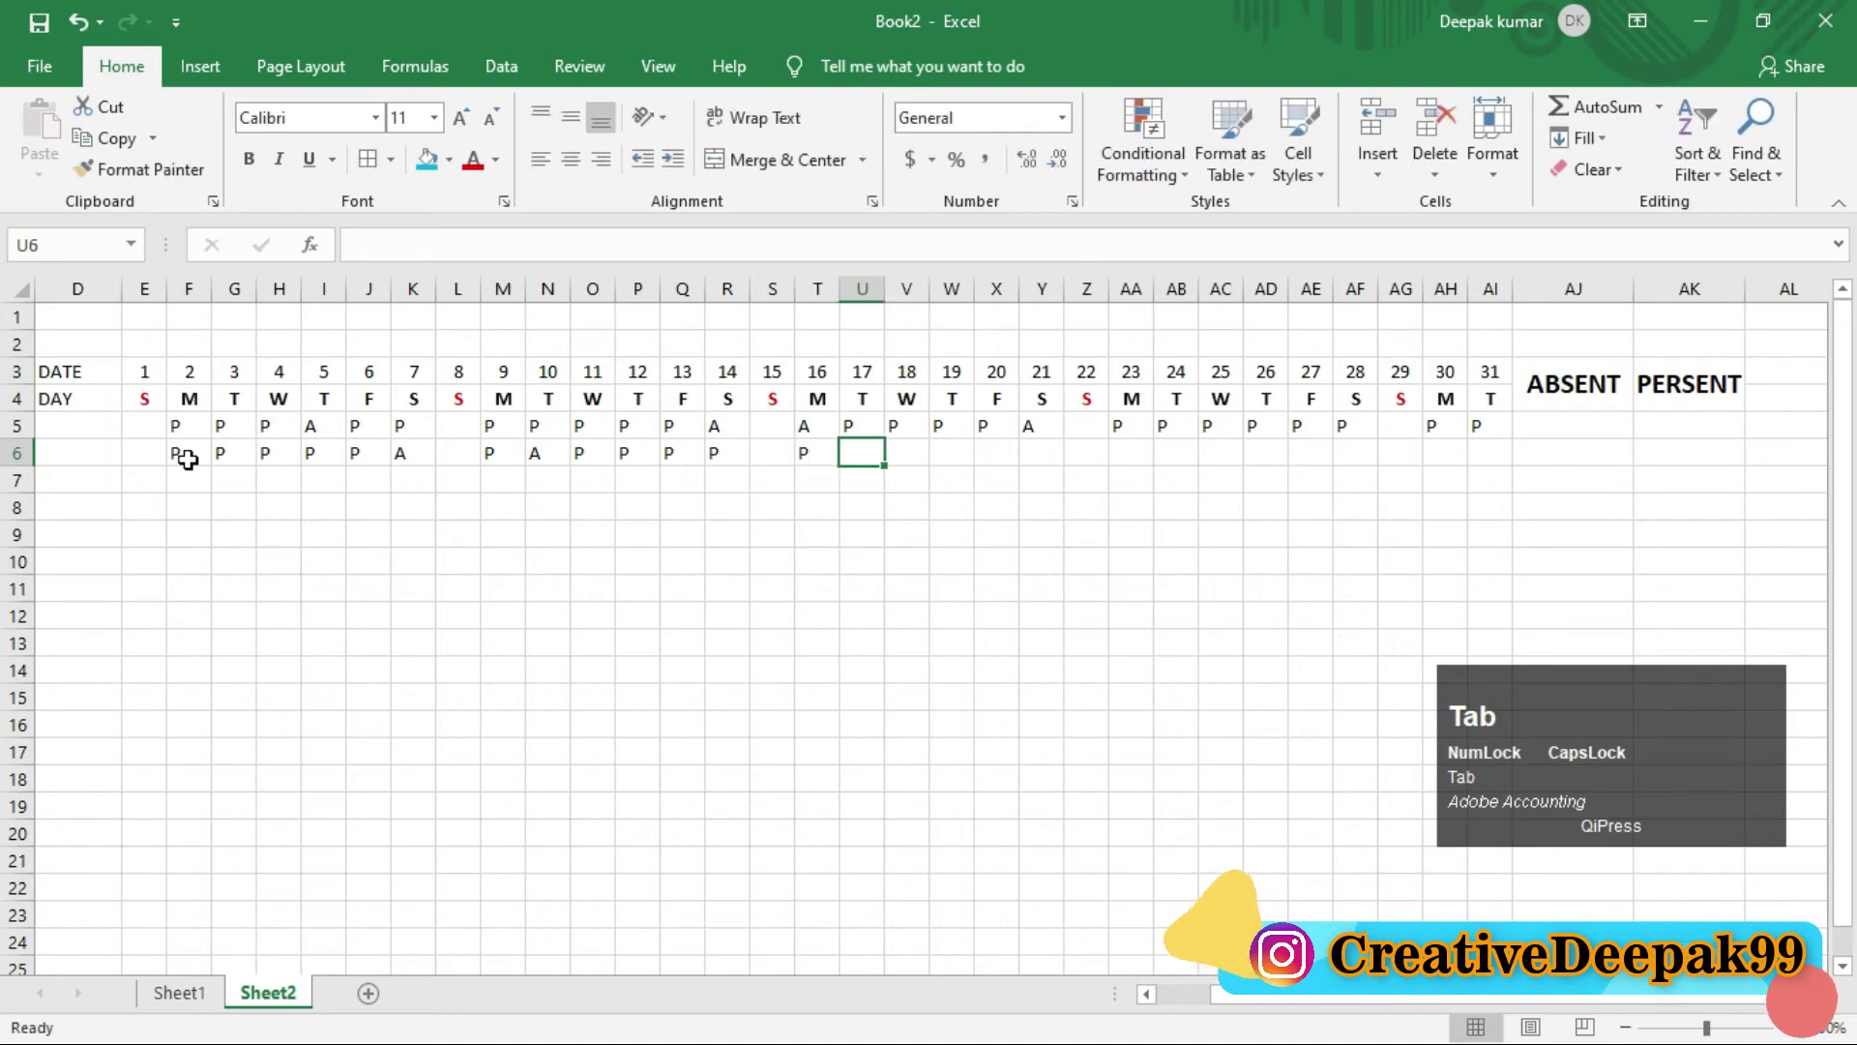
key(p)
key(BackSpace)
key(p)
key(Tab)
key(p)
key(Tab)
key(p)
key(Tab)
key(p)
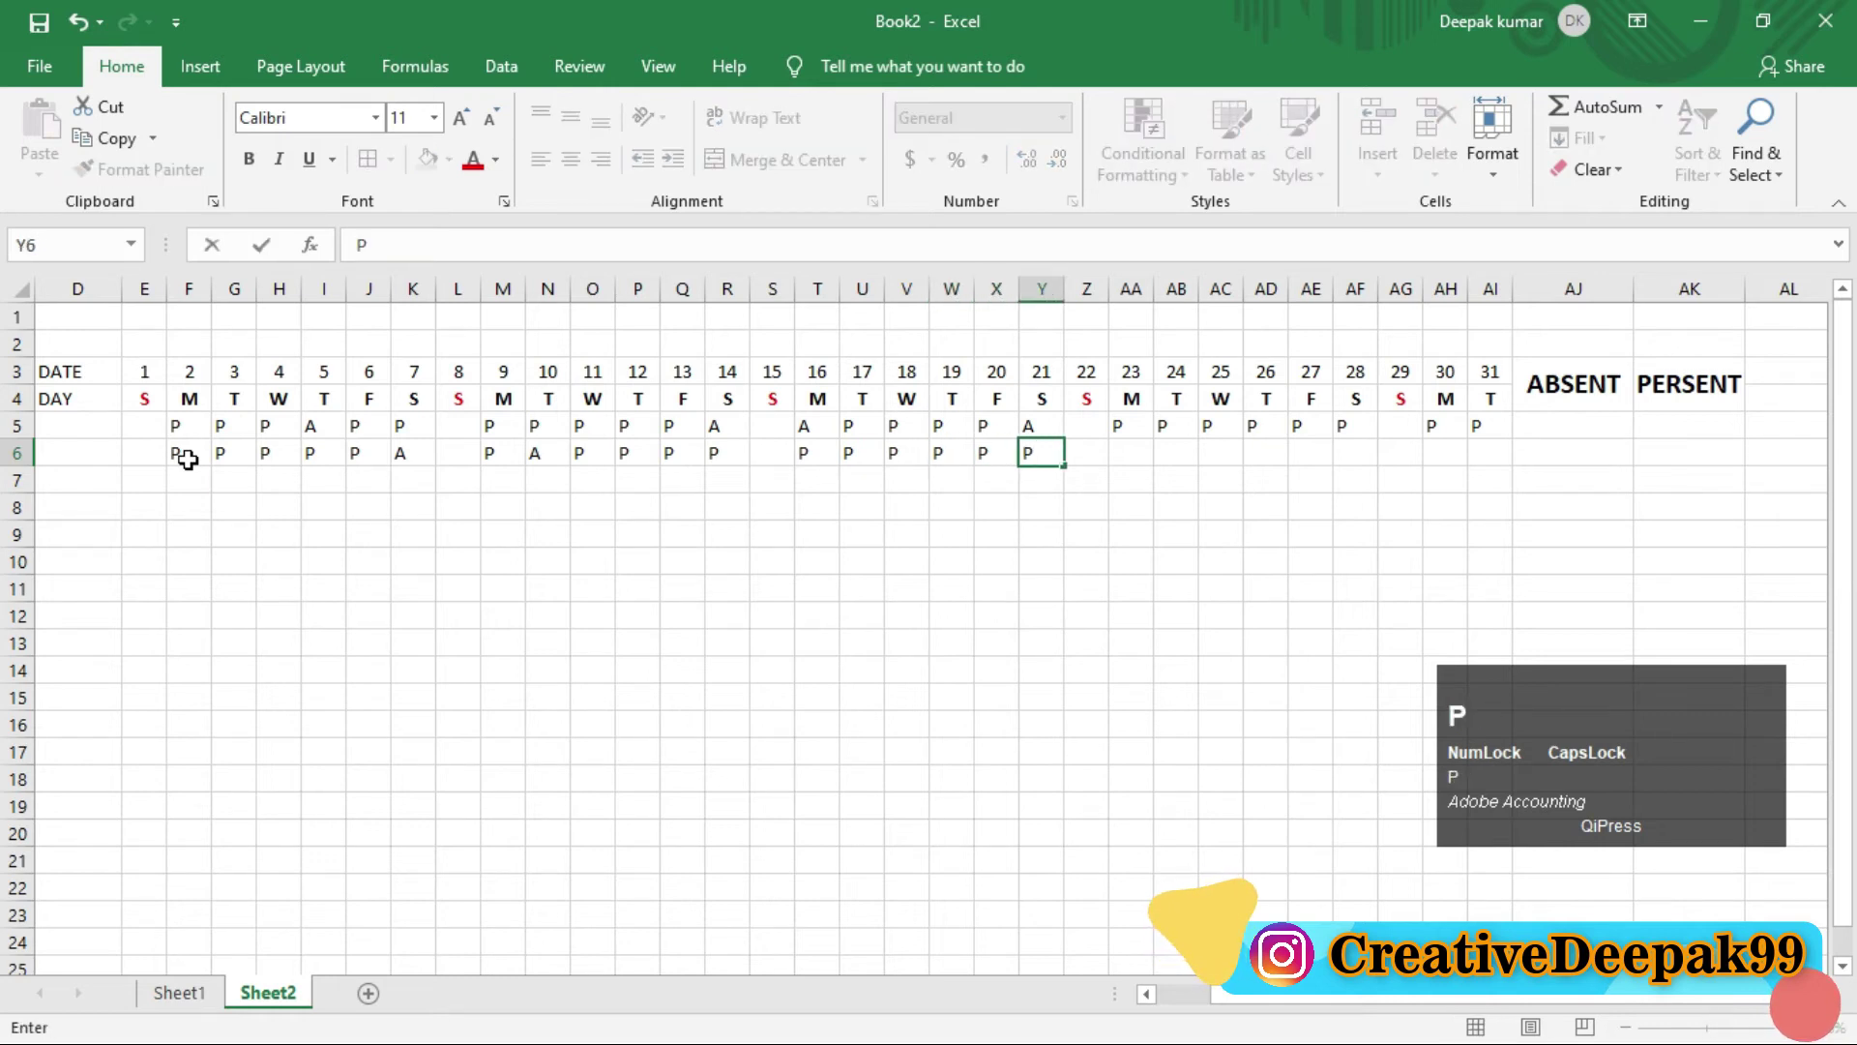
key(Tab)
key(a)
key(Tab)
key(p)
key(Tab)
key(p)
key(Tab)
key(p)
key(Tab)
key(p)
key(Tab)
key(s)
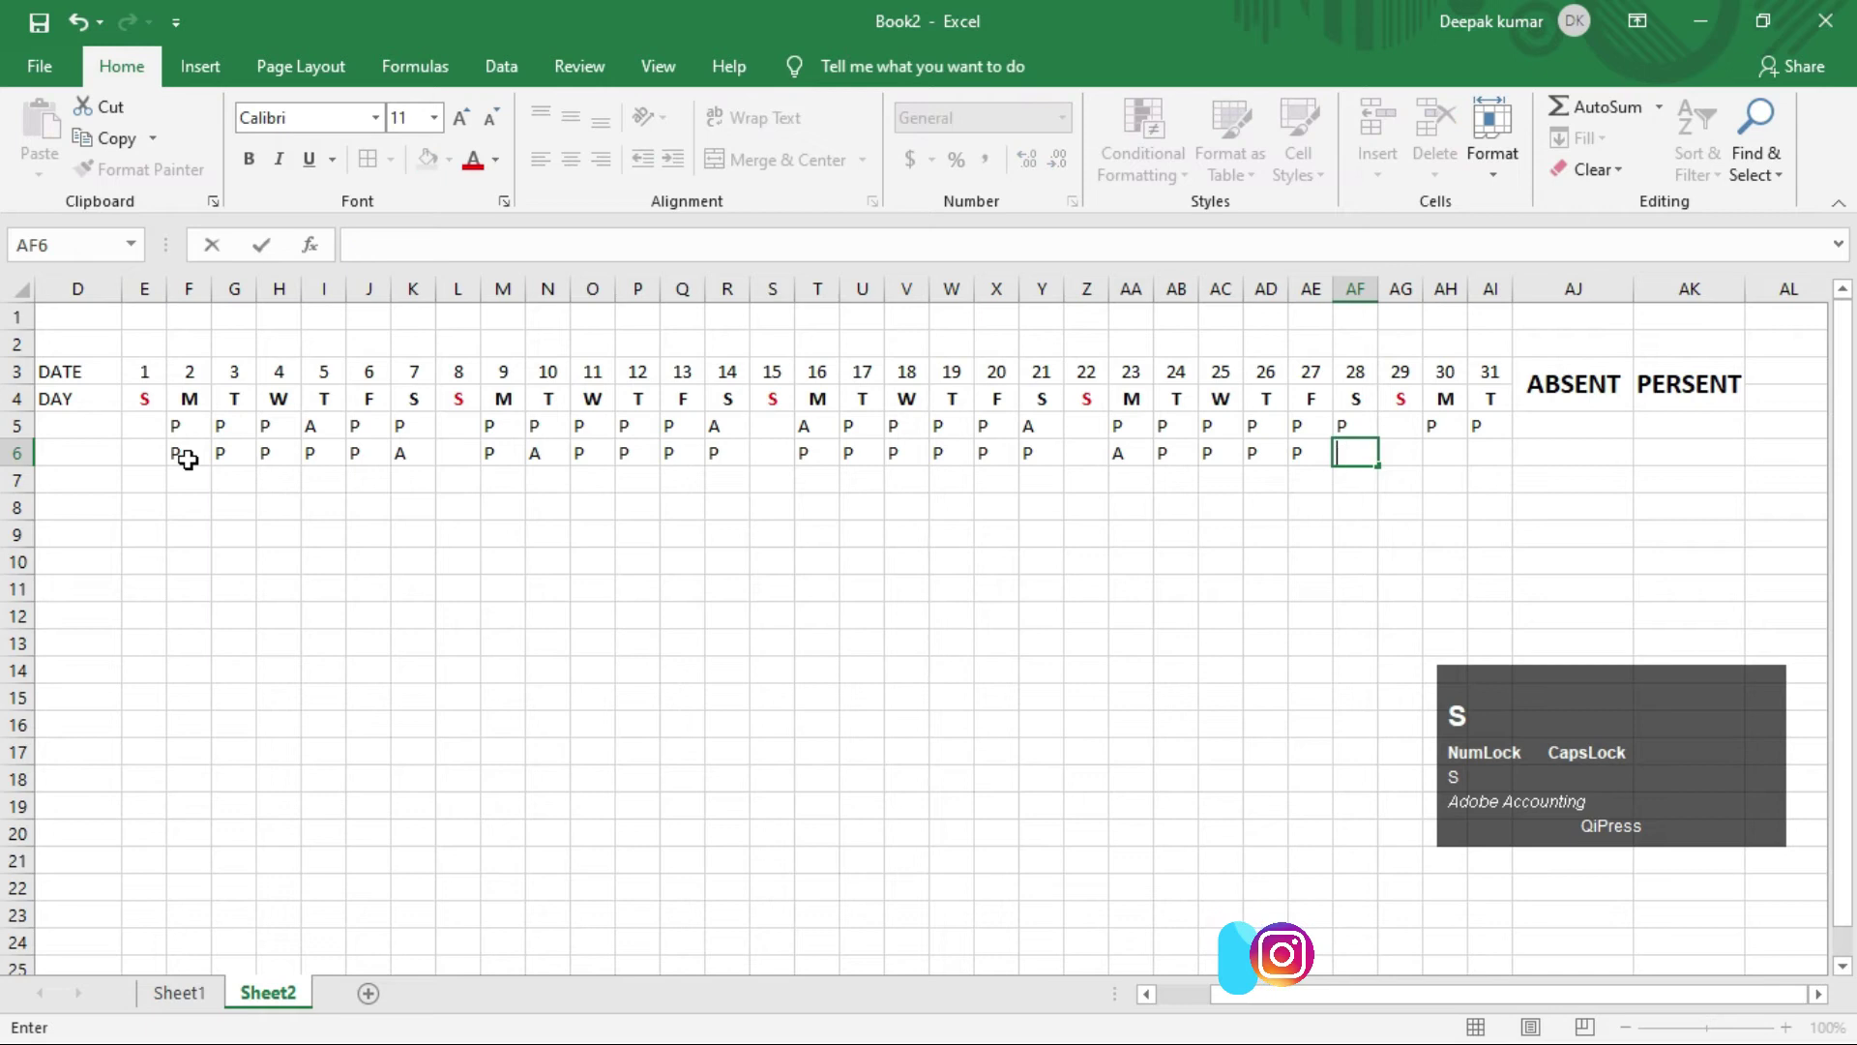
key(a)
key(Tab)
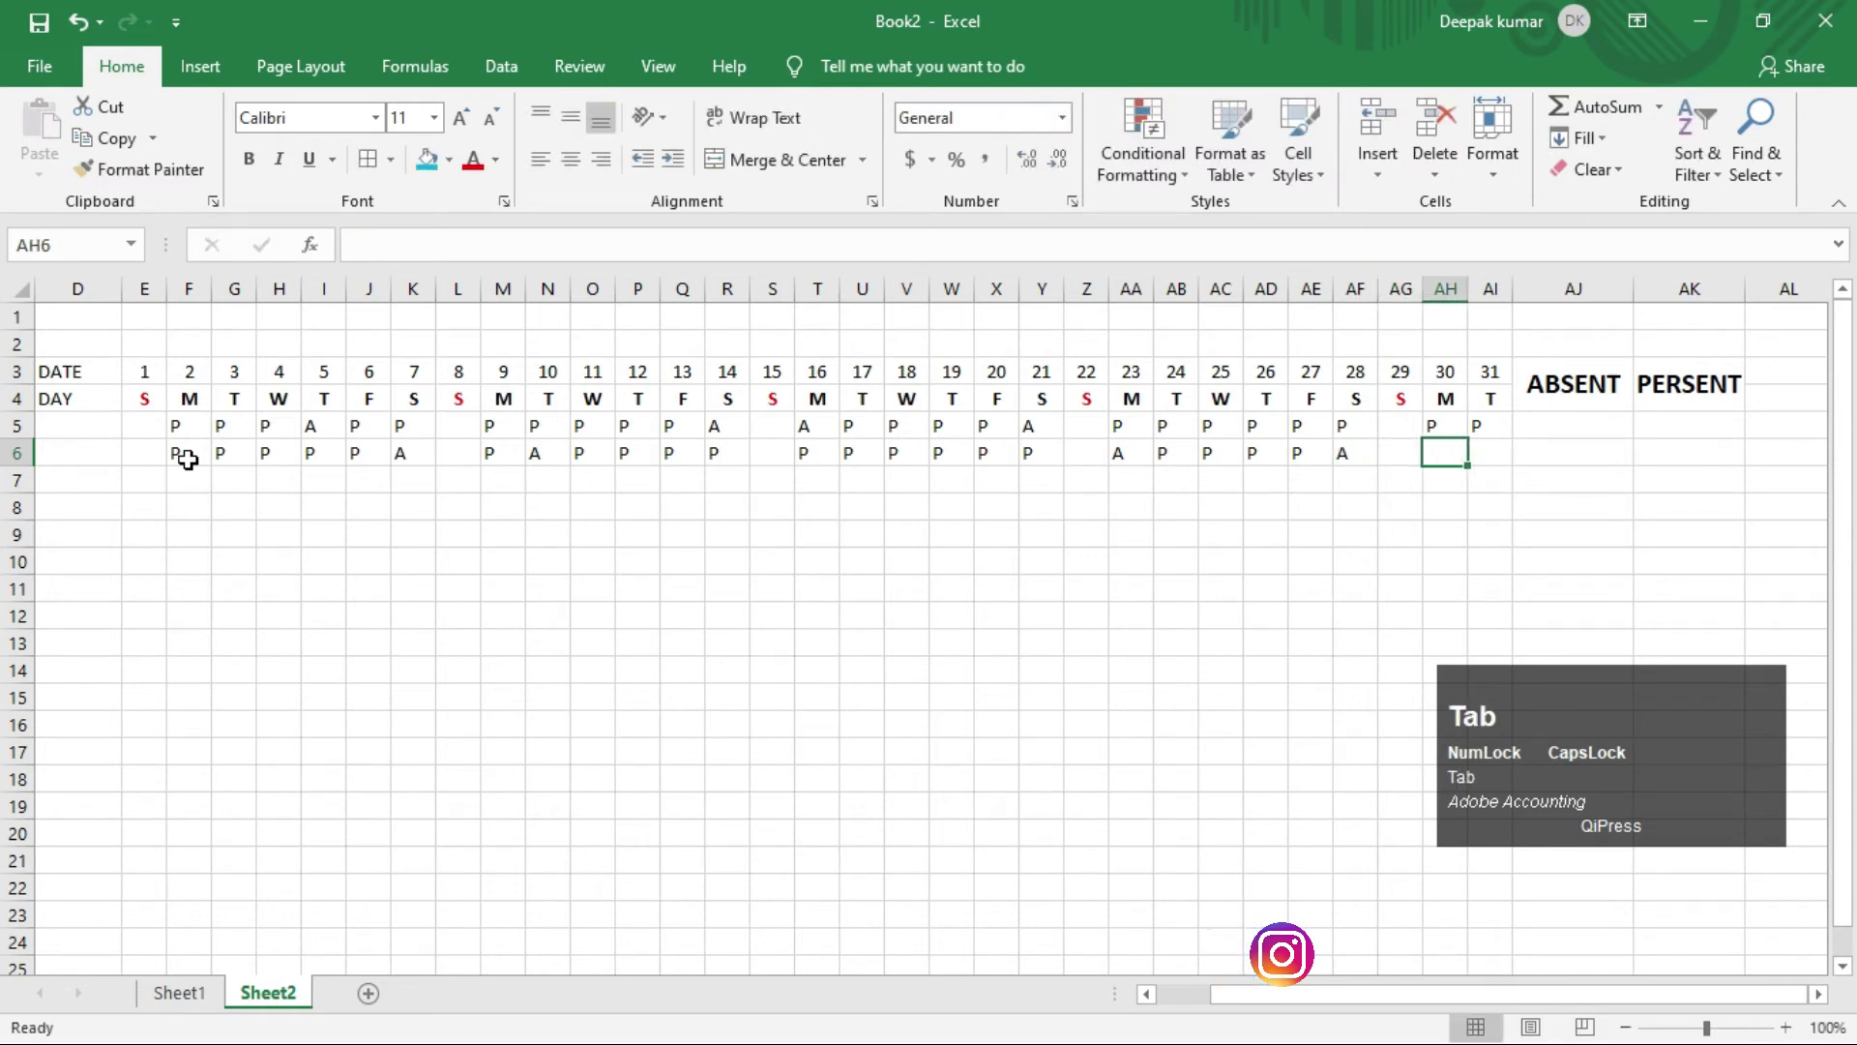
key(p)
key(Tab)
key(p)
key(Return)
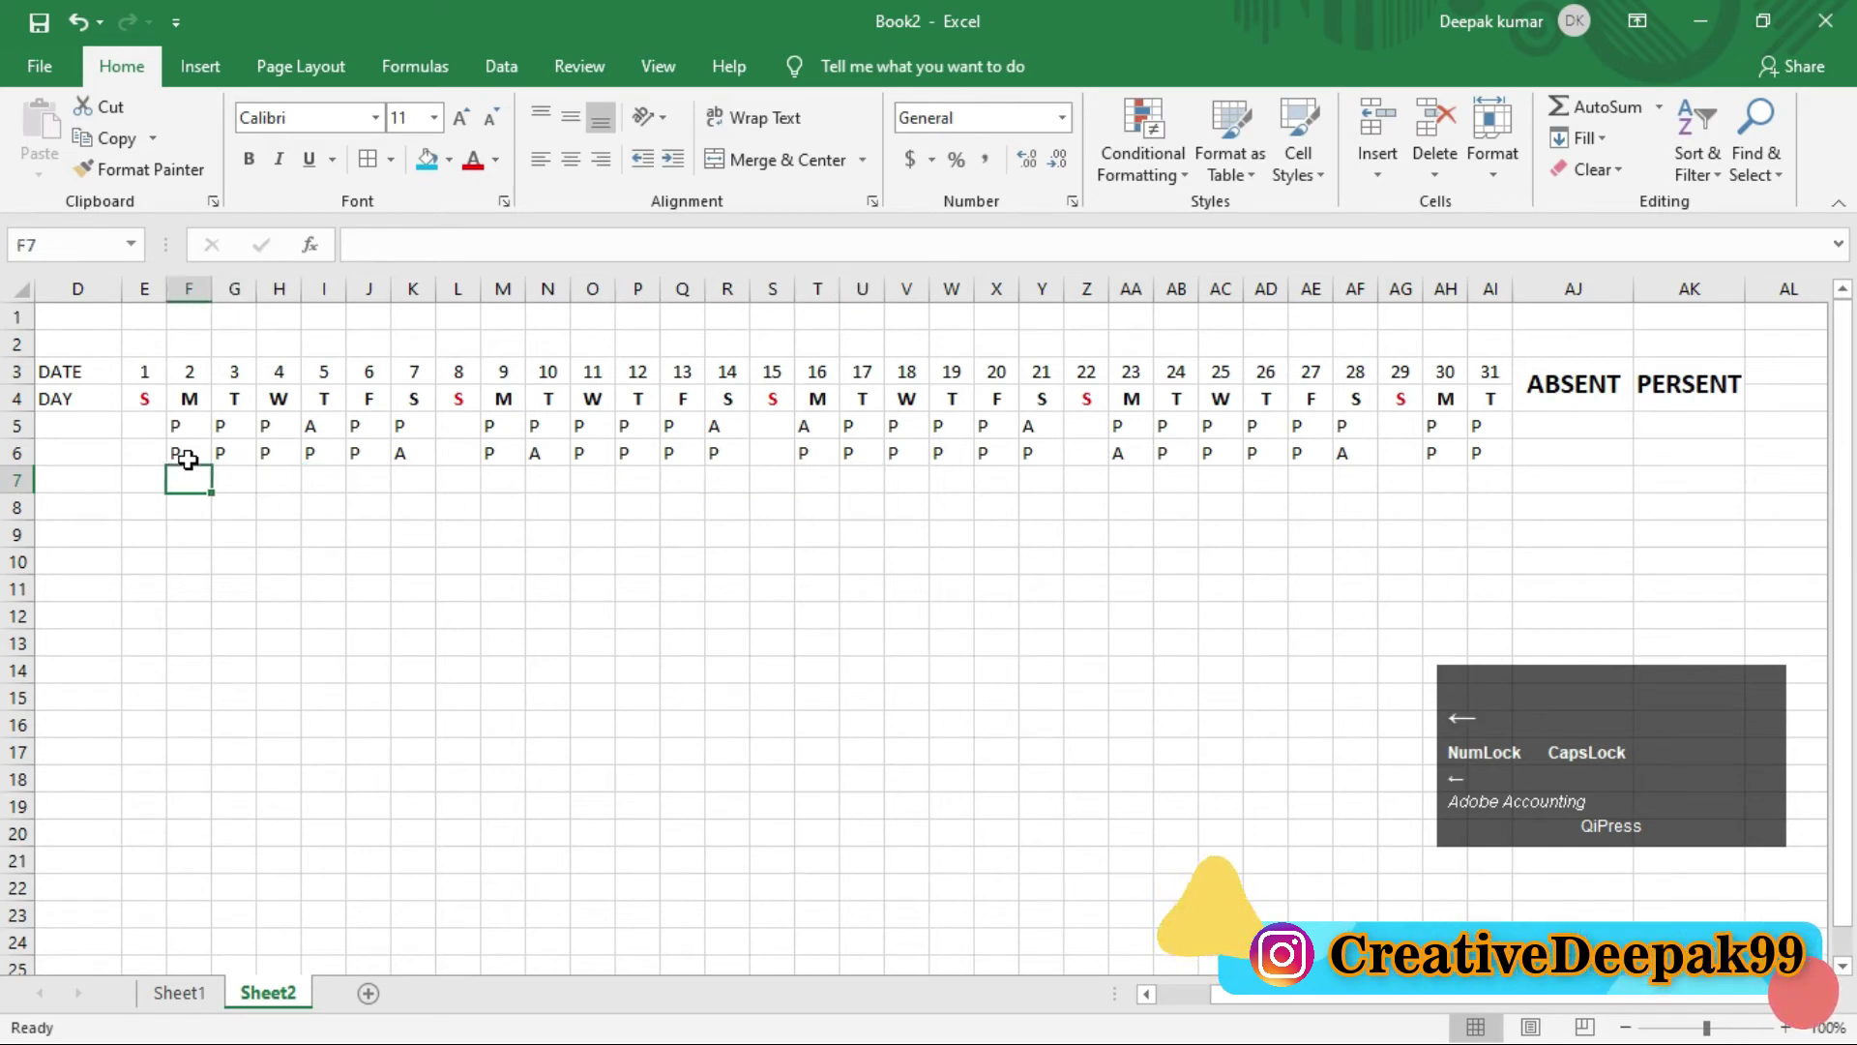
key(a)
key(Tab)
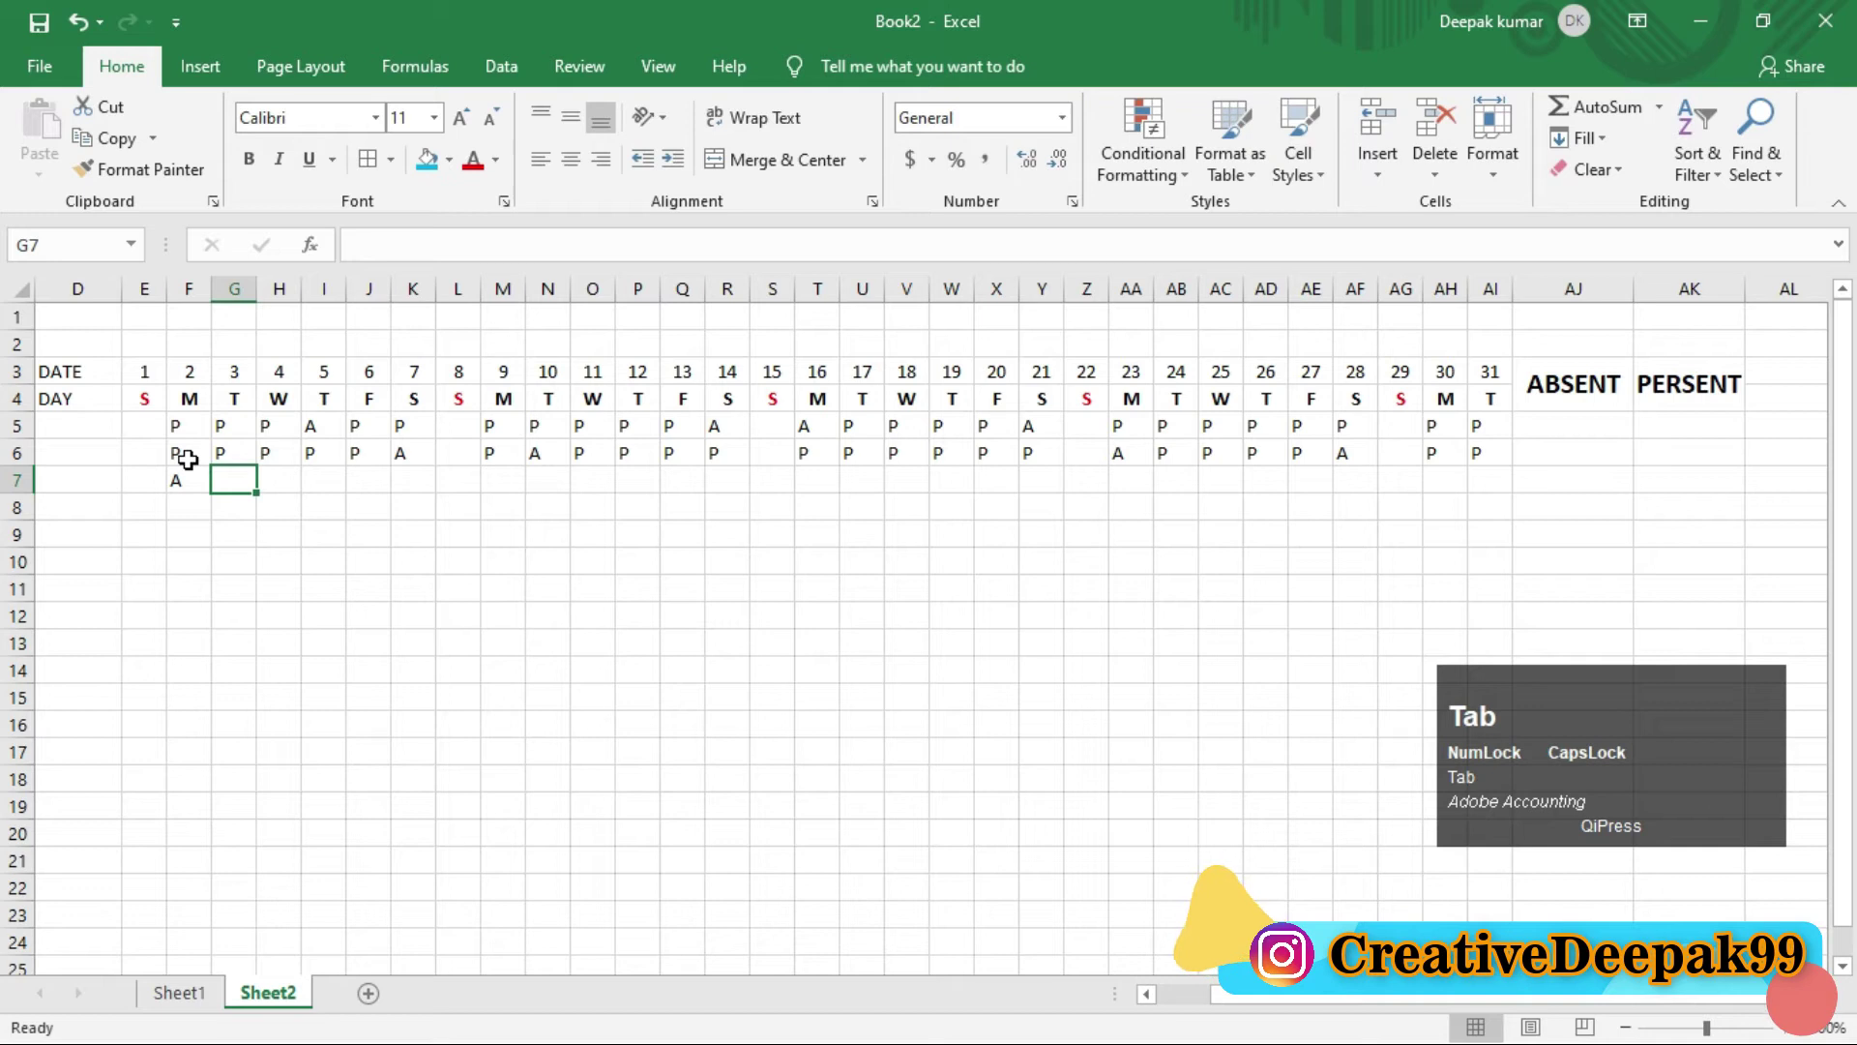
key(a)
key(Tab)
key(p)
key(Tab)
key(p)
key(Tab)
key(p)
key(Tab)
key(p)
key(Tab)
key(p)
key(Tab)
key(Tab)
key(p)
key(Tab)
key(p)
key(Tab)
key(p)
key(Tab)
key(p)
key(Tab)
key(p)
key(Tab)
key(p)
key(Tab)
key(p)
key(Tab)
key(p)
key(Tab)
key(p)
key(Tab)
key(p)
key(Tab)
key(p)
key(Tab)
key(p)
key(Tab)
key(p)
key(Tab)
key(p)
key(Tab)
key(p)
key(Tab)
key(p)
key(Tab)
key(p)
key(Tab)
key(p)
key(Tab)
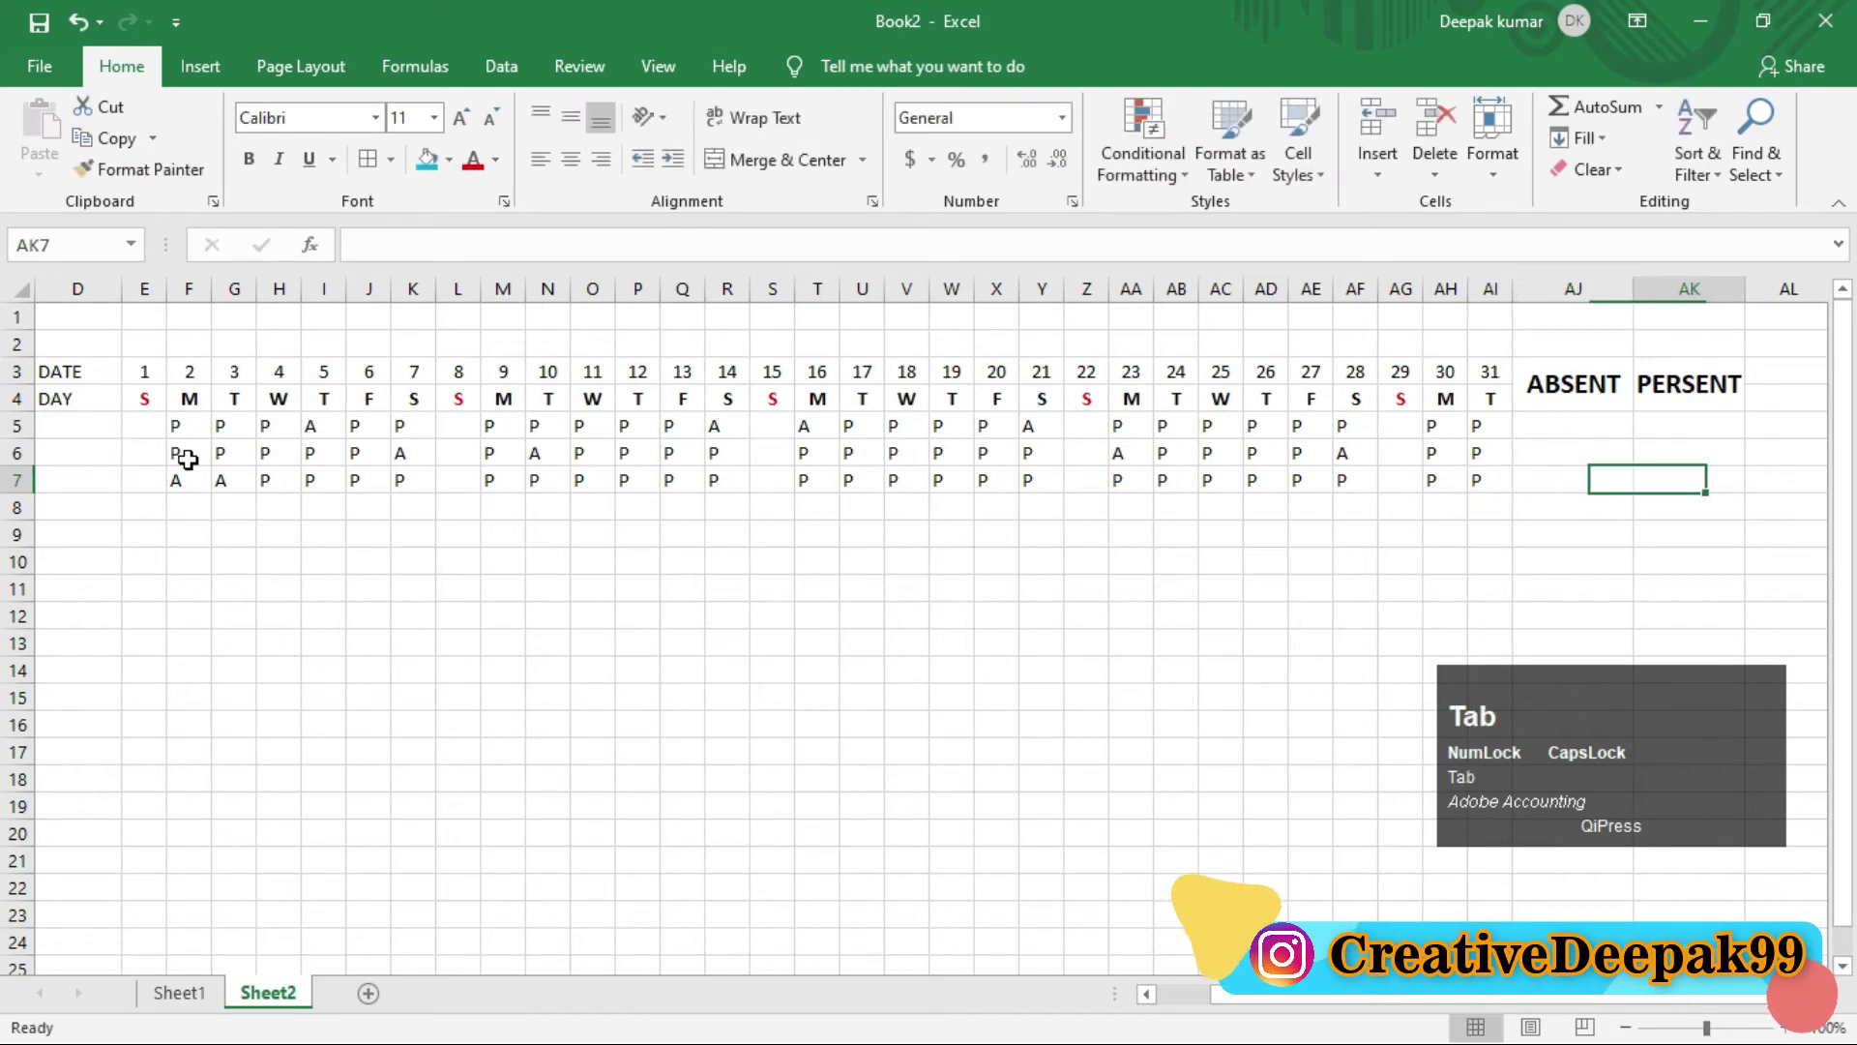
key(Return)
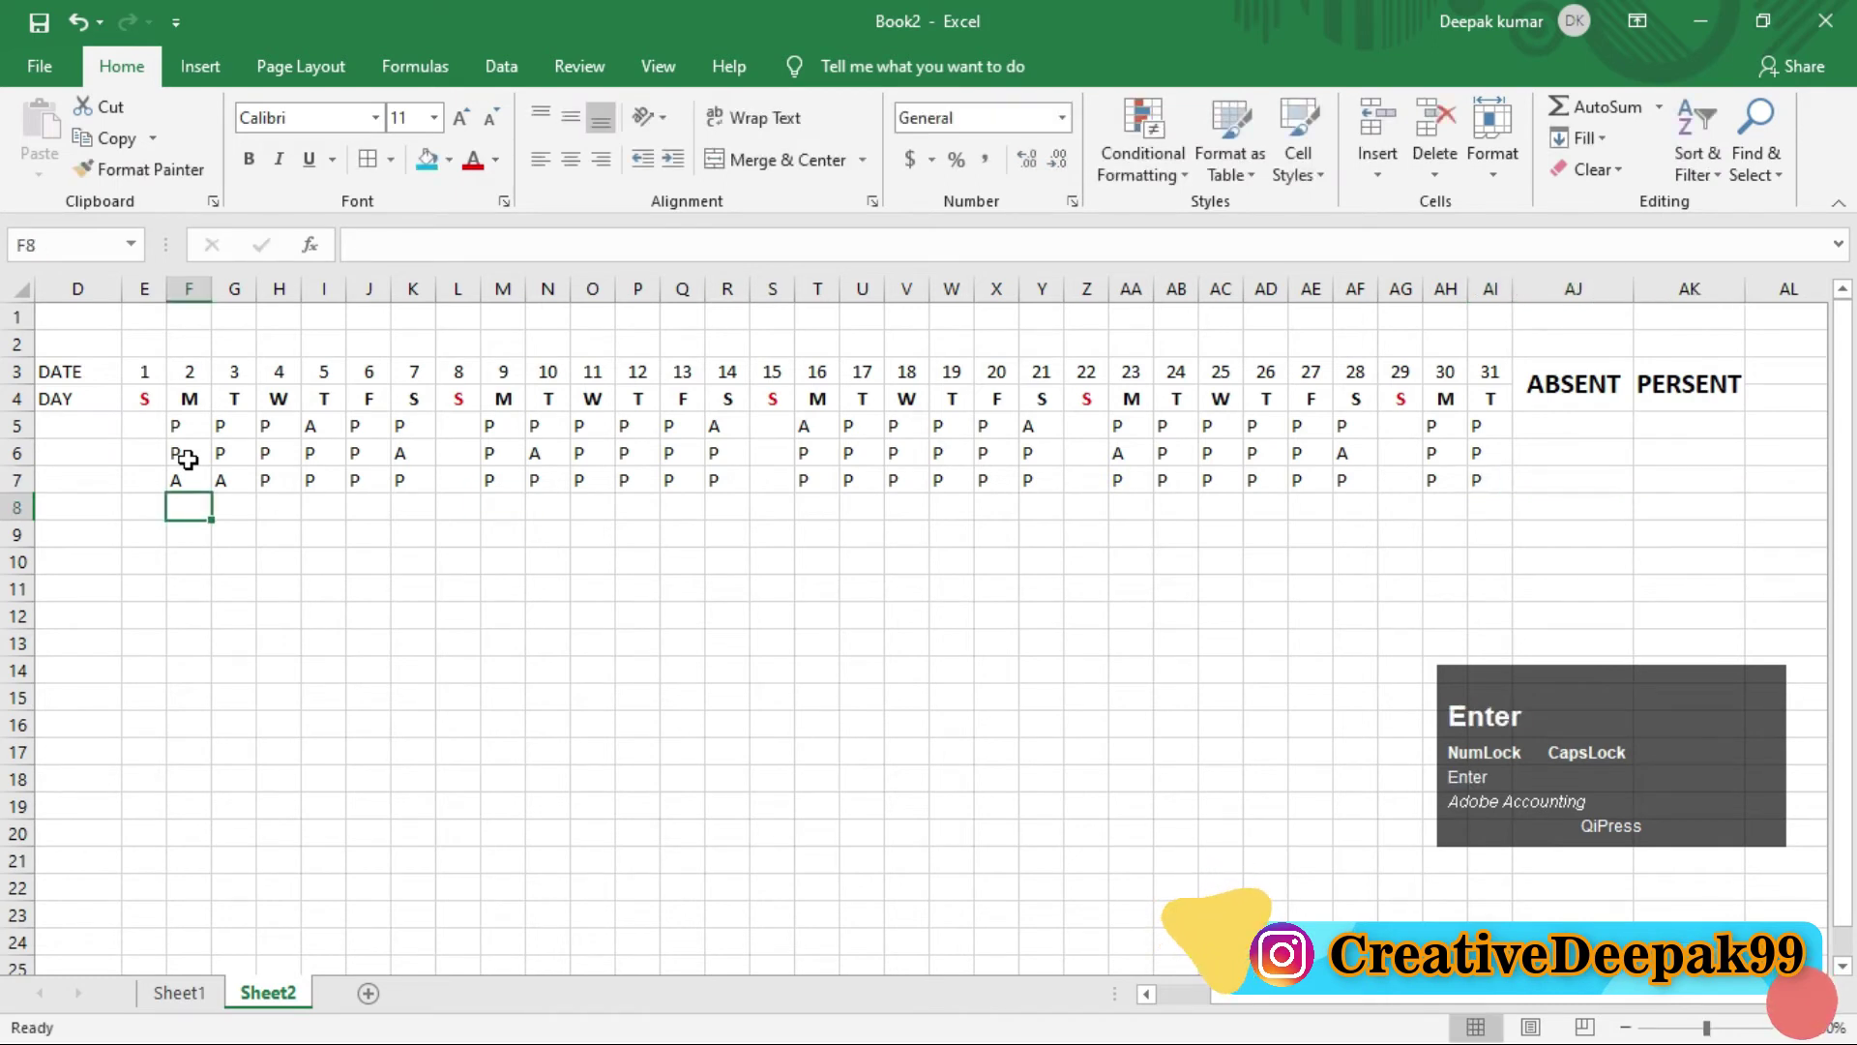
key(p)
key(Tab)
key(p)
key(Tab)
key(p)
key(Tab)
key(p)
key(Tab)
key(p)
key(Tab)
key(p)
key(Tab)
key(p)
key(Tab)
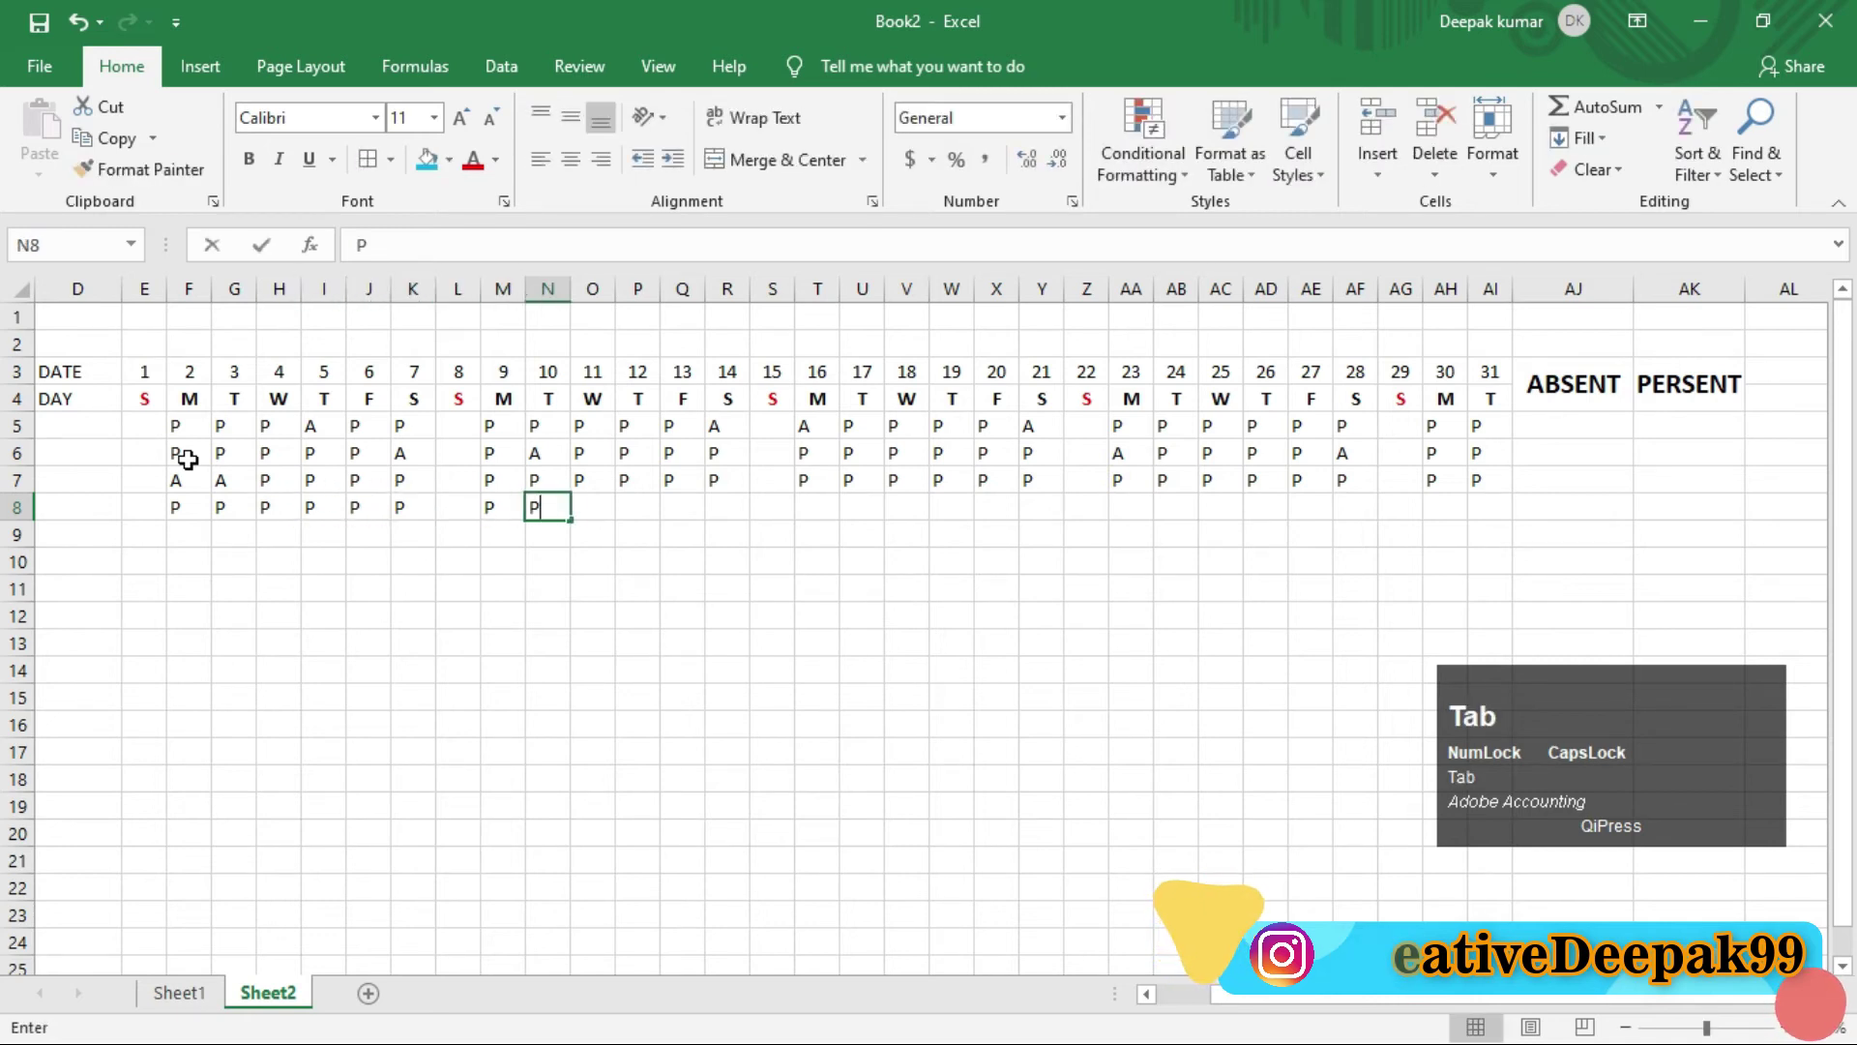
key(p)
key(Tab)
key(a)
key(Tab)
key(a)
key(Tab)
key(p)
key(Tab)
key(p)
key(Tab)
key(Tab)
key(p)
text(pp)
key(Tab)
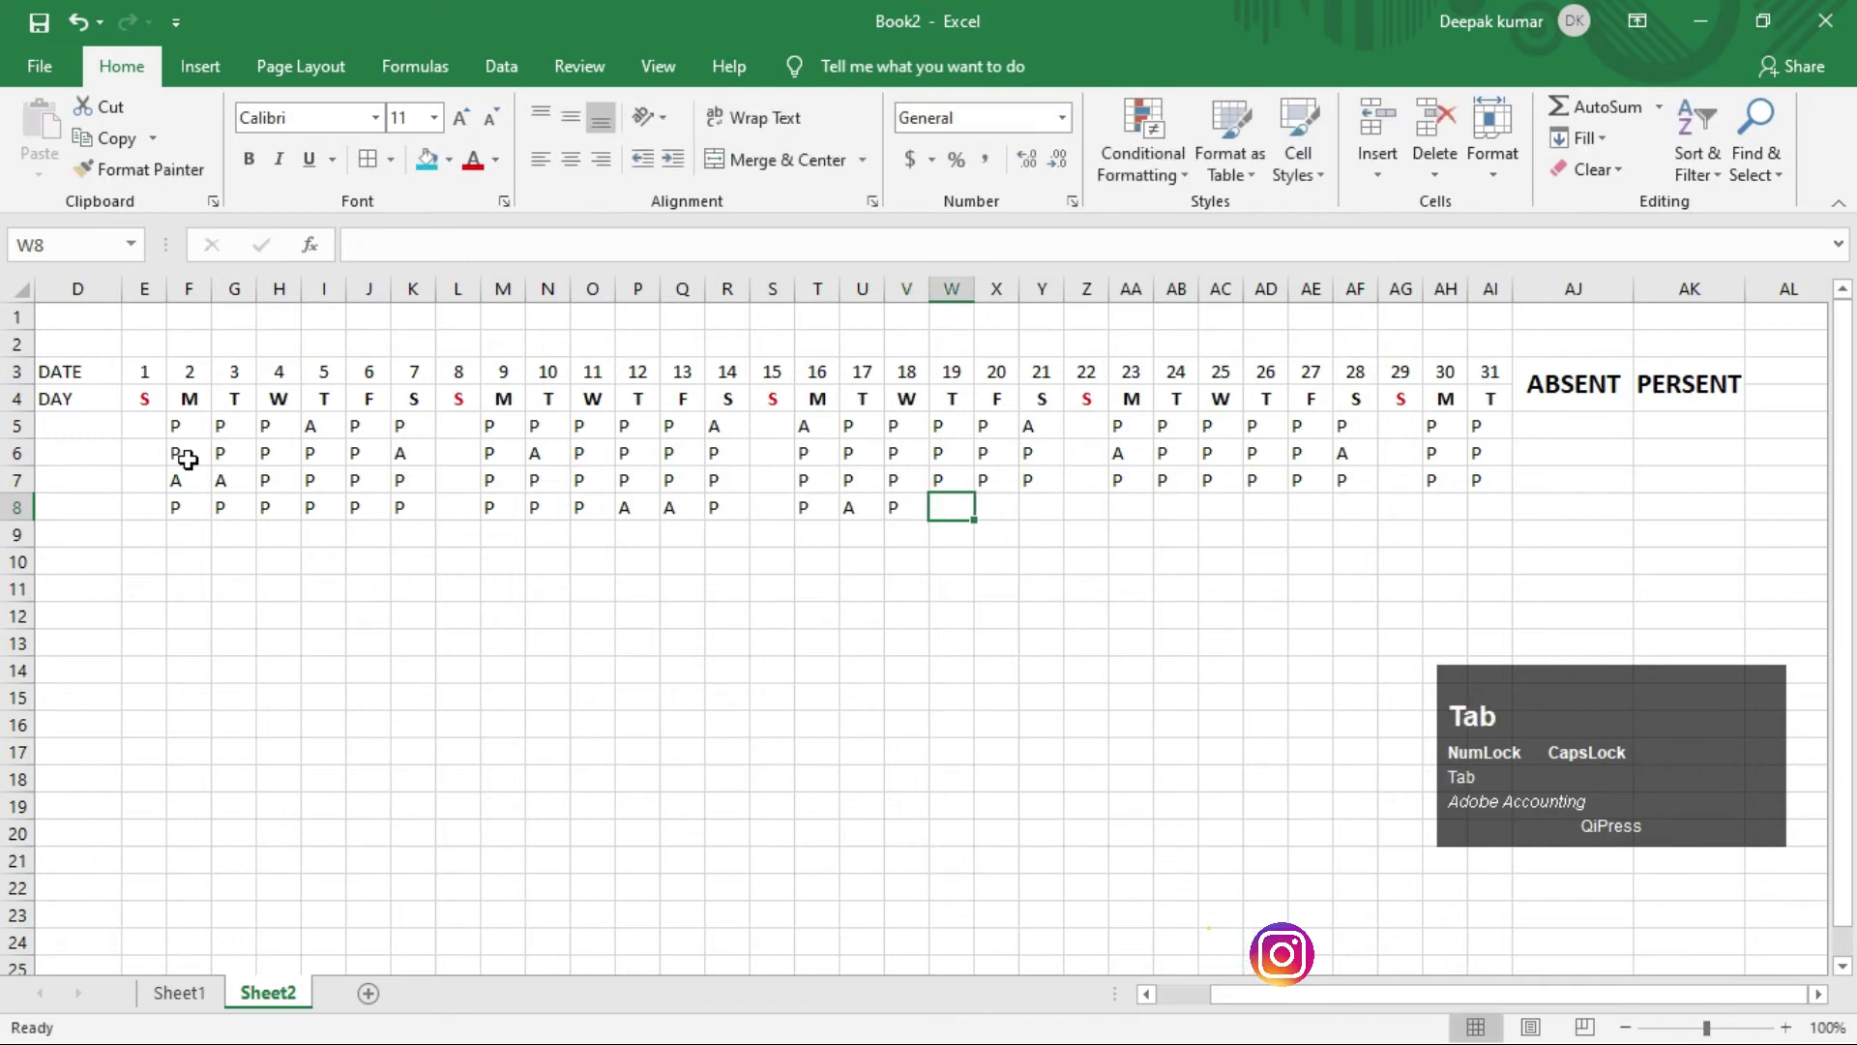
key(p)
key(Tab)
key(p)
key(Tab)
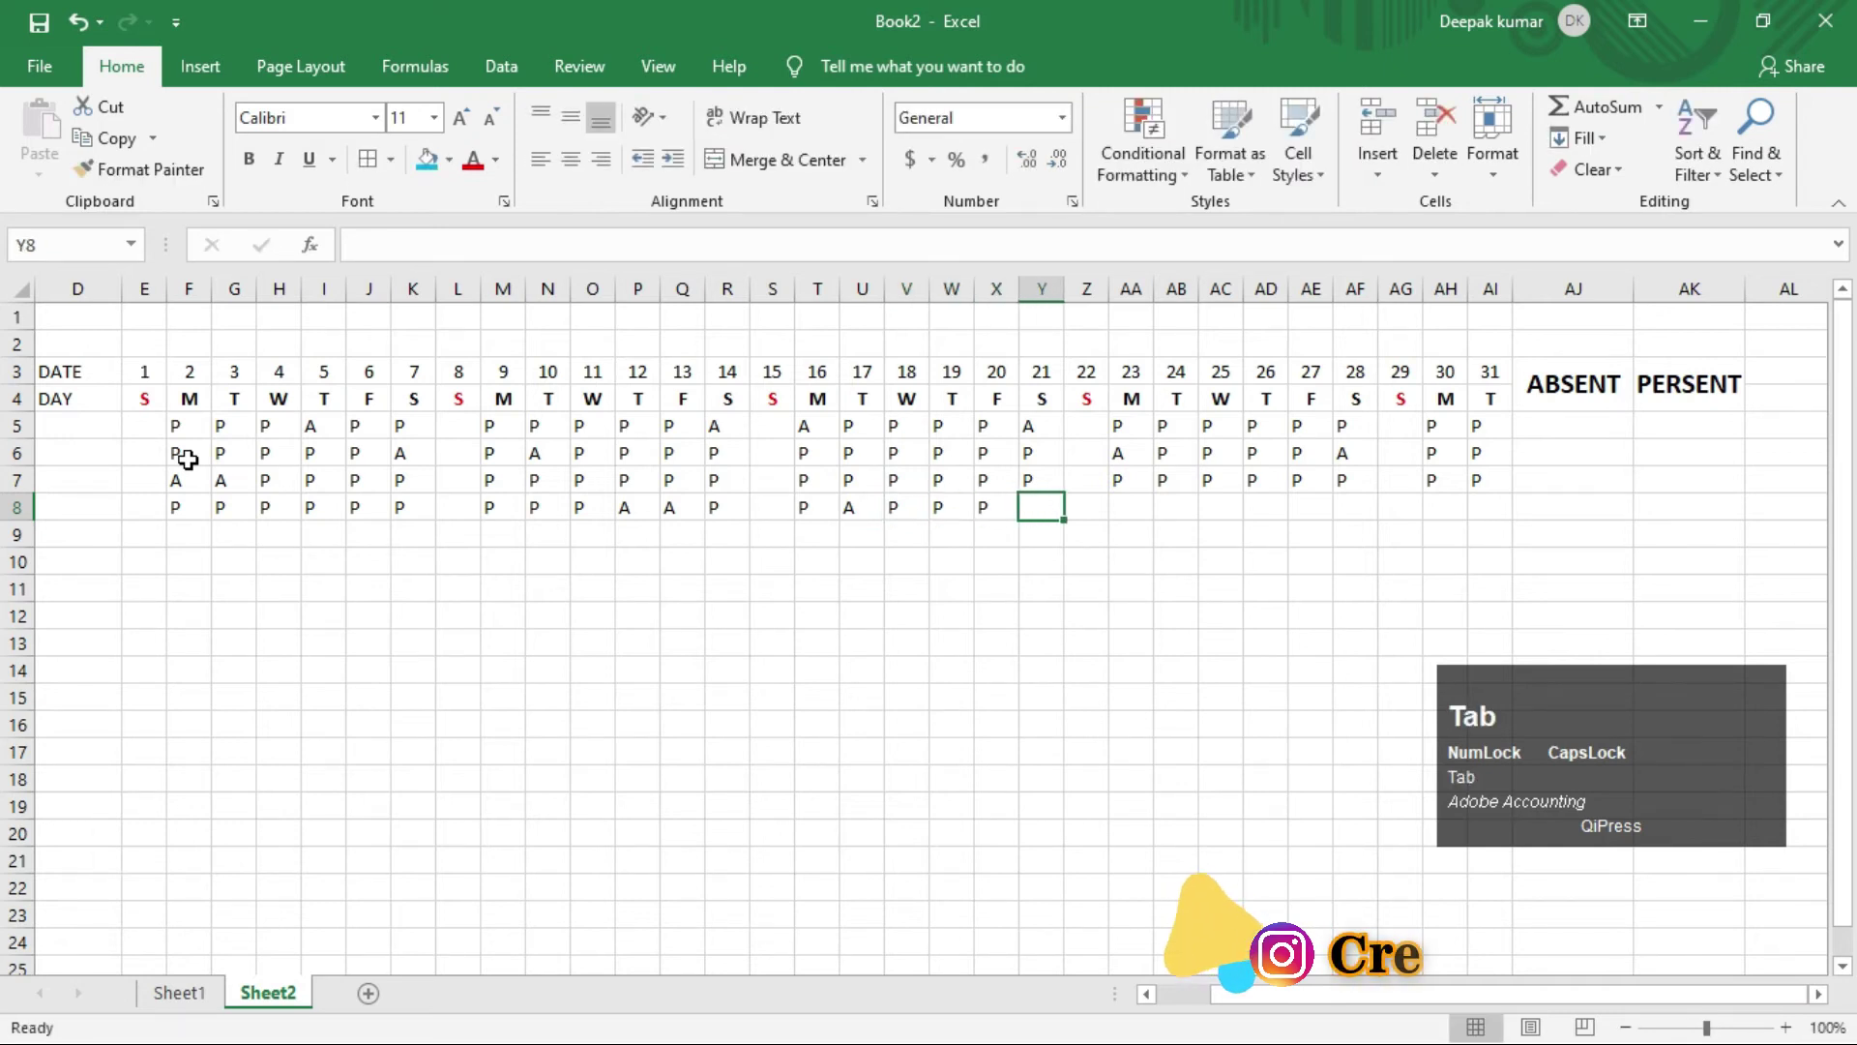
key(p)
key(BackSpace)
key(p)
key(Tab)
key(a)
key(Tab)
key(p)
key(Tab)
key(p)
key(Tab)
key(p)
key(Tab)
key(p)
key(Tab)
key(p)
key(Tab)
key(a)
key(Tab)
key(p)
key(Return)
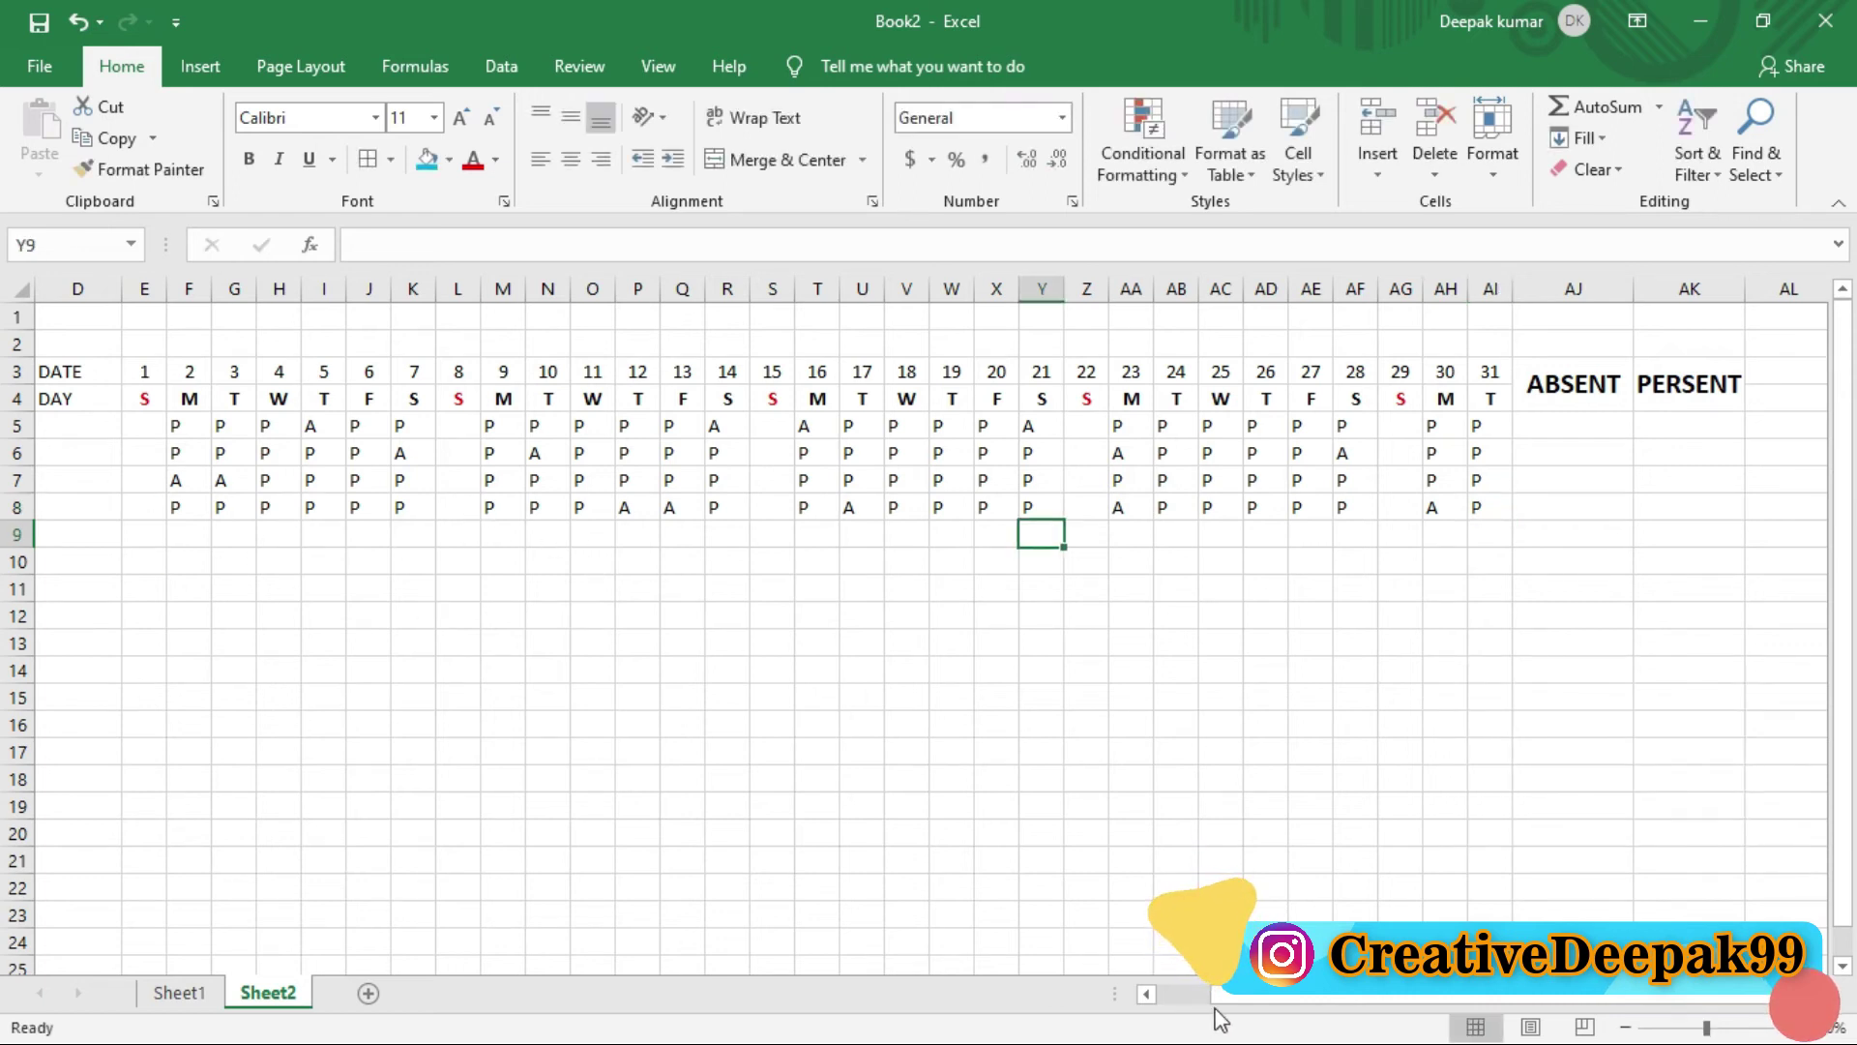
drag(1245, 1002, 1554, 425)
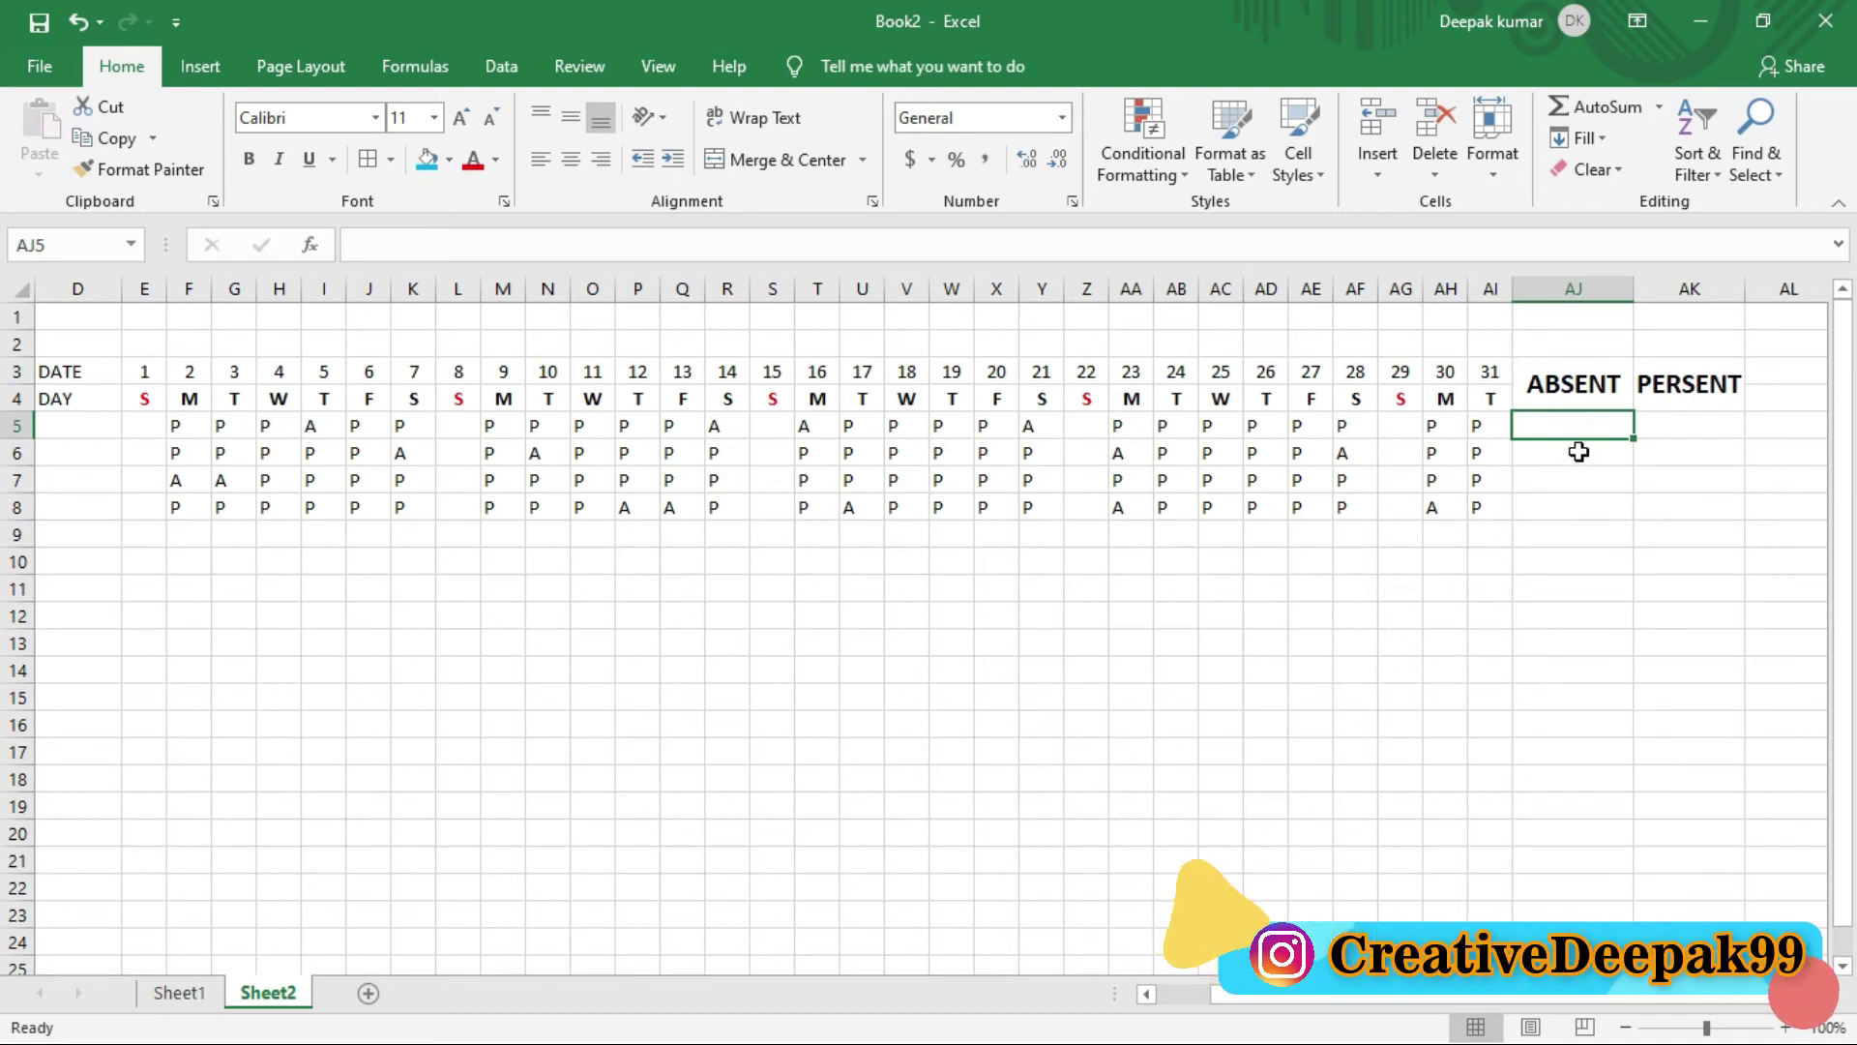
Step: Enter =COUNTIF(F5:AI5,"A") in AJ5 to total the first employee's absent marks
key(=)
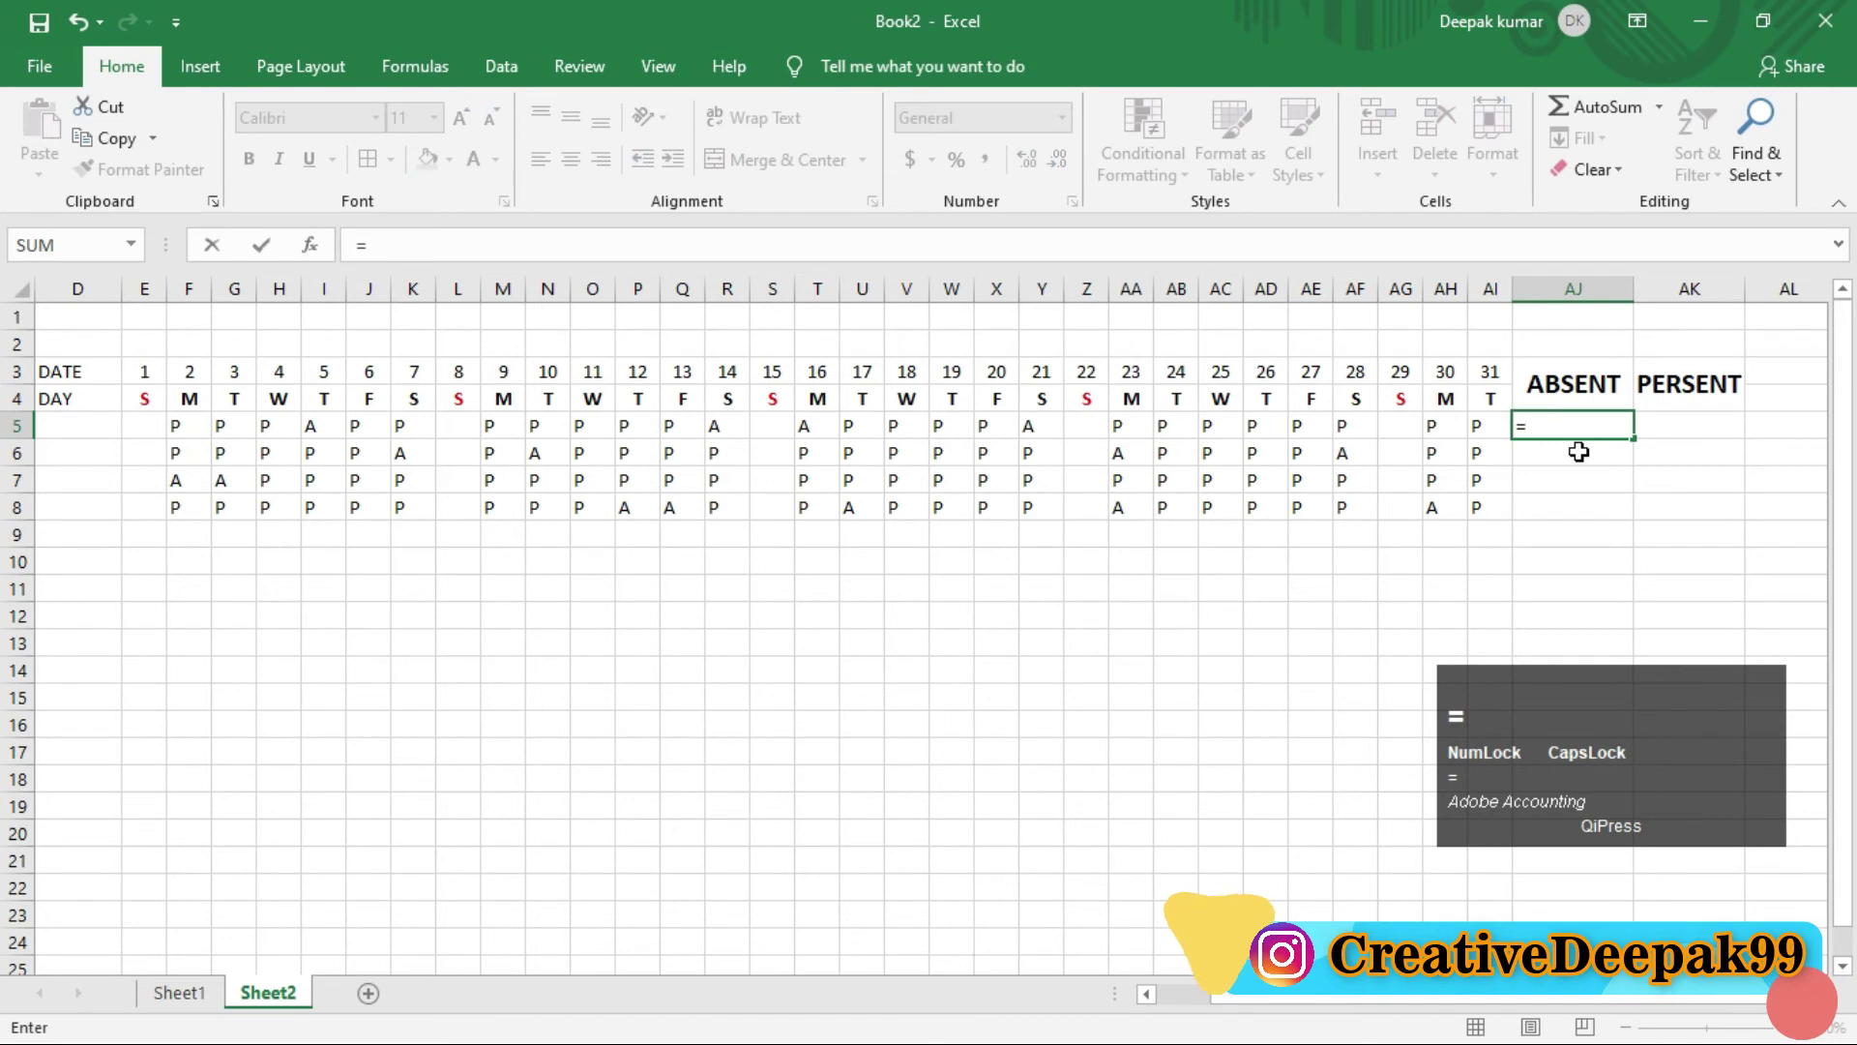
text(=)
text(ount)
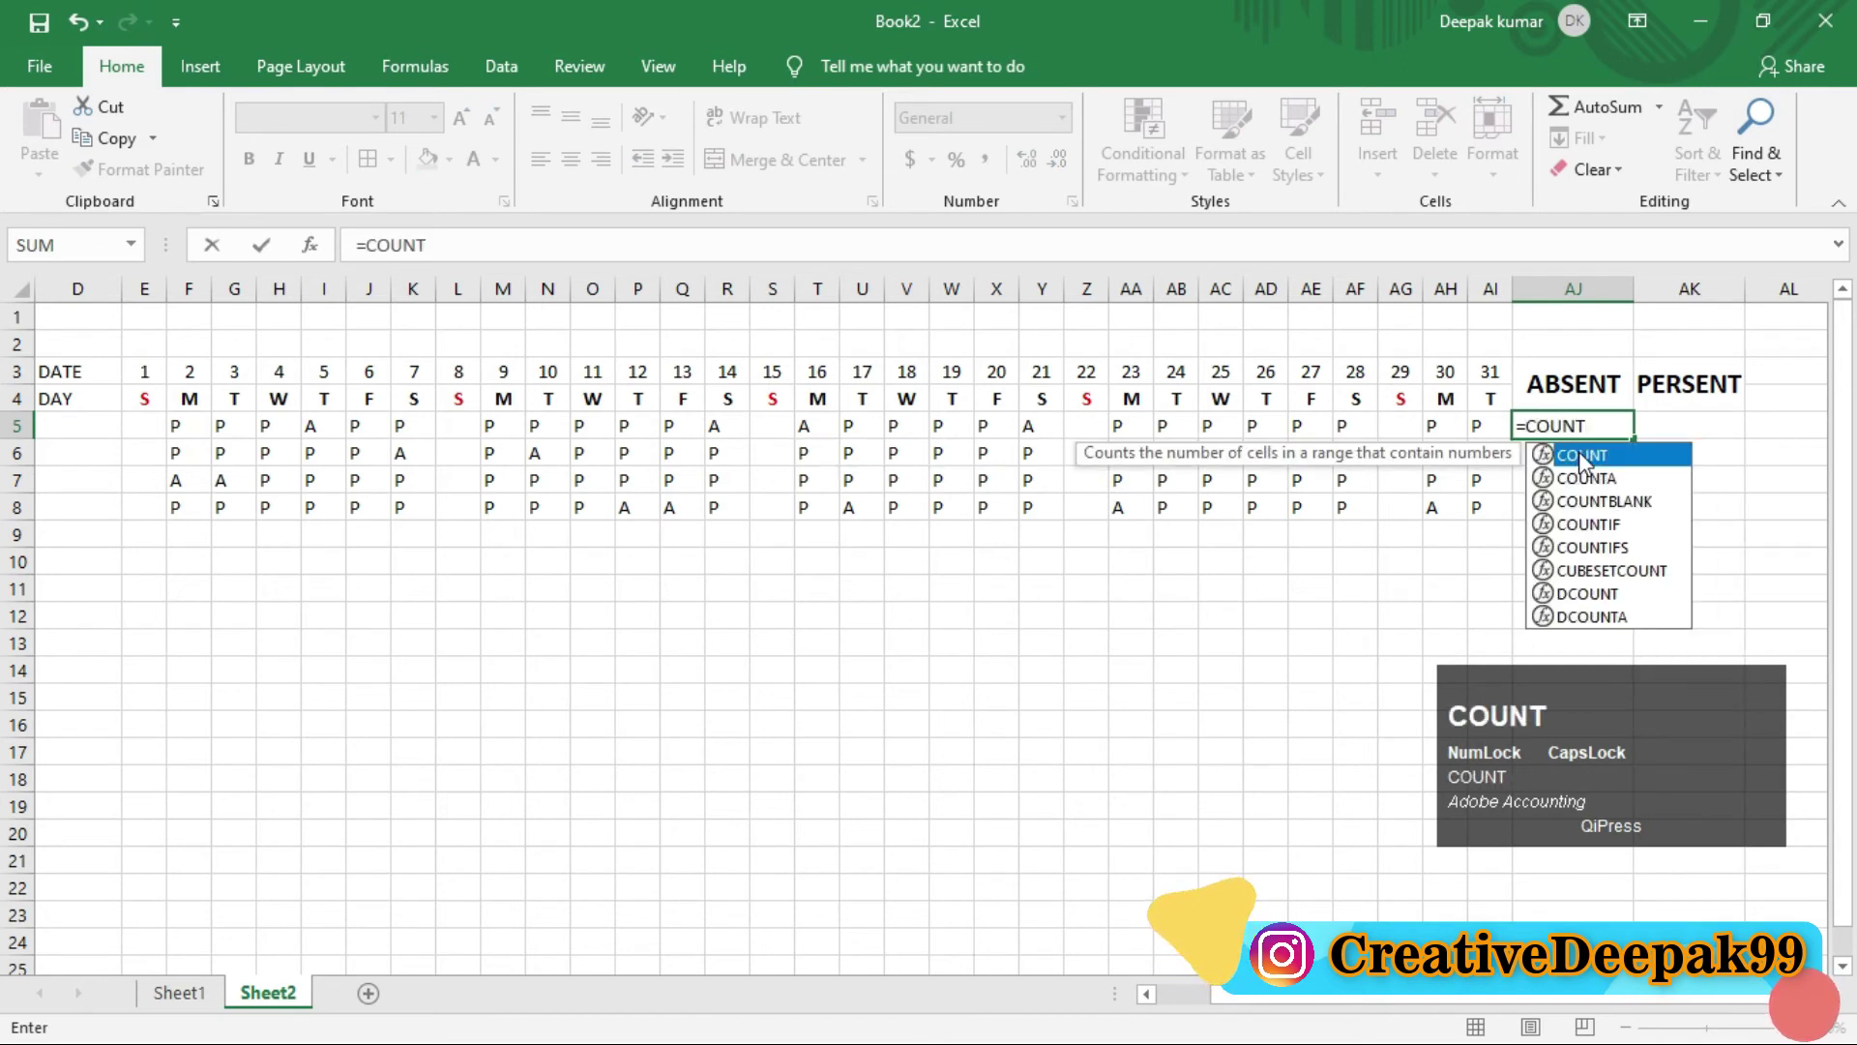
text(if)
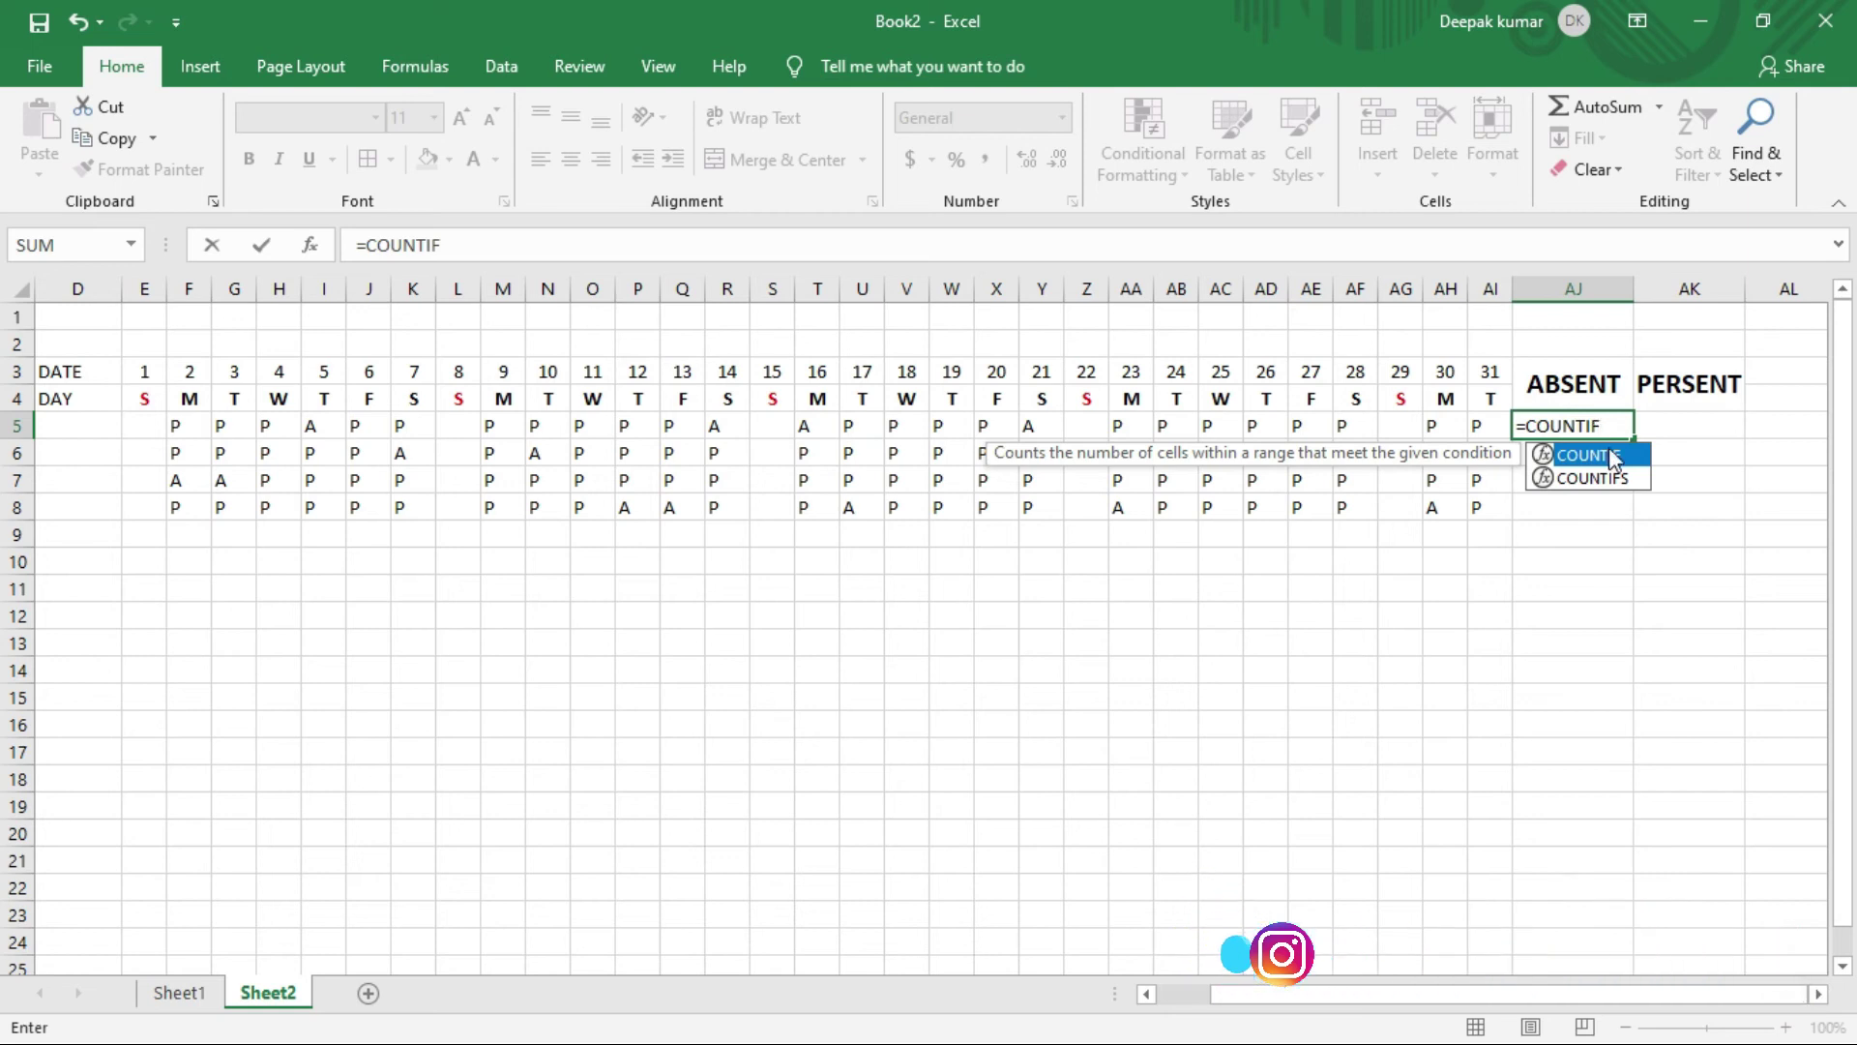
text(9)
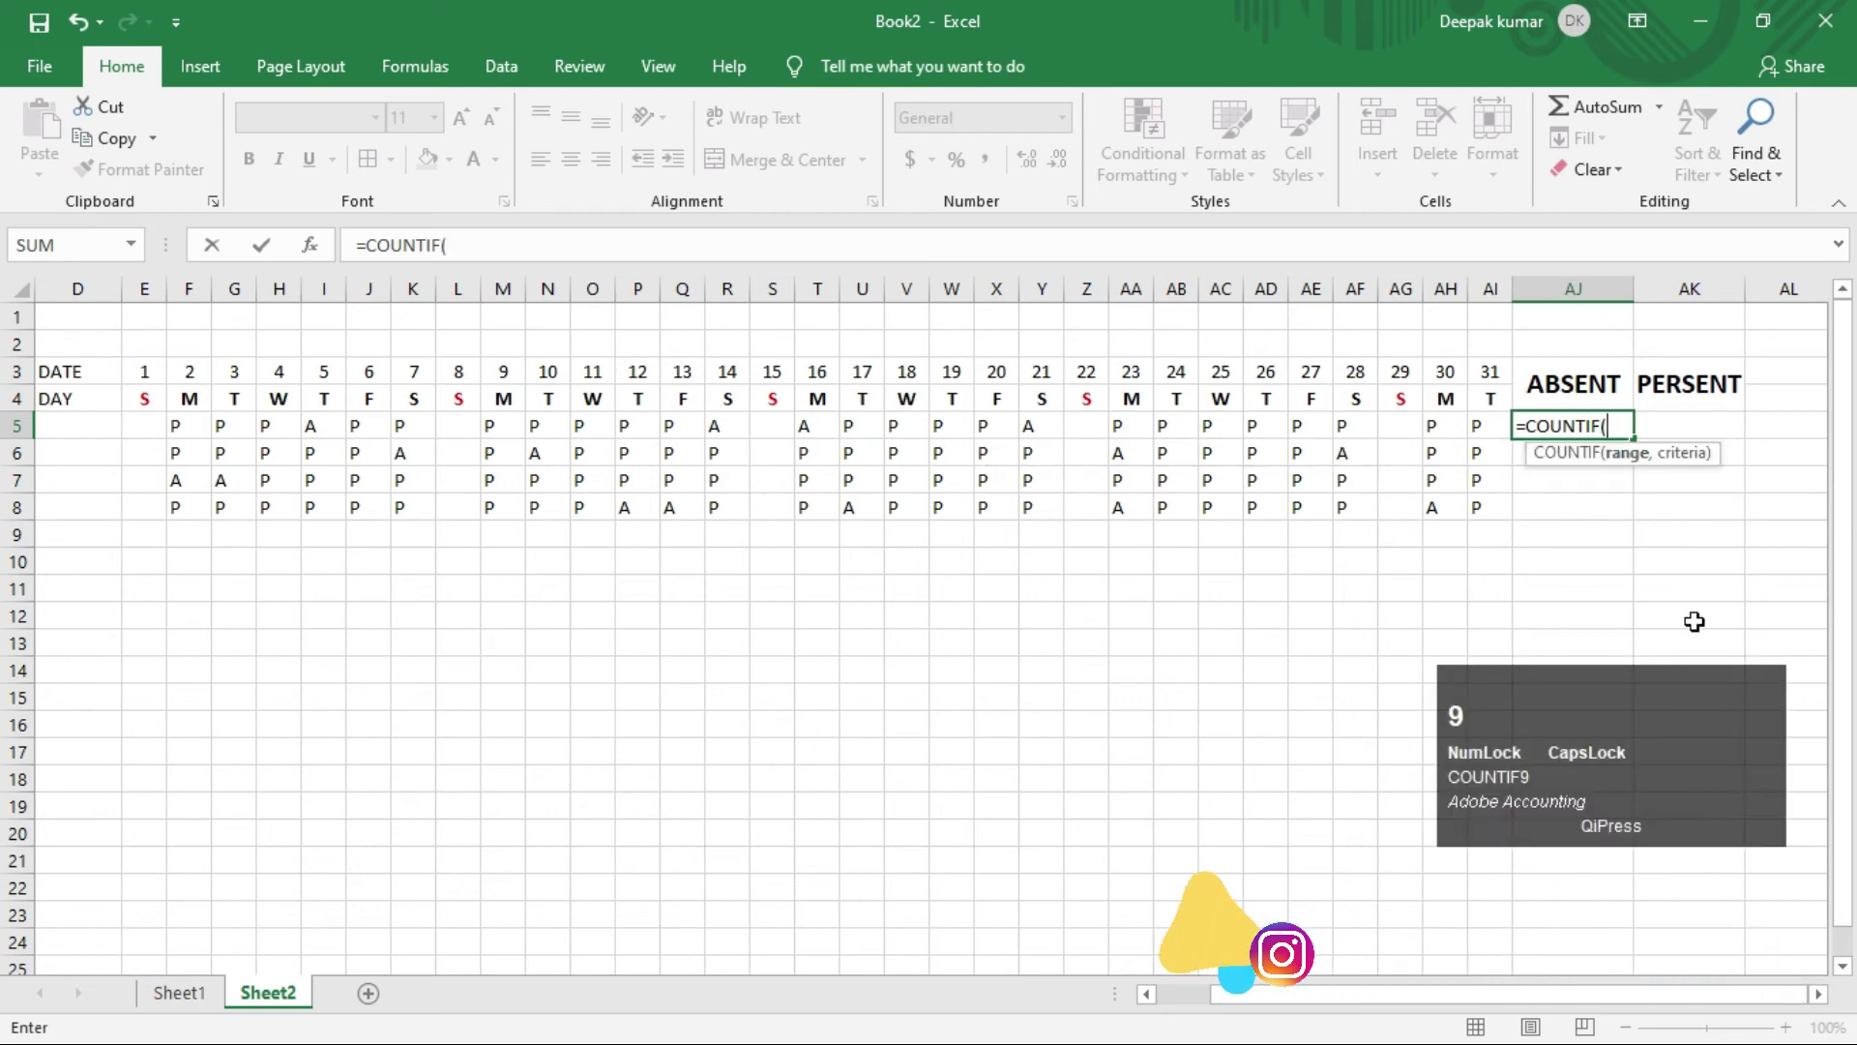
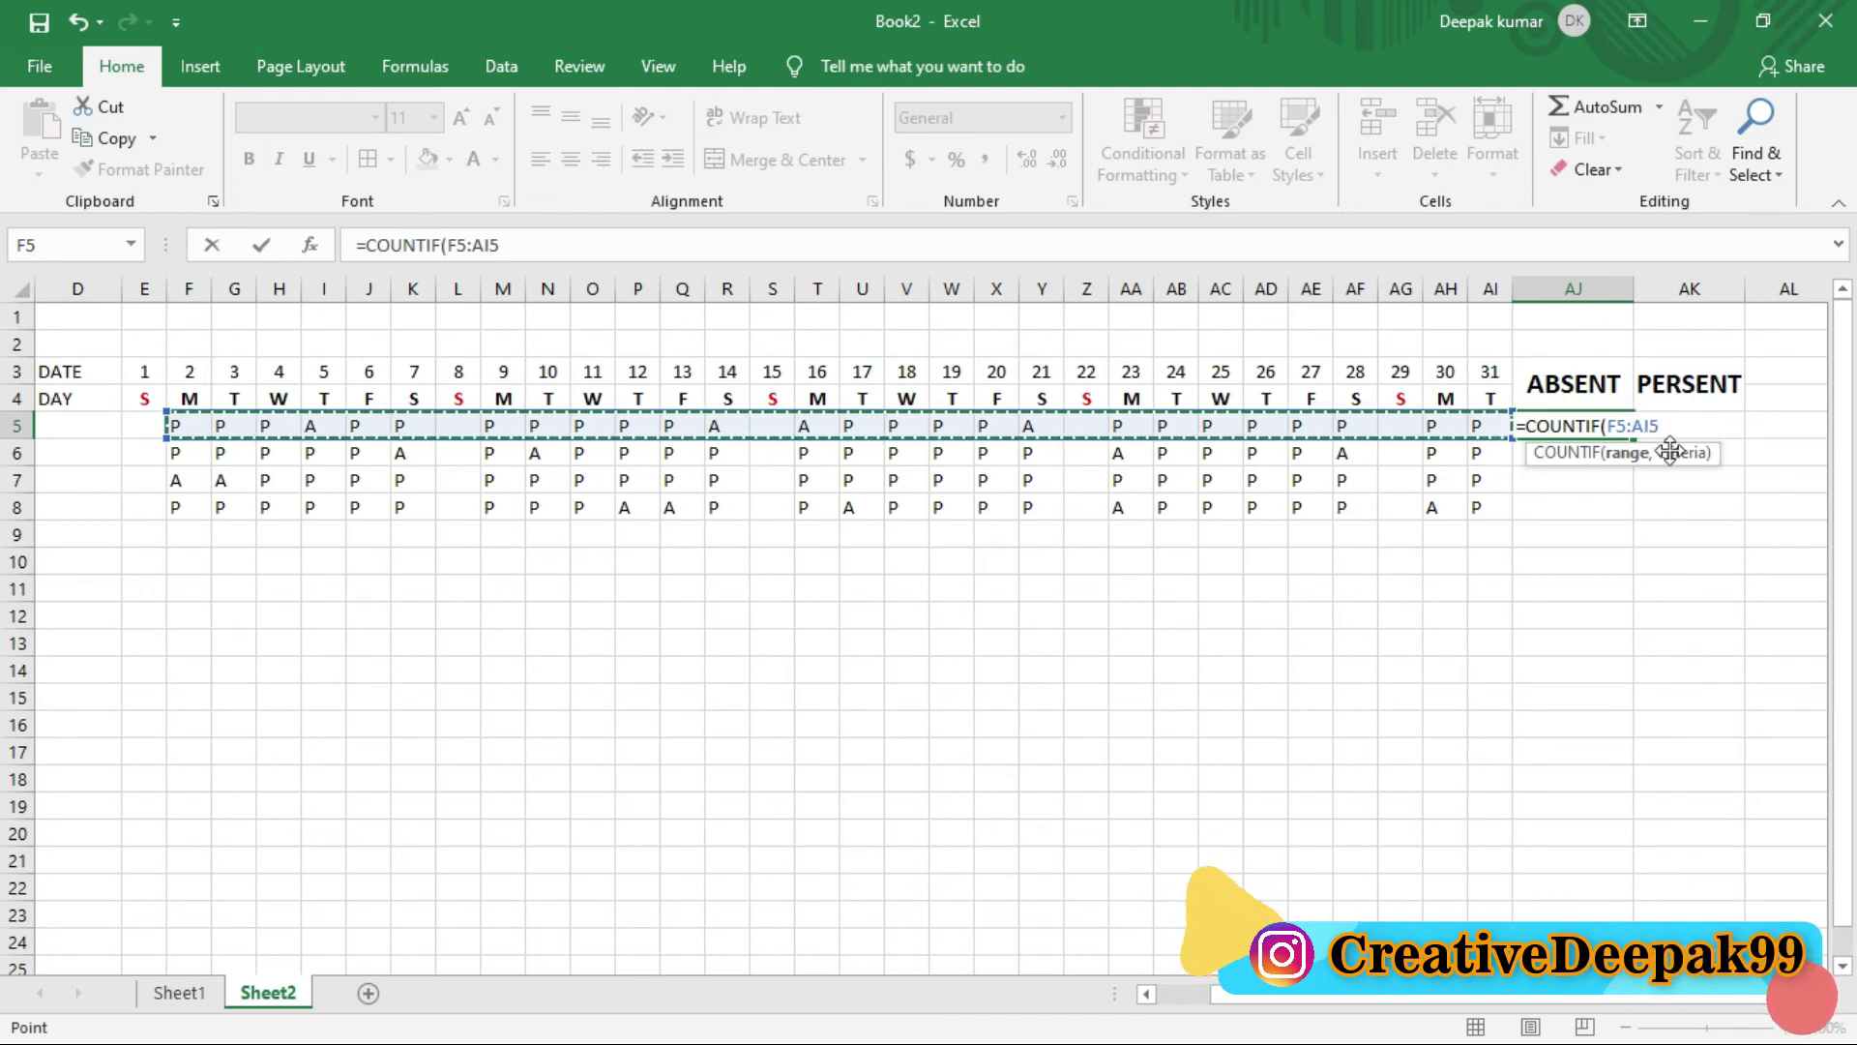
key(,)
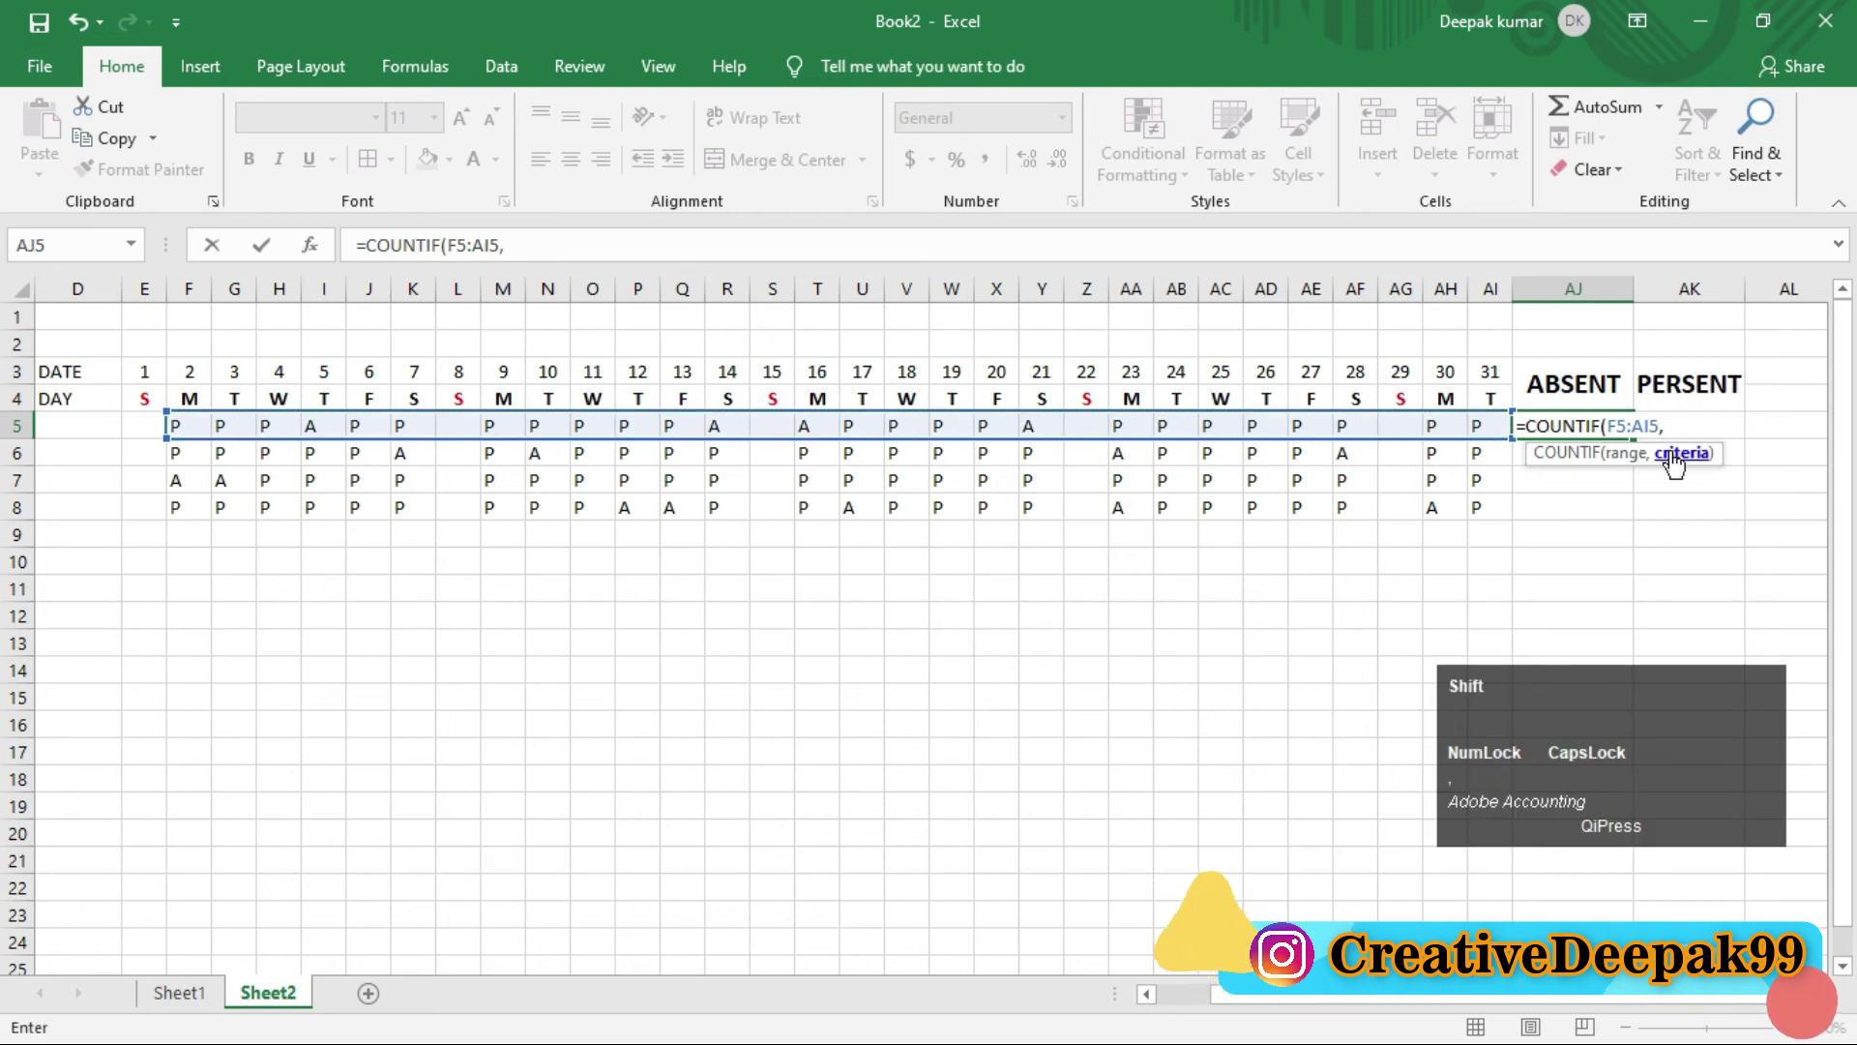
key(shift+')
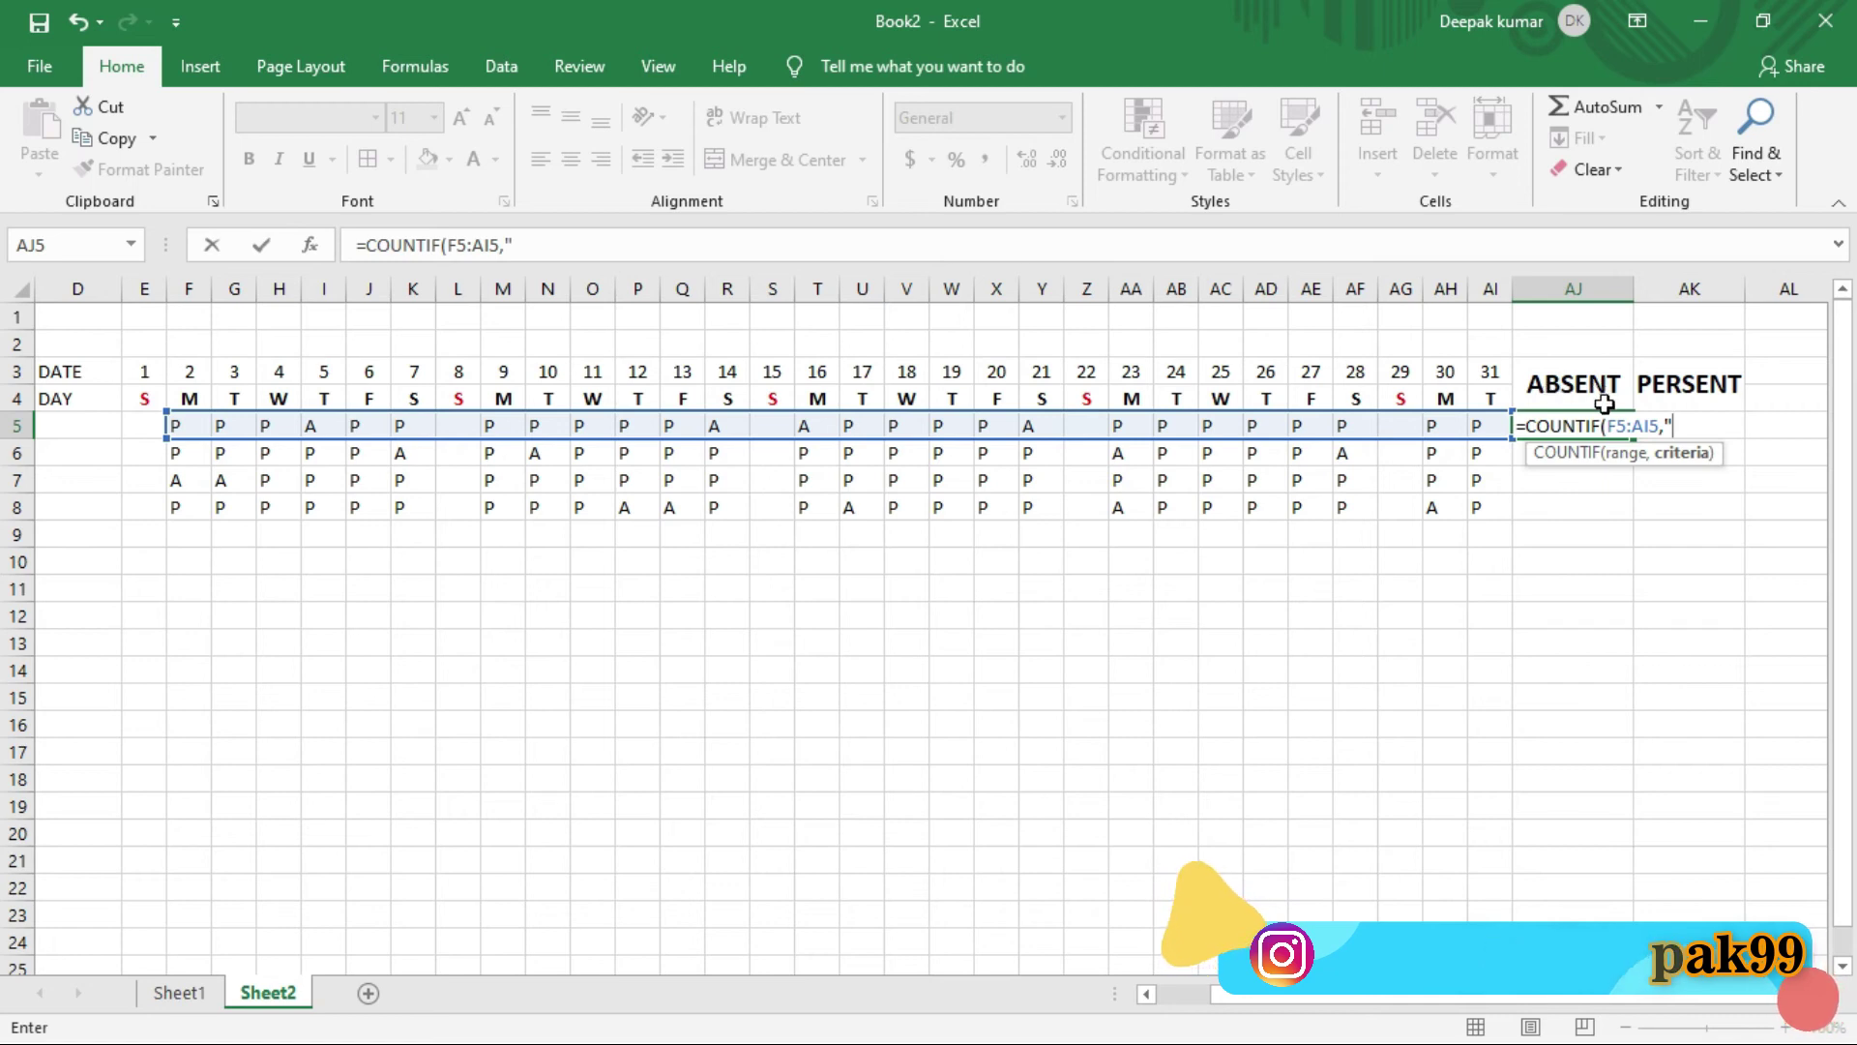
key(a)
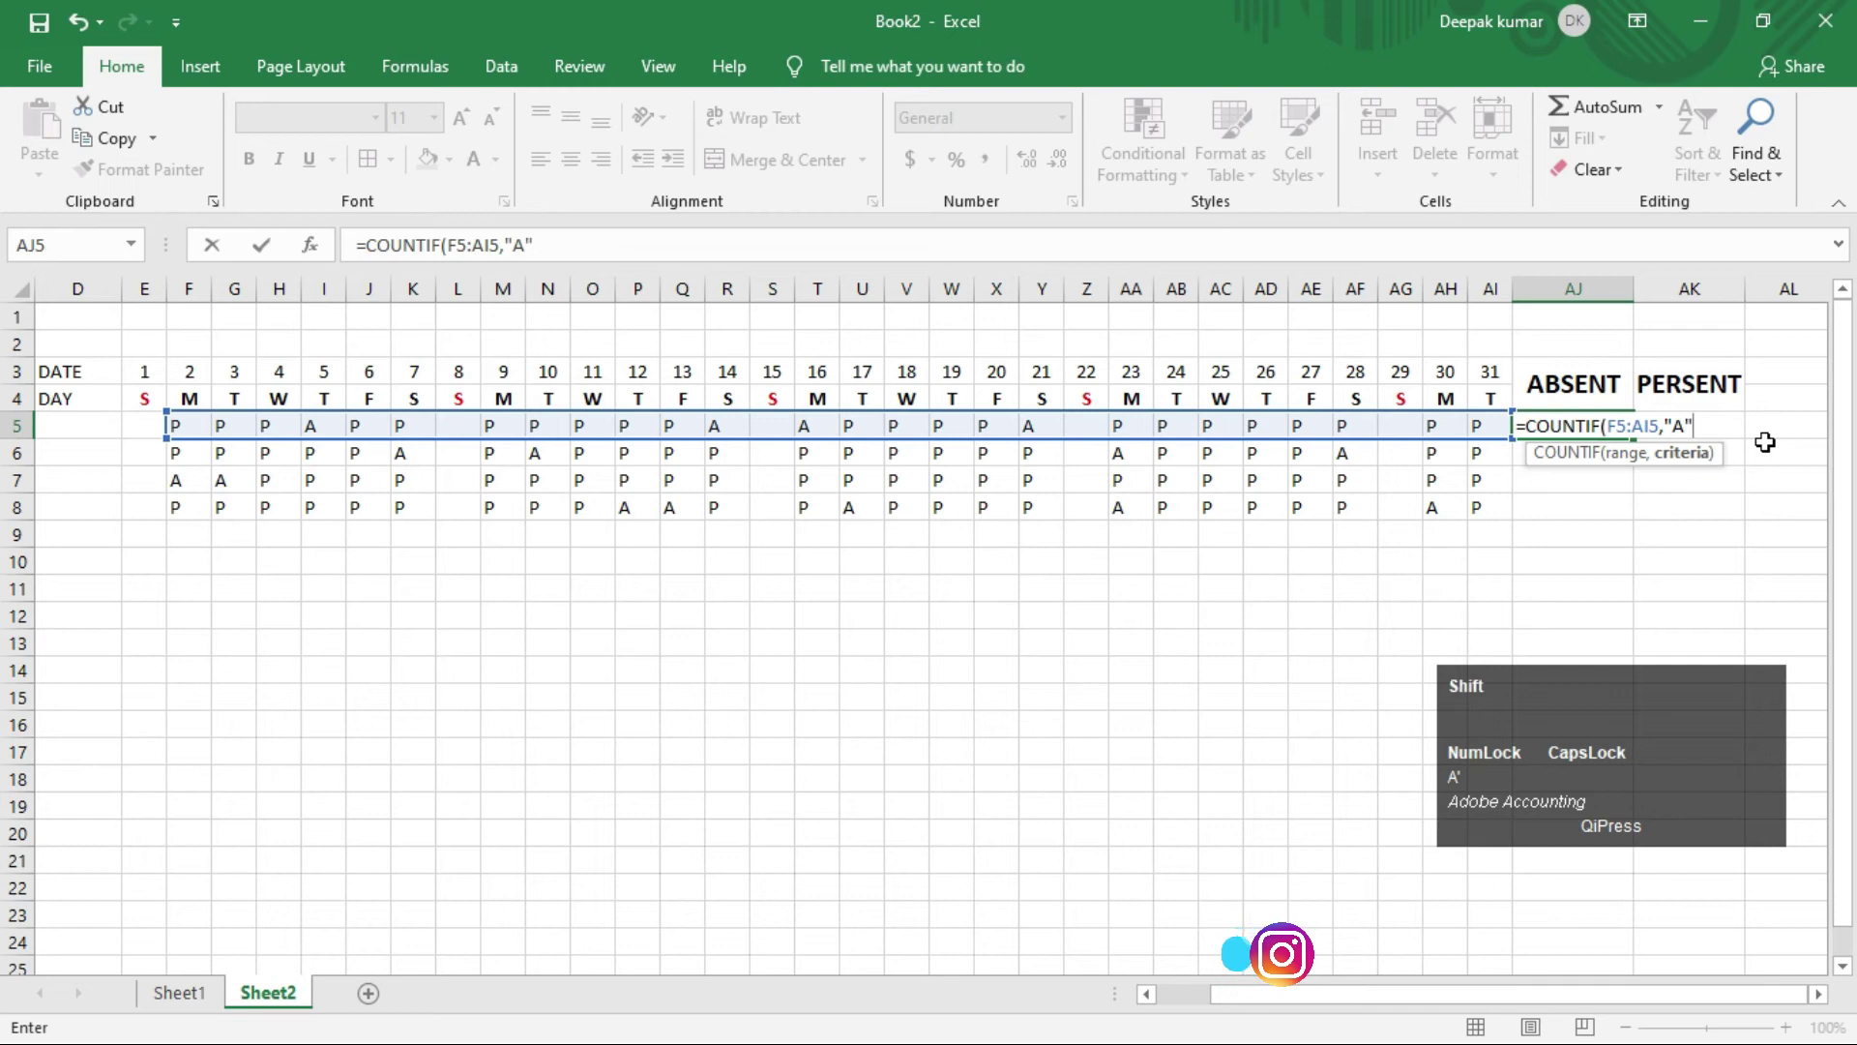
key(shift+0)
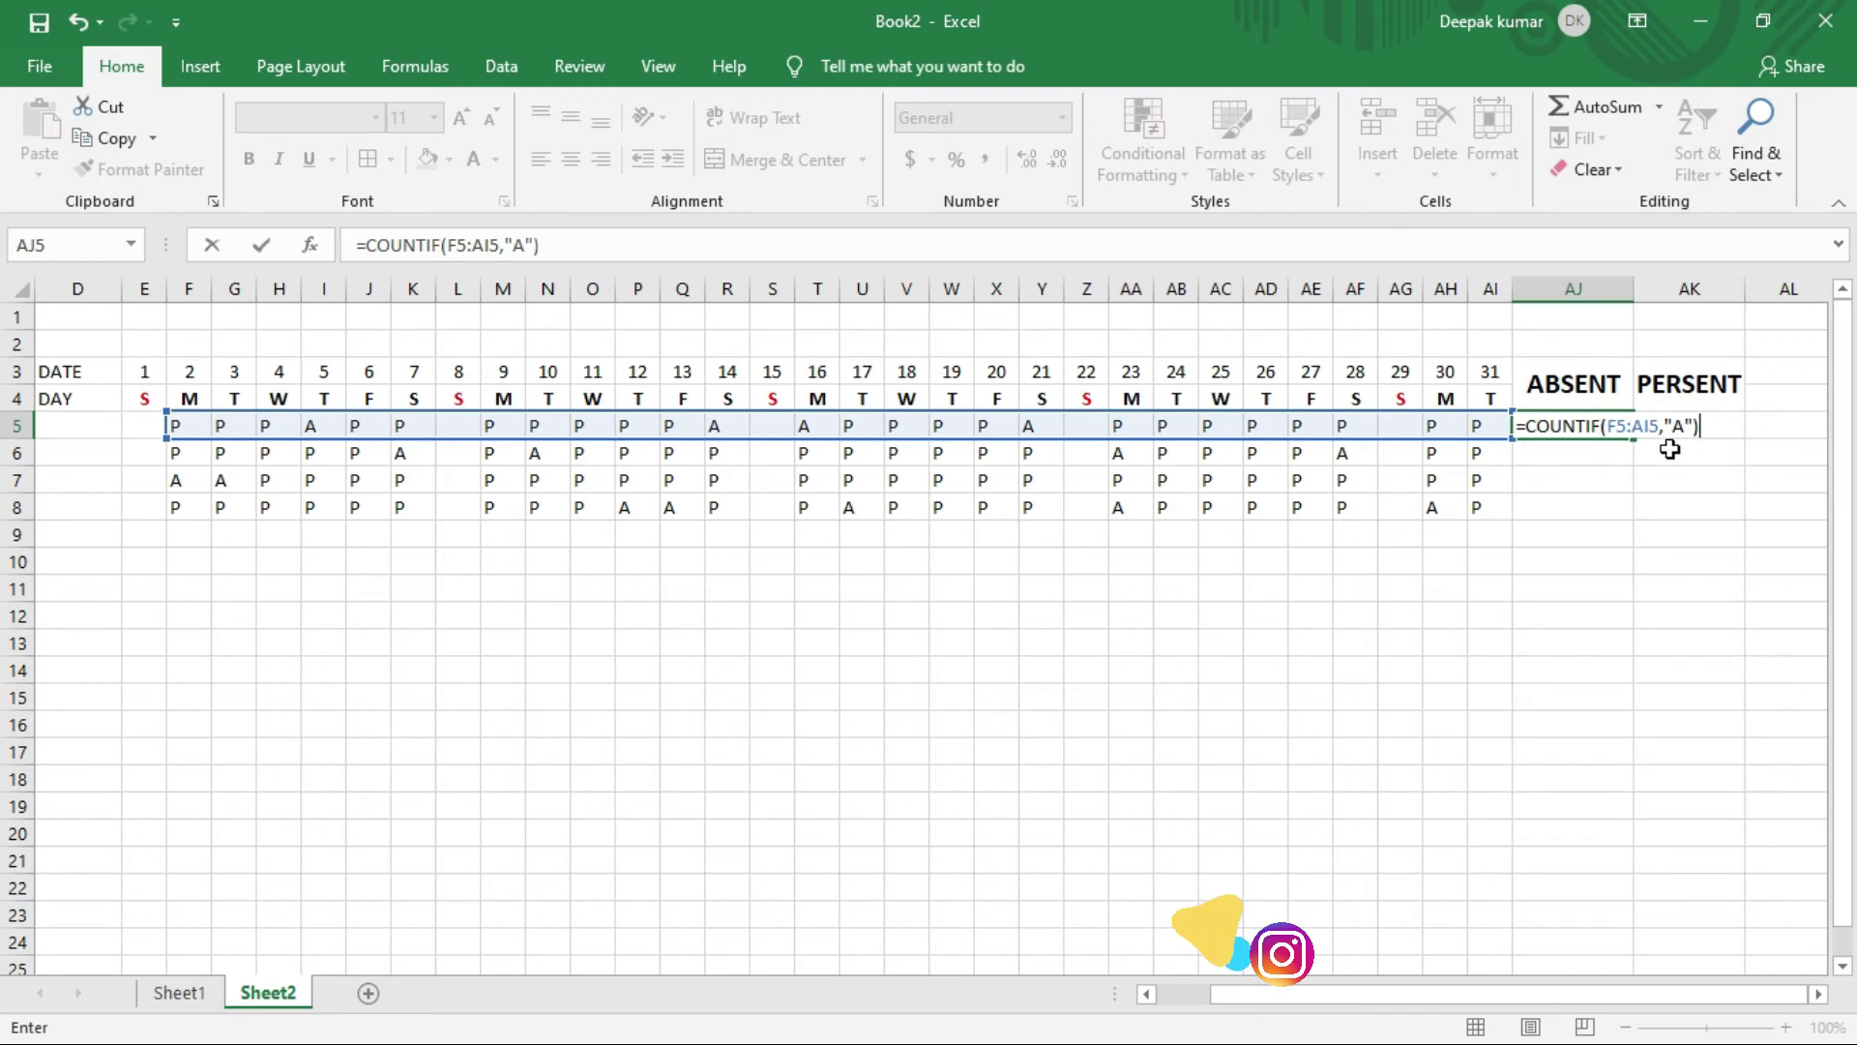
key(Return)
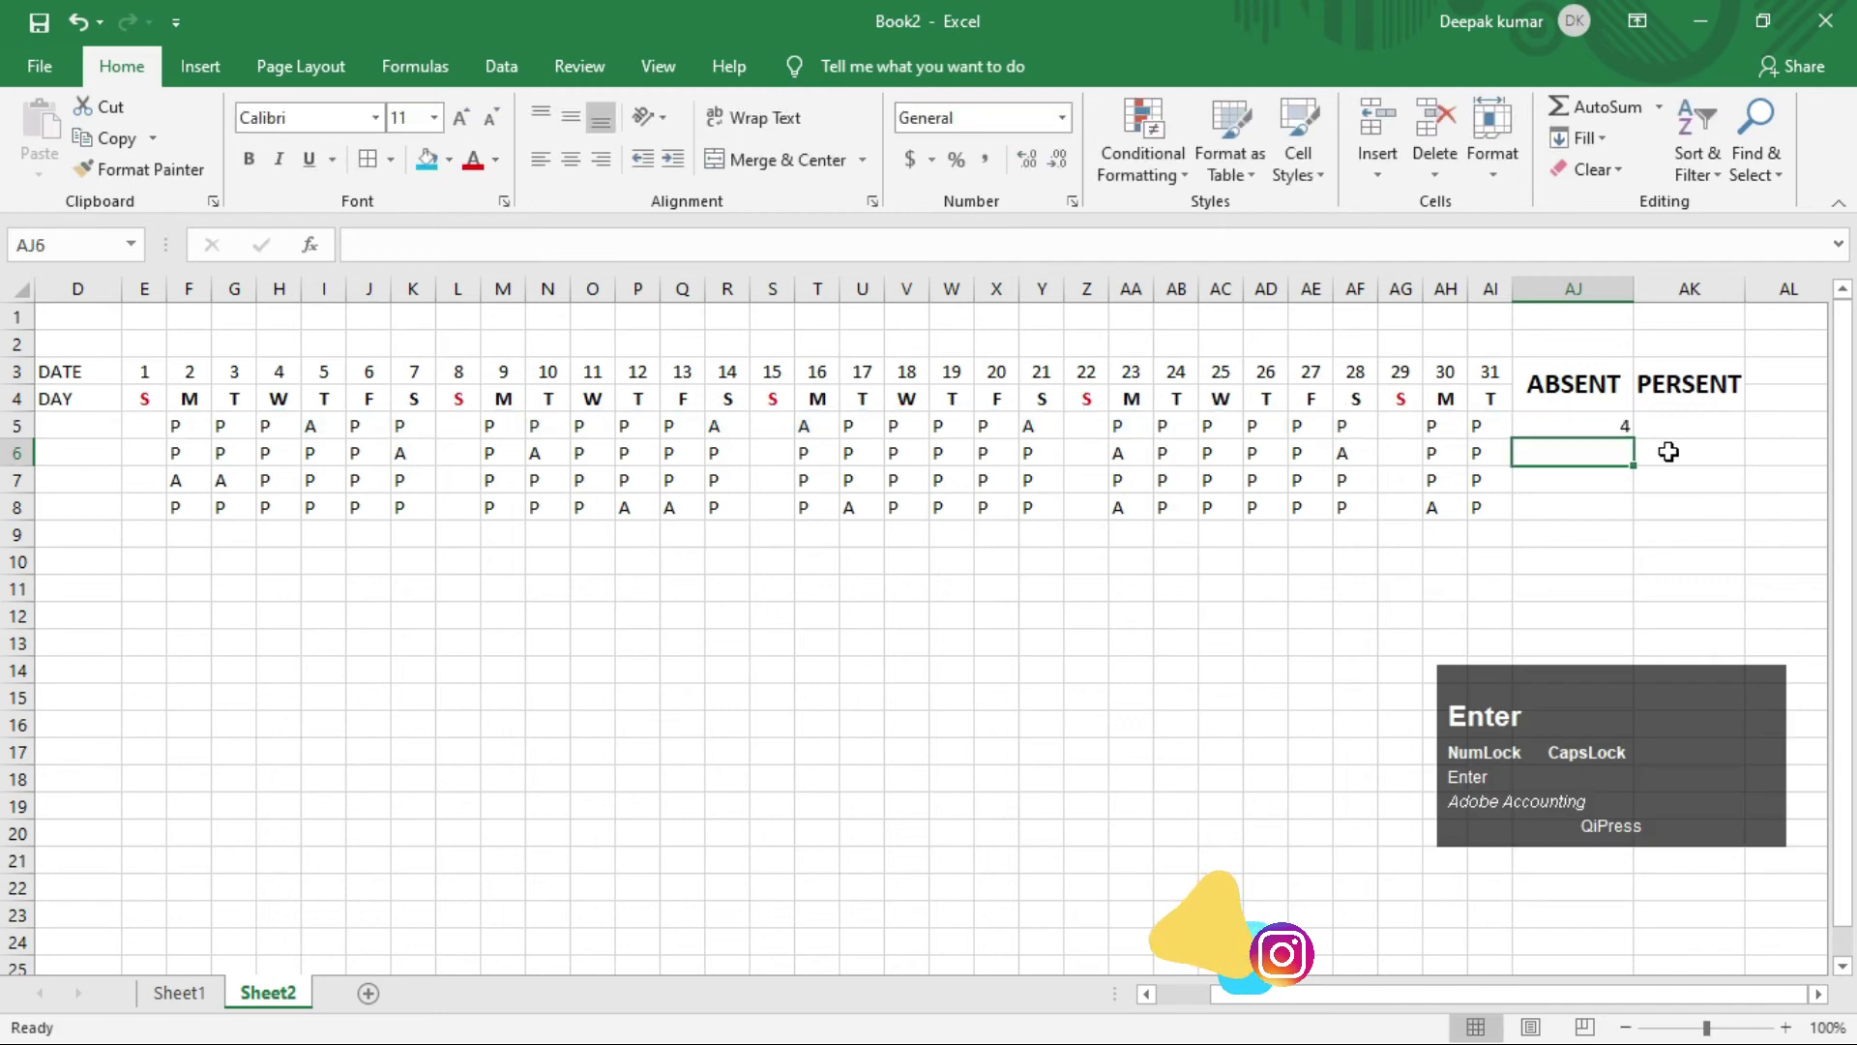
Step: Write =COUNTIF(F5:AI5,"P") in AK5 to total the first employee's present marks
click(1574, 416)
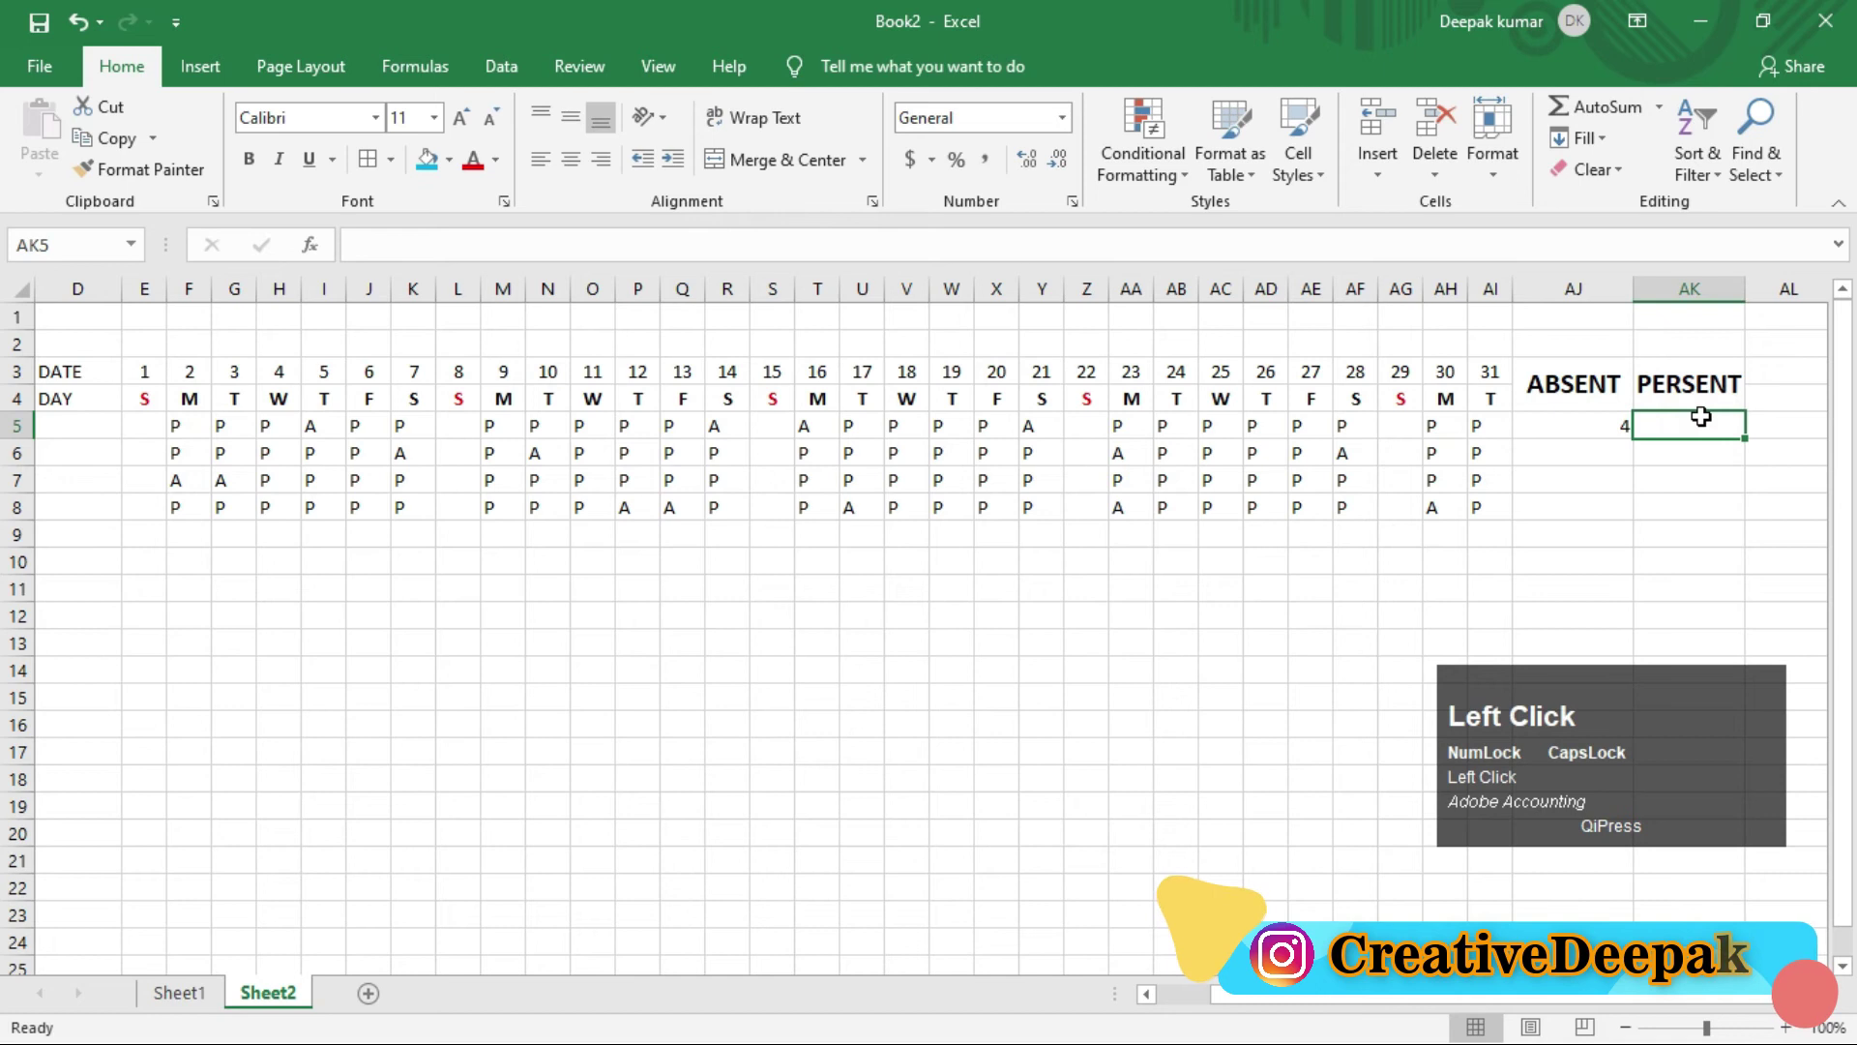
key(=)
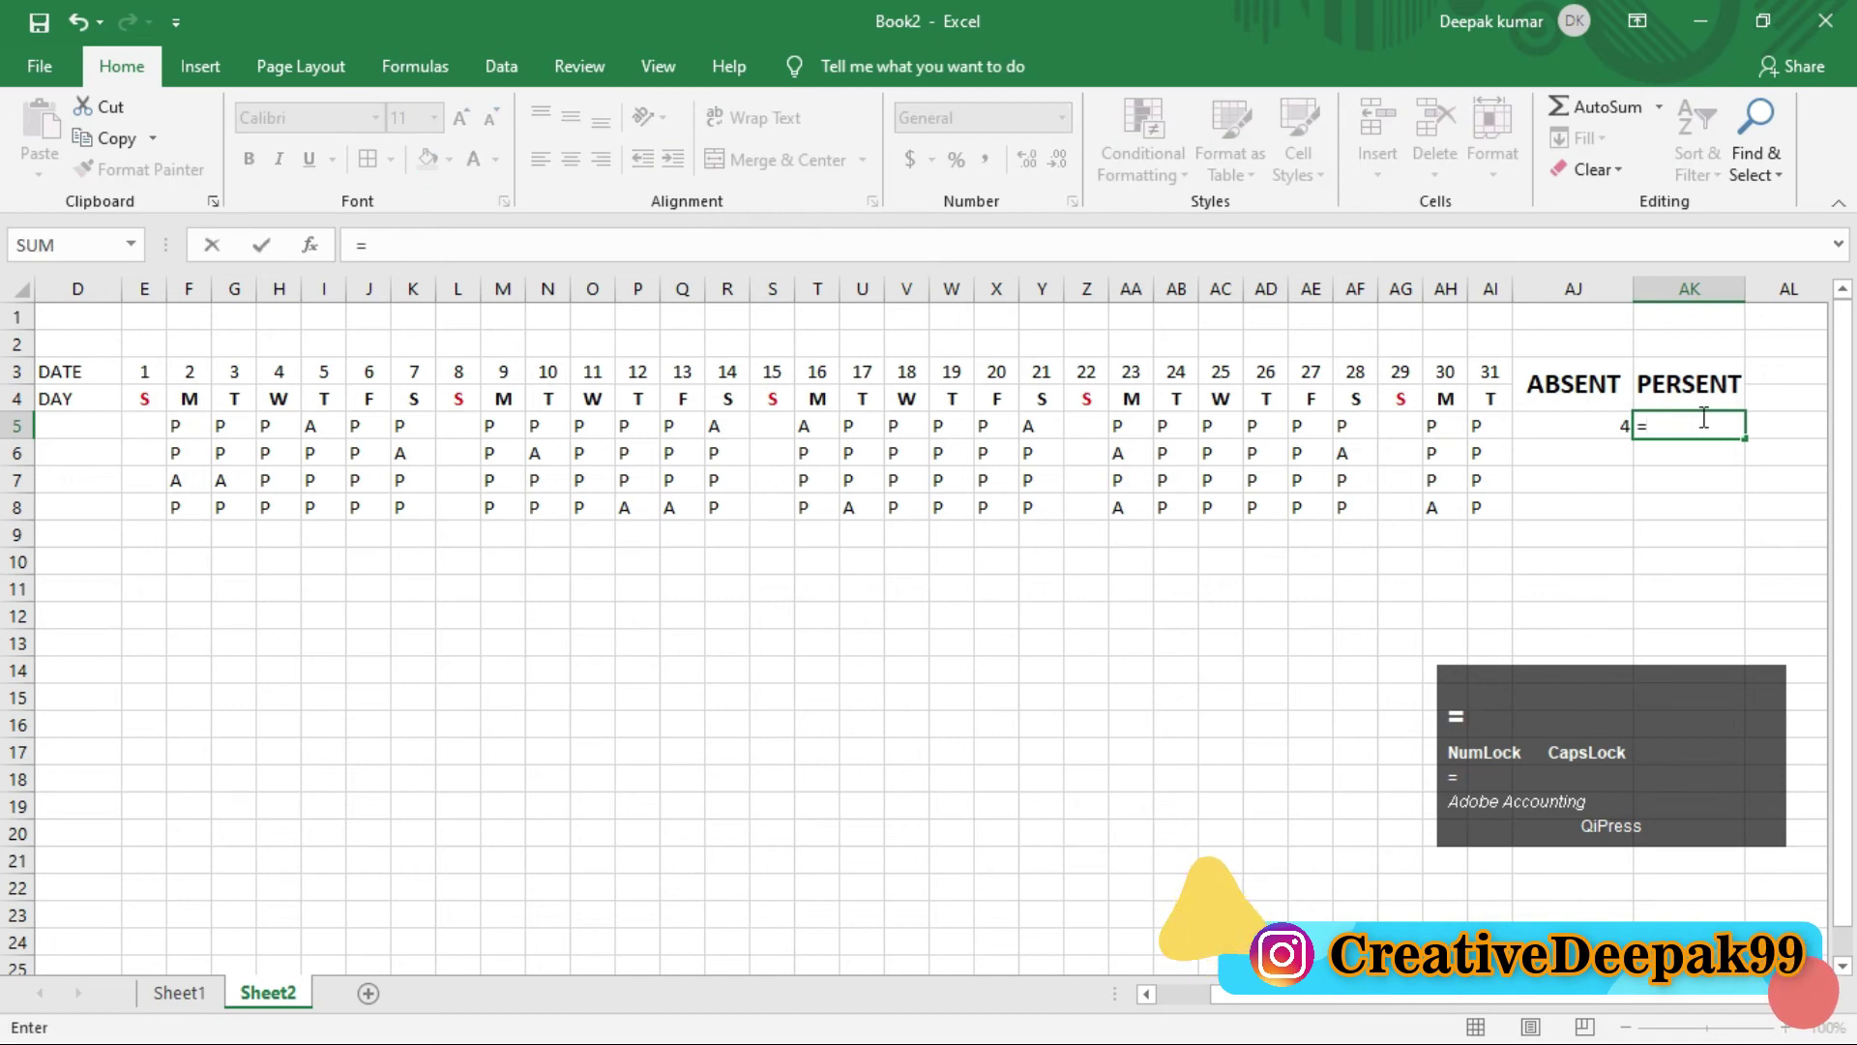
text(=)
text(coun)
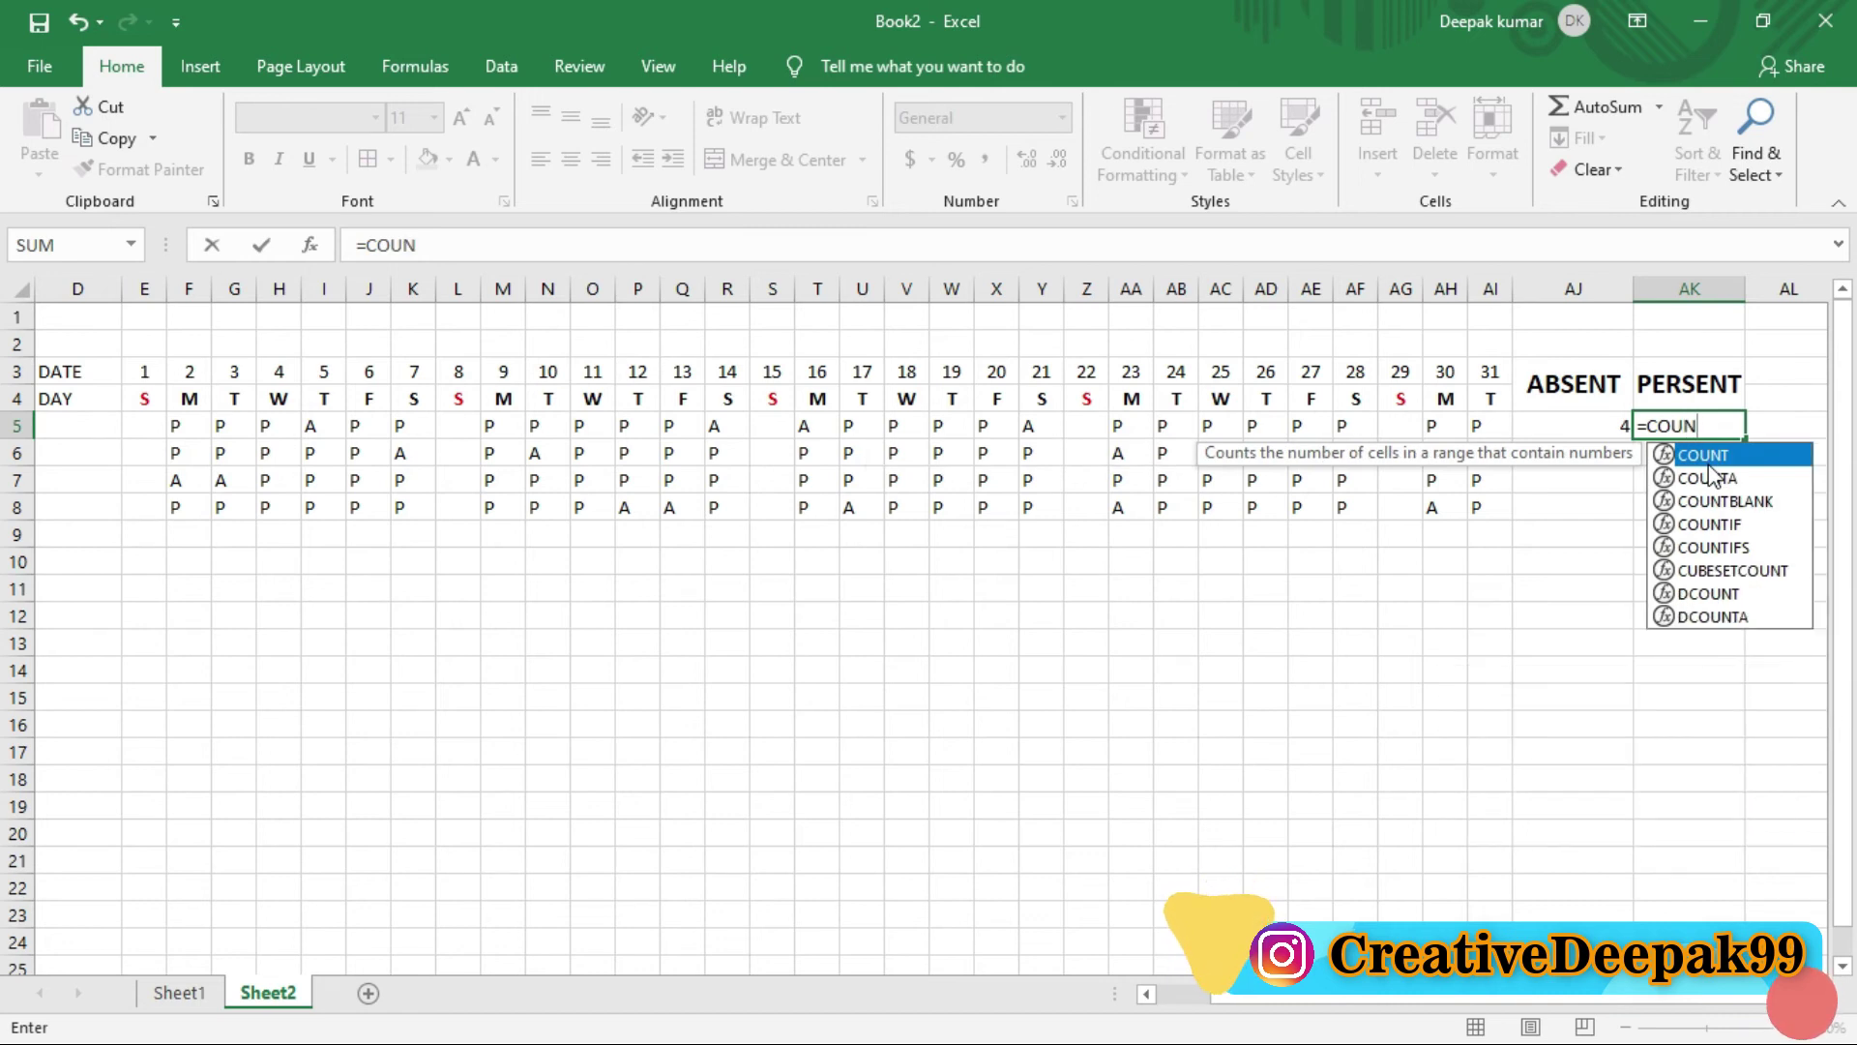
key(t)
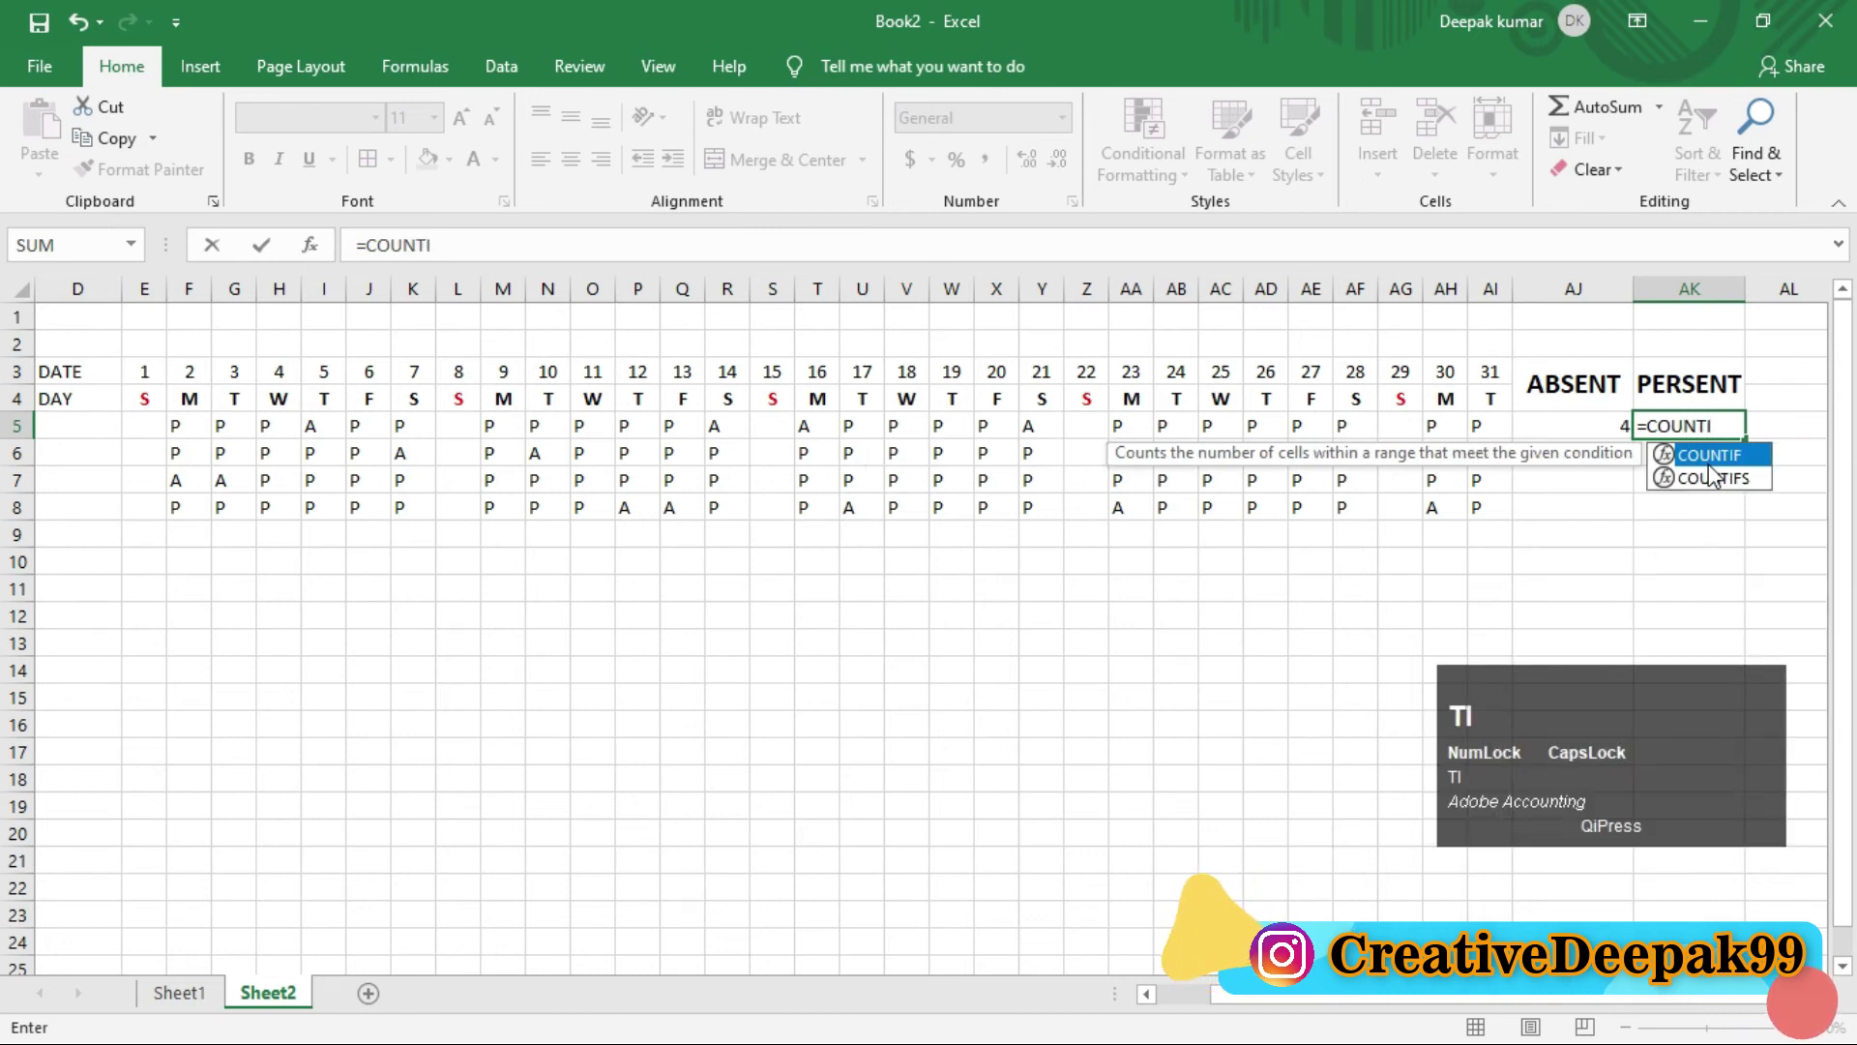
key(Tab)
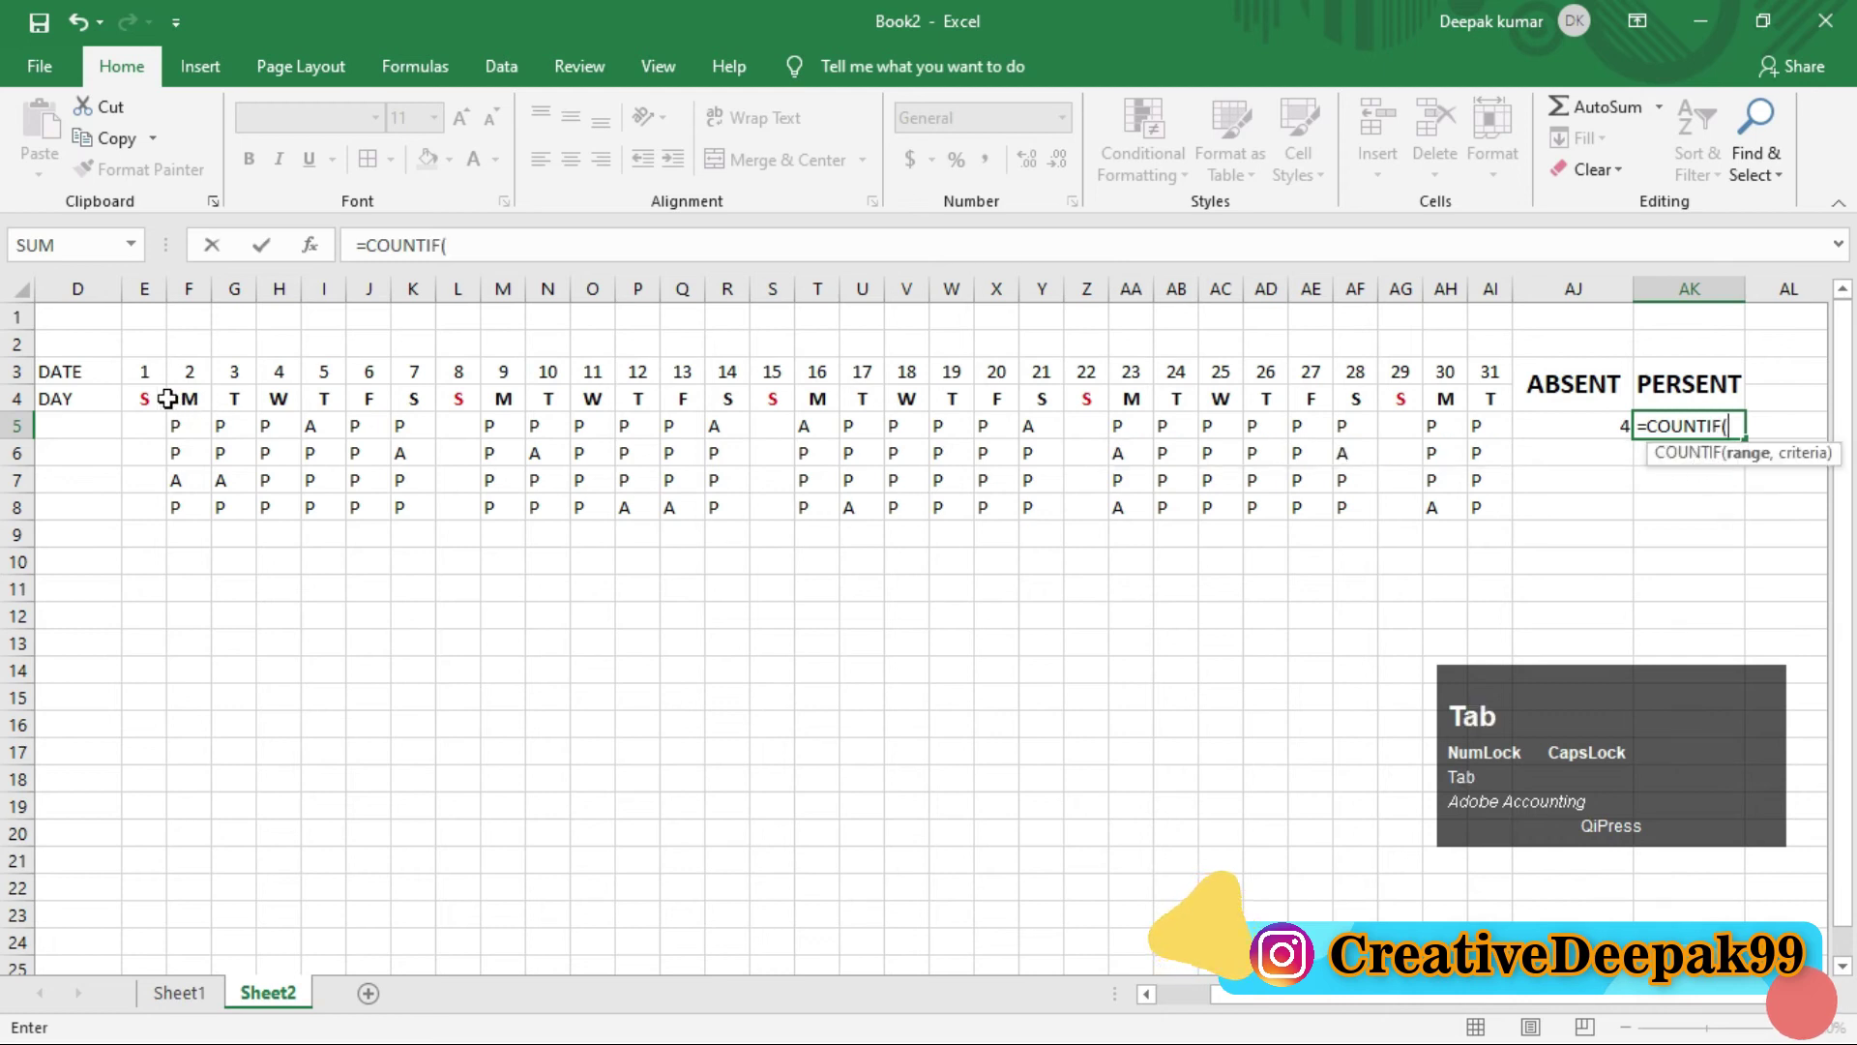
drag(179, 427, 1491, 450)
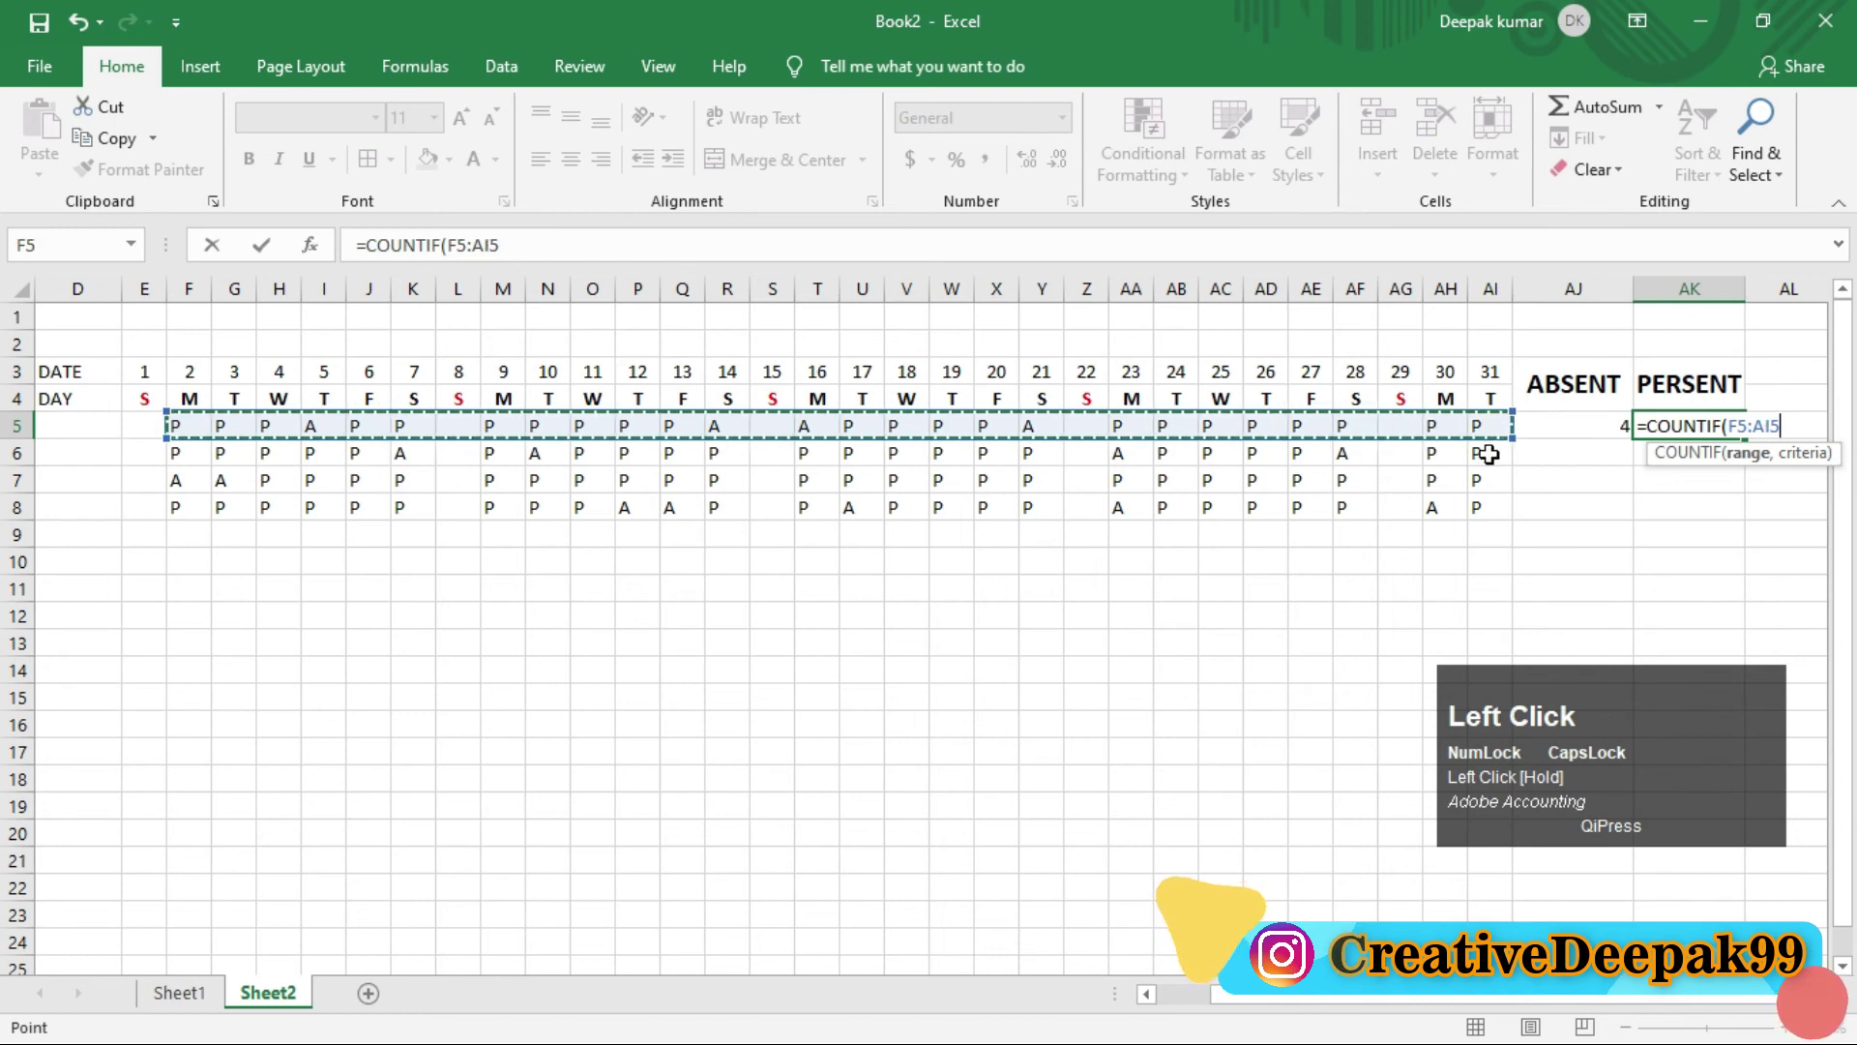
key(,)
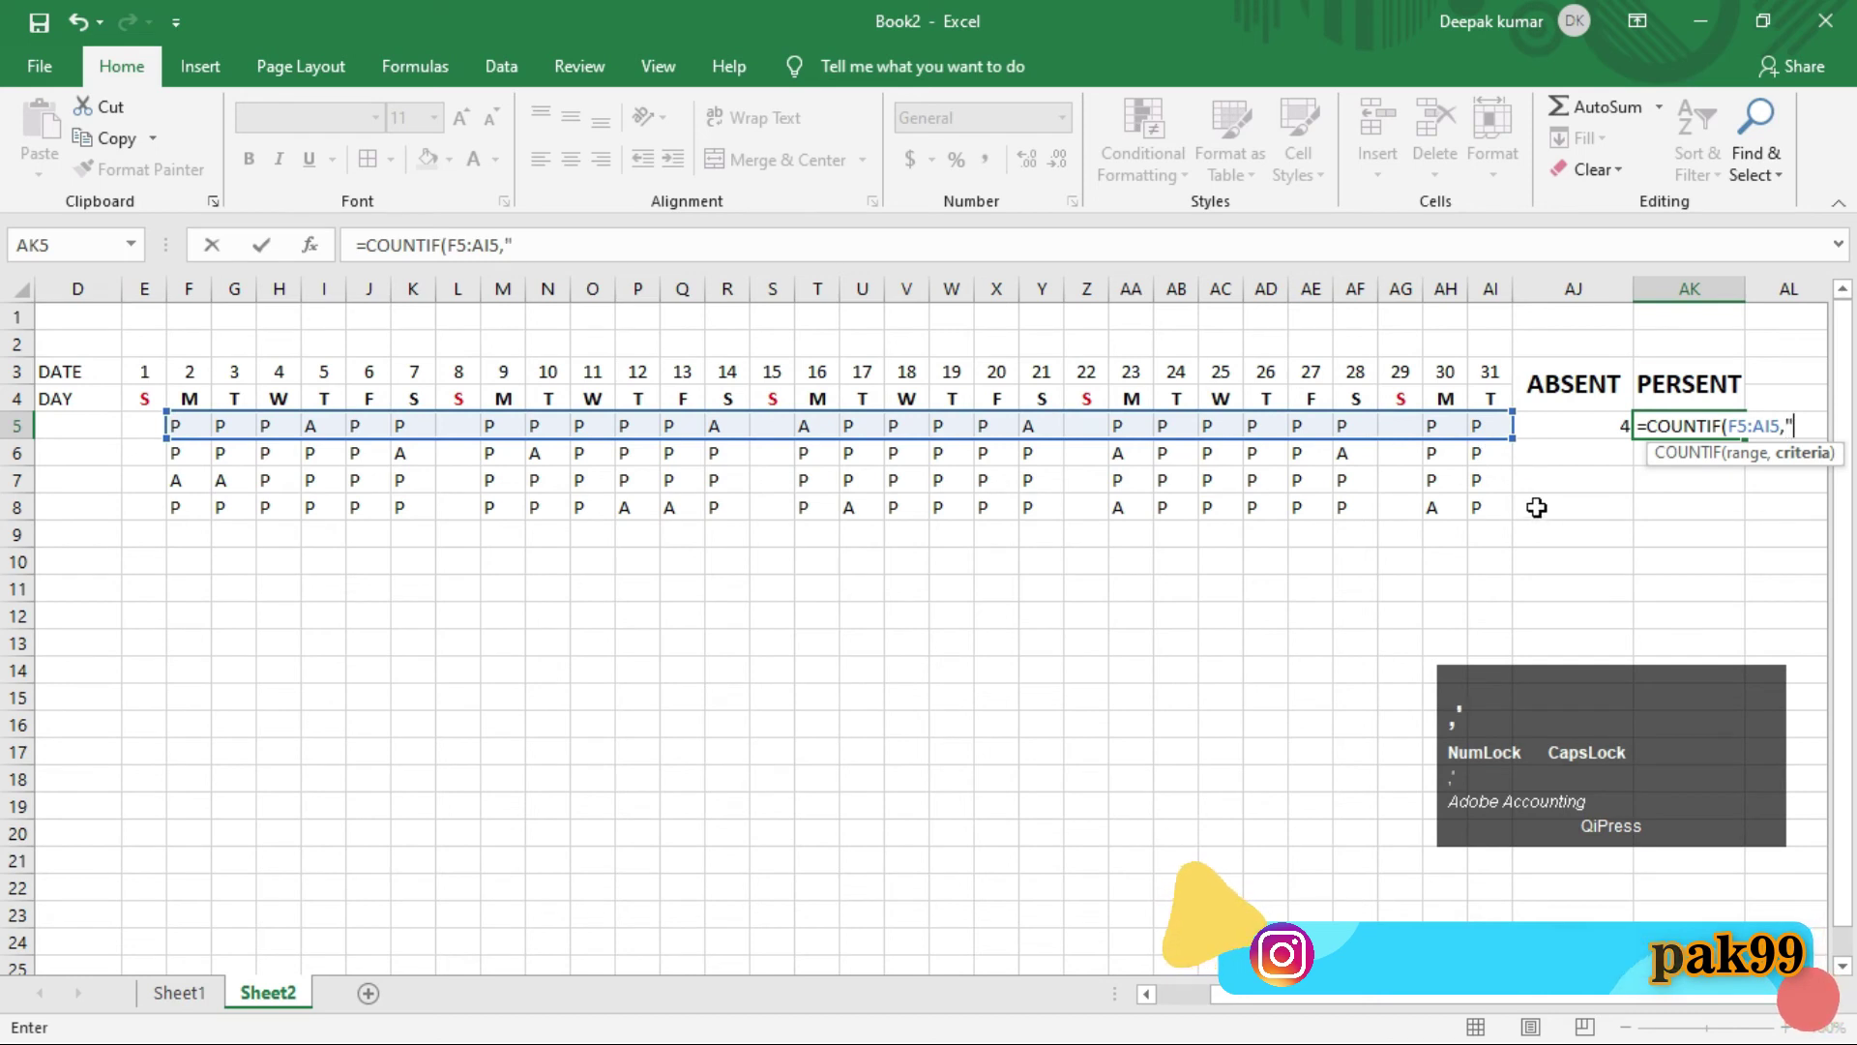
key(p)
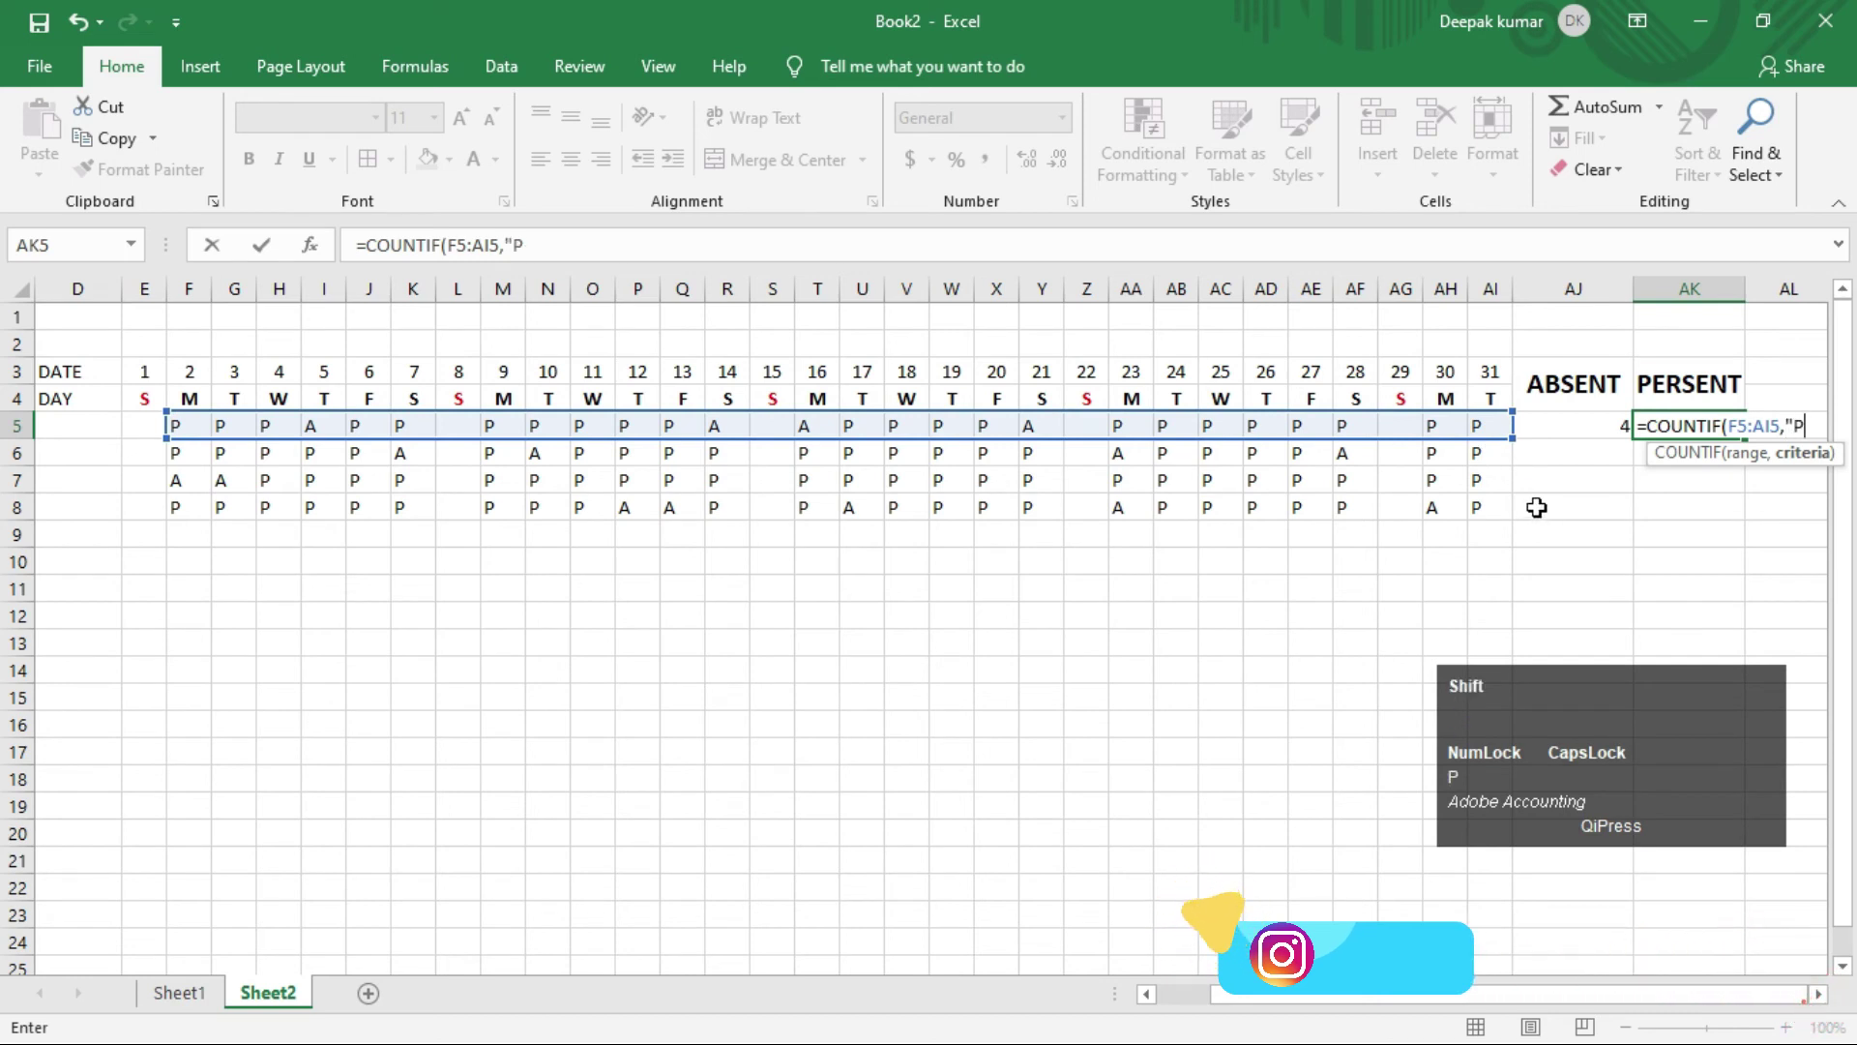
key(shift+')
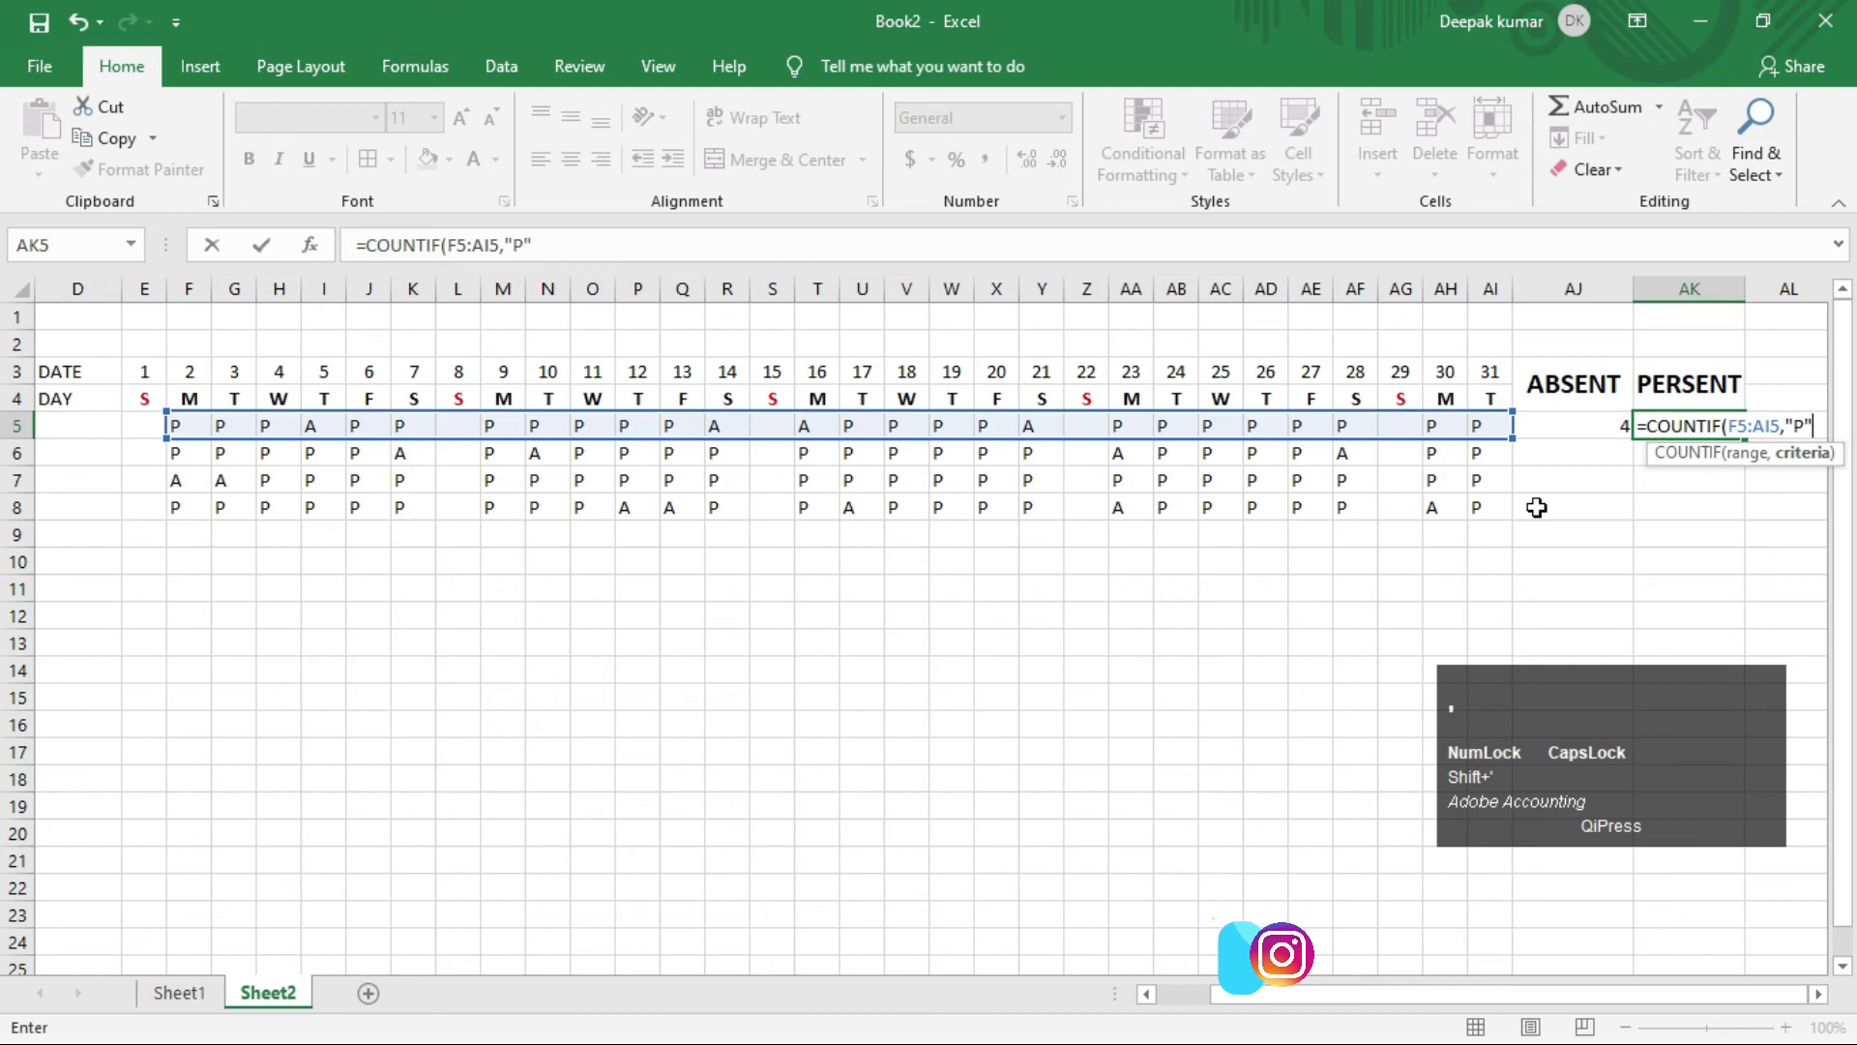
key(shift+0)
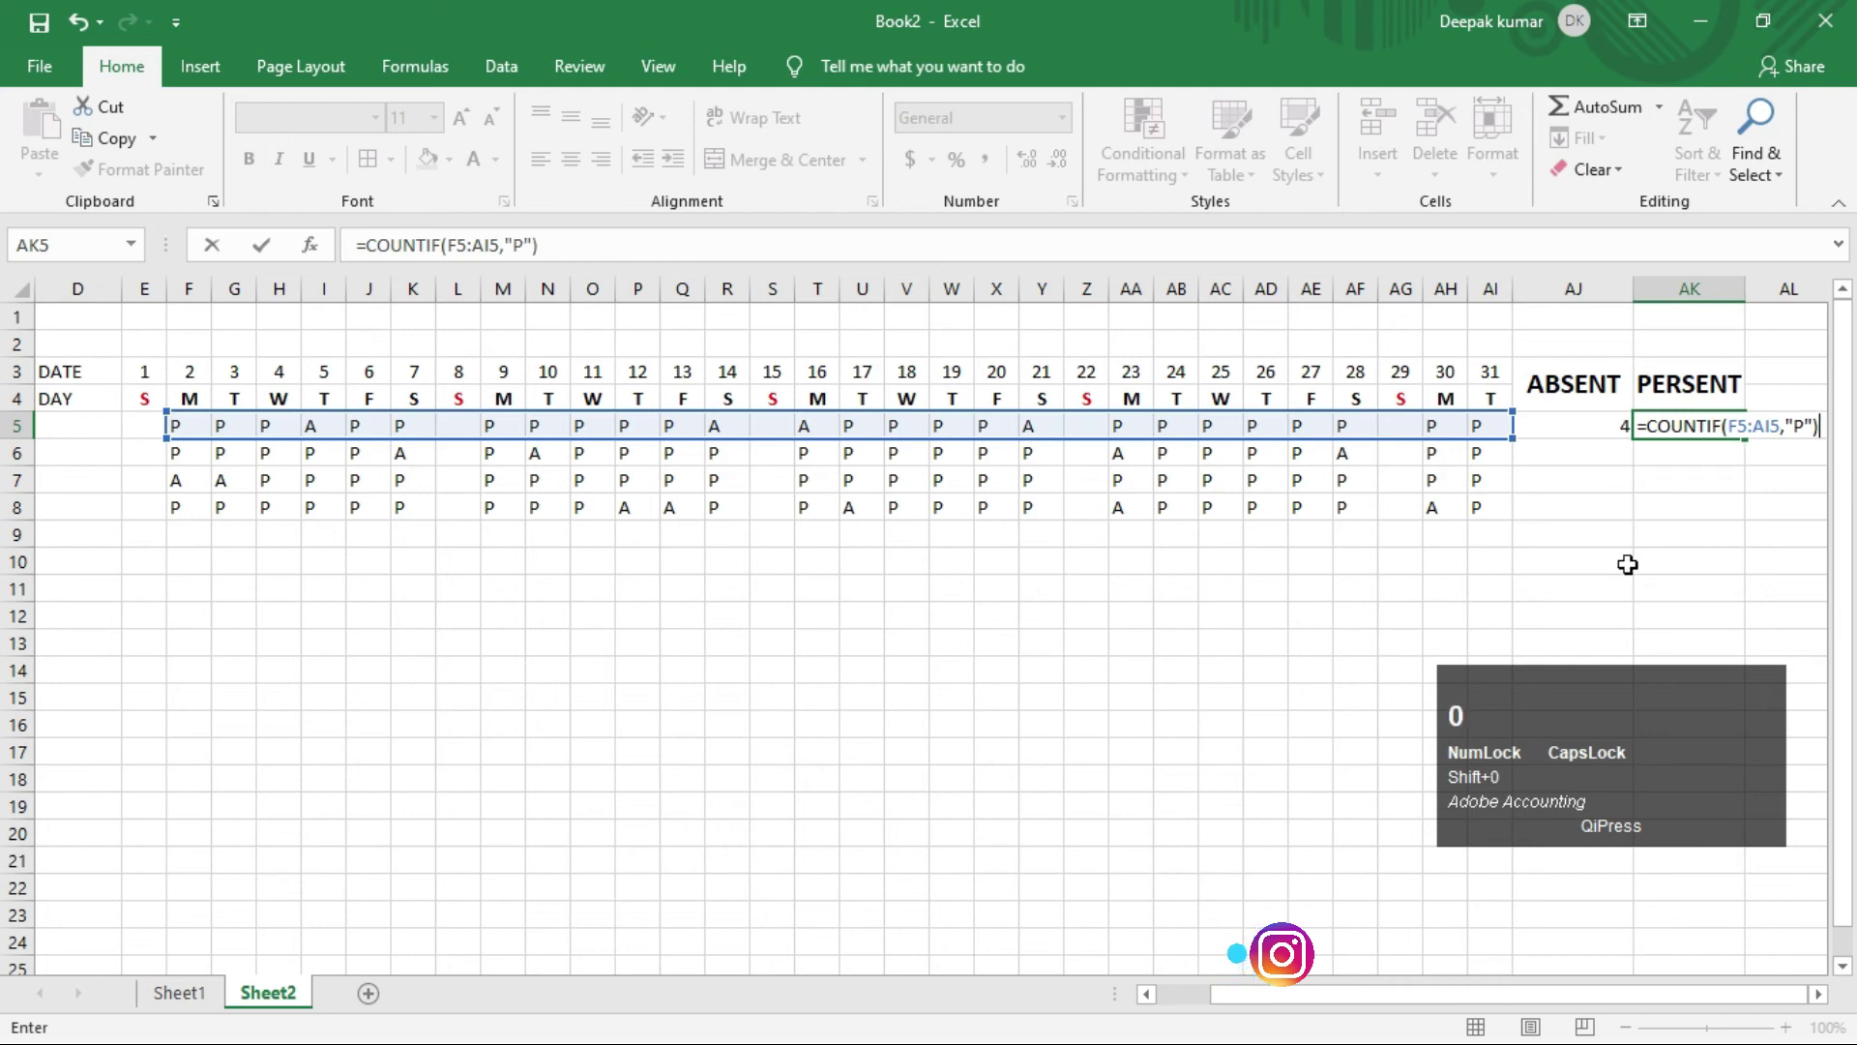
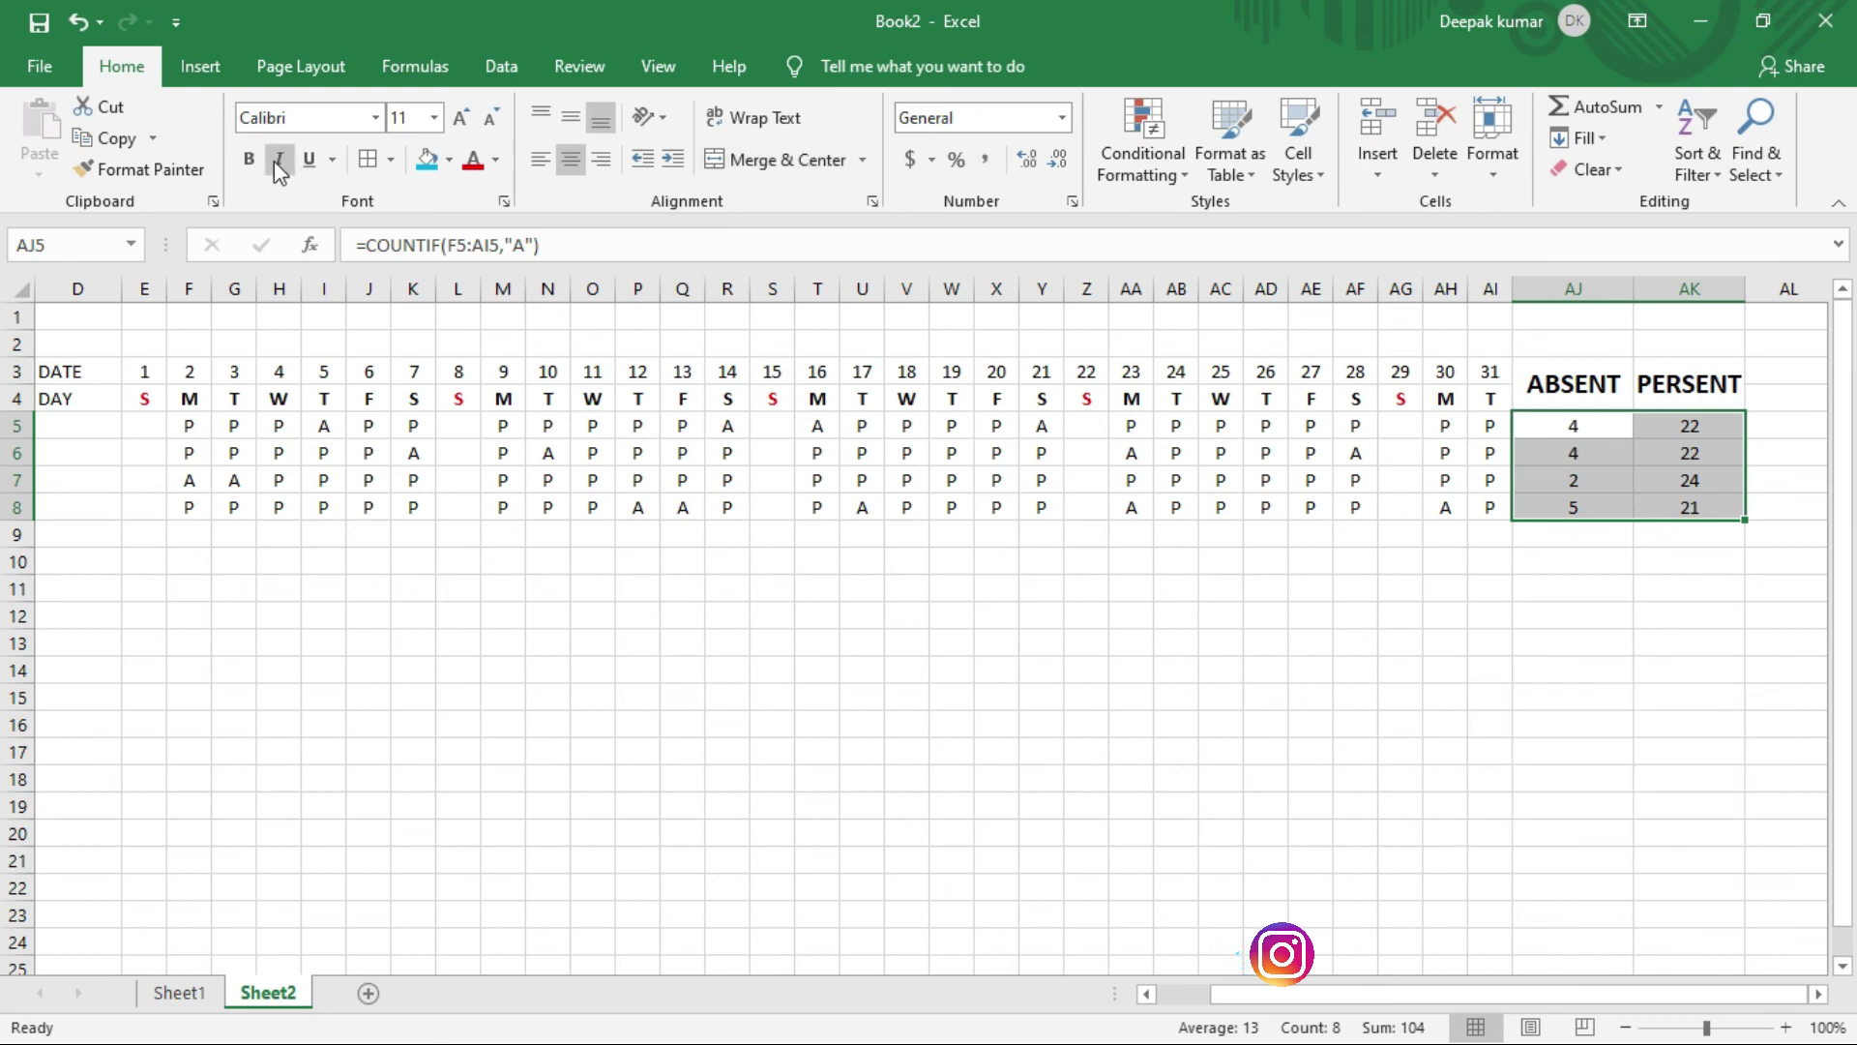
Step: Make the absent and present count cells AJ5:AK8 bold
click(256, 164)
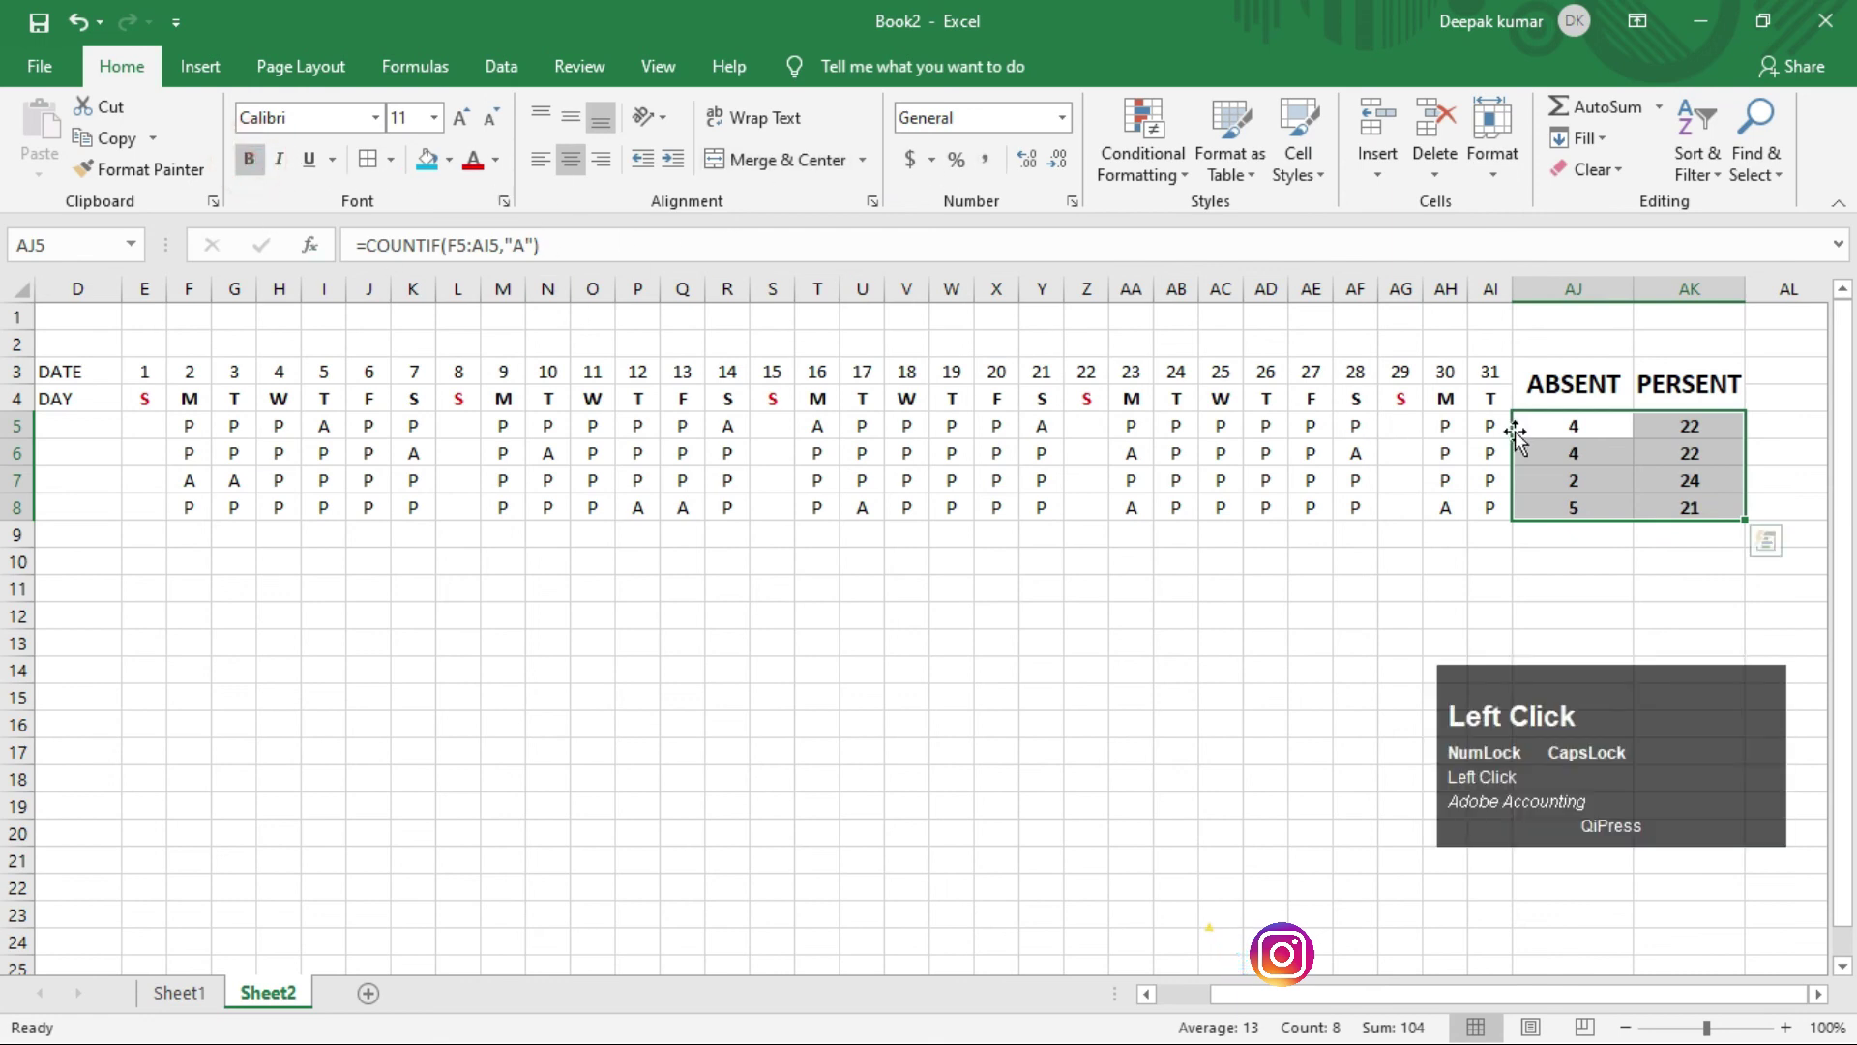
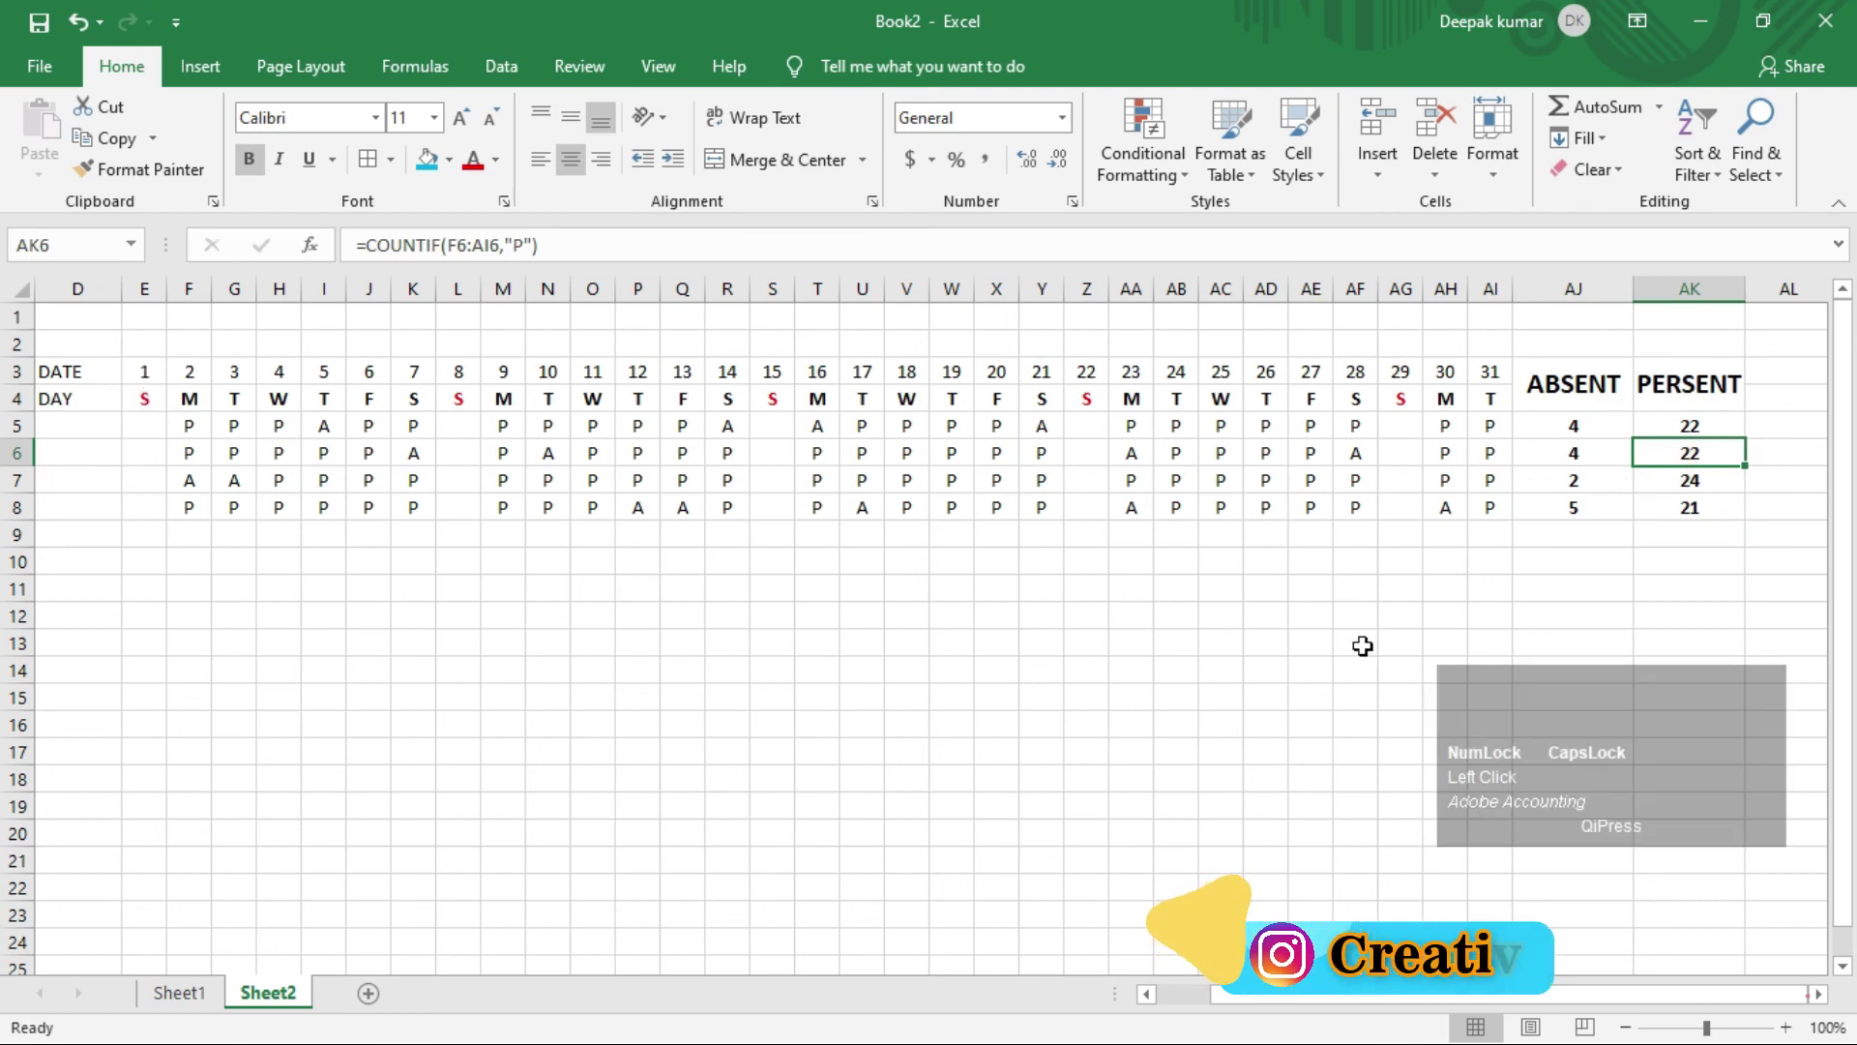
drag(1557, 999, 665, 320)
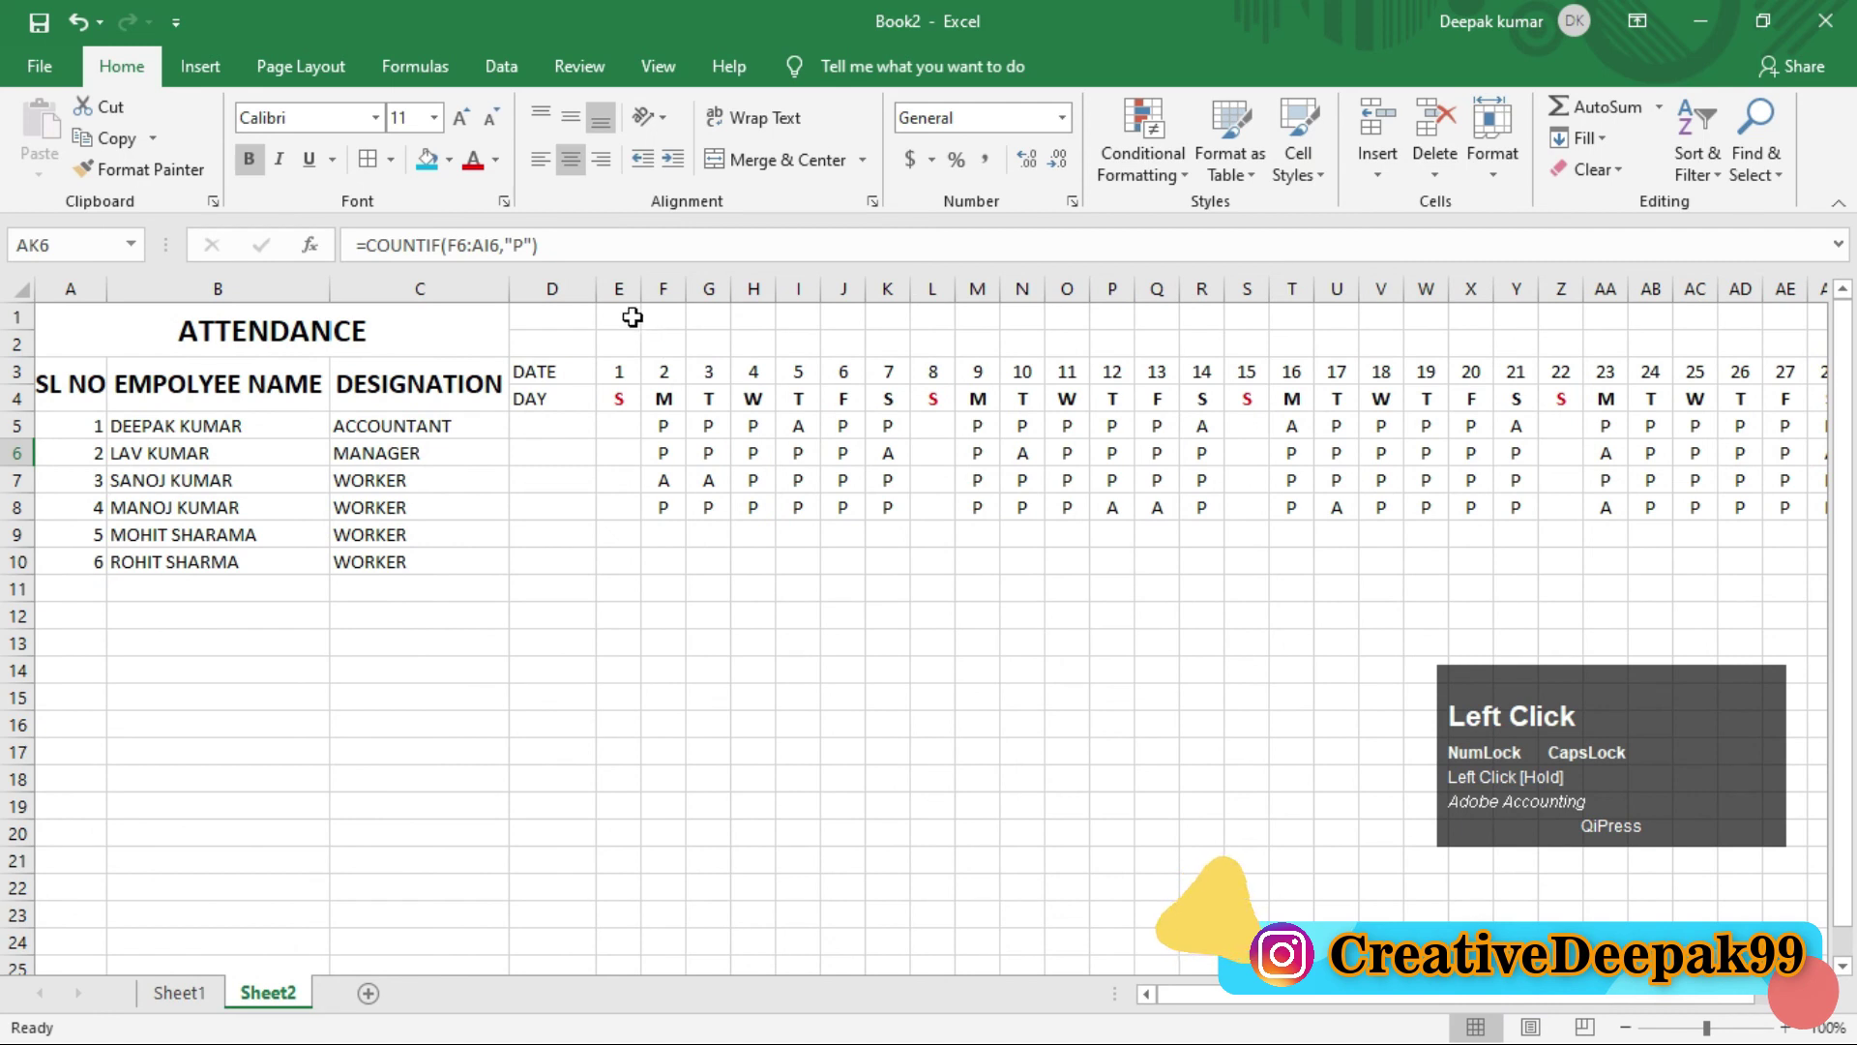
Step: Merge F1:S2 and enter the heading MONTH OF APRIL 2020 above the dates
drag(664, 319, 795, 178)
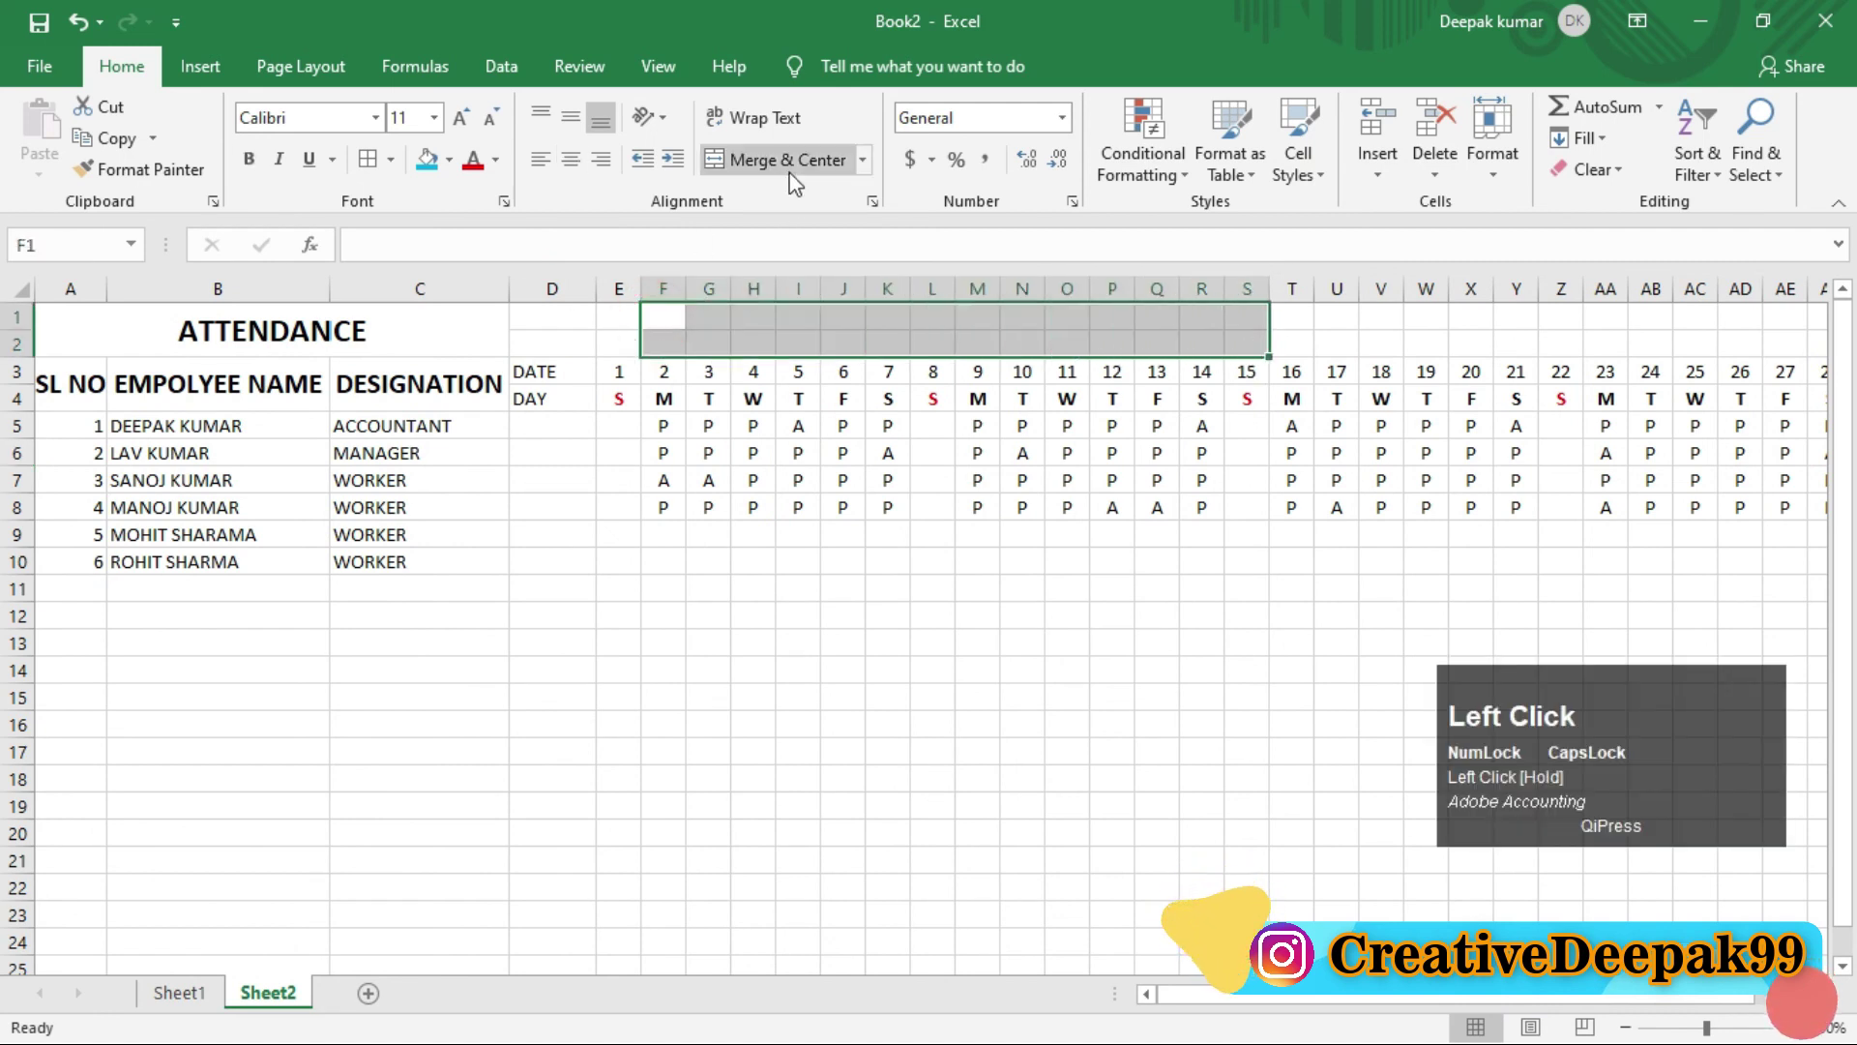
text(mo)
text(th)
key(space)
text(f)
key(space)
text(april)
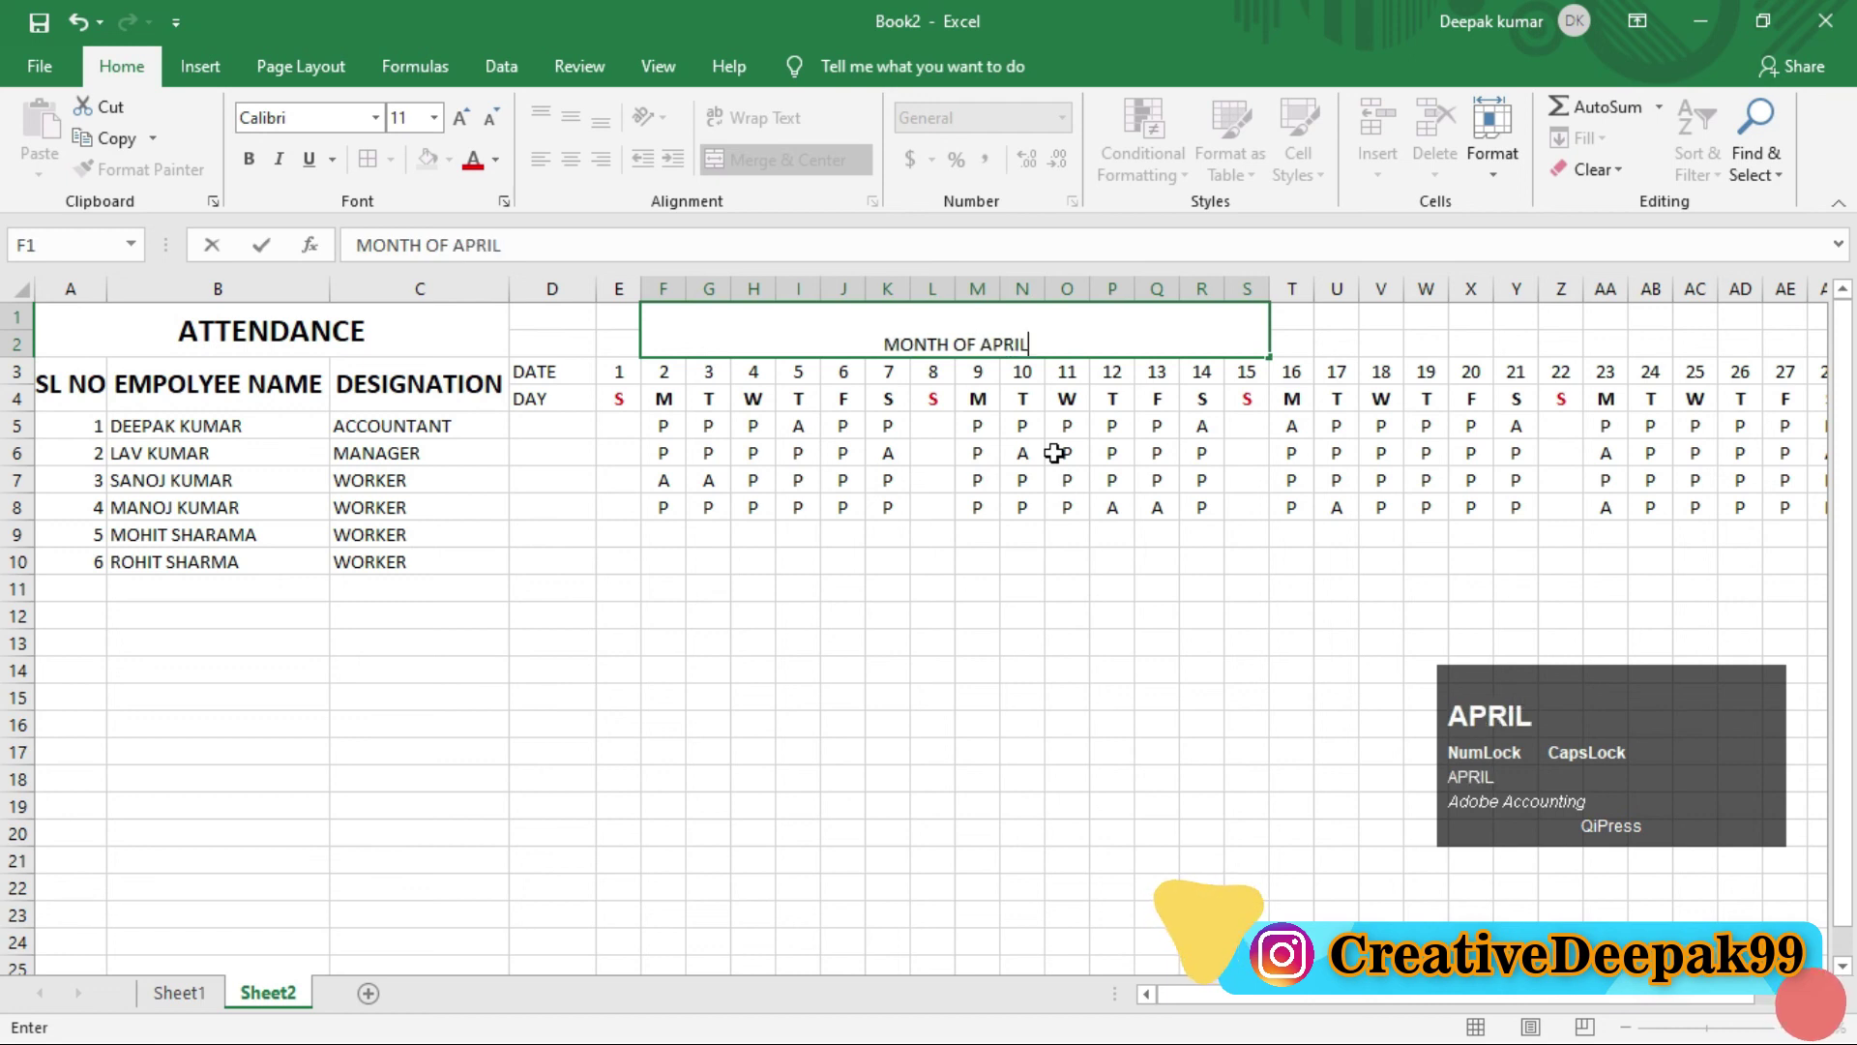
key(space)
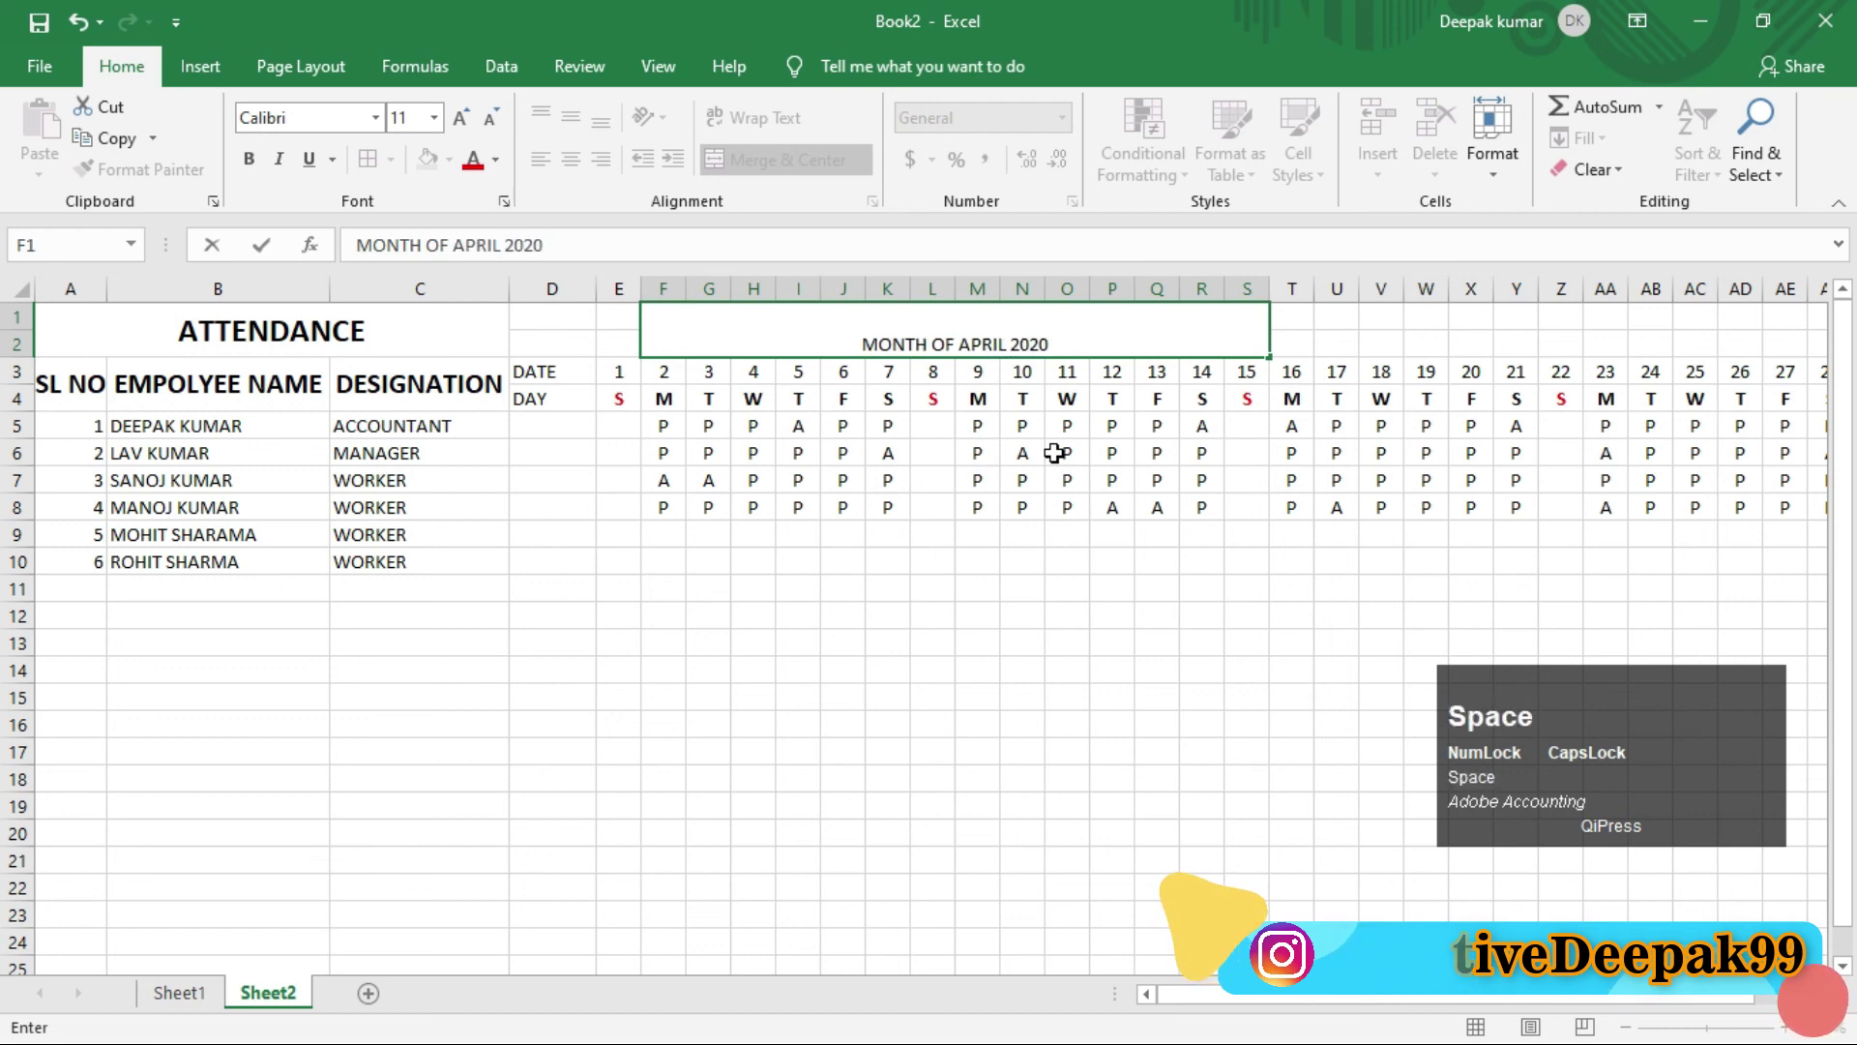
click(1057, 328)
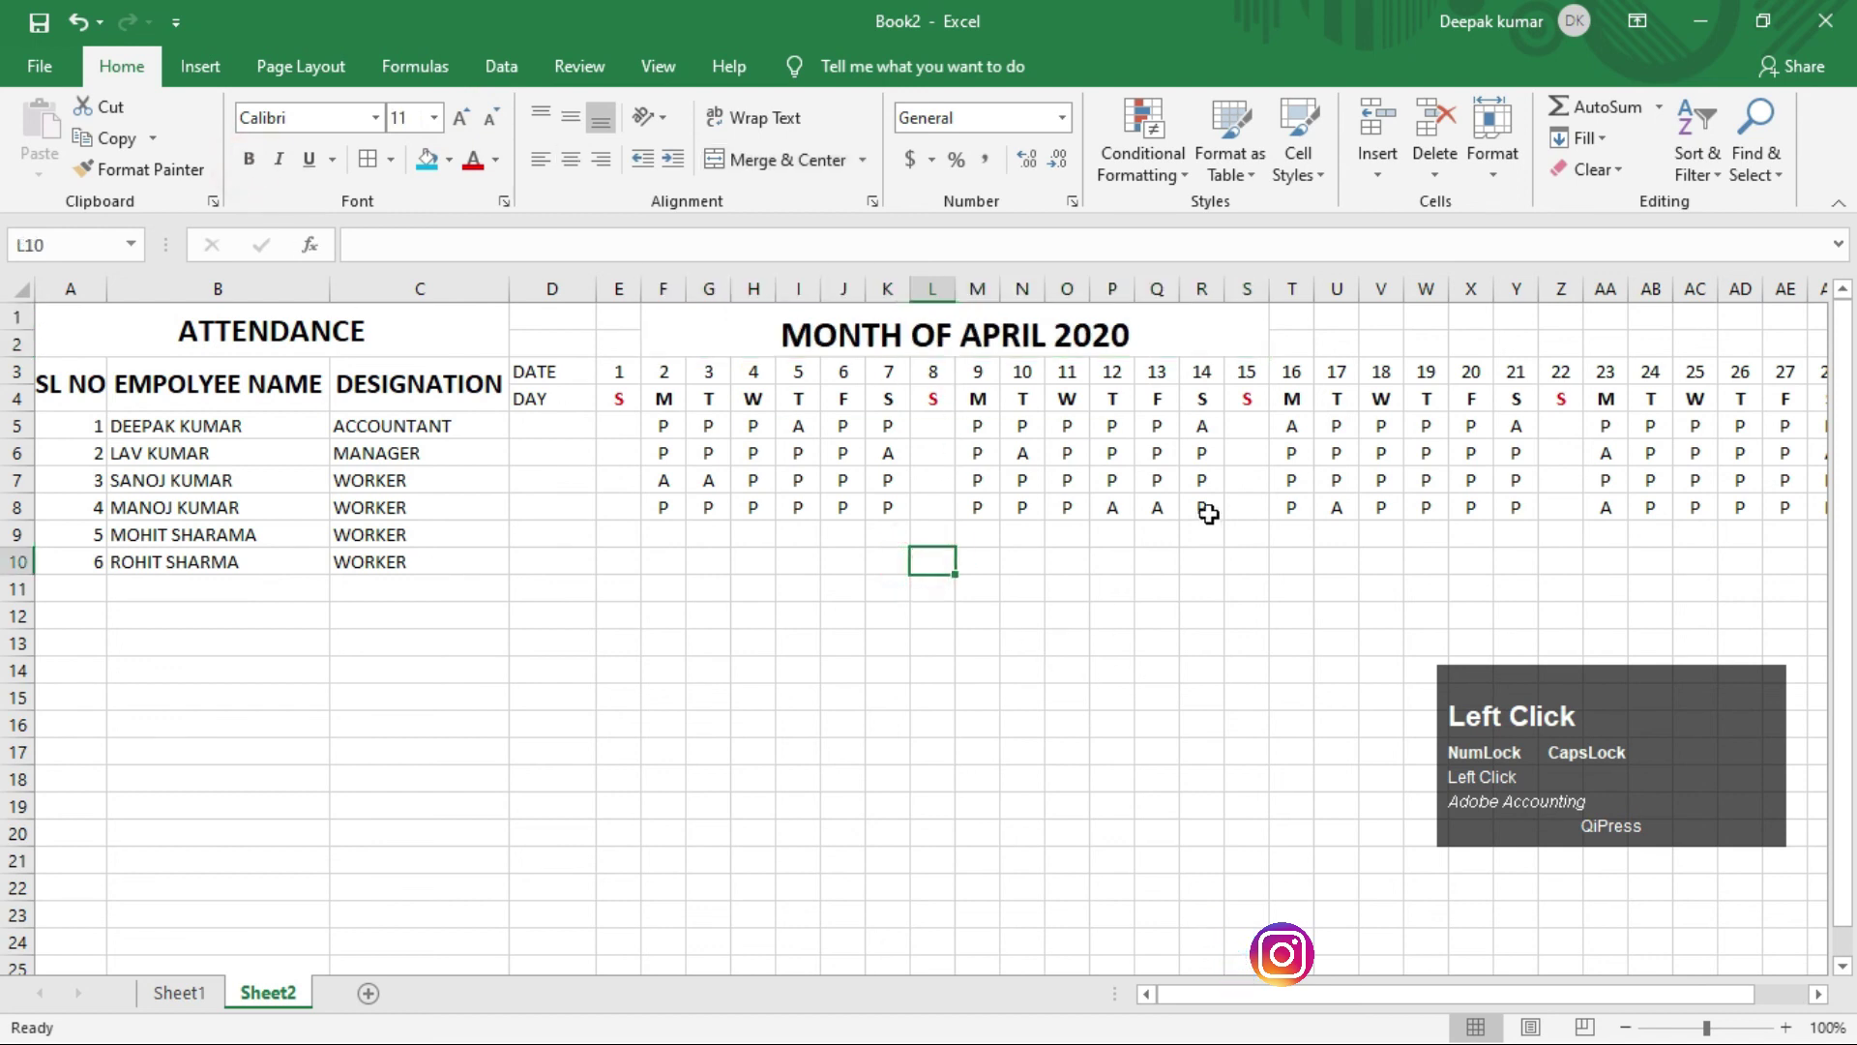
drag(1309, 1000, 1601, 427)
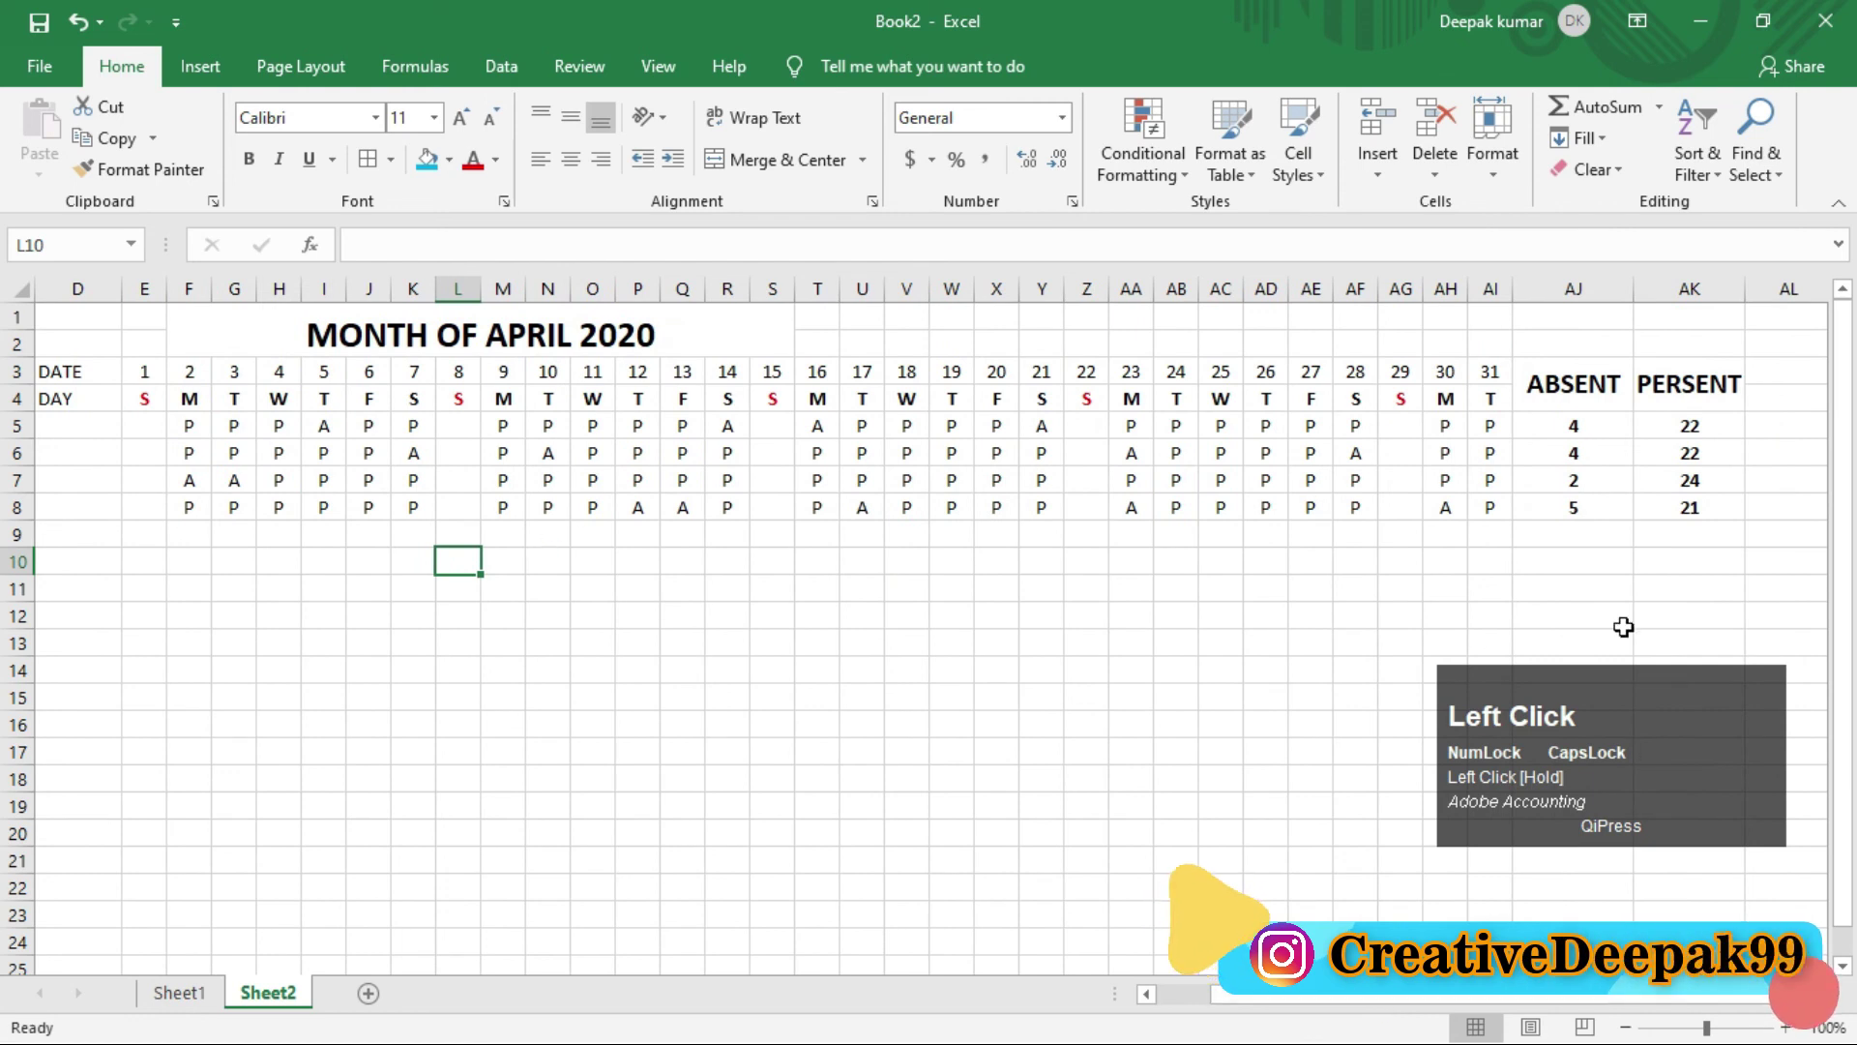
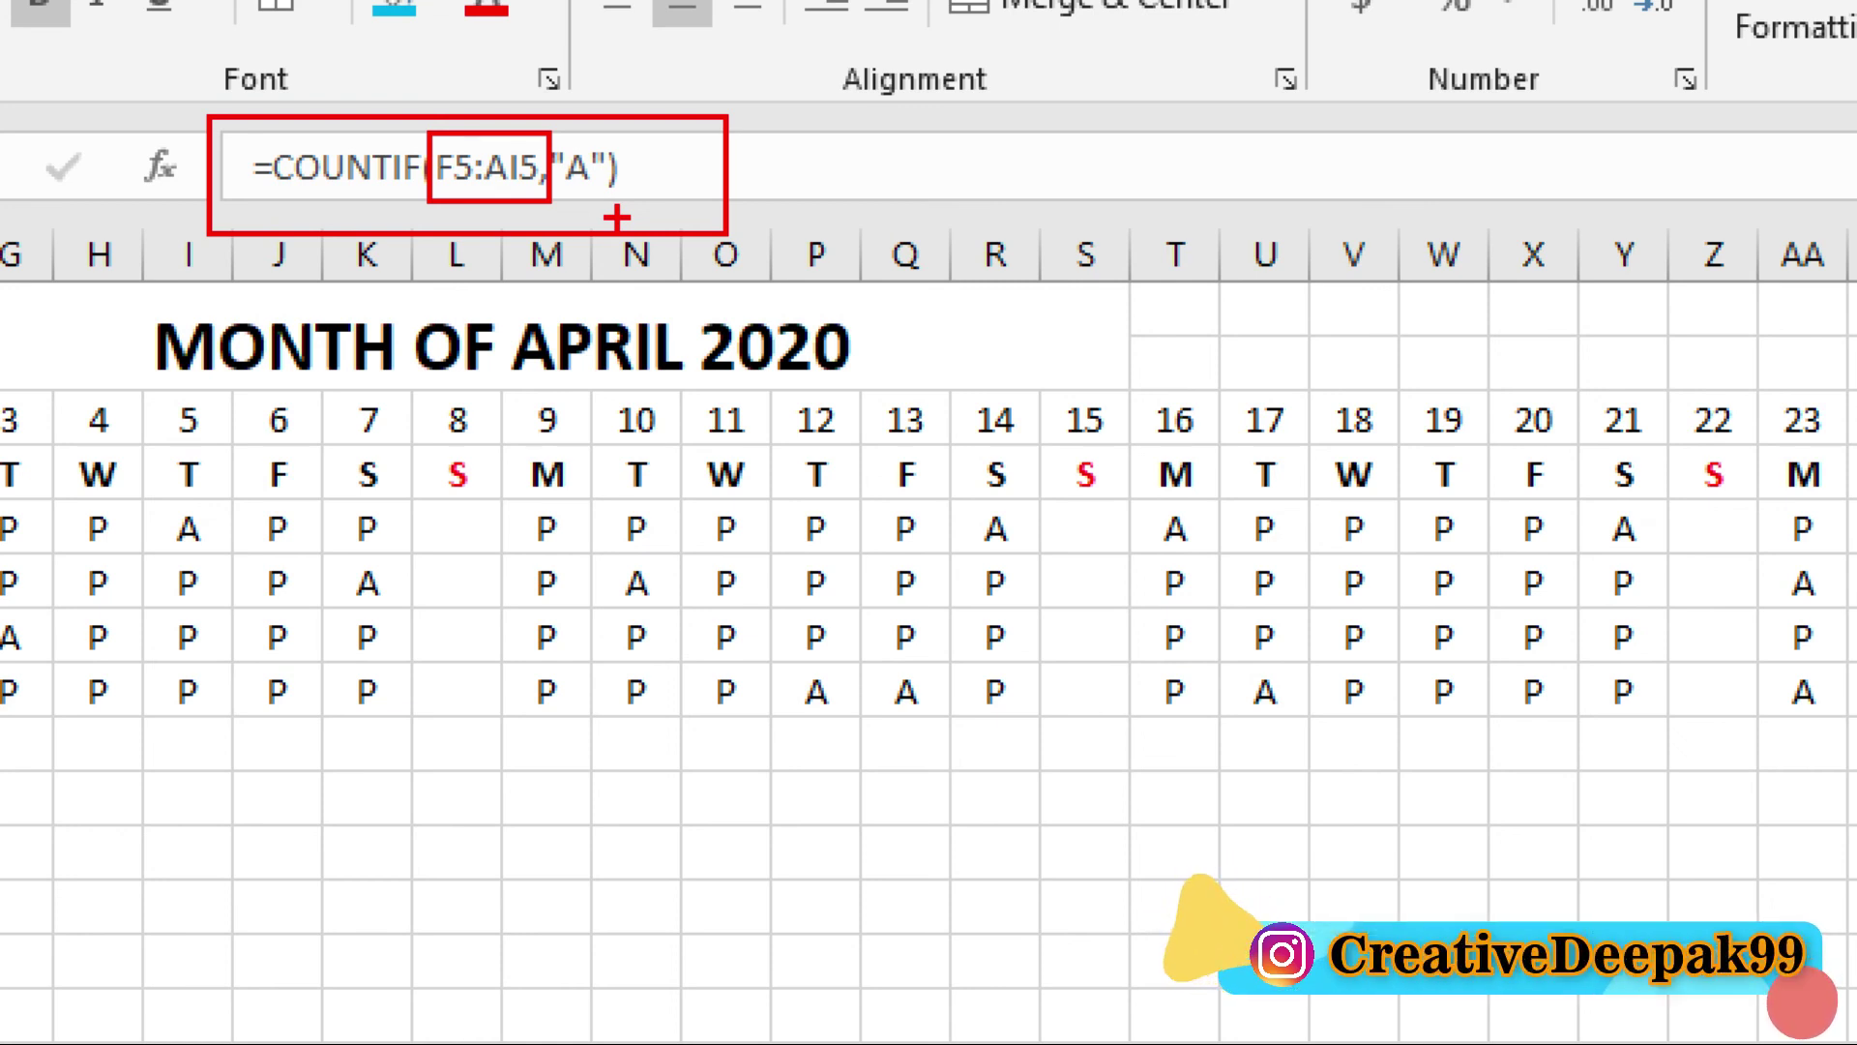
key(2)
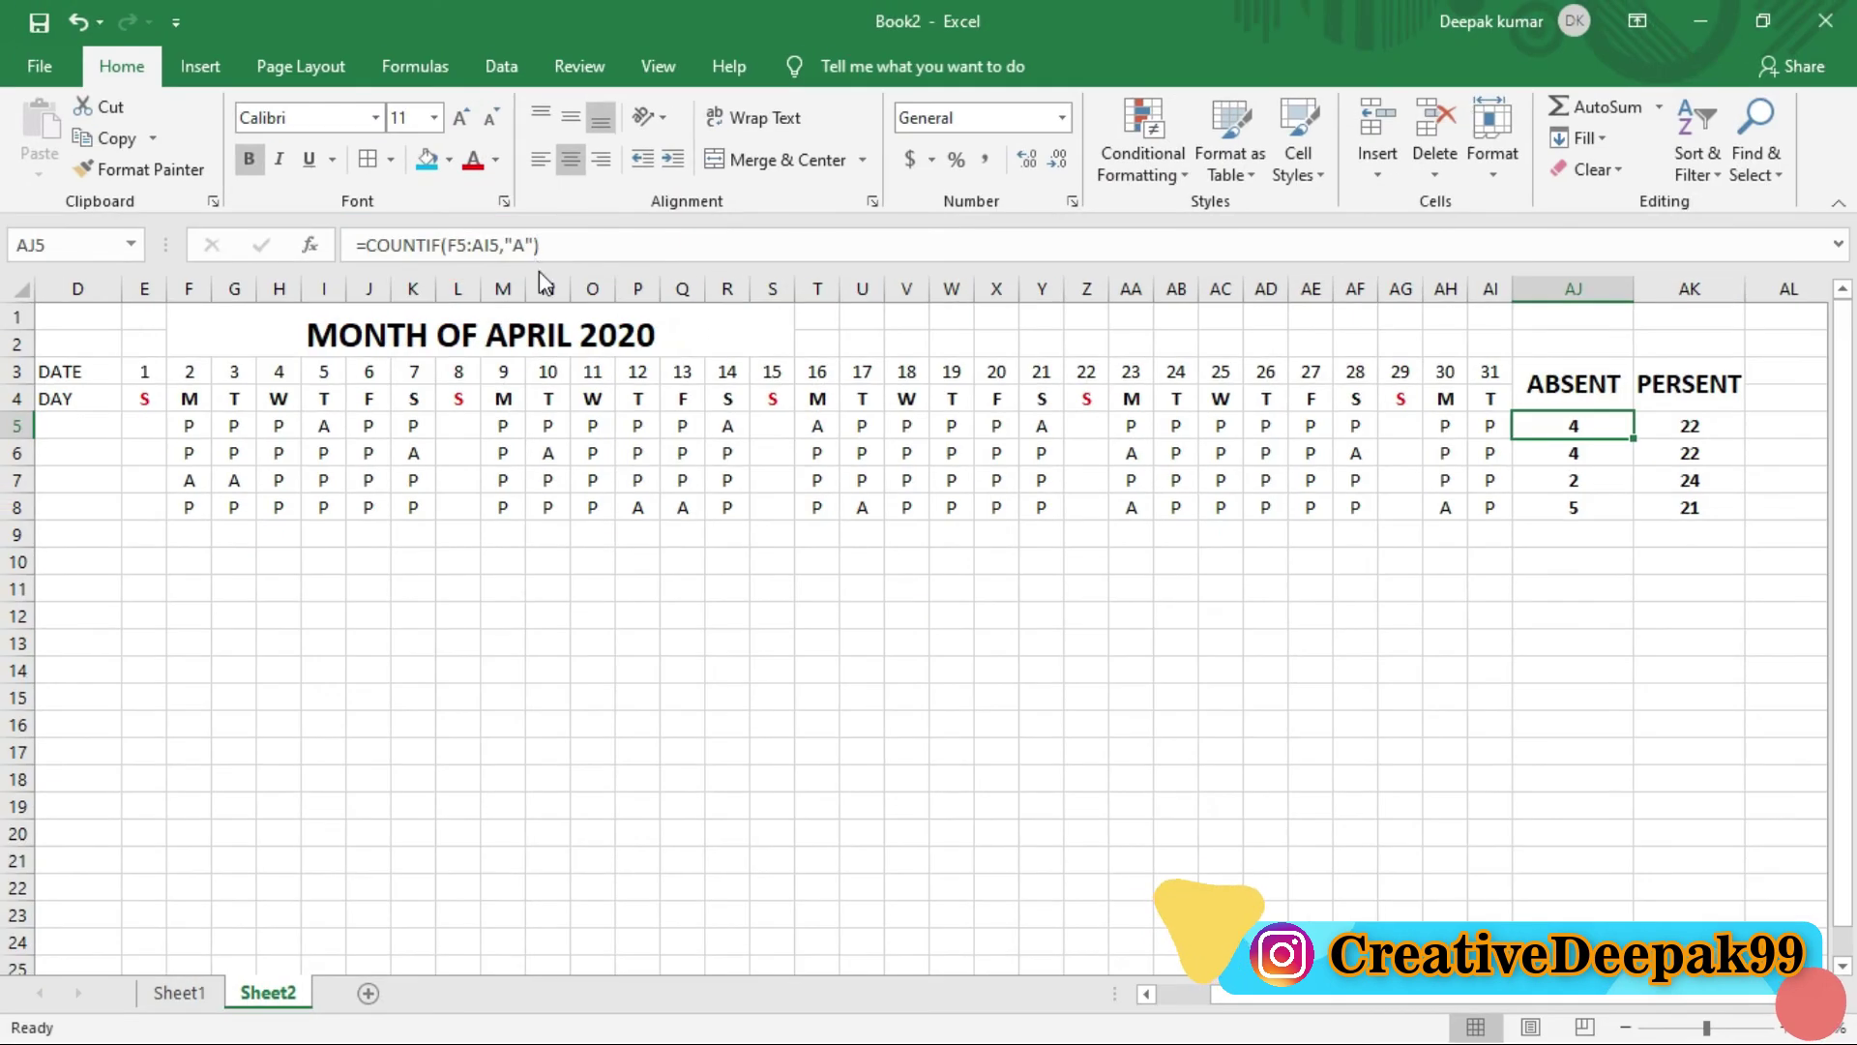